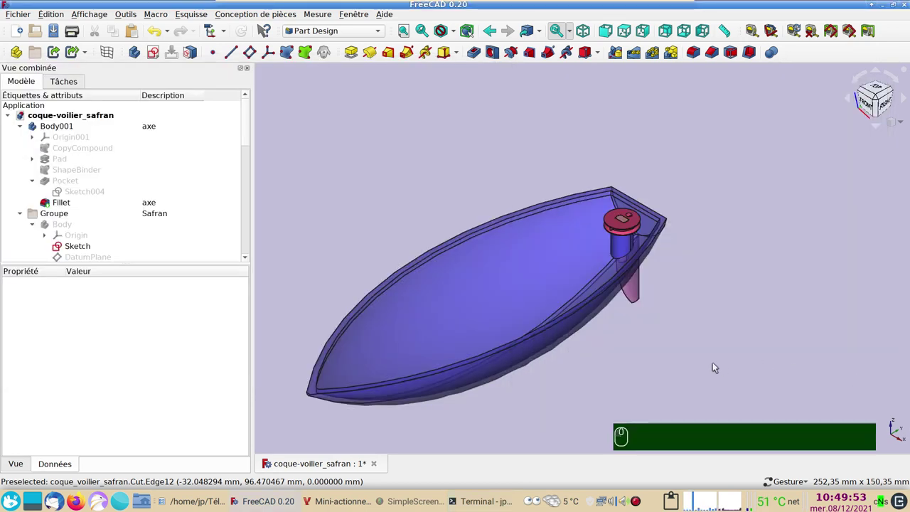
- Orbit, pan and zoom the hull to inspect the rudder from the side and look down inside the hull
{"action": "right_click", "coordinate": [591, 365]}
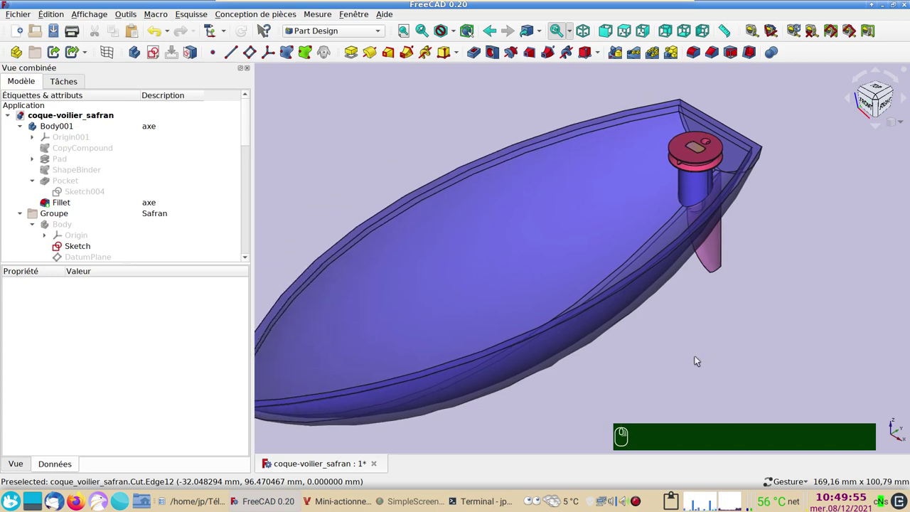
{"action": "left_click_drag", "start_coordinate": [699, 358], "coordinate": [486, 362]}
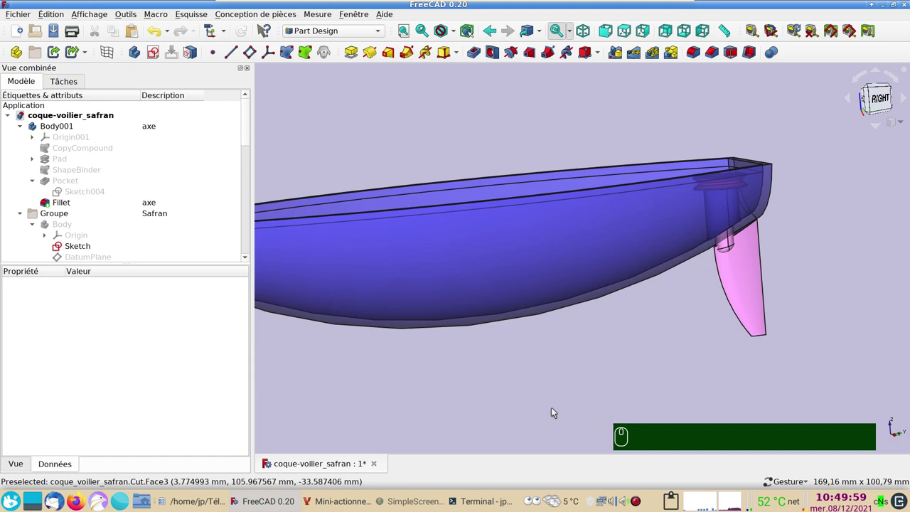
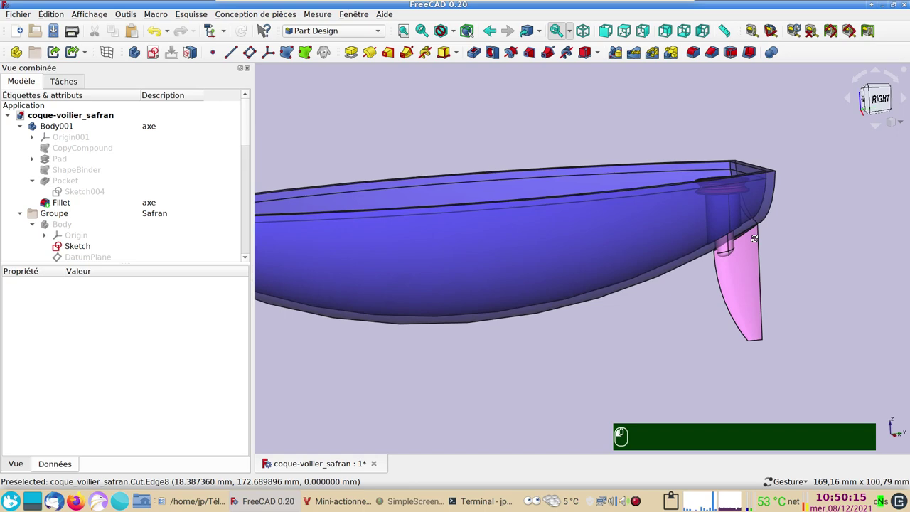
{"action": "left_click", "coordinate": [883, 104]}
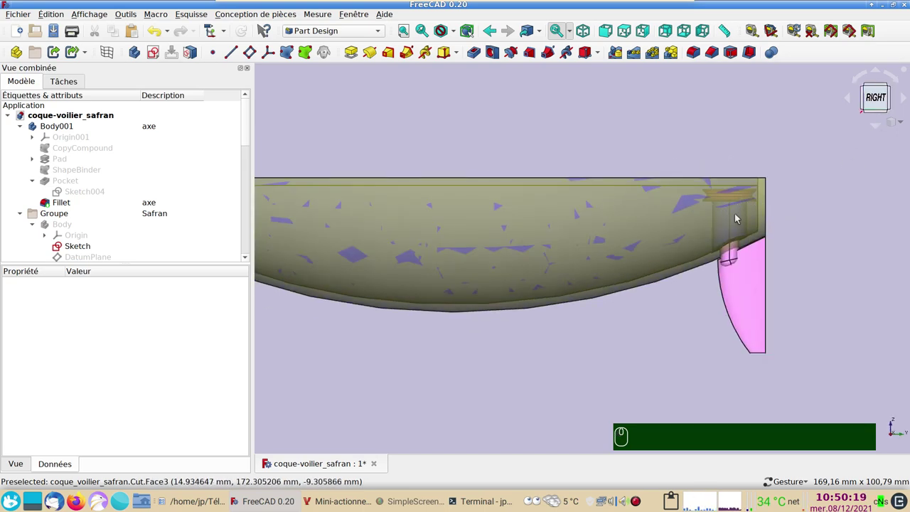
{"action": "left_click", "coordinate": [683, 314]}
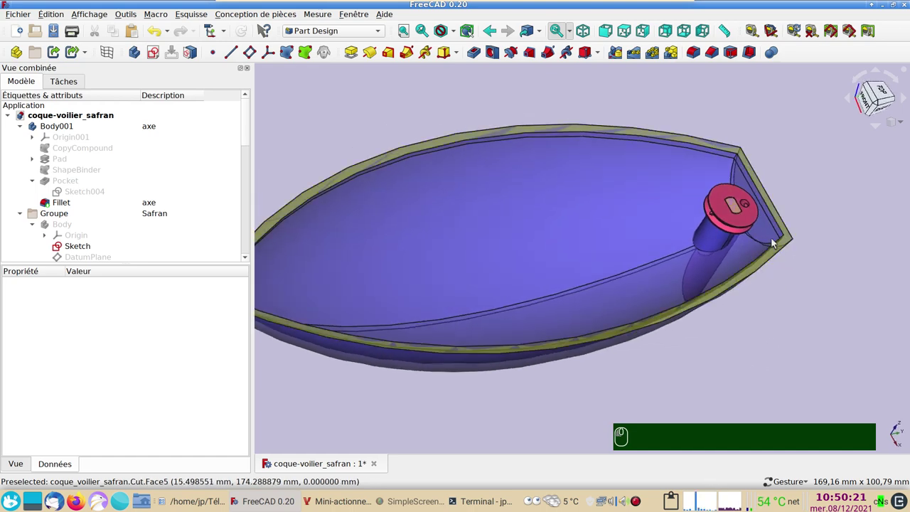
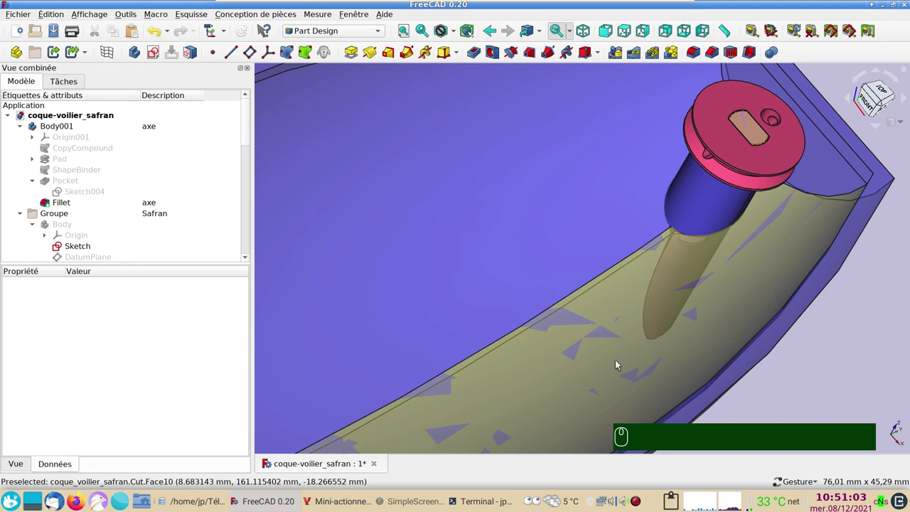
{"action": "scroll", "scroll_direction": "down", "scroll_amount": 3}
{"action": "left_click_drag", "start_coordinate": [639, 297], "coordinate": [522, 320]}
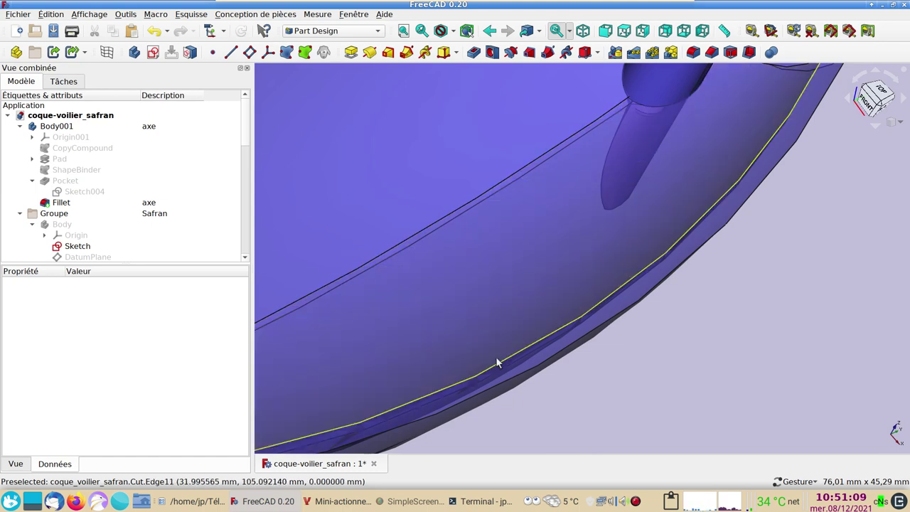
{"action": "scroll", "scroll_direction": "down", "scroll_amount": 3}
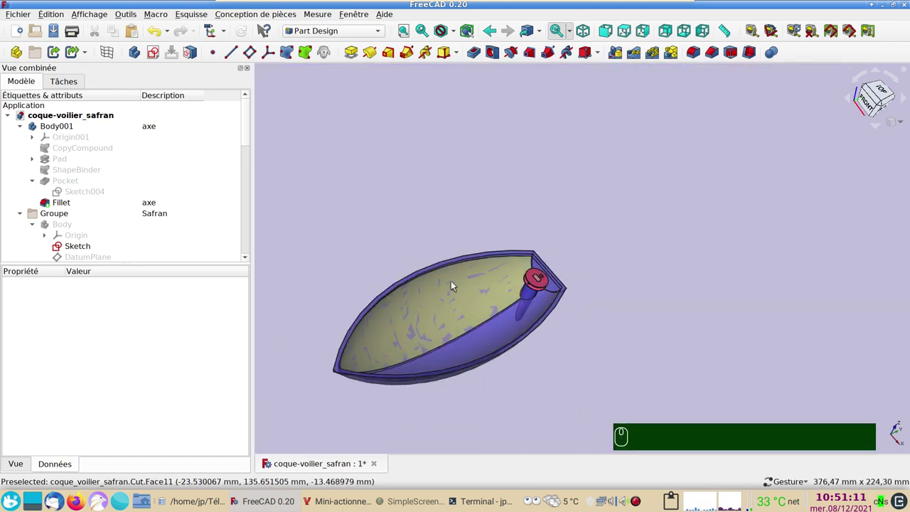
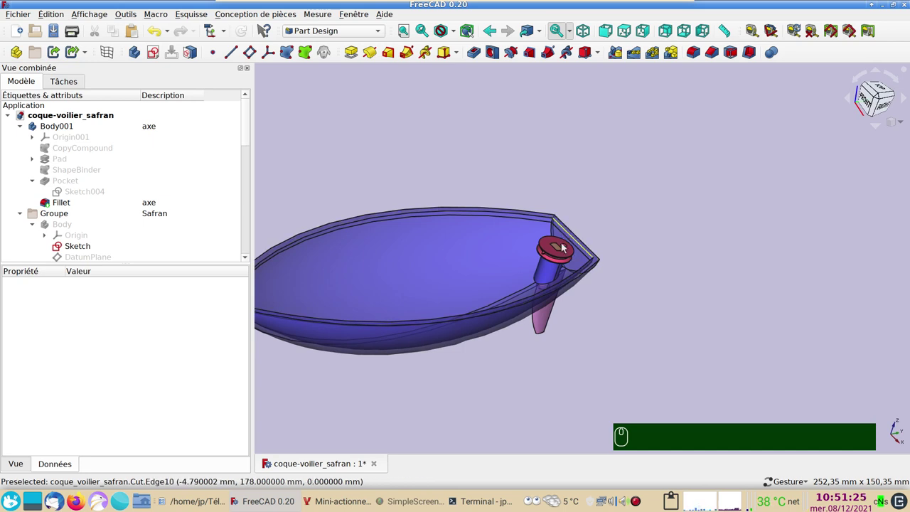
{"action": "left_click", "coordinate": [682, 303]}
{"action": "left_click", "coordinate": [503, 203]}
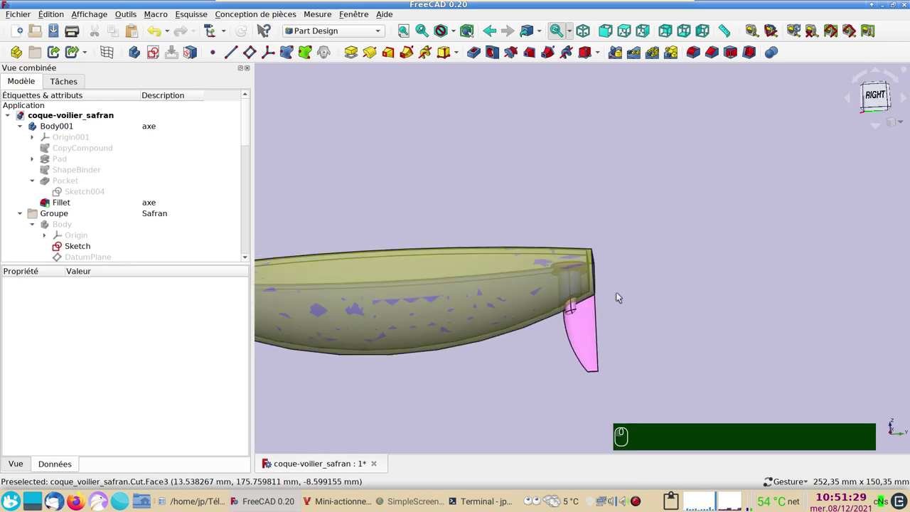
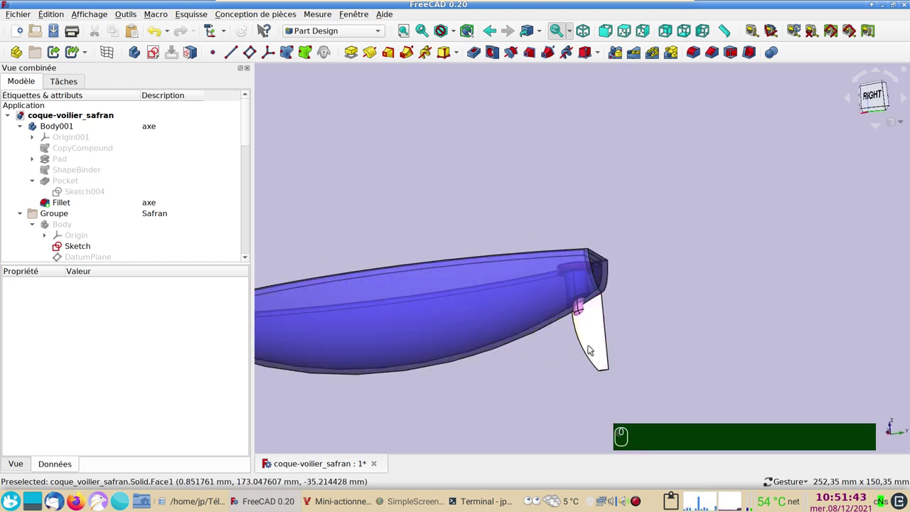
{"action": "left_click_drag", "start_coordinate": [652, 237], "coordinate": [468, 299]}
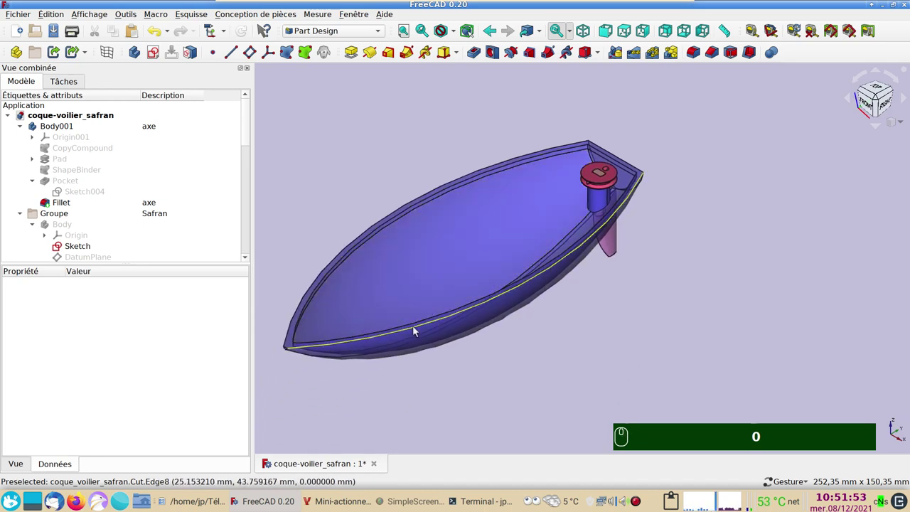
- Save the sailboat document and copy the hull Cut object from the model tree
{"action": "key", "text": "ctrl+s"}
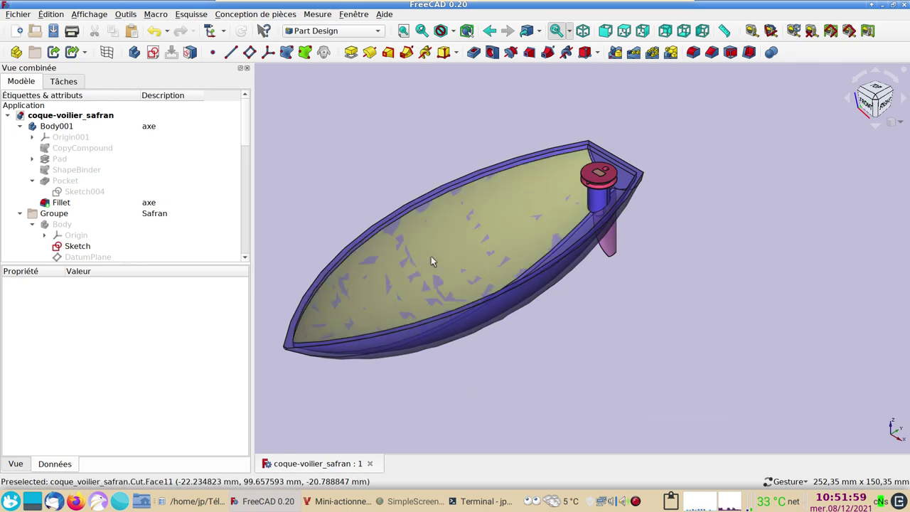
{"action": "scroll", "scroll_direction": "up", "scroll_amount": 3}
{"action": "scroll", "scroll_direction": "down", "scroll_amount": 3}
{"action": "scroll", "scroll_direction": "down", "scroll_amount": 3}
{"action": "left_click", "coordinate": [108, 177]}
{"action": "left_click", "coordinate": [23, 170]}
{"action": "left_click_drag", "start_coordinate": [27, 175], "coordinate": [98, 138]}
{"action": "left_click", "coordinate": [140, 109]}
{"action": "double_click", "coordinate": [52, 174]}
{"action": "key", "text": "ctrl+c"}
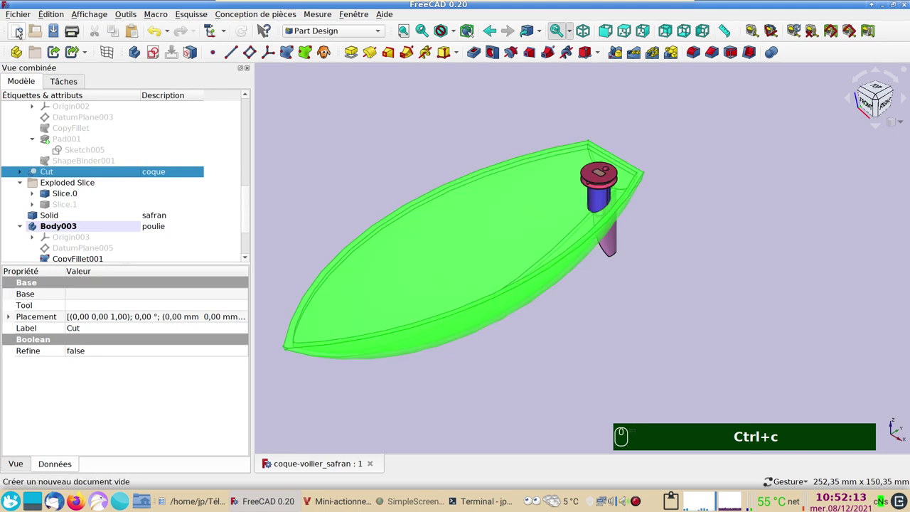
- Paste the hull Cut into a new untitled document and close the original coque-voilier_safran document
{"action": "left_click", "coordinate": [20, 31]}
{"action": "key", "text": "ctrl+v"}
{"action": "scroll", "scroll_direction": "down", "scroll_amount": 3}
{"action": "left_click_drag", "start_coordinate": [634, 339], "coordinate": [585, 274]}
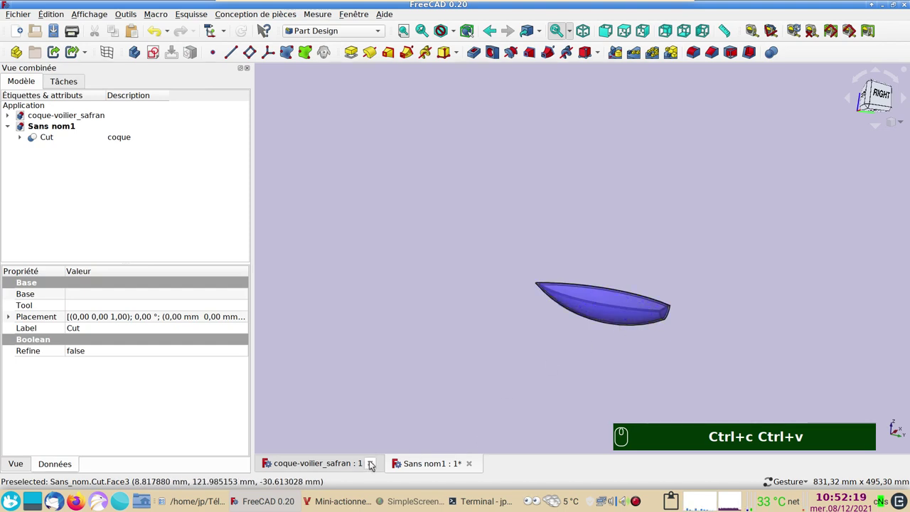
{"action": "left_click", "coordinate": [377, 465]}
{"action": "left_click", "coordinate": [455, 301]}
{"action": "scroll", "scroll_direction": "up", "scroll_amount": 3}
- Set a right side view of the hull and create a new empty Body in the document
{"action": "left_click", "coordinate": [609, 401]}
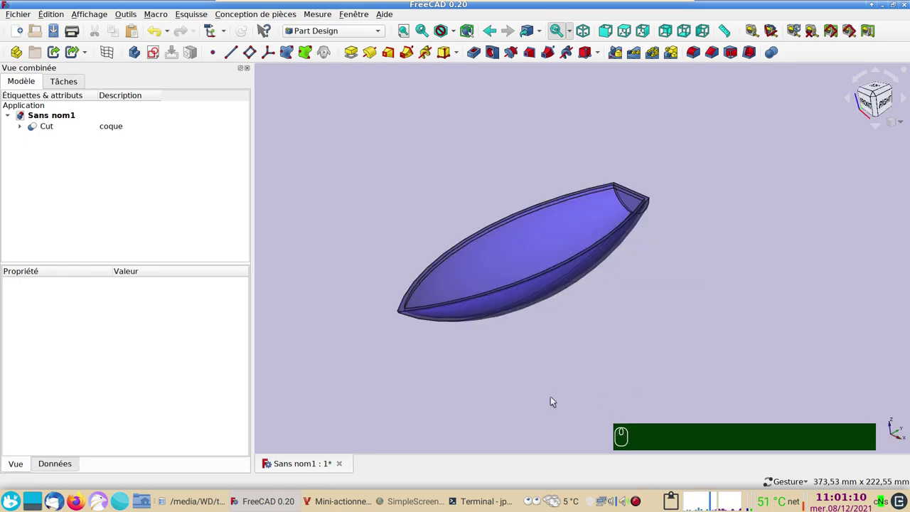
{"action": "left_click_drag", "start_coordinate": [598, 389], "coordinate": [576, 361]}
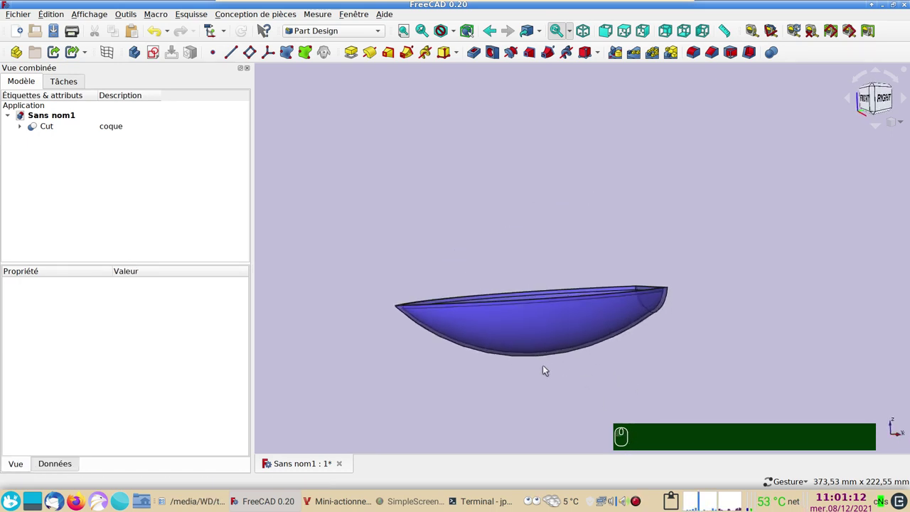
{"action": "type", "text": "33"}
{"action": "left_click_drag", "start_coordinate": [565, 376], "coordinate": [281, 35]}
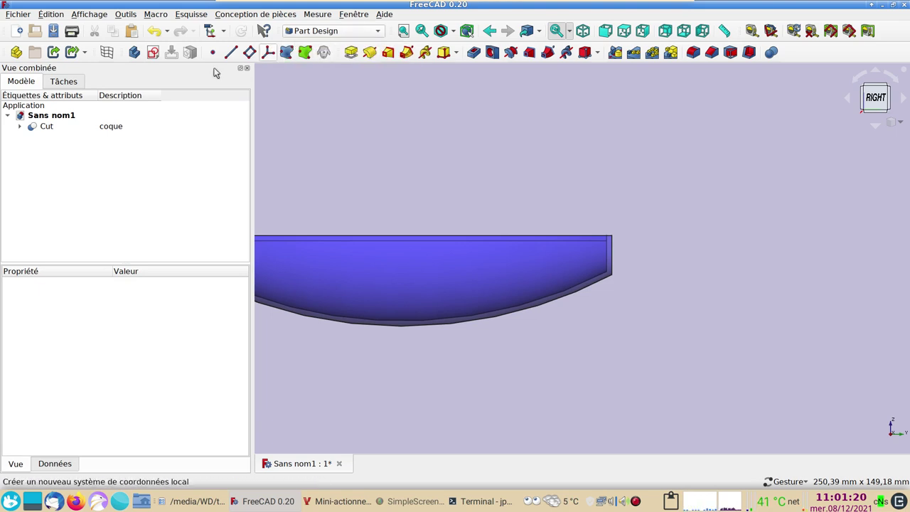
{"action": "left_click", "coordinate": [140, 59]}
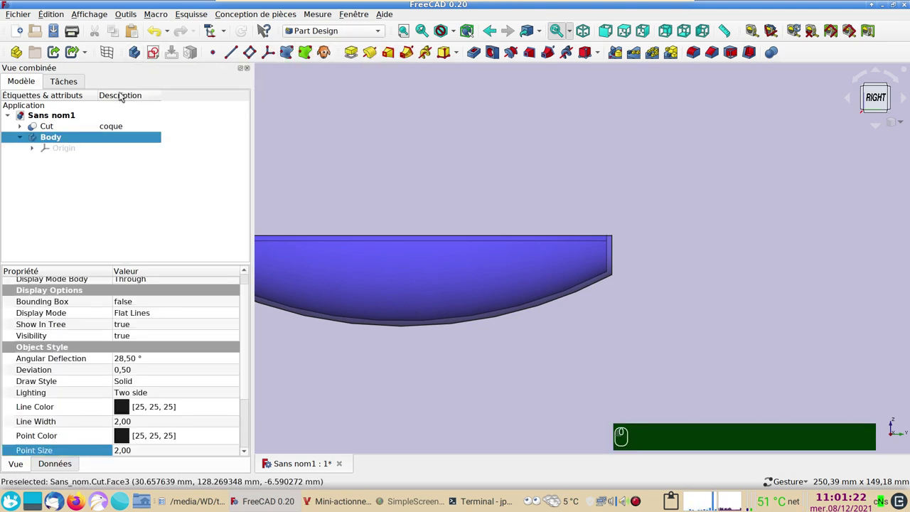
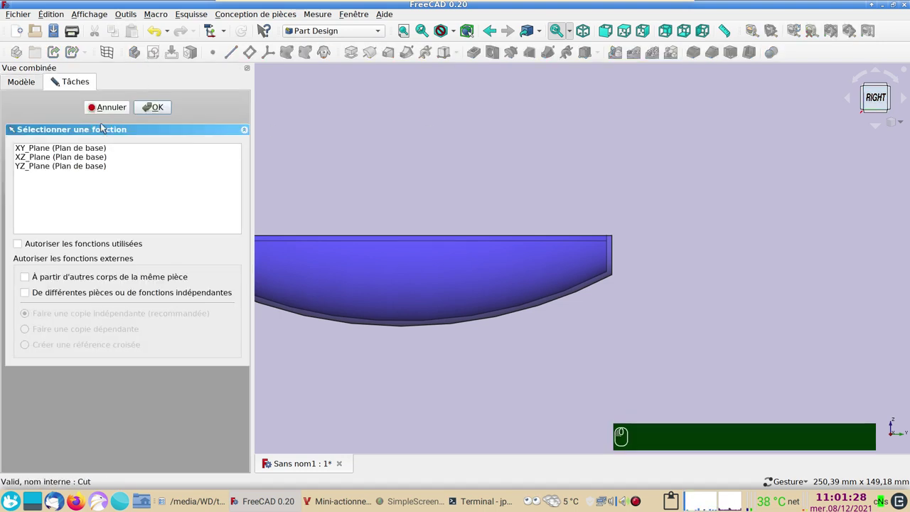
- Create a sketch on the YZ plane, zoom to the stern and start a vertical line at the hull's stern corner
{"action": "left_click", "coordinate": [28, 169]}
{"action": "left_click", "coordinate": [28, 168]}
{"action": "left_click_drag", "start_coordinate": [406, 160], "coordinate": [148, 107]}
{"action": "left_click", "coordinate": [149, 108]}
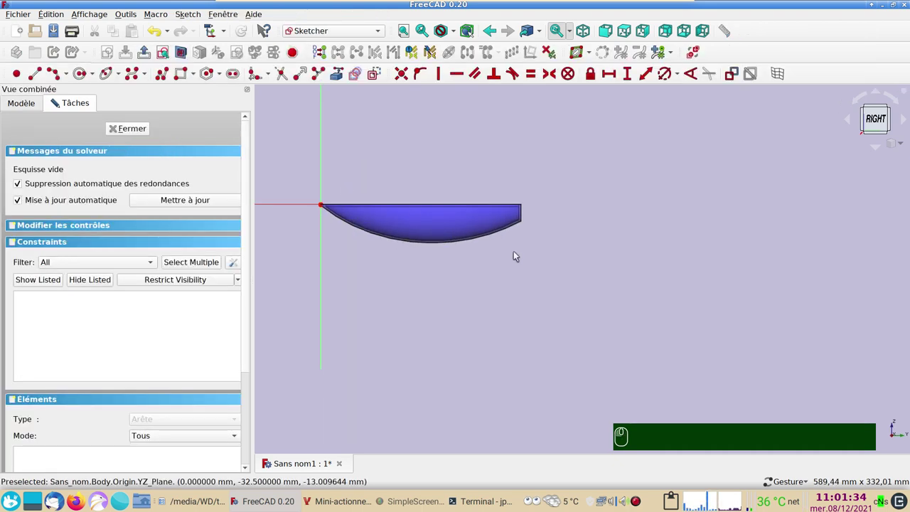
{"action": "scroll", "scroll_direction": "up", "scroll_amount": 3}
{"action": "scroll", "scroll_direction": "up", "scroll_amount": 3}
{"action": "scroll", "scroll_direction": "up", "scroll_amount": 3}
{"action": "left_click", "coordinate": [38, 73]}
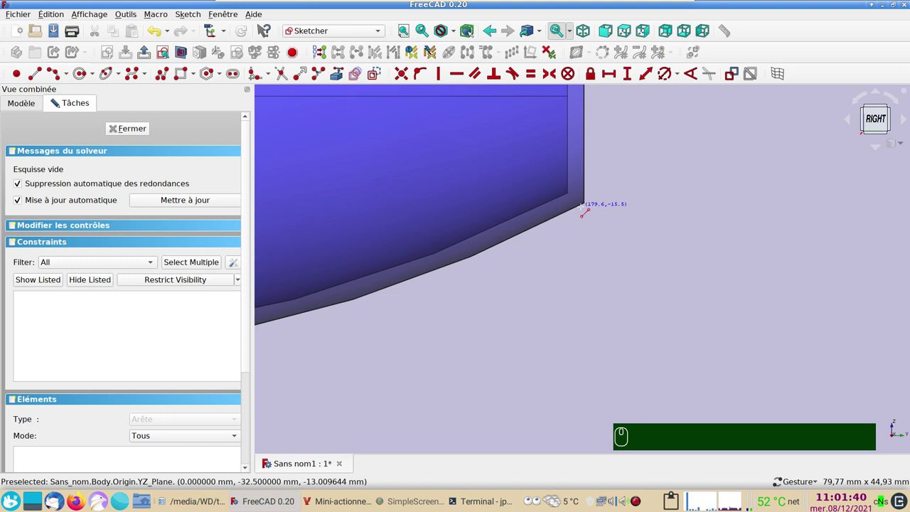
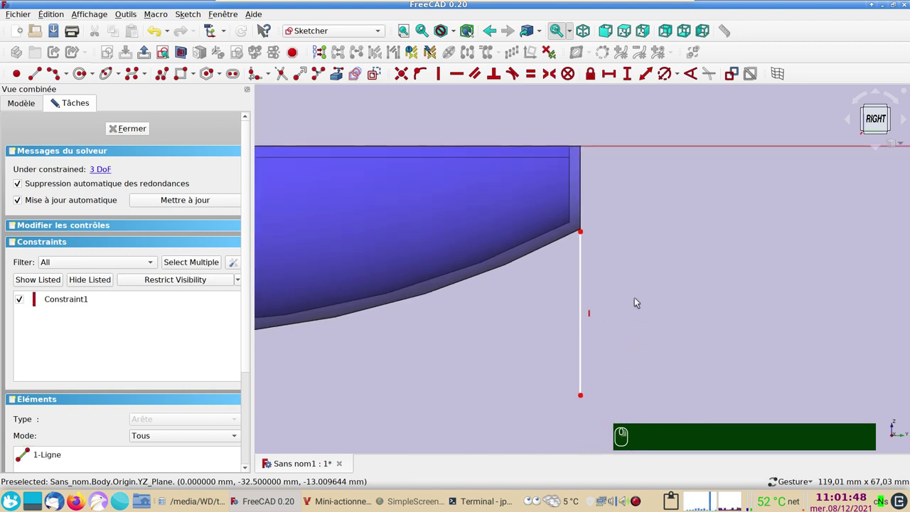
- Give the stern vertical line a 36 mm length constraint
{"action": "left_click", "coordinate": [586, 275]}
{"action": "left_click", "coordinate": [634, 78]}
{"action": "type", "text": "36"}
{"action": "key", "text": "Return"}
{"action": "key", "text": "Return"}
{"action": "left_click", "coordinate": [585, 217]}
{"action": "left_click_drag", "start_coordinate": [450, 156], "coordinate": [457, 159]}
{"action": "middle_click", "coordinate": [456, 159]}
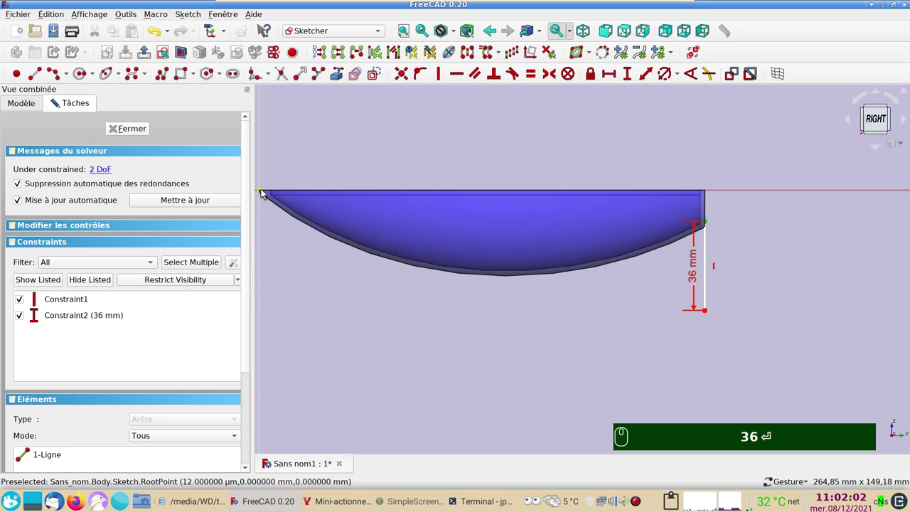
- Constrain the line 180 mm horizontally from the sketch origin
{"action": "left_click", "coordinate": [264, 192]}
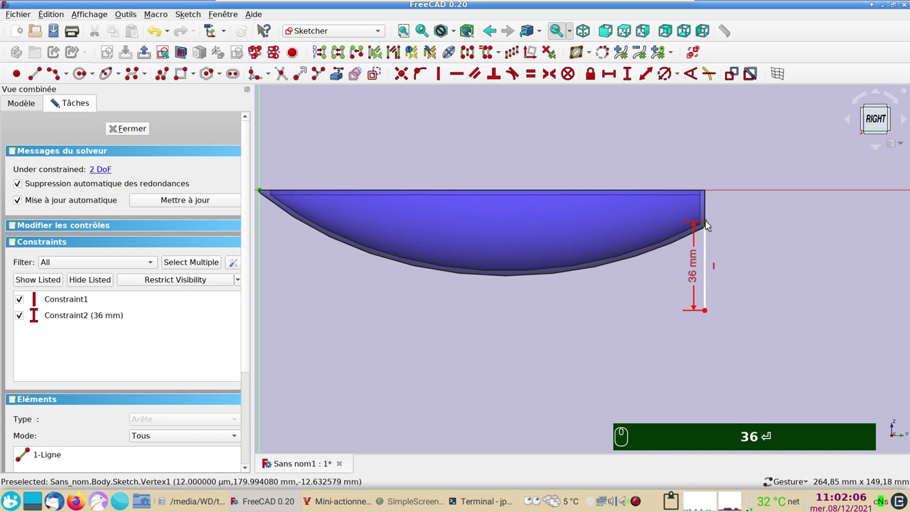
{"action": "left_click", "coordinate": [614, 80]}
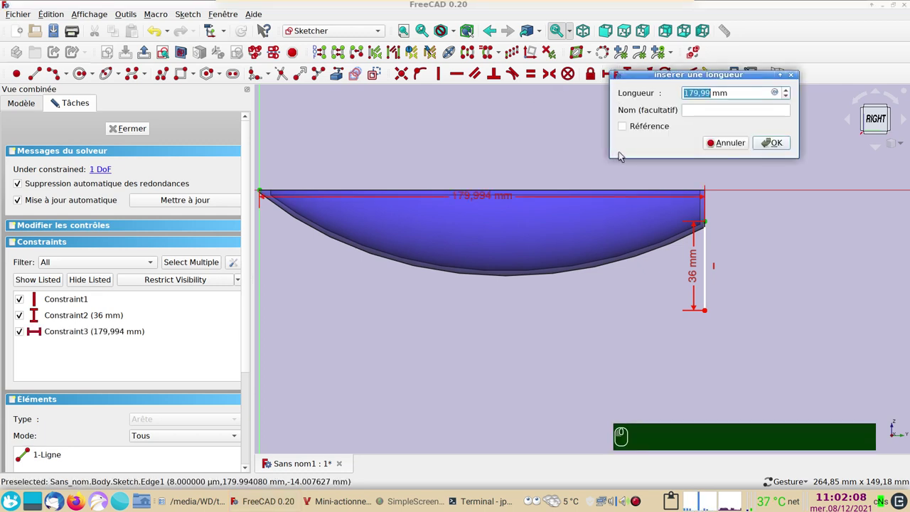
{"action": "type", "text": "180"}
{"action": "key", "text": "Return"}
{"action": "key", "text": "Return"}
{"action": "scroll", "scroll_direction": "up", "scroll_amount": 3}
{"action": "right_click", "coordinate": [684, 285]}
{"action": "scroll", "scroll_direction": "down", "scroll_amount": 3}
- Add a −15.151 mm vertical distance to the line's top endpoint, fully constraining it
{"action": "left_click_drag", "start_coordinate": [770, 357], "coordinate": [602, 227]}
{"action": "scroll", "scroll_direction": "up", "scroll_amount": 3}
{"action": "left_click_drag", "start_coordinate": [568, 285], "coordinate": [559, 239]}
{"action": "left_click", "coordinate": [565, 238]}
{"action": "key", "text": "BackSpace"}
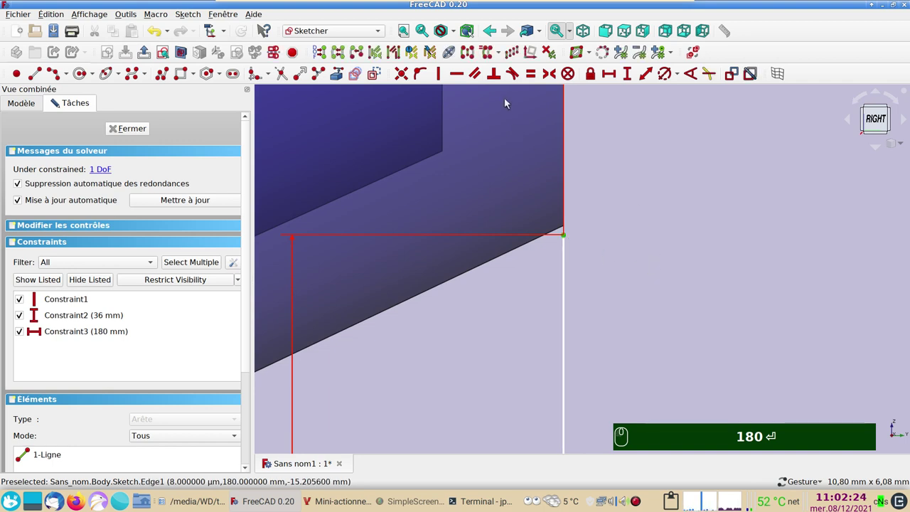
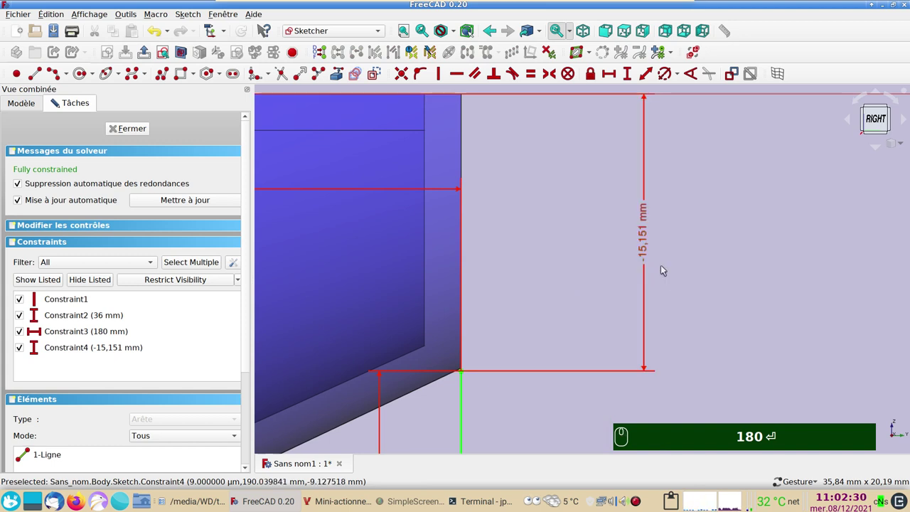
{"action": "scroll", "scroll_direction": "up", "scroll_amount": 3}
{"action": "scroll", "scroll_direction": "up", "scroll_amount": 3}
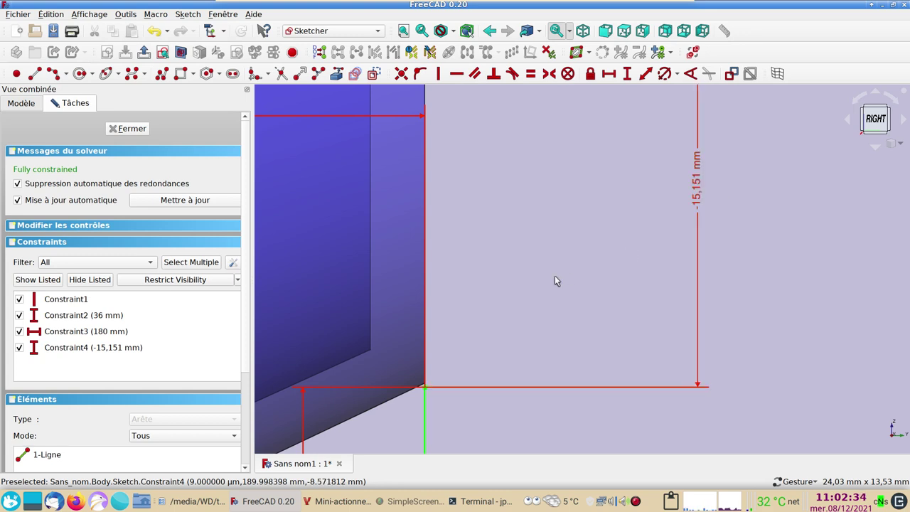
{"action": "scroll", "scroll_direction": "down", "scroll_amount": 3}
{"action": "left_click_drag", "start_coordinate": [582, 351], "coordinate": [553, 291]}
{"action": "scroll", "scroll_direction": "down", "scroll_amount": 3}
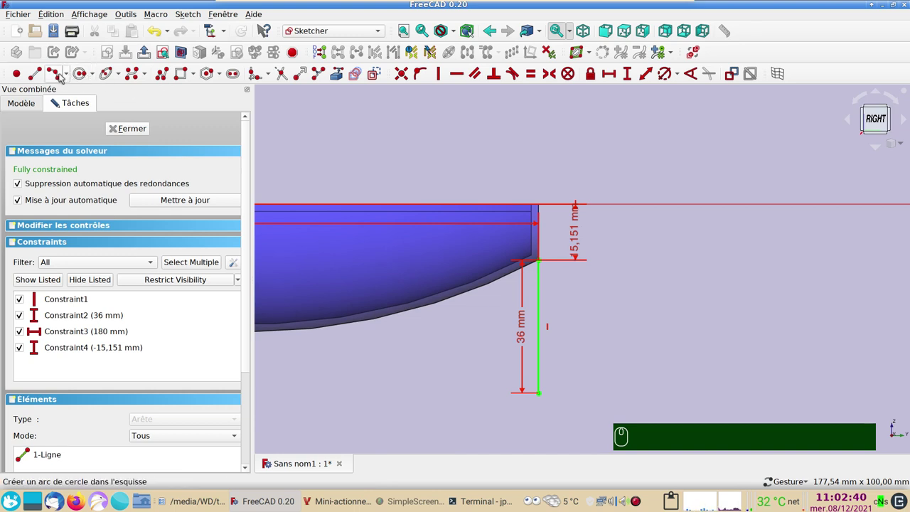
- Draw a 3-point arc below the hull and align its lower end horizontally with the line's lower end
{"action": "left_click", "coordinate": [70, 75]}
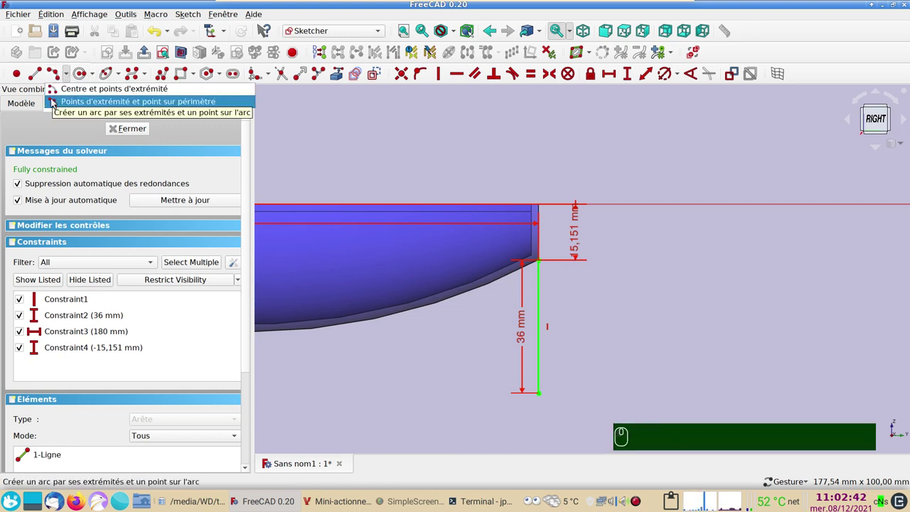
{"action": "left_click", "coordinate": [56, 101]}
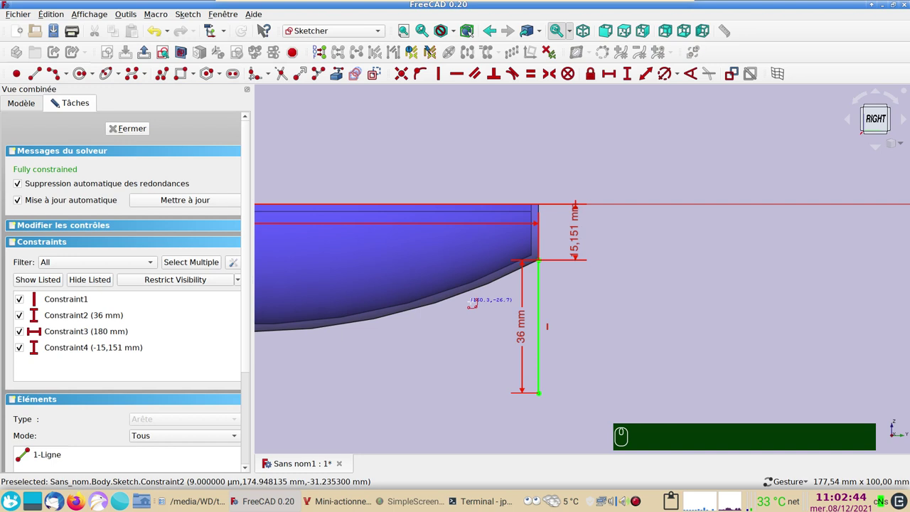
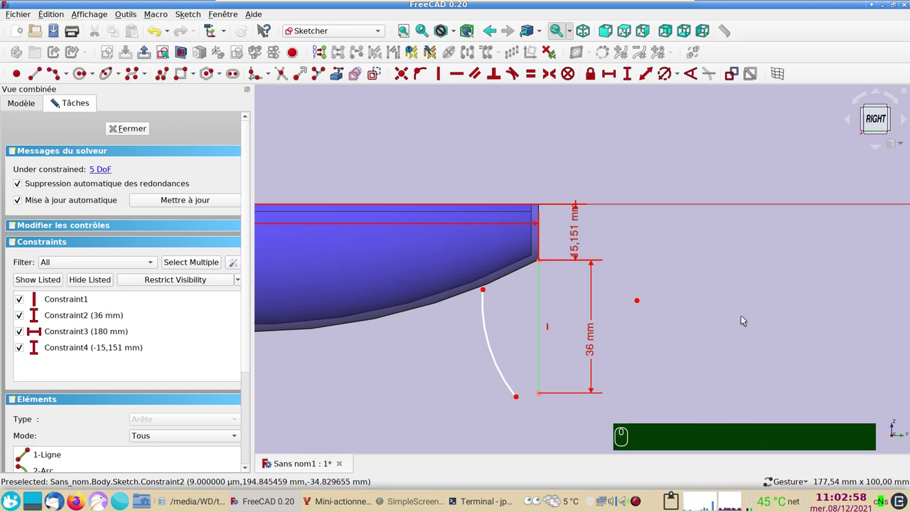
{"action": "right_click", "coordinate": [433, 315]}
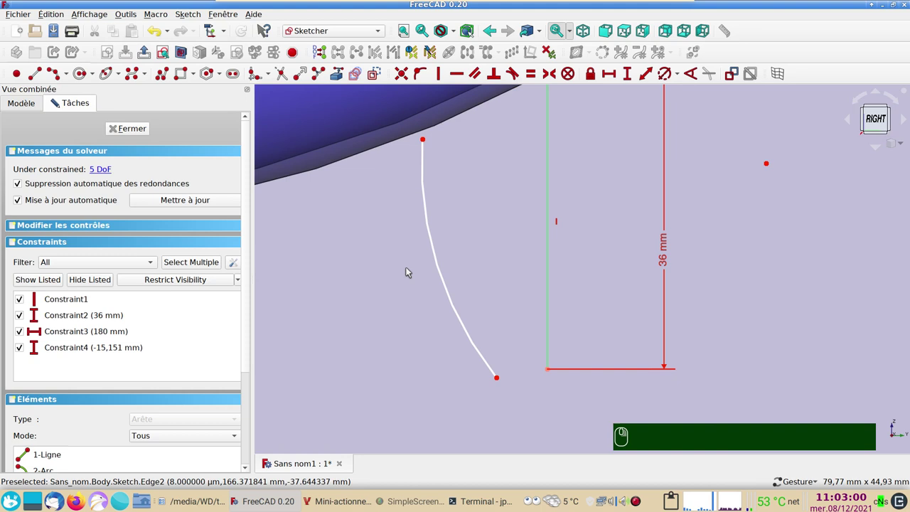
{"action": "scroll", "scroll_direction": "down", "scroll_amount": 3}
{"action": "left_click", "coordinate": [478, 371]}
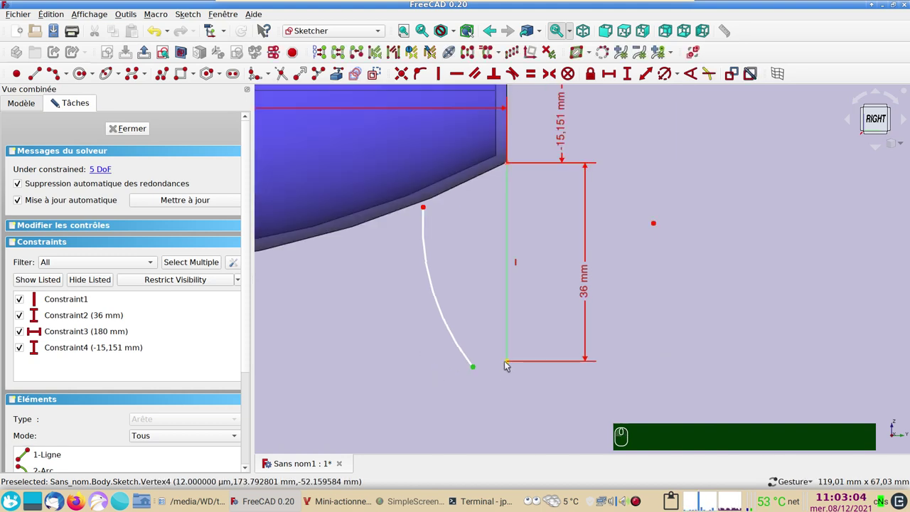
{"action": "left_click", "coordinate": [511, 365]}
{"action": "left_click", "coordinate": [494, 401]}
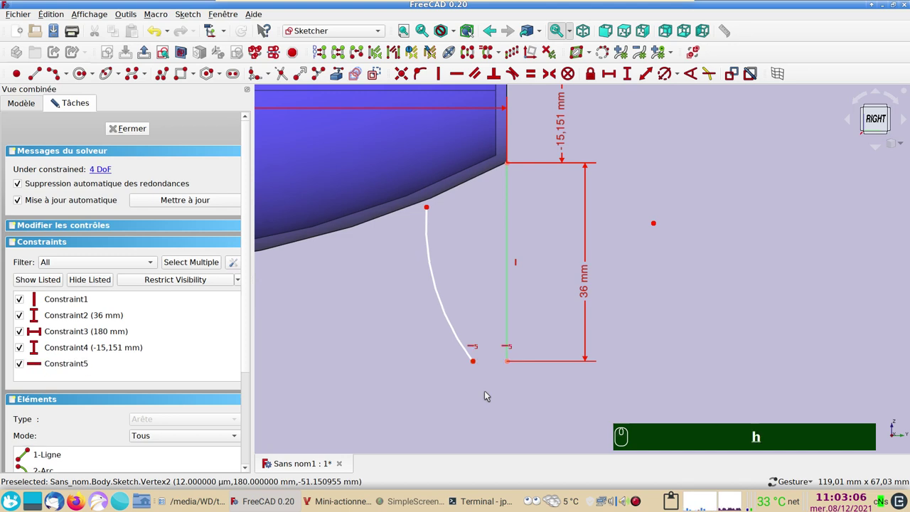
- Fix a 4 mm horizontal gap between the lower ends of the arc and the line
{"action": "left_click_drag", "start_coordinate": [478, 367], "coordinate": [409, 92]}
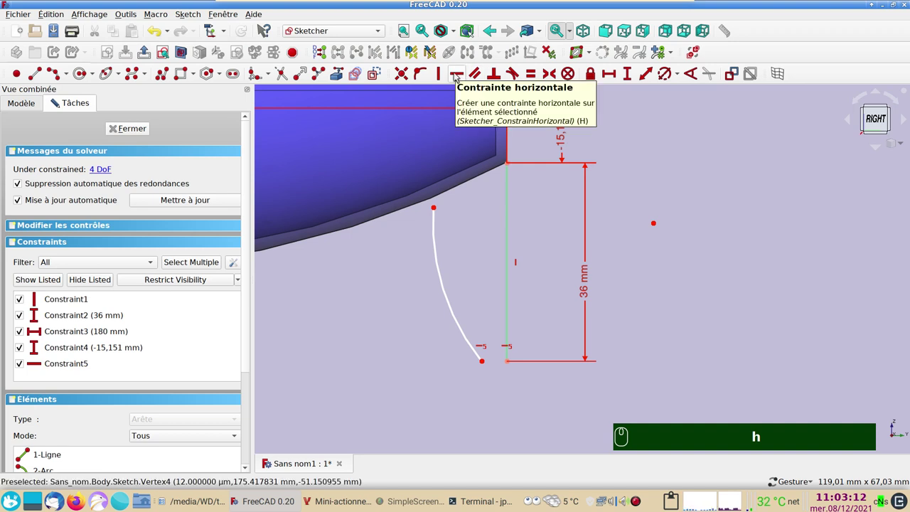
{"action": "left_click", "coordinate": [486, 361]}
{"action": "left_click", "coordinate": [510, 364]}
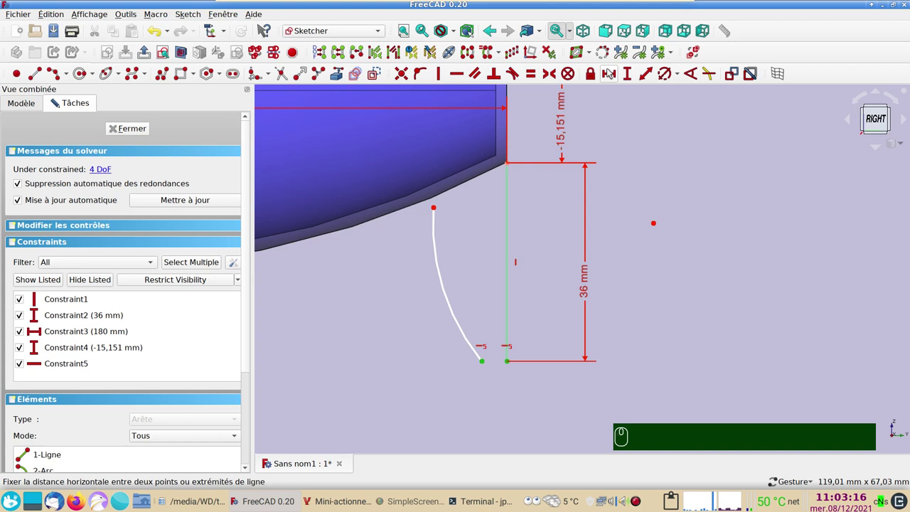
{"action": "left_click", "coordinate": [614, 72]}
{"action": "key", "text": "Return"}
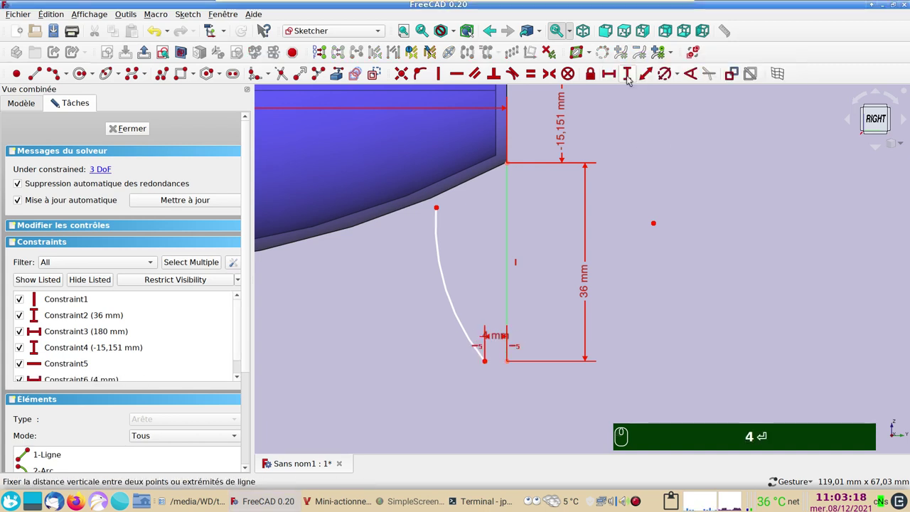
{"action": "left_click_drag", "start_coordinate": [503, 338], "coordinate": [458, 205]}
{"action": "left_click_drag", "start_coordinate": [441, 209], "coordinate": [417, 211]}
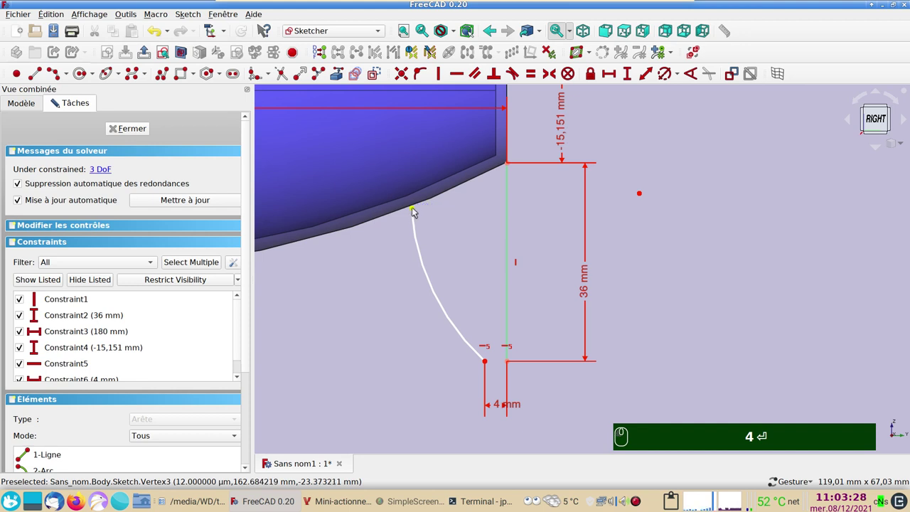
- Set an 8.1 mm vertical distance between the upper ends of the arc and the line
{"action": "left_click", "coordinate": [417, 209]}
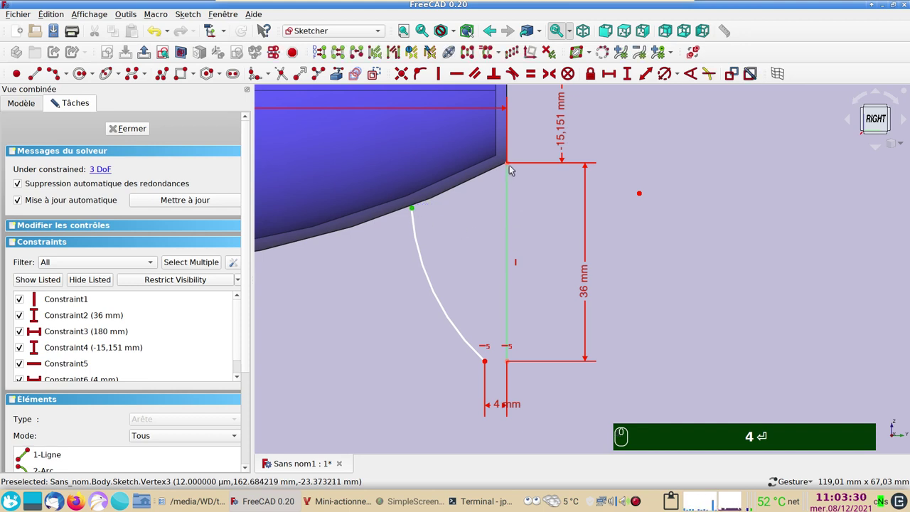
{"action": "left_click", "coordinate": [512, 164]}
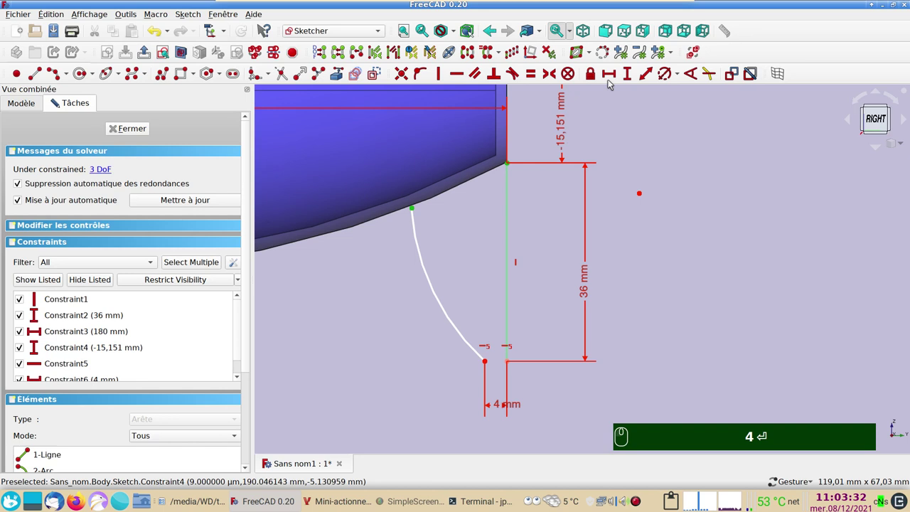
{"action": "left_click", "coordinate": [631, 74]}
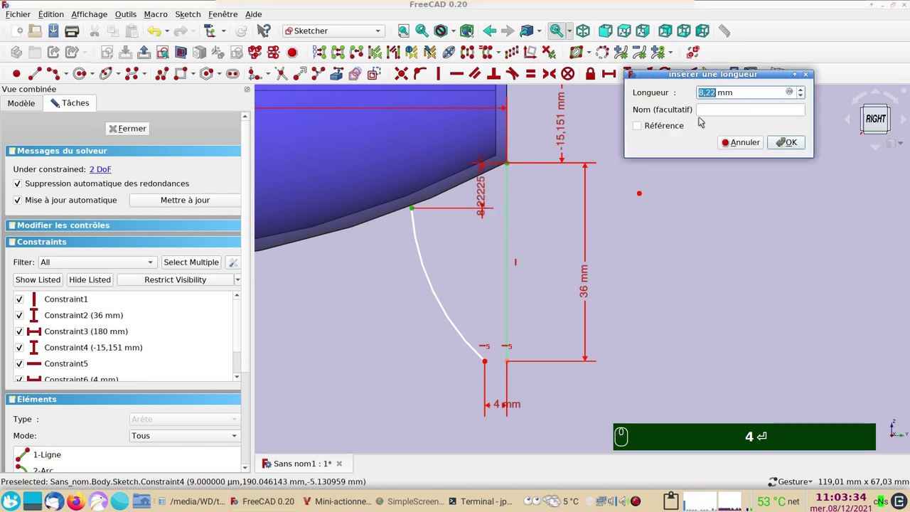
{"action": "key", "text": "Return"}
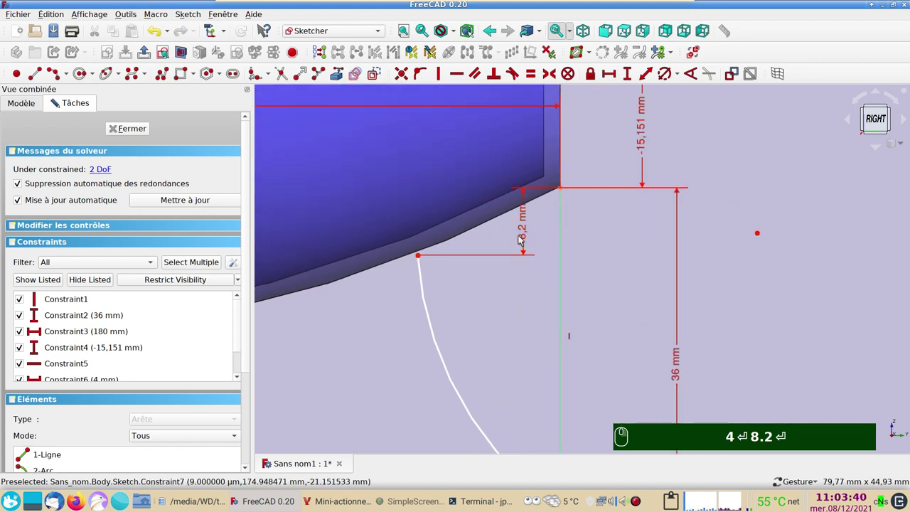
{"action": "type", "text": "4⏎8.2⏎"}
{"action": "left_click", "coordinate": [526, 238]}
{"action": "type", "text": "81"}
{"action": "key", "text": "Return"}
{"action": "left_click_drag", "start_coordinate": [515, 367], "coordinate": [467, 305]}
{"action": "scroll", "scroll_direction": "down", "scroll_amount": 3}
- Dimension the arc radius R41.4 mm and a 17.32 mm horizontal distance between the upper ends, fully constraining the sketch
{"action": "left_click", "coordinate": [434, 278]}
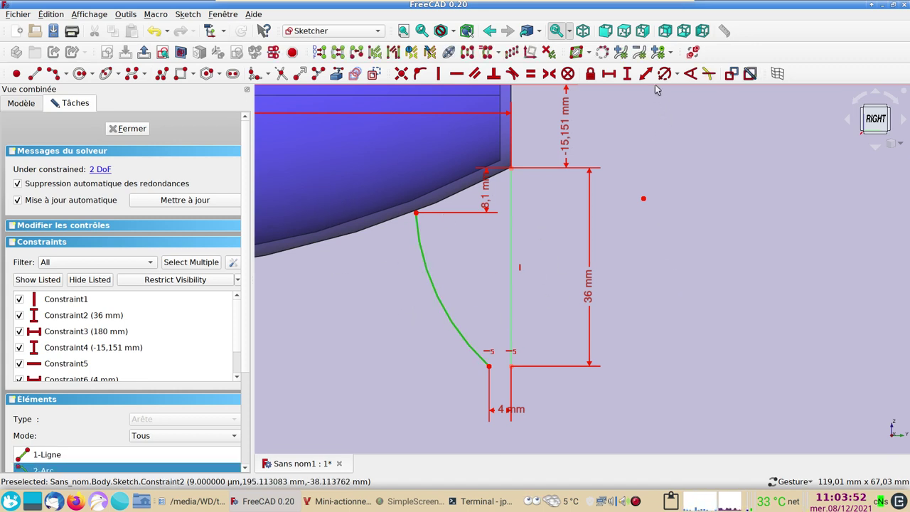
{"action": "left_click", "coordinate": [667, 73]}
{"action": "left_click", "coordinate": [830, 136]}
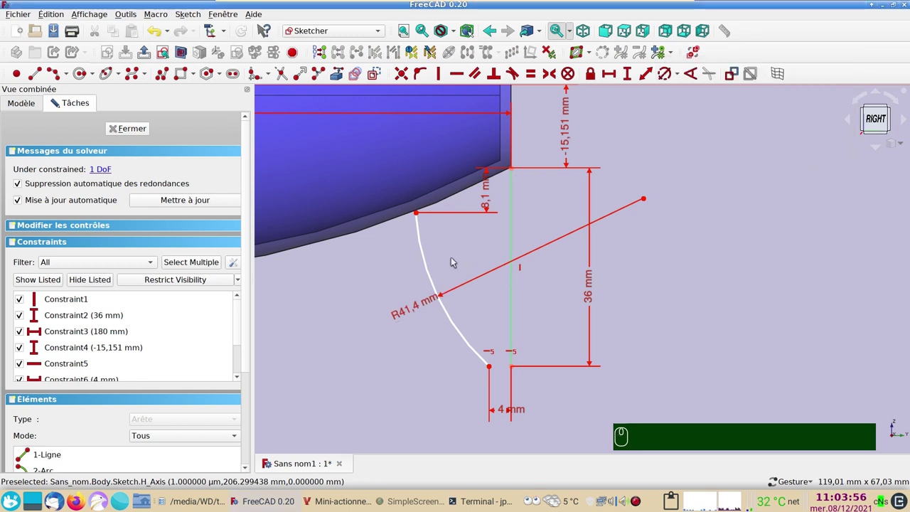
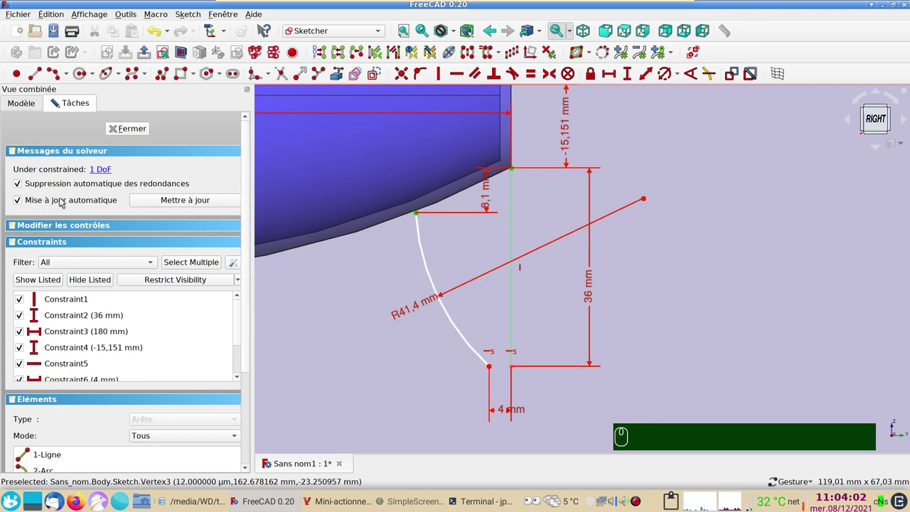
{"action": "left_click", "coordinate": [612, 72]}
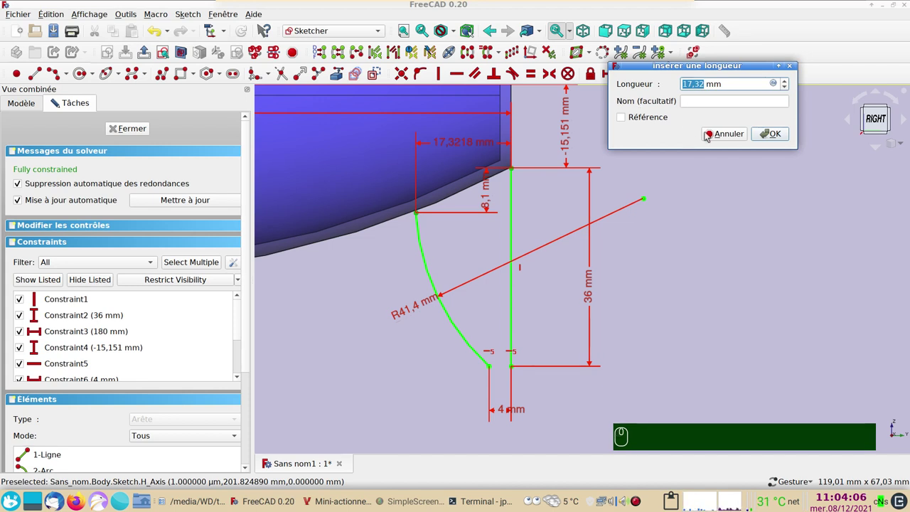
{"action": "left_click", "coordinate": [776, 140]}
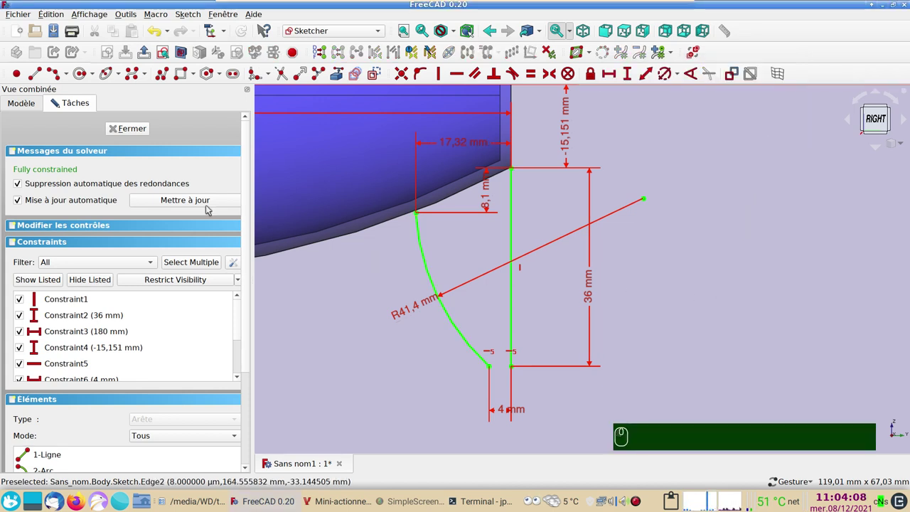
- Close the sketch and orbit the model to check the arc-and-line profile against the hull's stern
{"action": "left_click", "coordinate": [144, 130]}
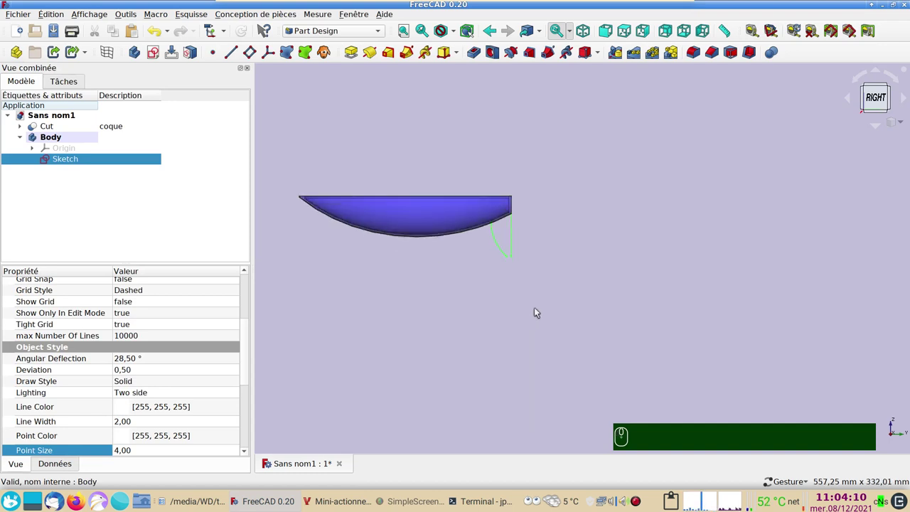
{"action": "scroll", "scroll_direction": "up", "scroll_amount": 3}
{"action": "left_click_drag", "start_coordinate": [510, 252], "coordinate": [593, 278]}
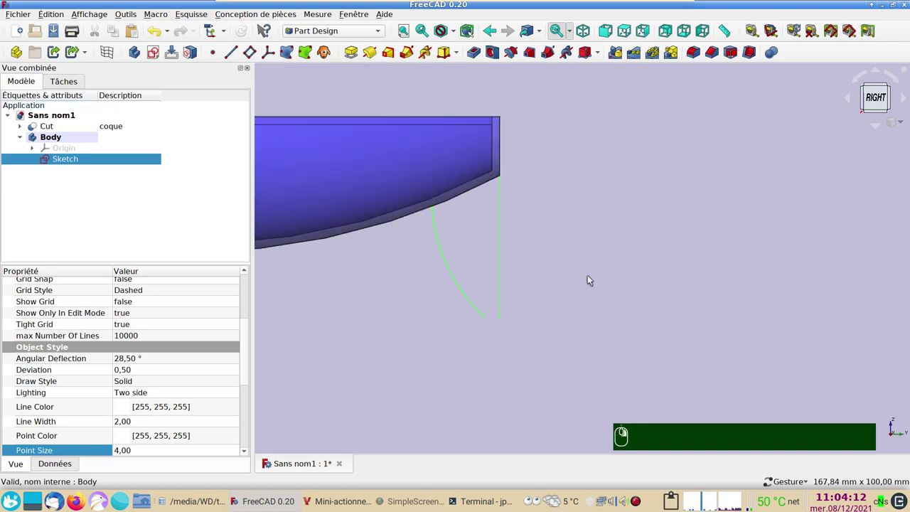
{"action": "left_click_drag", "start_coordinate": [580, 283], "coordinate": [572, 289]}
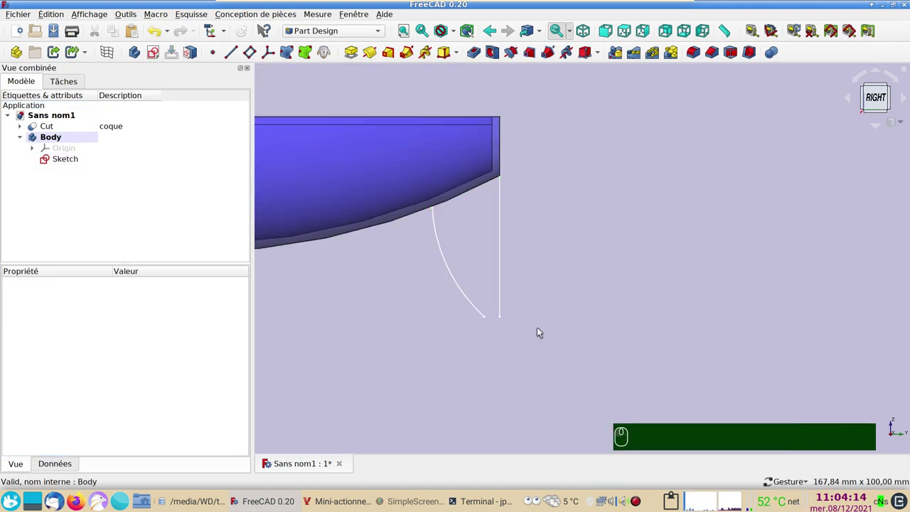
{"action": "scroll", "scroll_direction": "up", "scroll_amount": 3}
{"action": "left_click_drag", "start_coordinate": [536, 311], "coordinate": [523, 347]}
{"action": "left_click_drag", "start_coordinate": [670, 383], "coordinate": [634, 327]}
{"action": "middle_click", "coordinate": [633, 326]}
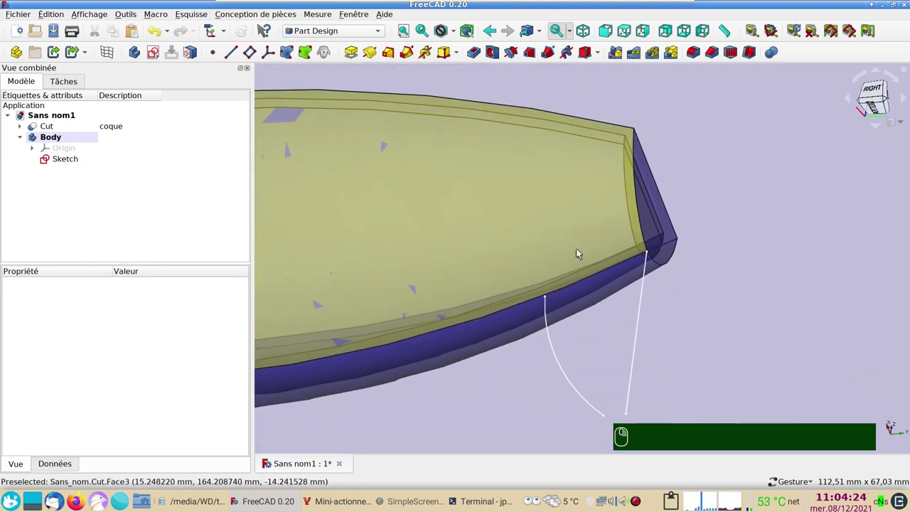
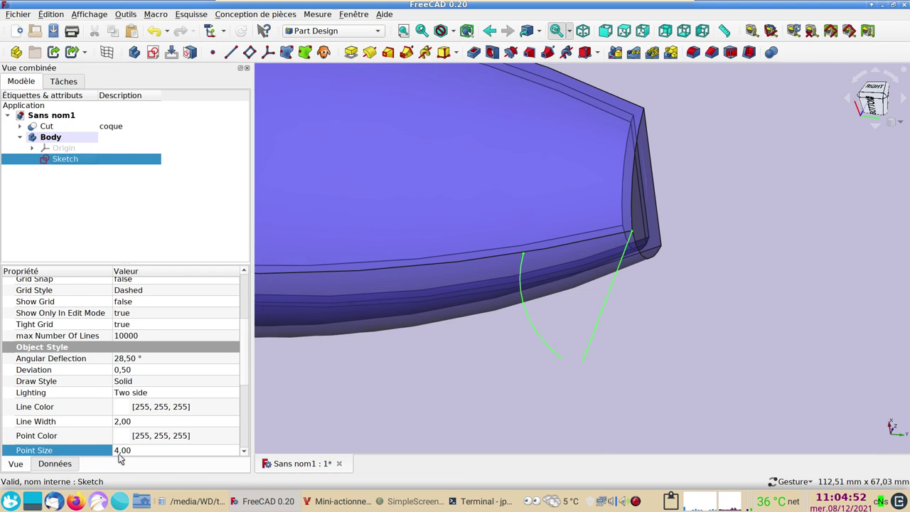
- Select the sketch, clear the selection and return to the right side view of the hull
{"action": "left_click", "coordinate": [135, 453]}
{"action": "scroll", "scroll_direction": "up", "scroll_amount": 3}
{"action": "scroll", "scroll_direction": "up", "scroll_amount": 3}
{"action": "left_click", "coordinate": [563, 385]}
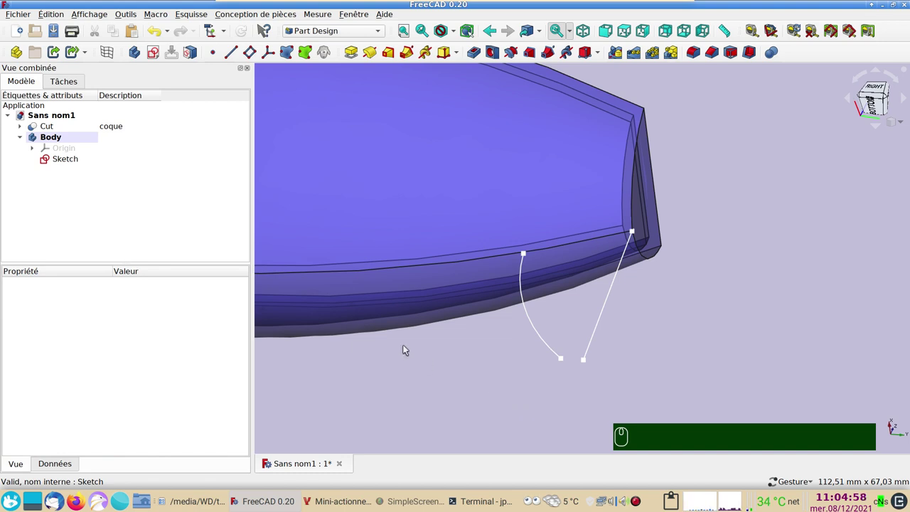
{"action": "left_click", "coordinate": [471, 335]}
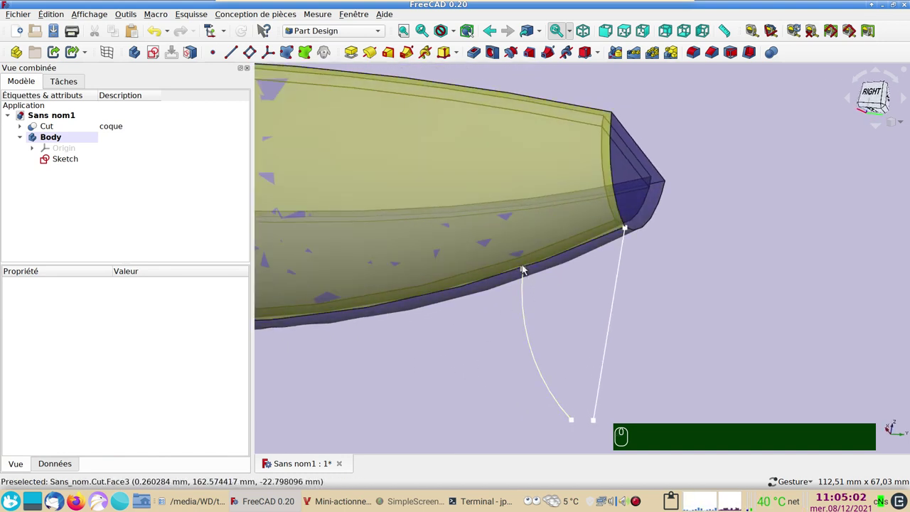
{"action": "left_click", "coordinate": [873, 91]}
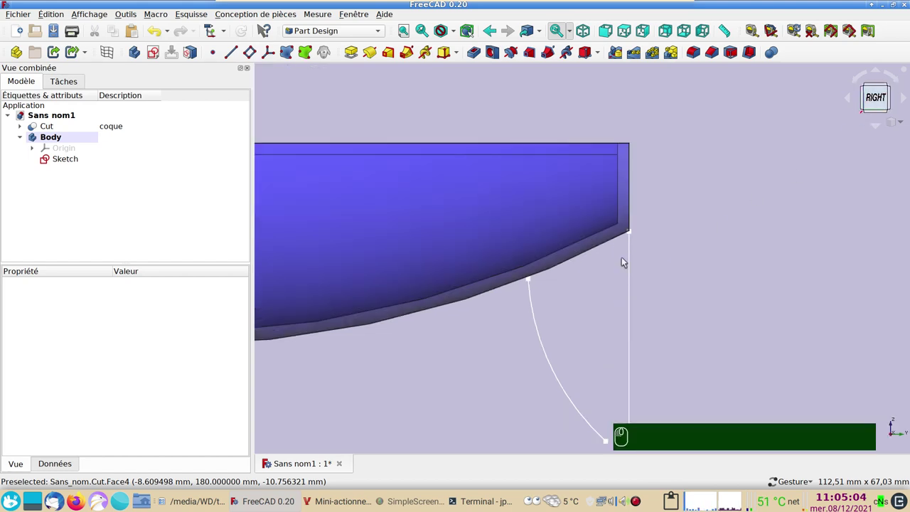
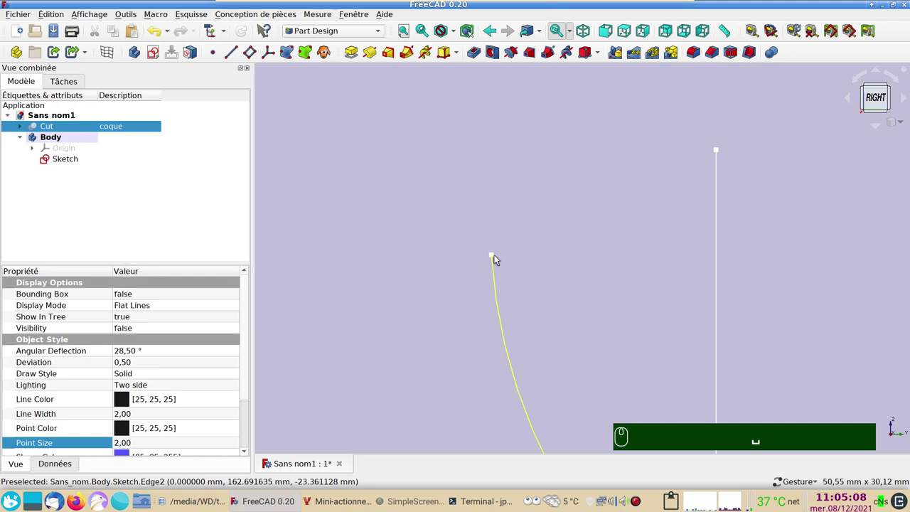
- Hide the hull Cut so only the profile remains, then orbit to see the datum planes
{"action": "left_click", "coordinate": [497, 256]}
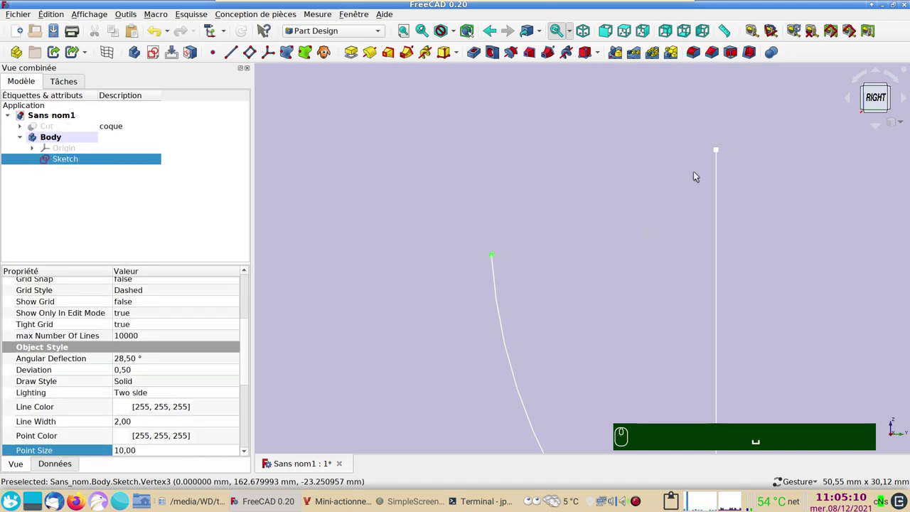
{"action": "left_click", "coordinate": [721, 150]}
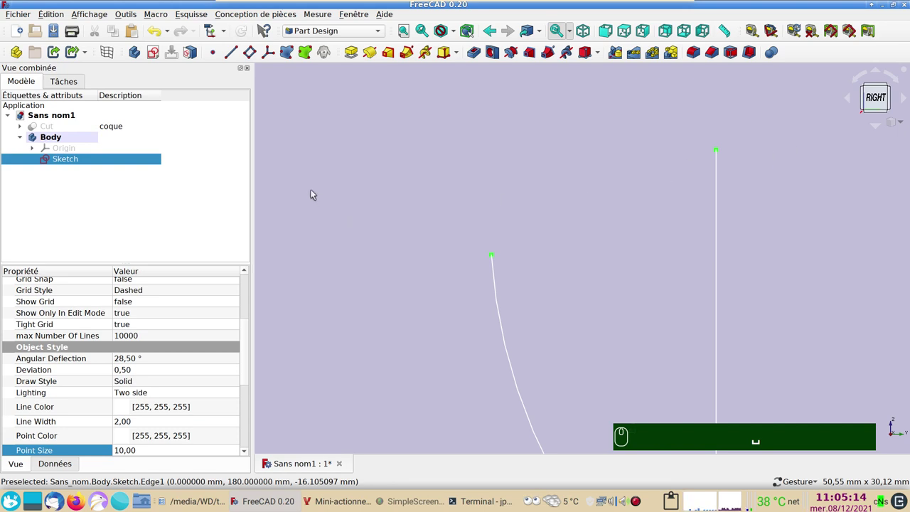
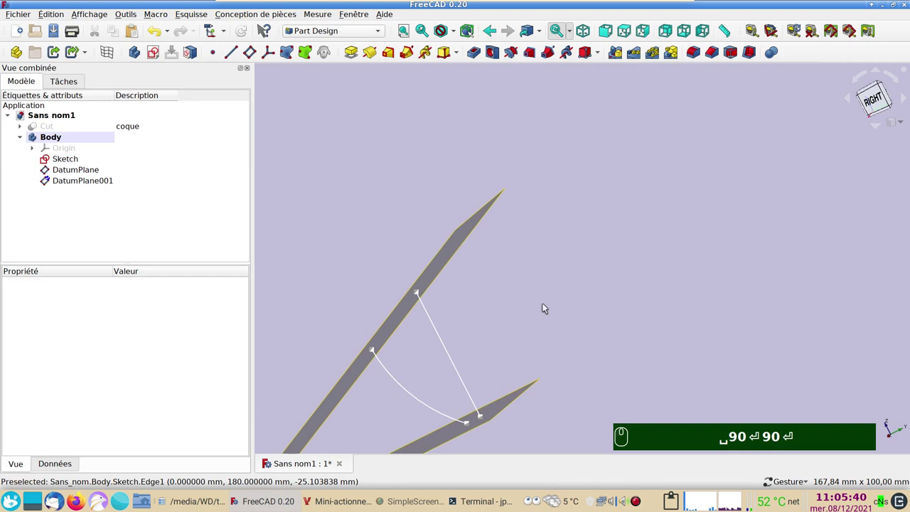
{"action": "left_click_drag", "start_coordinate": [343, 219], "coordinate": [644, 257]}
{"action": "left_click", "coordinate": [516, 340]}
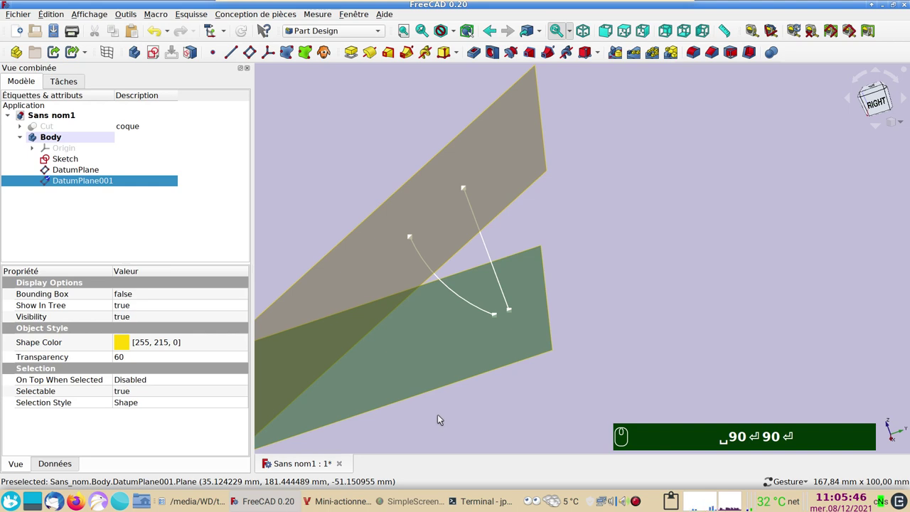
- Hide DatumPlane001 and DatumPlane, leaving only the sketch's arc and line visible
{"action": "key", "text": "space"}
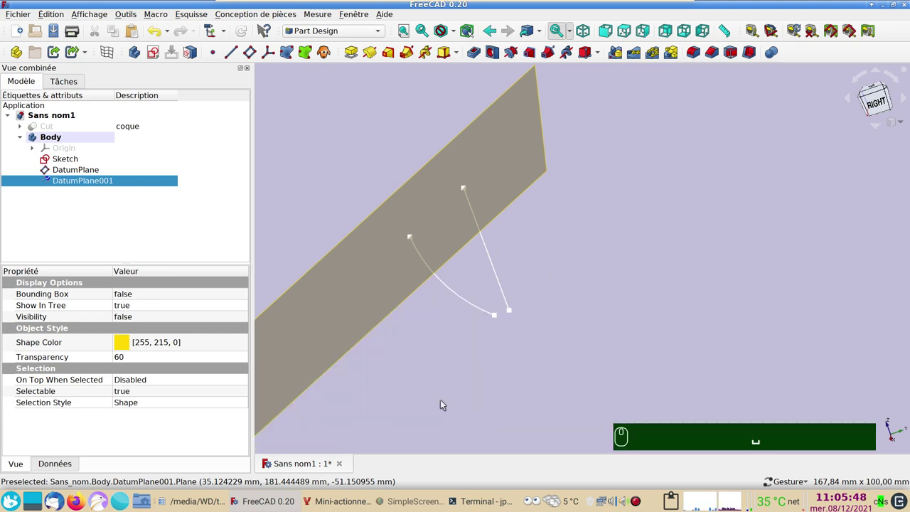
{"action": "left_click", "coordinate": [389, 302]}
{"action": "key", "text": "space"}
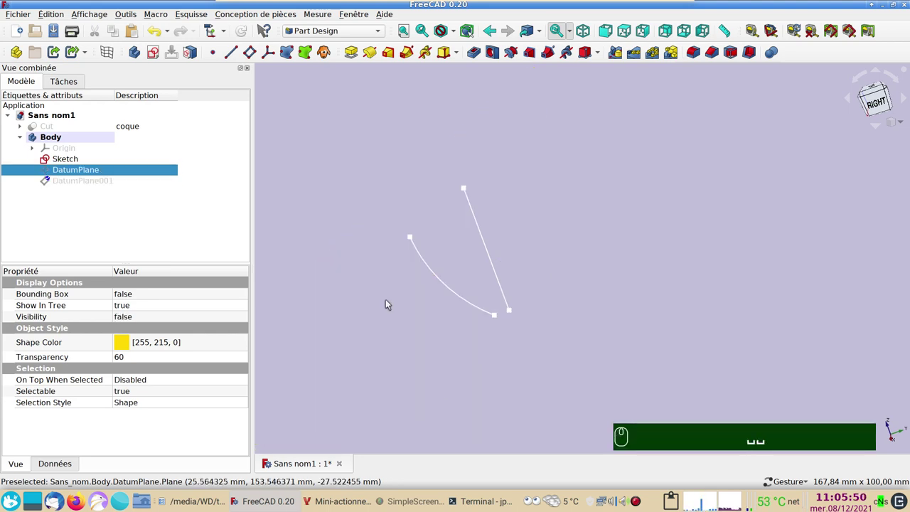
{"action": "left_click_drag", "start_coordinate": [632, 273], "coordinate": [657, 303]}
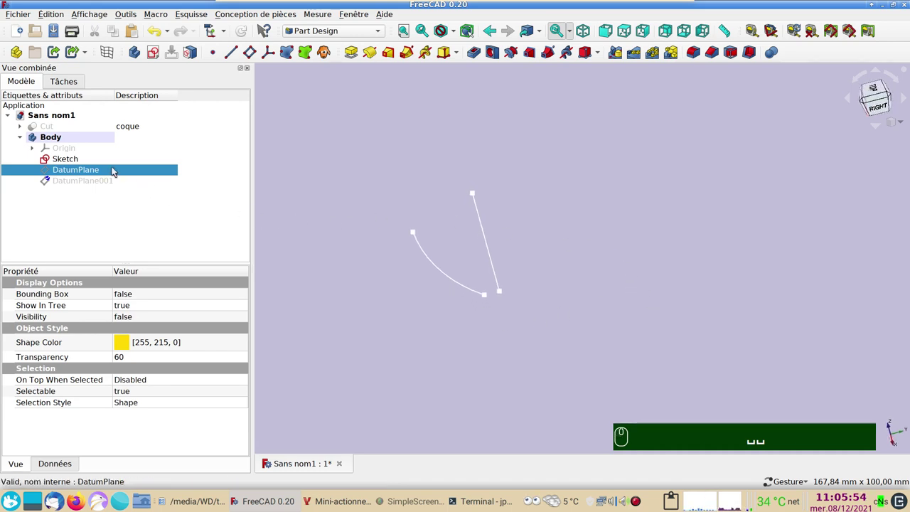
- Create a new sketch on DatumPlane and link the hull curve into it as external geometry
{"action": "left_click", "coordinate": [116, 169]}
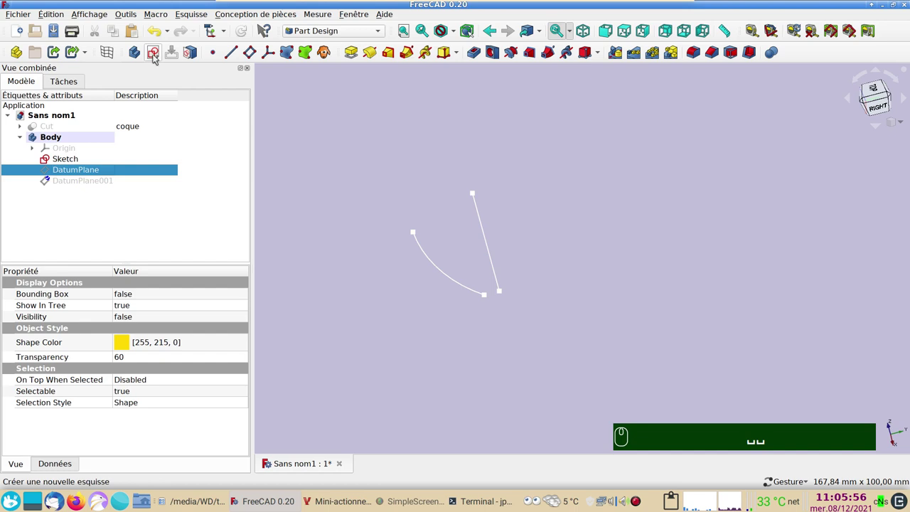
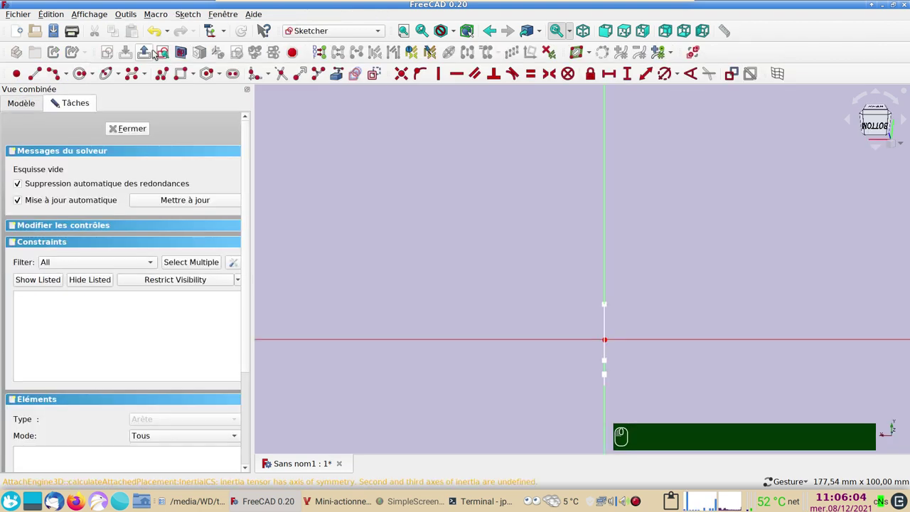
{"action": "middle_click", "coordinate": [433, 254]}
{"action": "left_click_drag", "start_coordinate": [324, 138], "coordinate": [569, 304]}
{"action": "scroll", "scroll_direction": "up", "scroll_amount": 3}
{"action": "scroll", "scroll_direction": "up", "scroll_amount": 3}
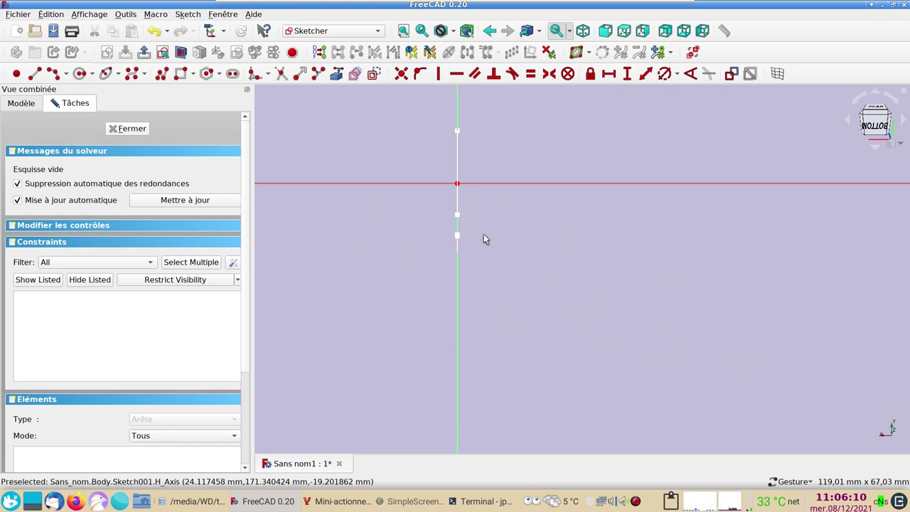
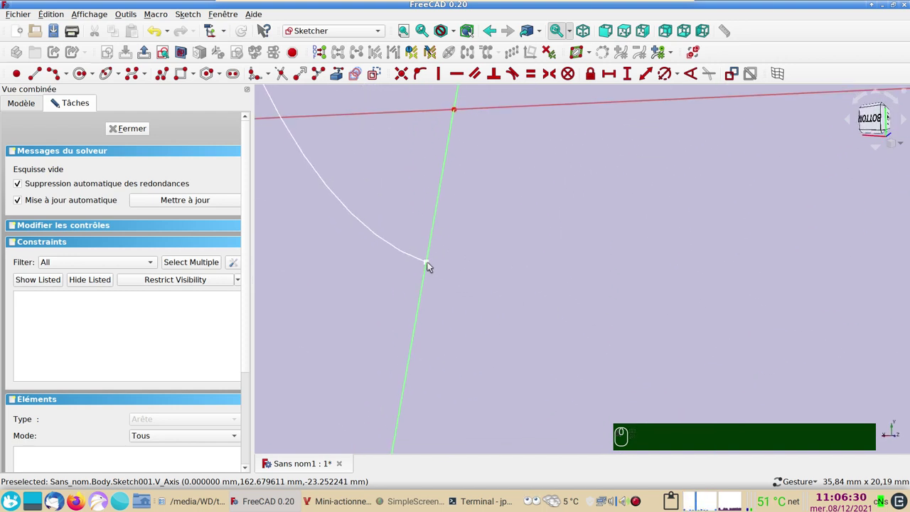
{"action": "left_click", "coordinate": [430, 264]}
{"action": "left_click", "coordinate": [522, 187]}
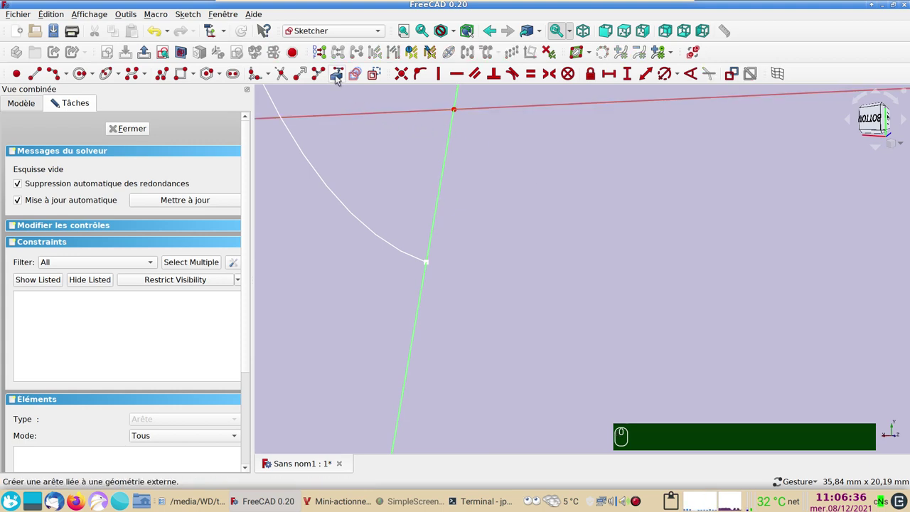
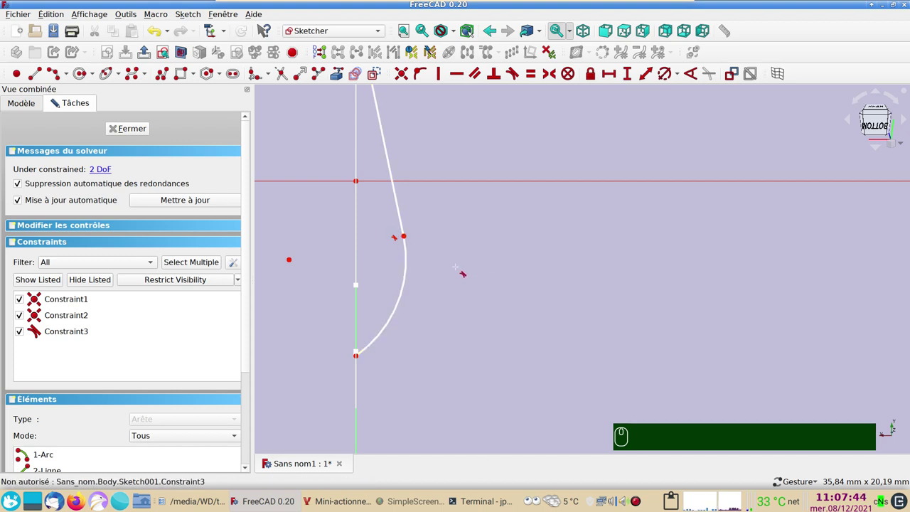
- Draw and constrain an arc-and-line profile on the hull curve, leaving 2 degrees of freedom, and close Sketch001
{"action": "scroll", "scroll_direction": "down", "scroll_amount": 3}
{"action": "scroll", "scroll_direction": "down", "scroll_amount": 3}
{"action": "scroll", "scroll_direction": "down", "scroll_amount": 3}
{"action": "scroll", "scroll_direction": "down", "scroll_amount": 3}
{"action": "left_click_drag", "start_coordinate": [477, 275], "coordinate": [452, 364]}
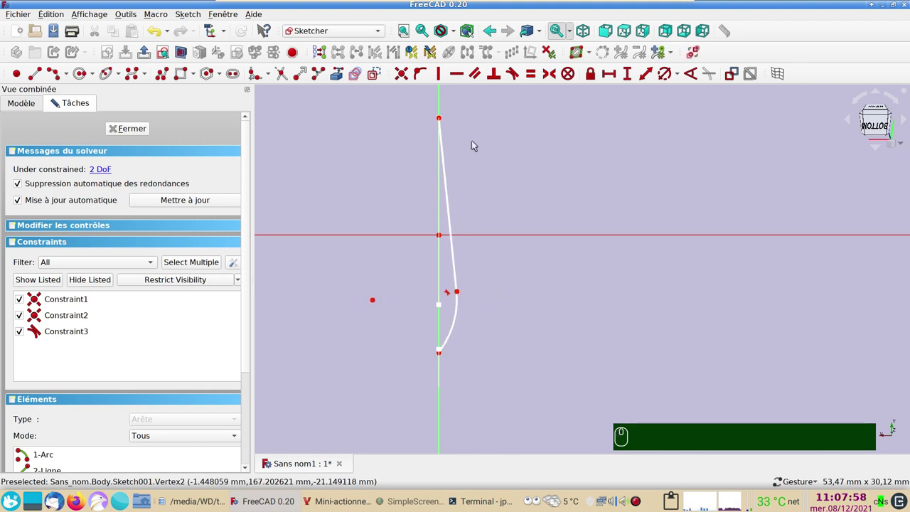
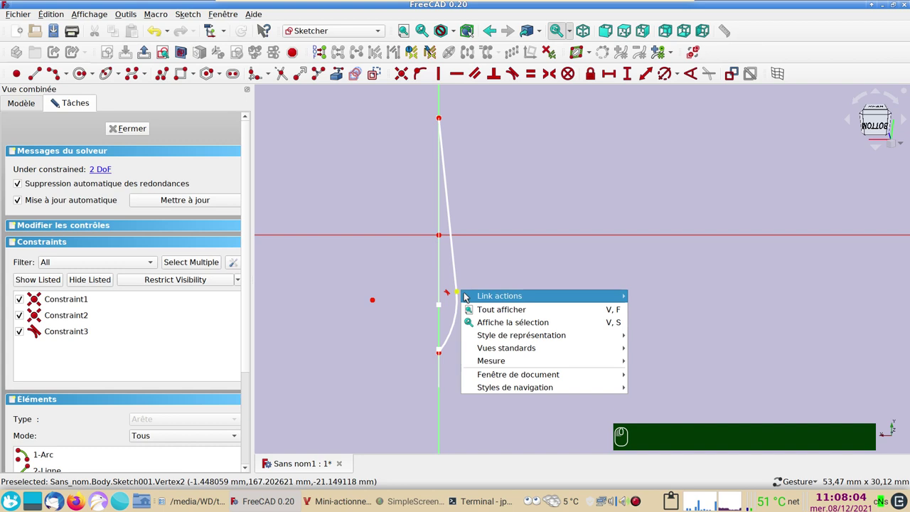
{"action": "left_click", "coordinate": [473, 276]}
{"action": "left_click_drag", "start_coordinate": [462, 293], "coordinate": [479, 265]}
- Finish Sketch001 and start a new sketch, Sketch002, on DatumPlane001
{"action": "left_click", "coordinate": [144, 130]}
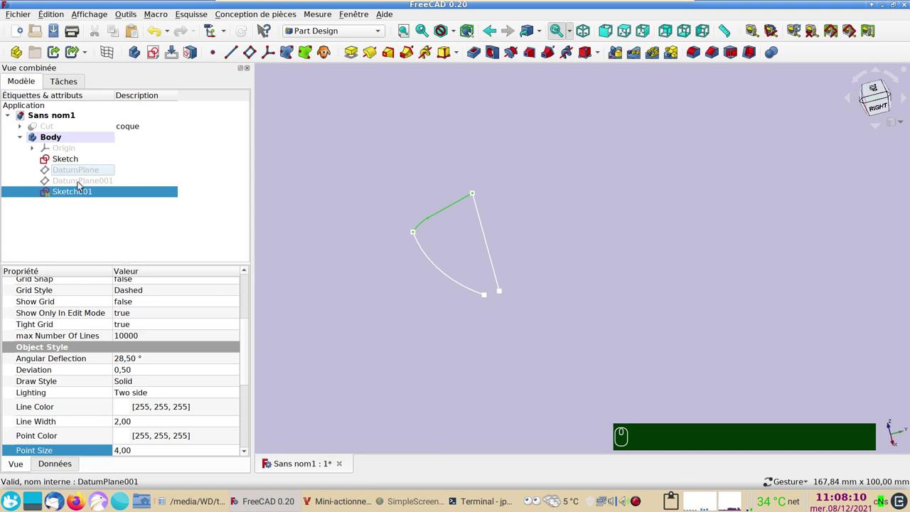
{"action": "left_click", "coordinate": [80, 184]}
{"action": "key", "text": "space"}
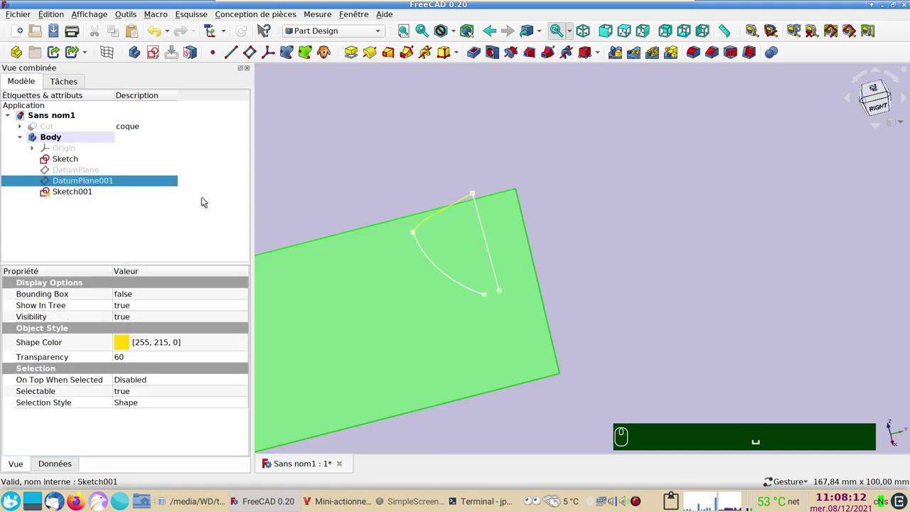
{"action": "left_click", "coordinate": [611, 281]}
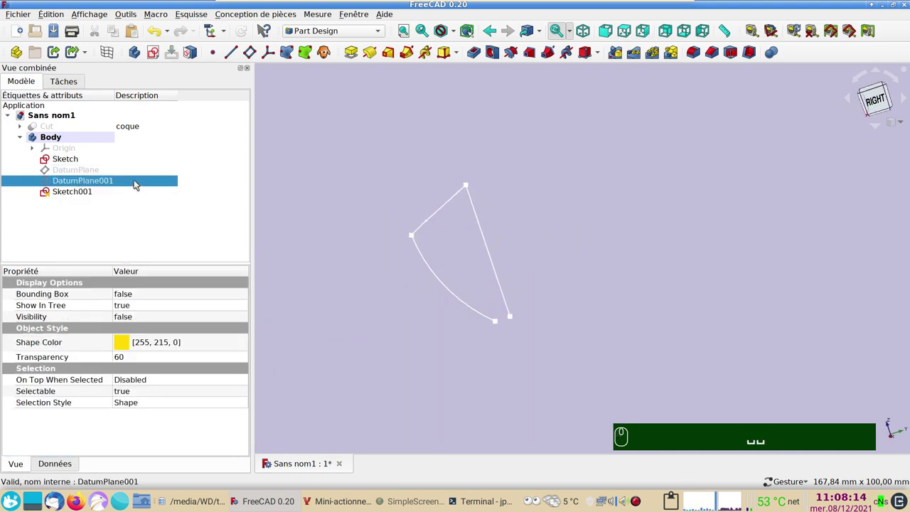
{"action": "left_click", "coordinate": [139, 184]}
{"action": "left_click", "coordinate": [158, 117]}
{"action": "left_click", "coordinate": [153, 53]}
{"action": "left_click_drag", "start_coordinate": [442, 255], "coordinate": [387, 128]}
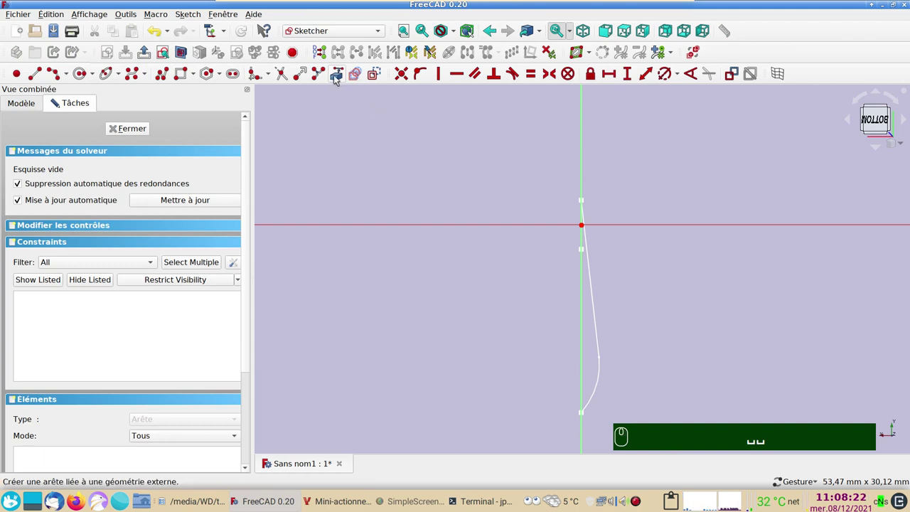
- Link hull external geometry into Sketch002, draw the tangent arc-and-line profile, and close it
{"action": "left_click", "coordinate": [340, 78]}
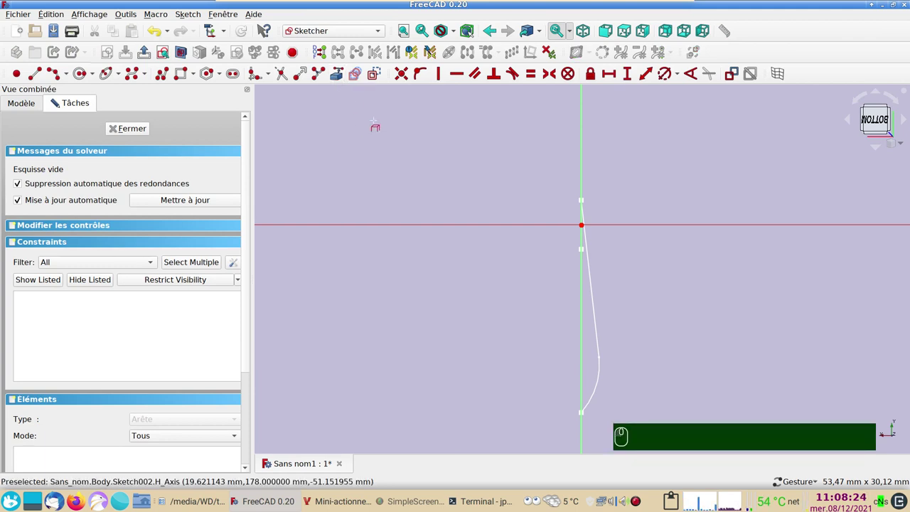
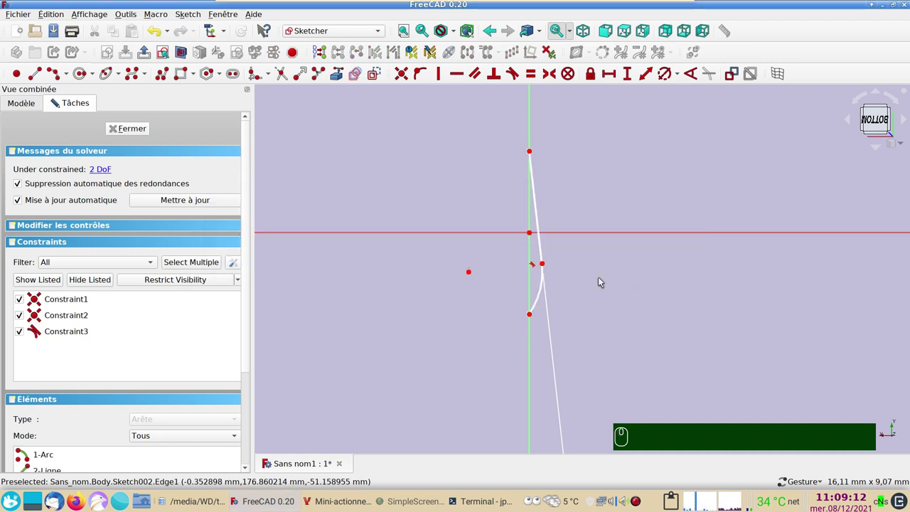
{"action": "left_click", "coordinate": [140, 132]}
{"action": "left_click_drag", "start_coordinate": [540, 272], "coordinate": [498, 227]}
{"action": "left_click_drag", "start_coordinate": [478, 282], "coordinate": [556, 306]}
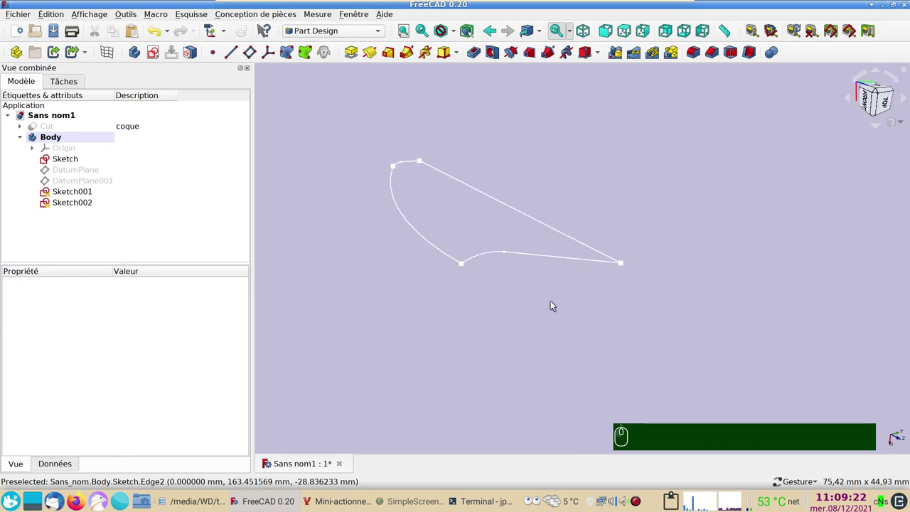
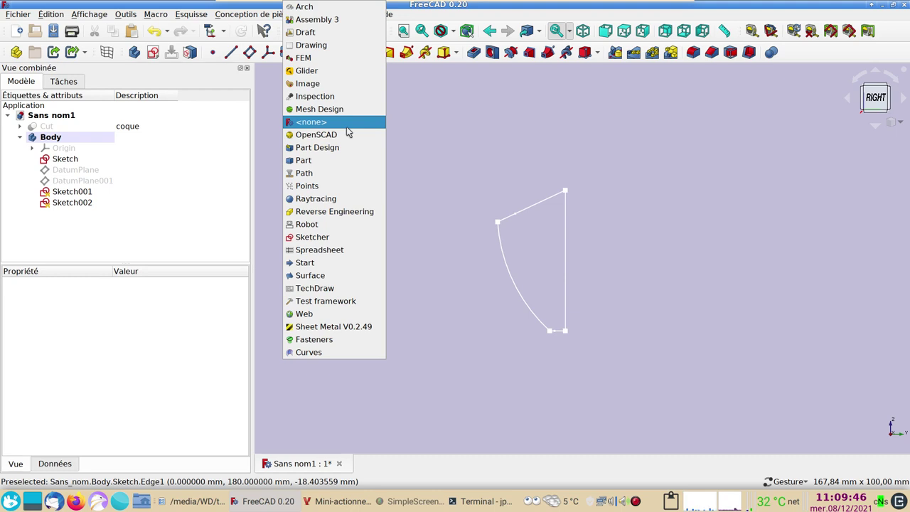
- Switch to the Curves workbench and select Sketch002 in the tree
{"action": "left_click", "coordinate": [355, 354]}
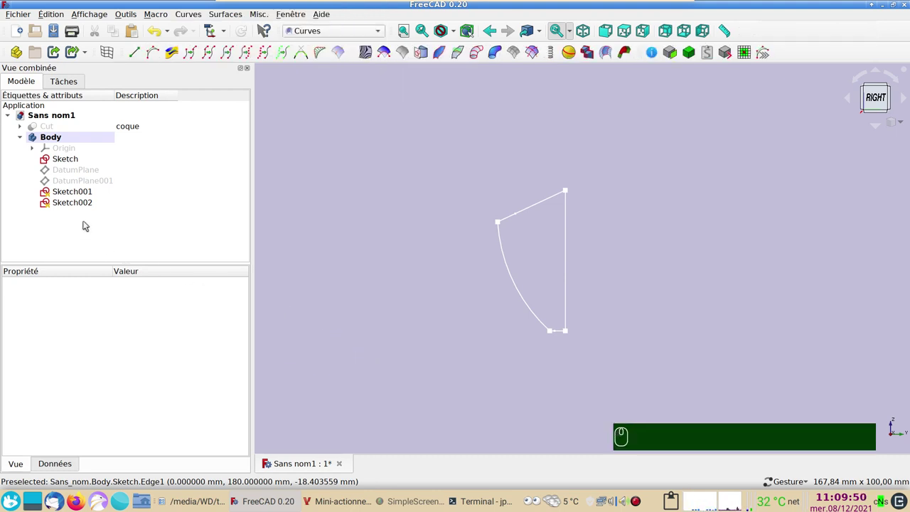
{"action": "left_click", "coordinate": [73, 206]}
- Build a Gordon surface across Sketch, Sketch001 and Sketch002 and inspect it
{"action": "left_click", "coordinate": [76, 192]}
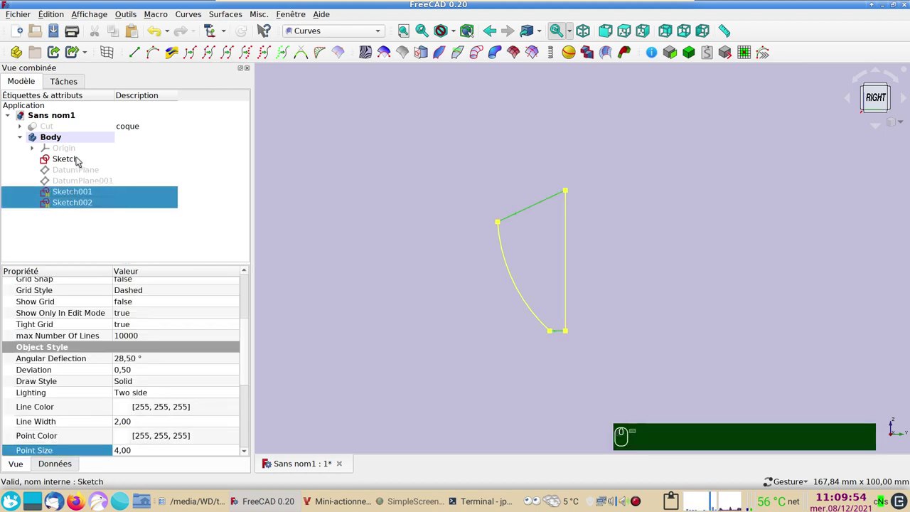
{"action": "left_click", "coordinate": [81, 160]}
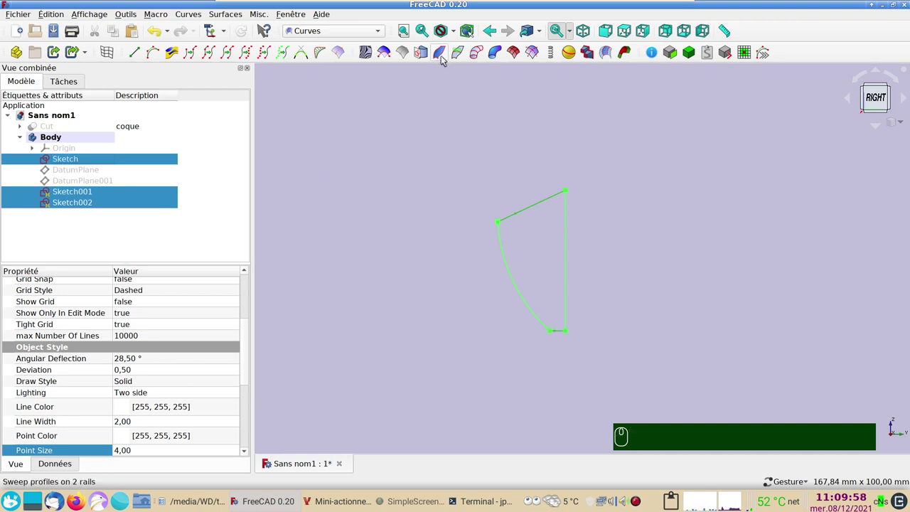
{"action": "left_click", "coordinate": [516, 55]}
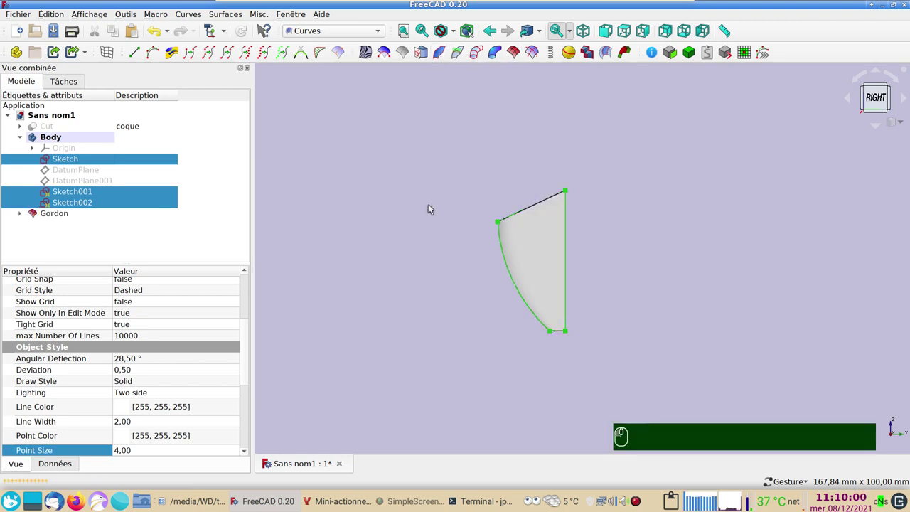
{"action": "left_click_drag", "start_coordinate": [616, 376], "coordinate": [651, 253]}
{"action": "scroll", "scroll_direction": "up", "scroll_amount": 3}
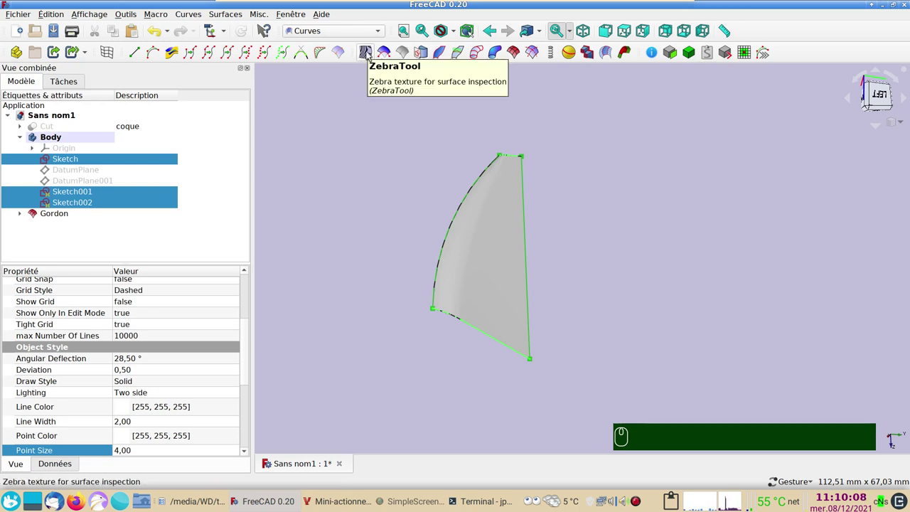
- Run the Zebra Tool on the Gordon surface, widening the stripes and adjusting their rotation
{"action": "left_click", "coordinate": [371, 53]}
{"action": "left_click_drag", "start_coordinate": [632, 334], "coordinate": [425, 273]}
{"action": "left_click_drag", "start_coordinate": [60, 122], "coordinate": [162, 174]}
{"action": "left_click_drag", "start_coordinate": [374, 353], "coordinate": [57, 164]}
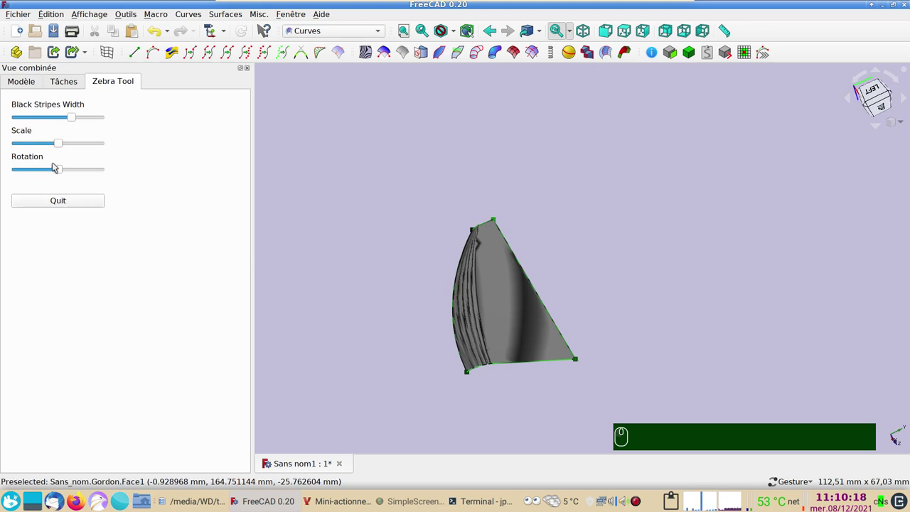
{"action": "left_click_drag", "start_coordinate": [60, 171], "coordinate": [247, 276]}
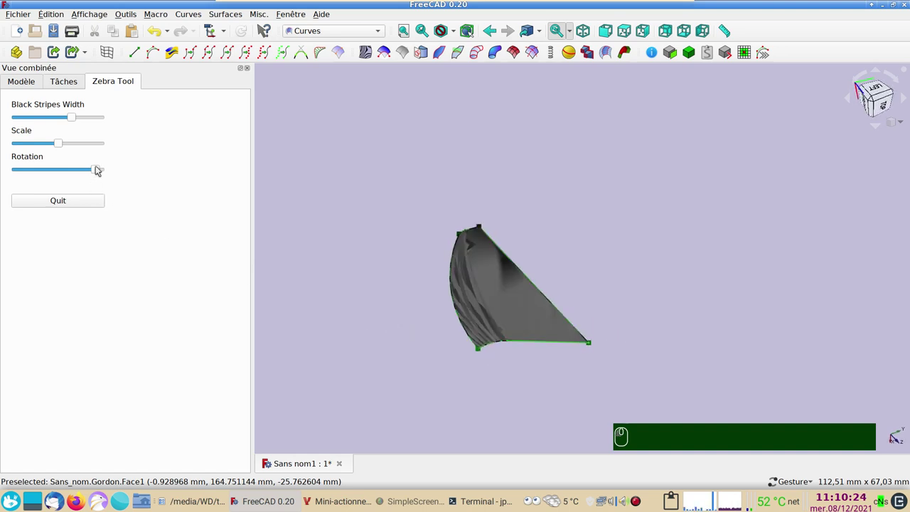
{"action": "left_click_drag", "start_coordinate": [96, 170], "coordinate": [65, 160]}
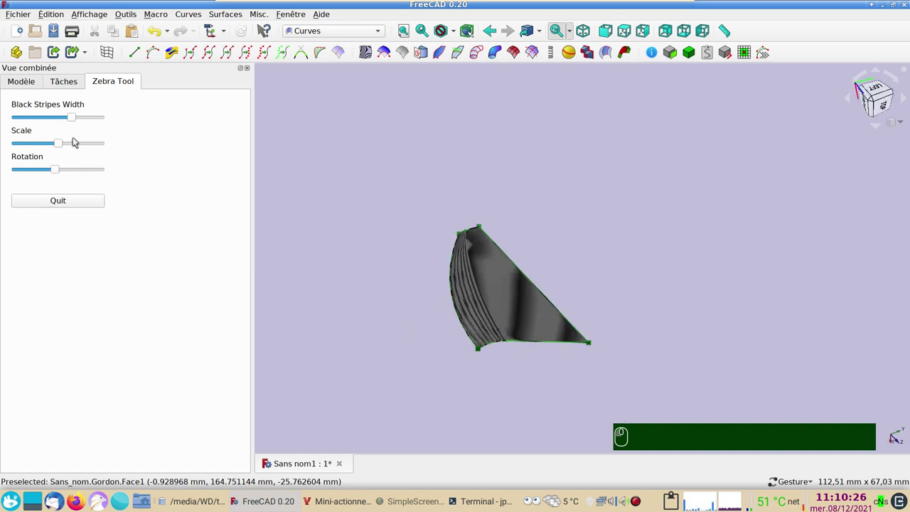
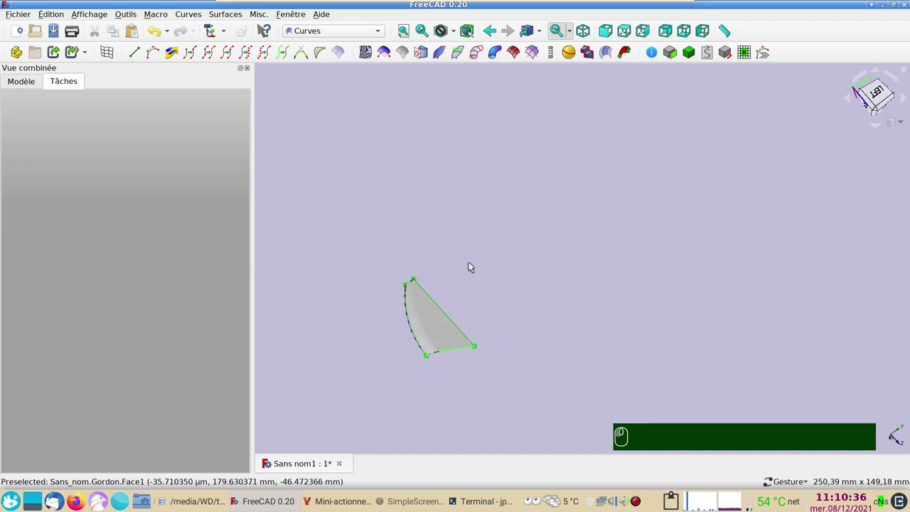
- Quit the zebra inspection, return to the model tree, and view the plain surface from above
{"action": "left_click", "coordinate": [39, 78]}
{"action": "left_click", "coordinate": [548, 318]}
{"action": "left_click_drag", "start_coordinate": [539, 339], "coordinate": [453, 249]}
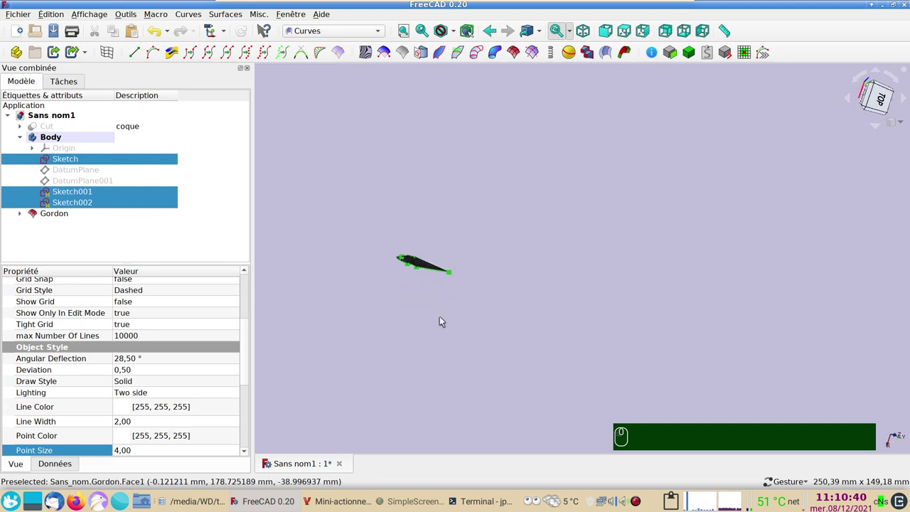
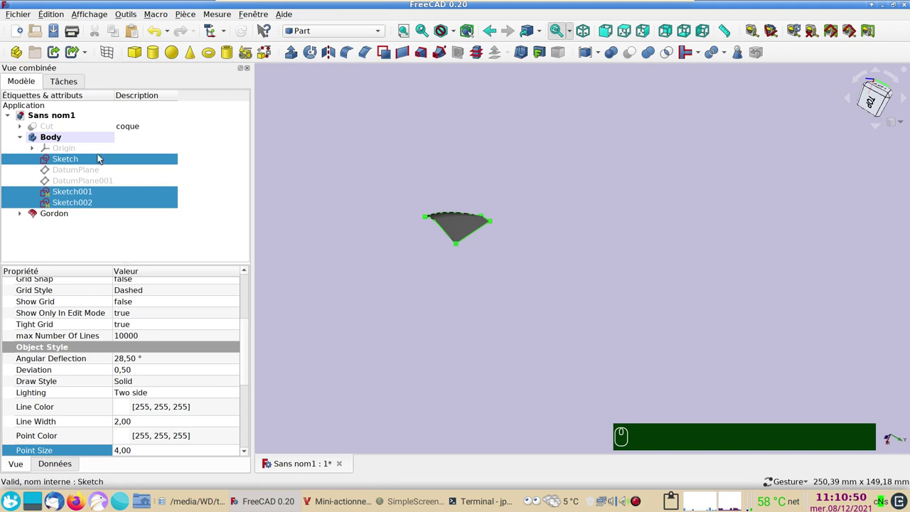
{"action": "left_click", "coordinate": [71, 140]}
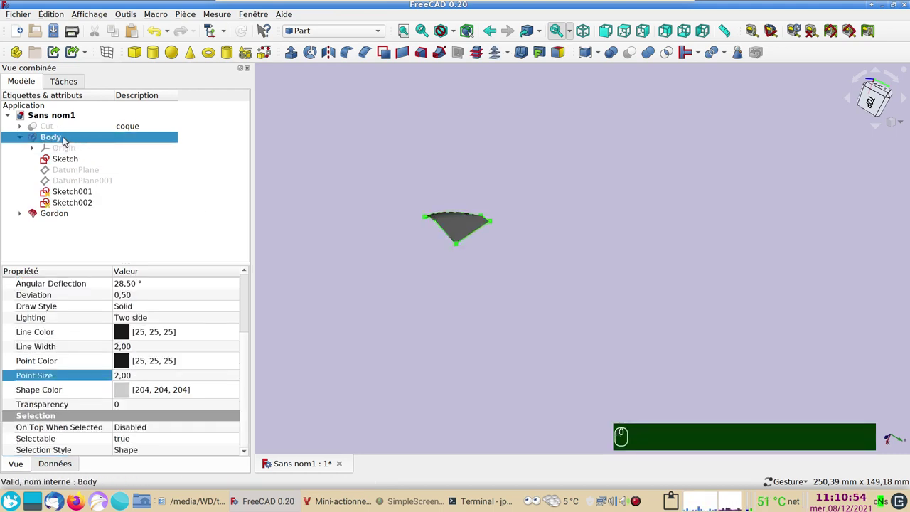
{"action": "key", "text": "space"}
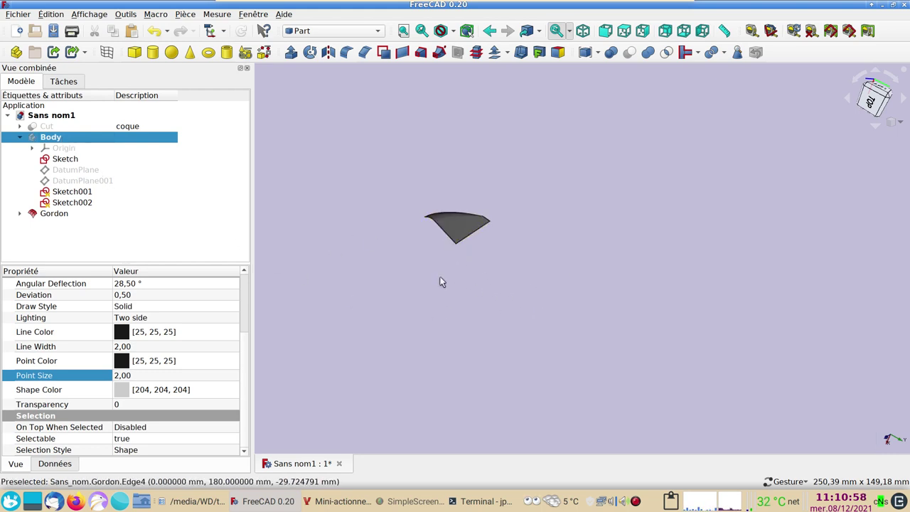
{"action": "left_click_drag", "start_coordinate": [528, 293], "coordinate": [539, 249]}
{"action": "scroll", "scroll_direction": "up", "scroll_amount": 3}
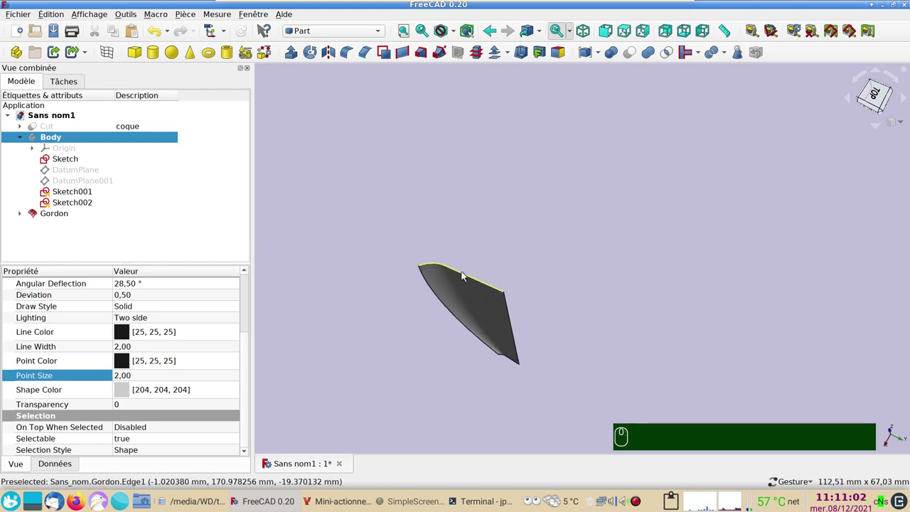
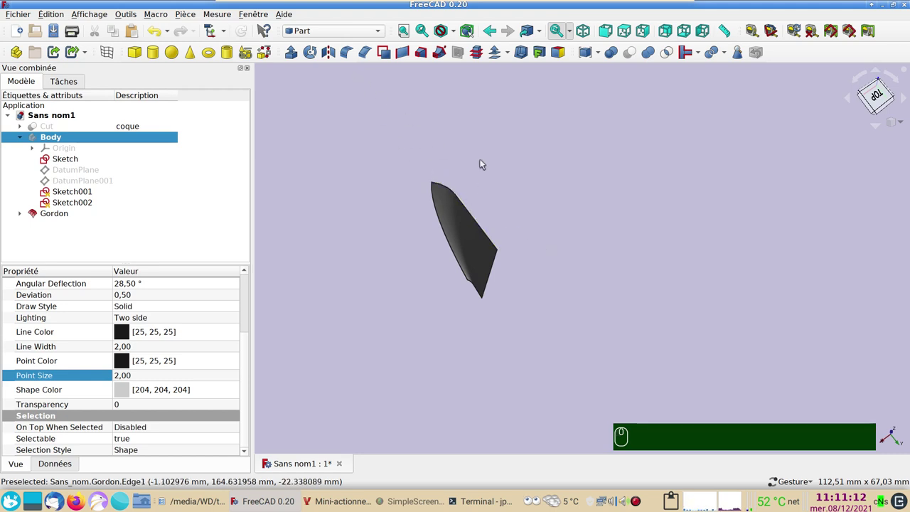
{"action": "left_click", "coordinate": [639, 322]}
{"action": "left_click", "coordinate": [418, 140]}
{"action": "left_click", "coordinate": [335, 40]}
{"action": "left_click_drag", "start_coordinate": [653, 253], "coordinate": [326, 106]}
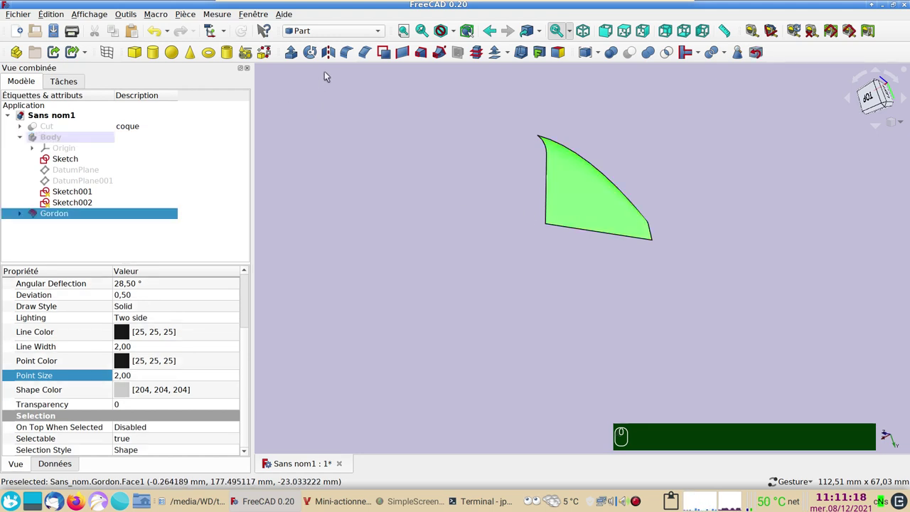
- Mirror the Gordon surface across the YZ plane to form Gordon (Mirror #1), a two-sided shell
{"action": "left_click", "coordinate": [334, 57]}
{"action": "left_click", "coordinate": [412, 246]}
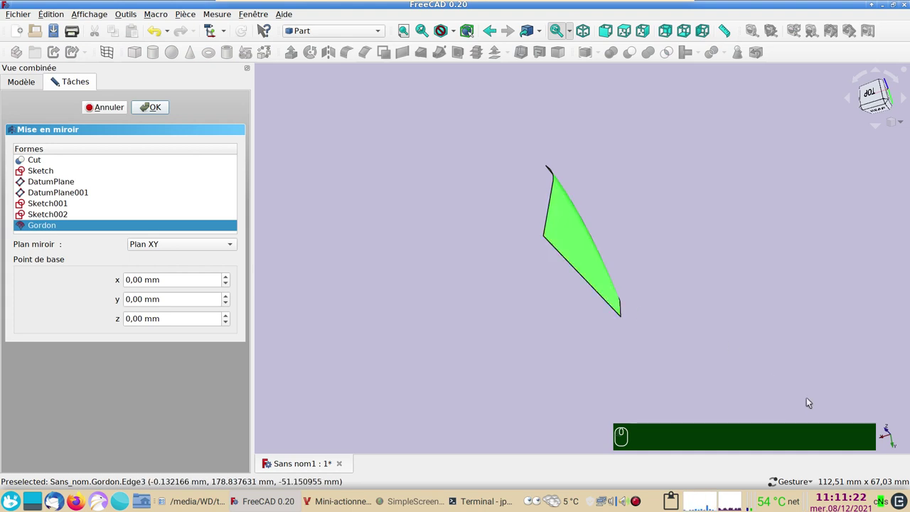
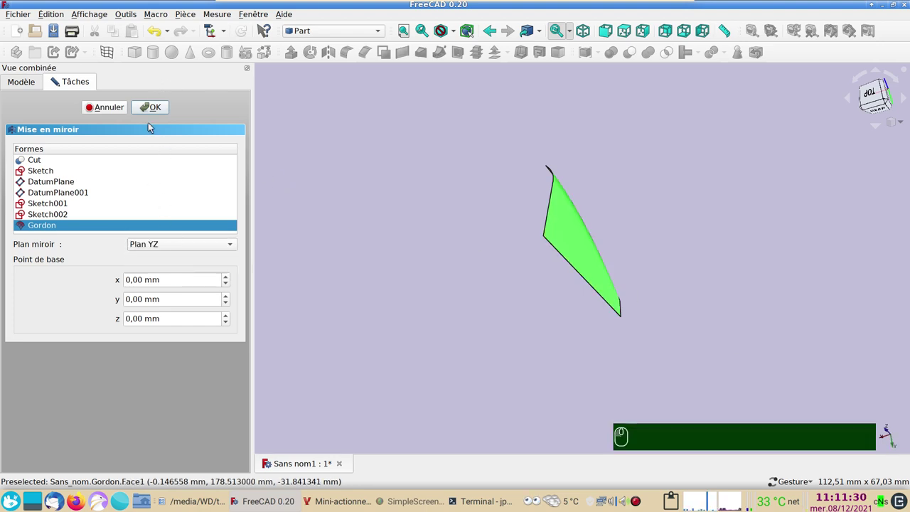
{"action": "left_click", "coordinate": [153, 111]}
{"action": "left_click_drag", "start_coordinate": [497, 262], "coordinate": [588, 241]}
{"action": "scroll", "scroll_direction": "up", "scroll_amount": 3}
{"action": "left_click_drag", "start_coordinate": [403, 307], "coordinate": [454, 187]}
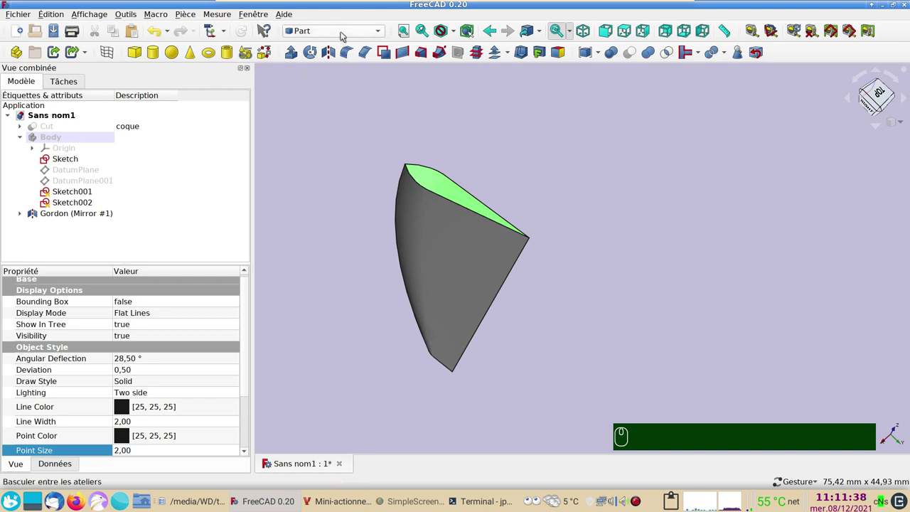
- In the Surface workbench, start a Filling surface with the shell's open top edge as boundary
{"action": "left_click", "coordinate": [346, 34]}
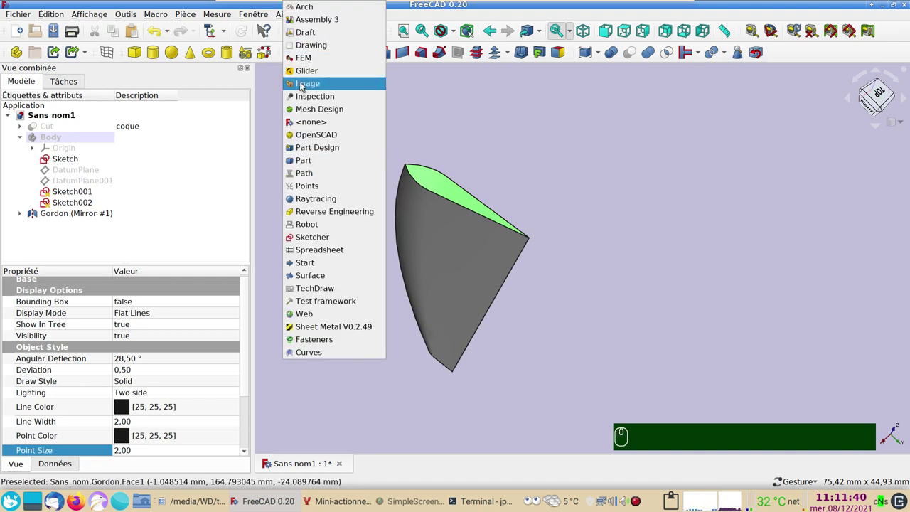
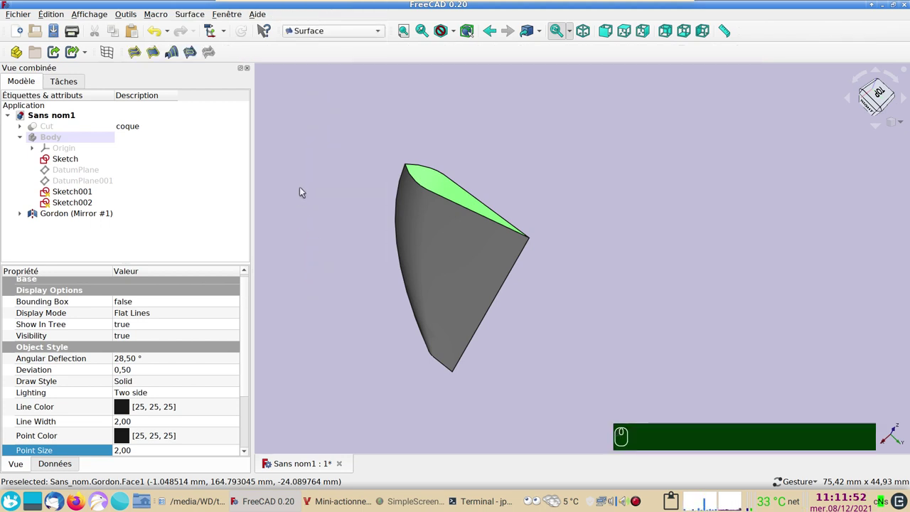
{"action": "left_click", "coordinate": [314, 183]}
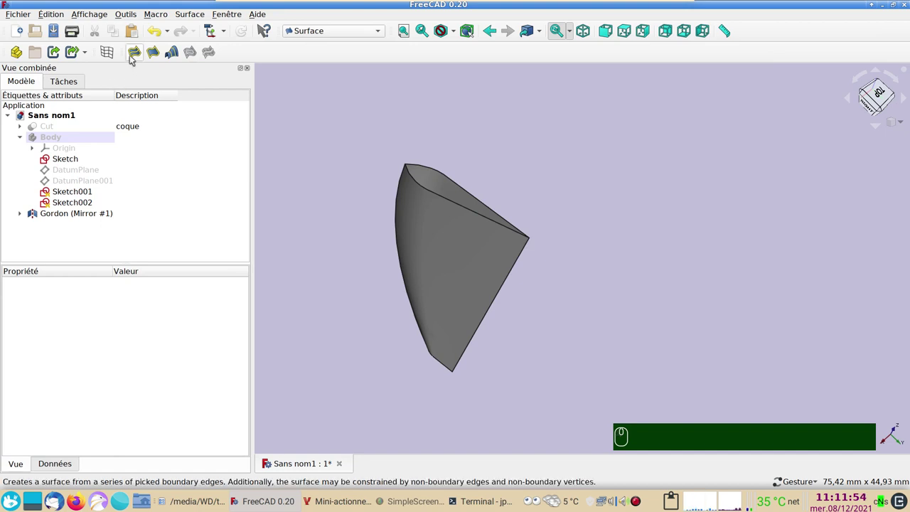
{"action": "left_click", "coordinate": [135, 58]}
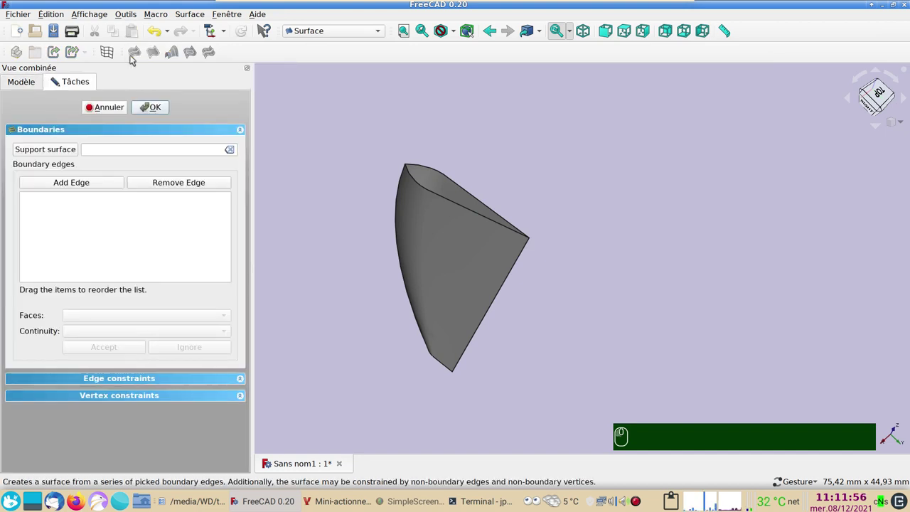
{"action": "left_click", "coordinate": [95, 185]}
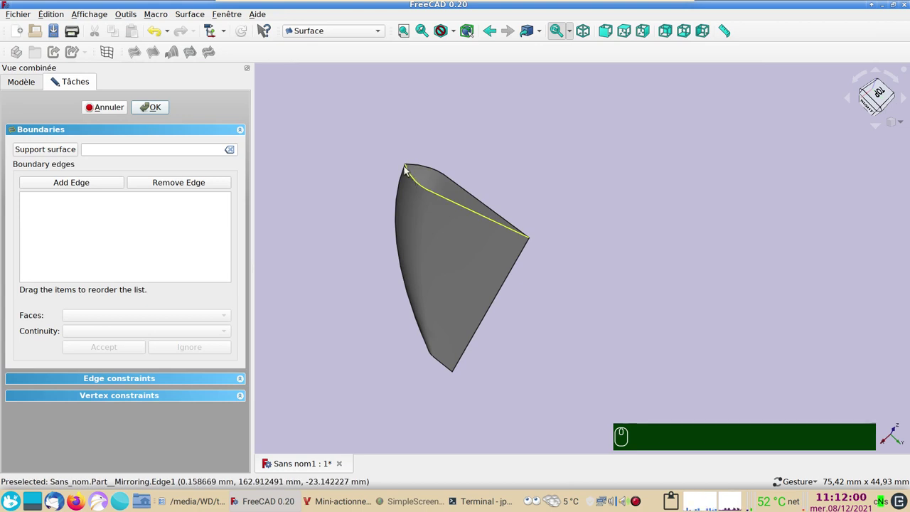
{"action": "left_click", "coordinate": [431, 190]}
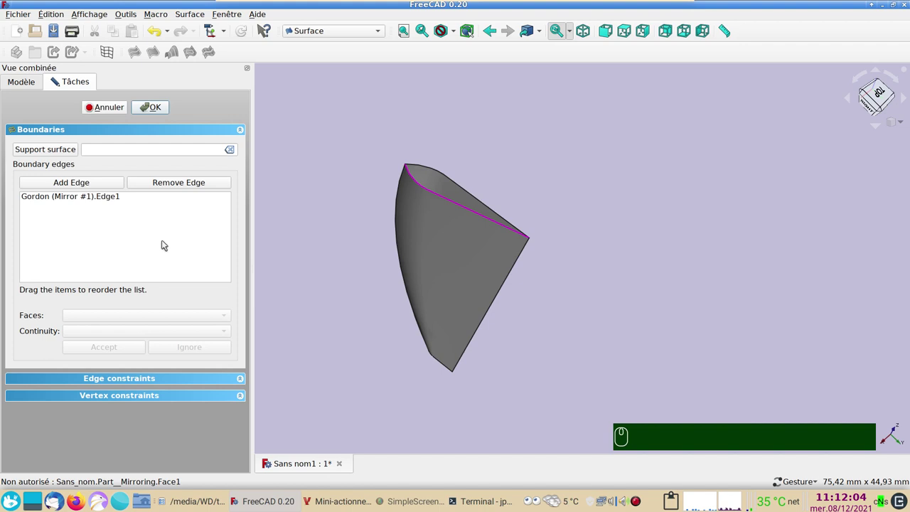
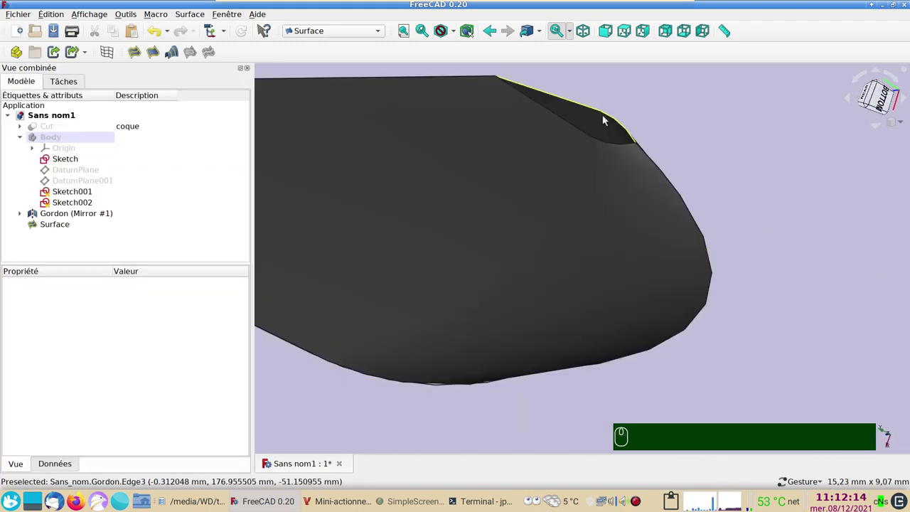
- Fill the other opening as Surface001, then reduce the sketch arc radius from 41.4 mm to 30 mm
{"action": "left_click", "coordinate": [139, 54]}
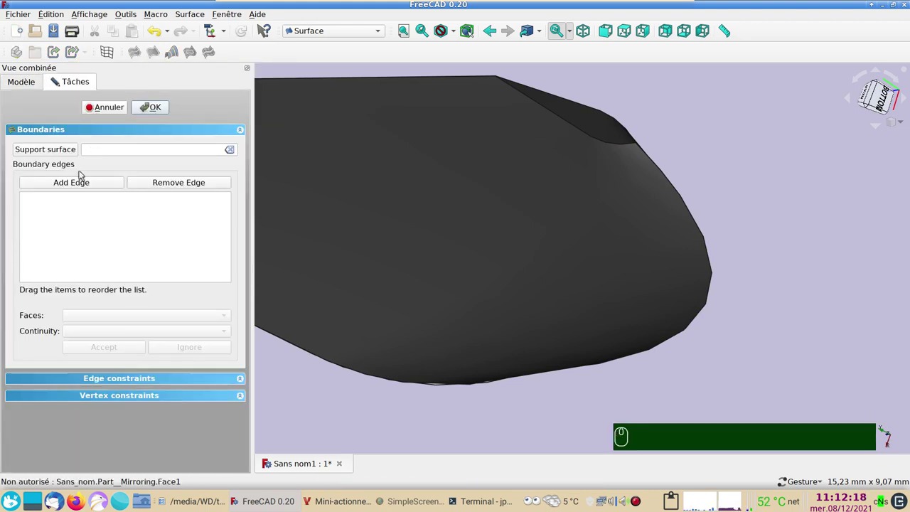
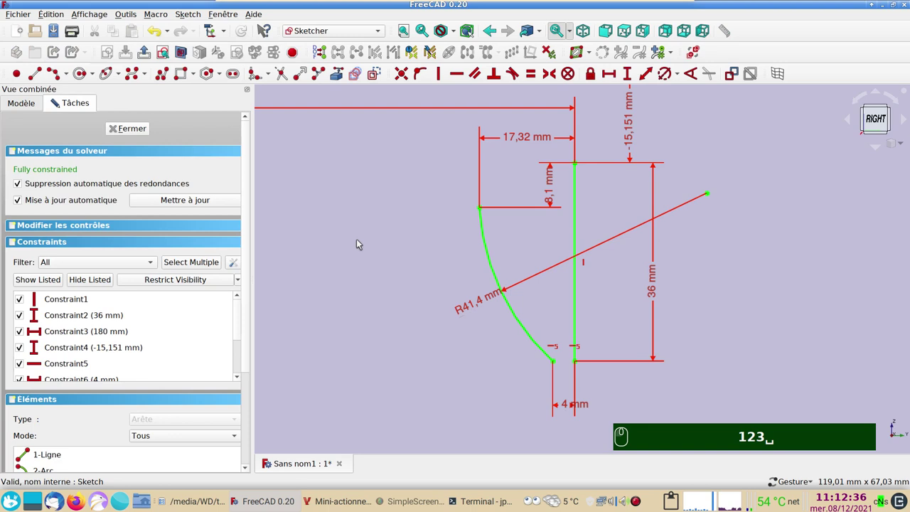
{"action": "left_click", "coordinate": [475, 308]}
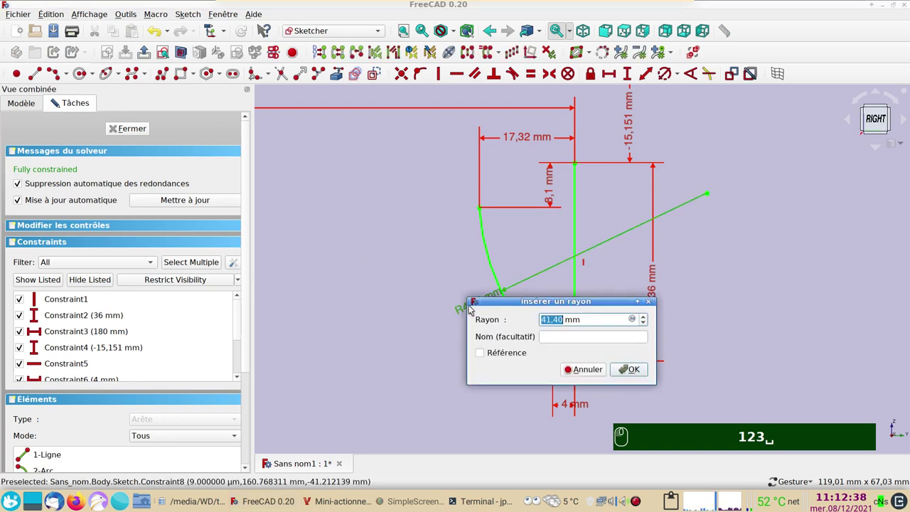
{"action": "type", "text": "35"}
{"action": "key", "text": "Return"}
{"action": "key", "text": "Return"}
{"action": "left_click", "coordinate": [468, 308]}
{"action": "type", "text": "30"}
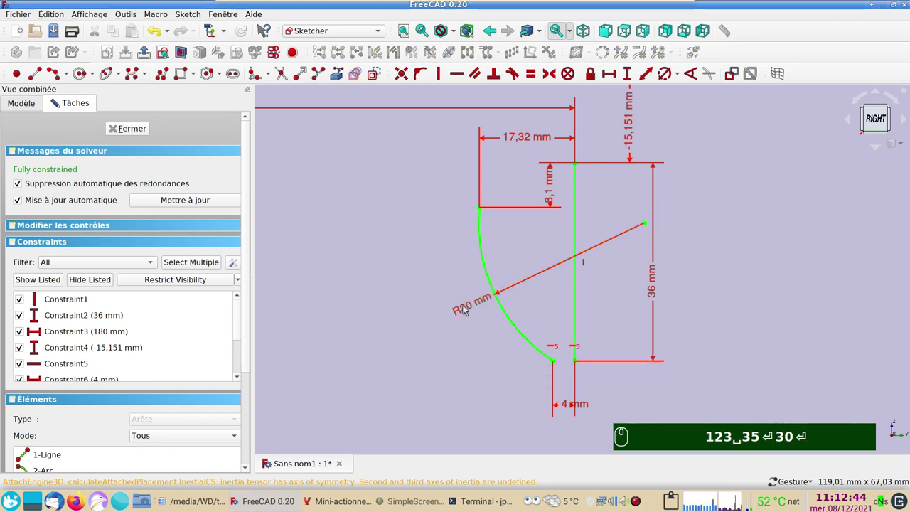
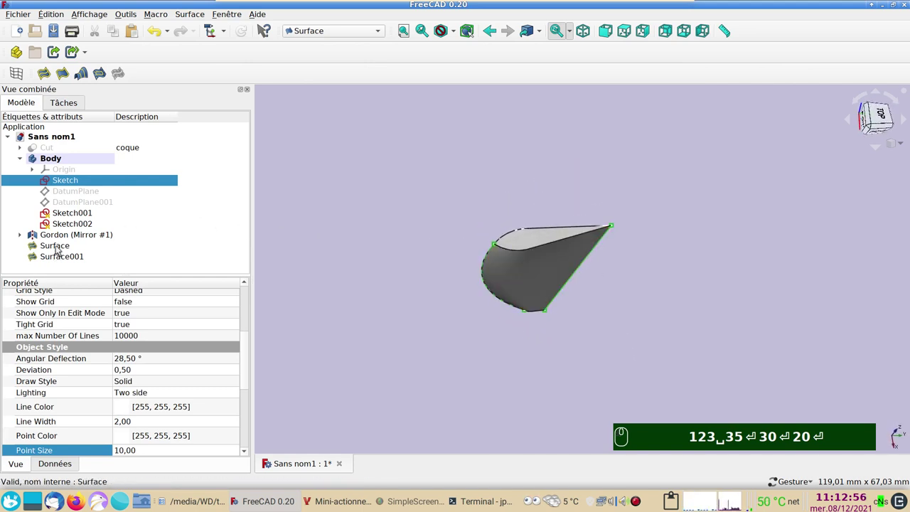
- Toggle visibility of Surface, Surface001 and Gordon (Mirror #1) and orbit toward the right side
{"action": "left_click", "coordinate": [61, 257]}
{"action": "left_click", "coordinate": [59, 250]}
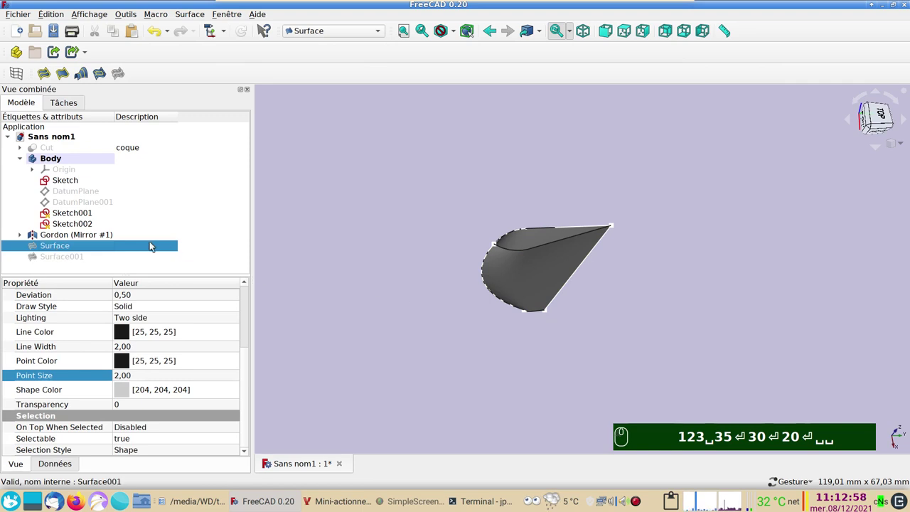
{"action": "left_click", "coordinate": [89, 236]}
{"action": "left_click", "coordinate": [643, 294]}
{"action": "left_click", "coordinate": [59, 236]}
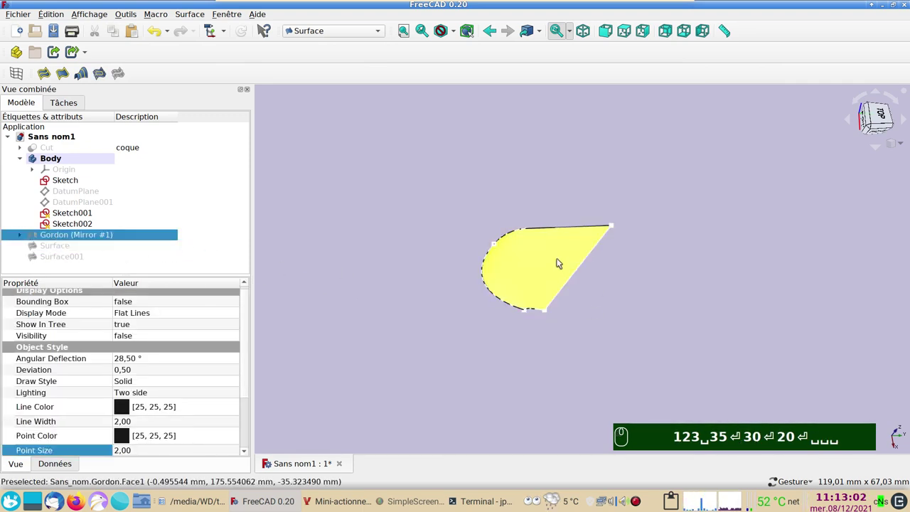
{"action": "left_click", "coordinate": [567, 256]}
{"action": "left_click_drag", "start_coordinate": [702, 303], "coordinate": [66, 244]}
{"action": "left_click_drag", "start_coordinate": [68, 247], "coordinate": [96, 241]}
- Hide the Body and show the Cut hull again above the closed shell in side view
{"action": "left_click", "coordinate": [404, 319]}
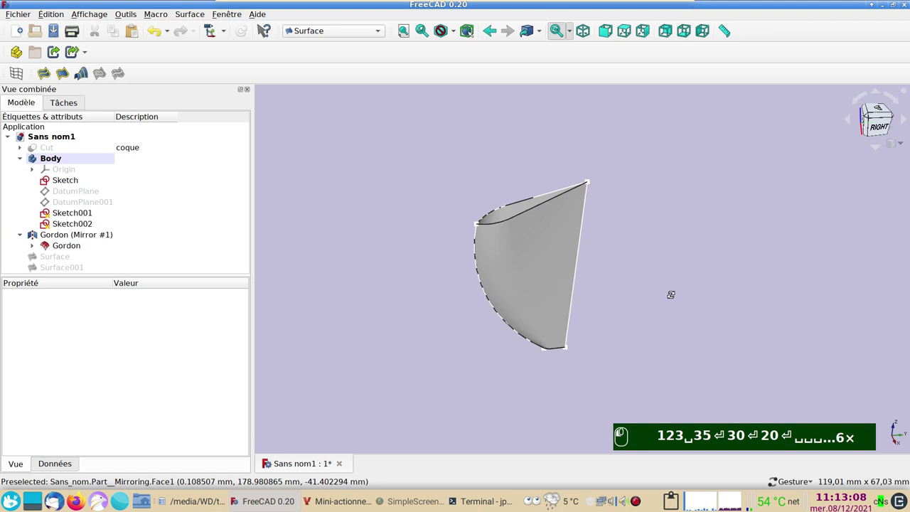
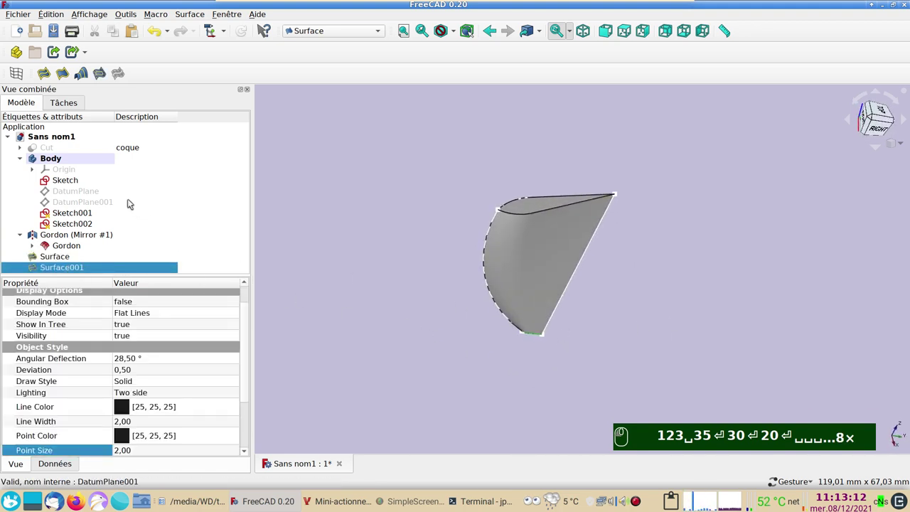
{"action": "left_click", "coordinate": [82, 160]}
{"action": "left_click_drag", "start_coordinate": [708, 313], "coordinate": [669, 262]}
{"action": "left_click", "coordinate": [669, 262]}
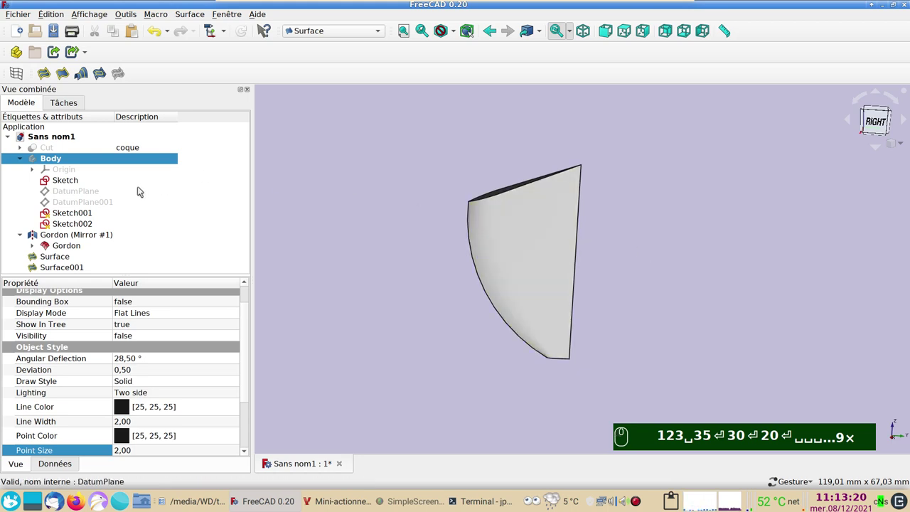
{"action": "left_click", "coordinate": [114, 148]}
{"action": "left_click", "coordinate": [485, 298]}
{"action": "left_click", "coordinate": [874, 120]}
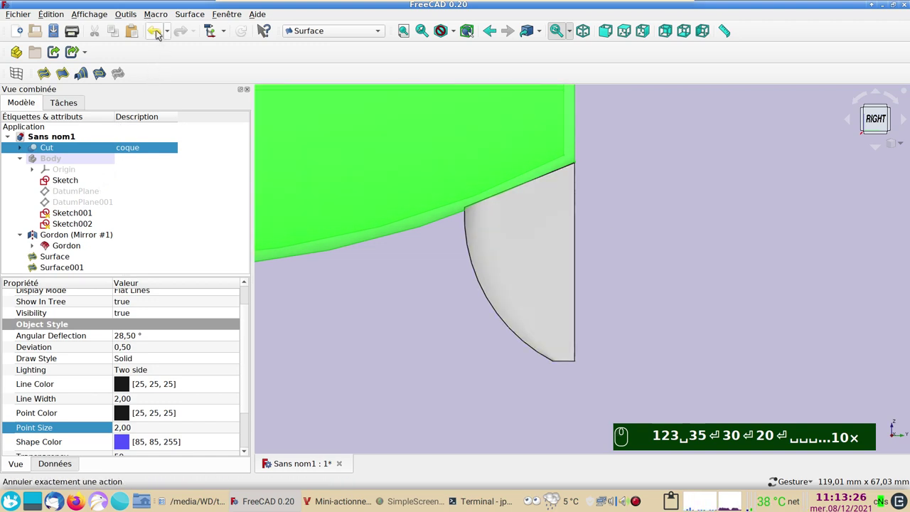
- Undo the last action and switch back to the Part workbench, zooming to frame hull and shell
{"action": "left_click", "coordinate": [160, 33]}
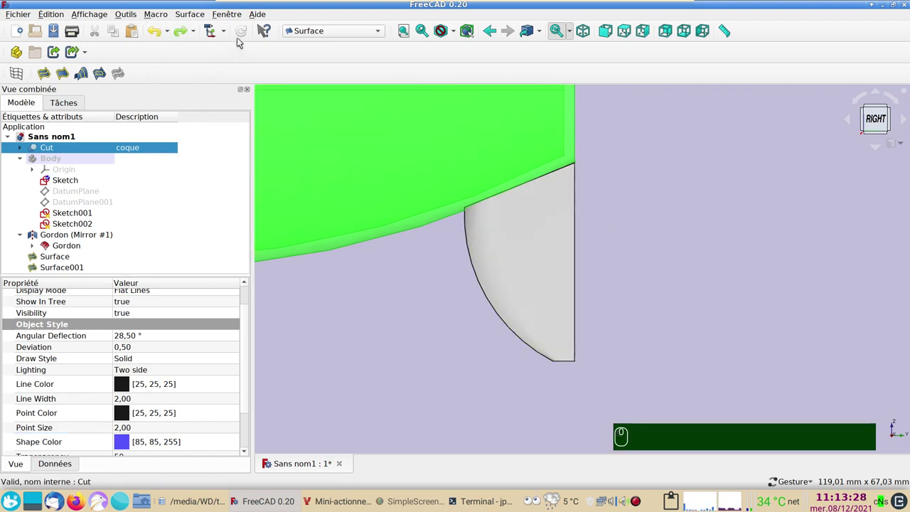
{"action": "left_click", "coordinate": [250, 31]}
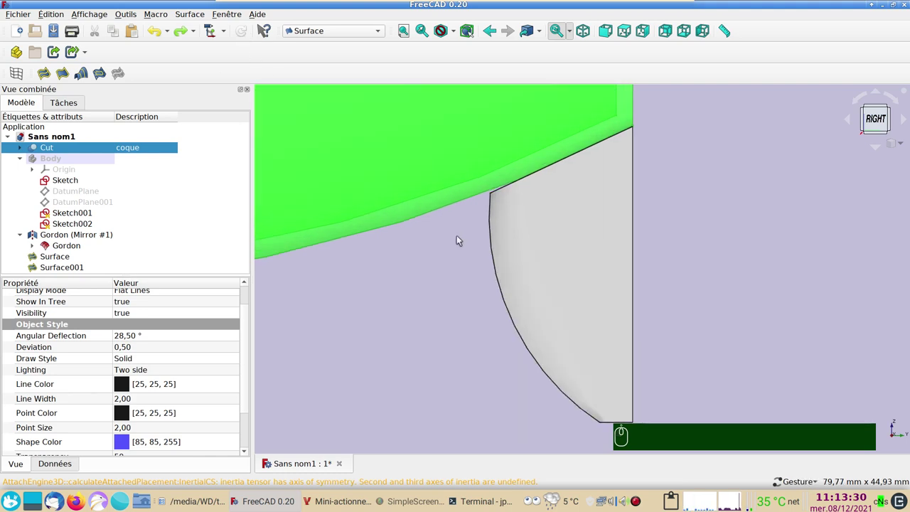
{"action": "scroll", "scroll_direction": "up", "scroll_amount": 3}
{"action": "scroll", "scroll_direction": "down", "scroll_amount": 3}
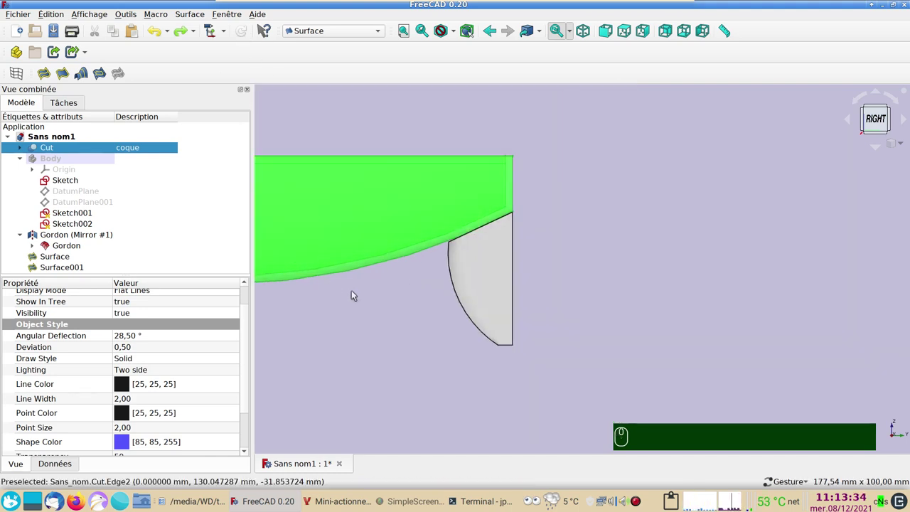
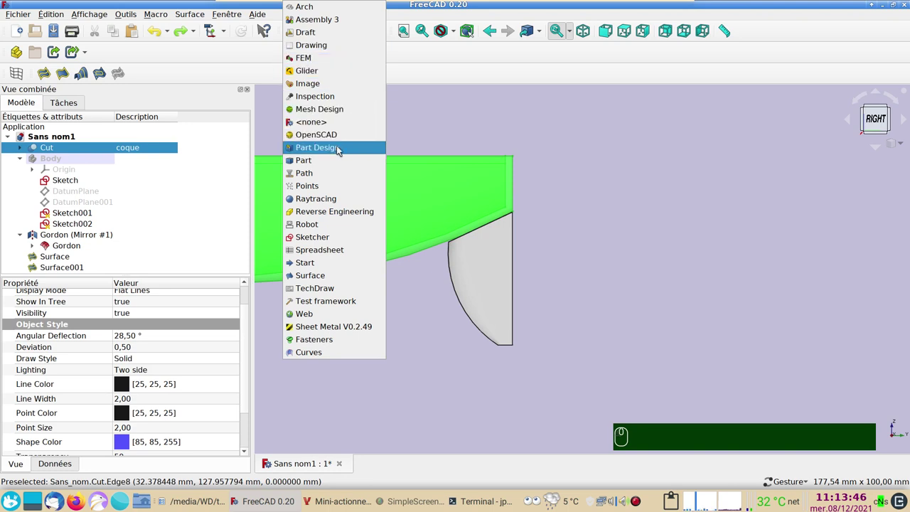
- Start the Shape builder in shell-from-faces mode and hide the hull to expose the rudder
{"action": "left_click", "coordinate": [338, 165]}
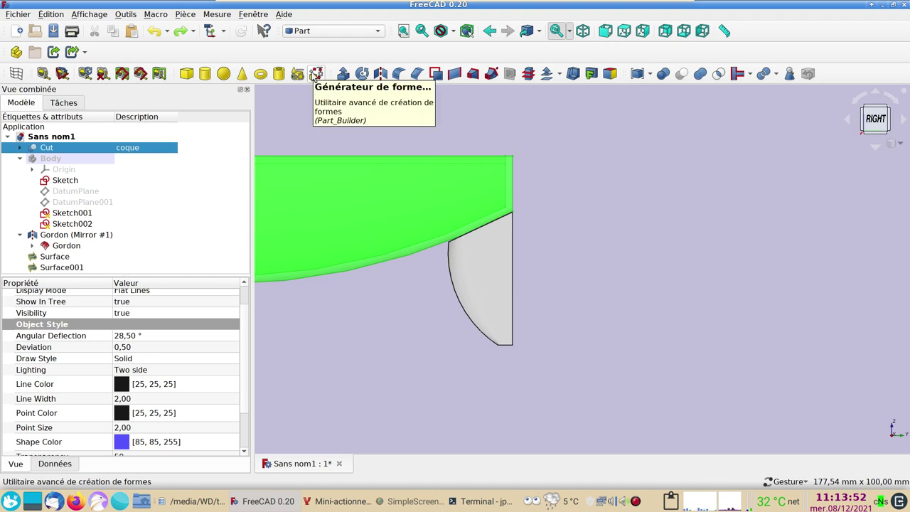
{"action": "left_click", "coordinate": [317, 75]}
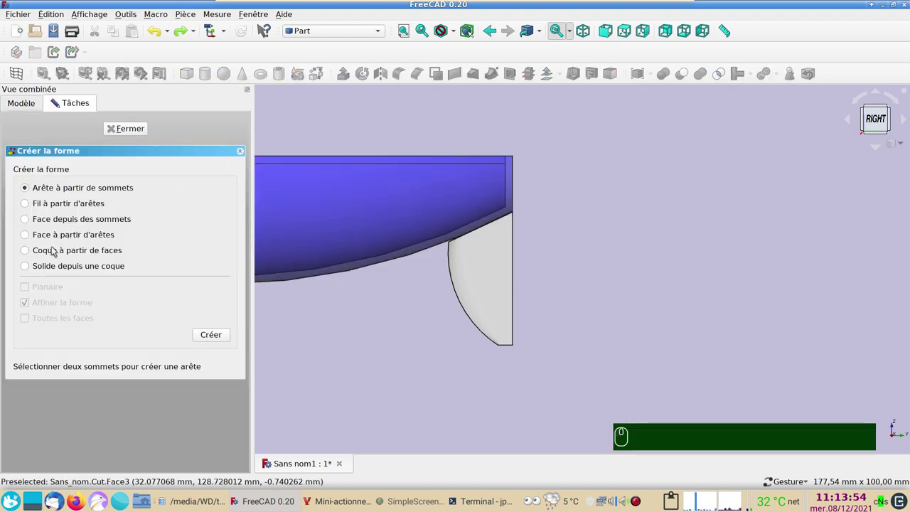
{"action": "left_click", "coordinate": [56, 249]}
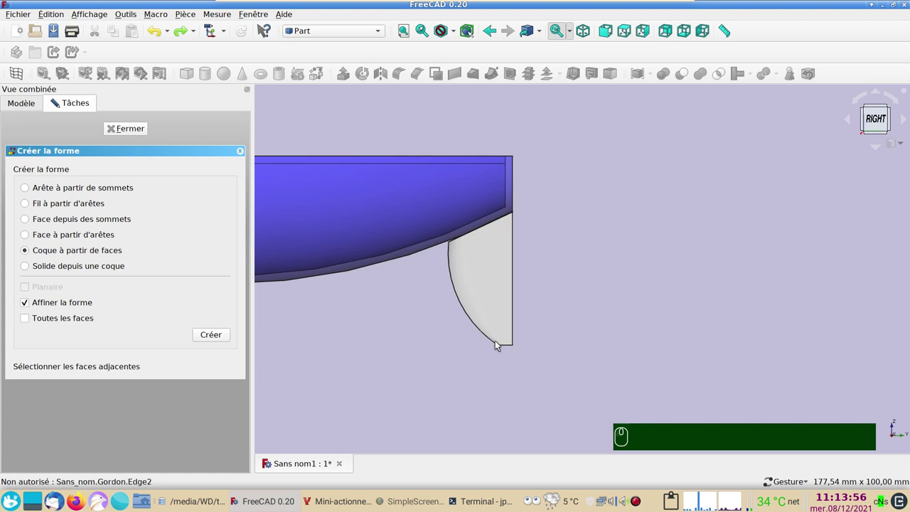
{"action": "left_click", "coordinate": [345, 229]}
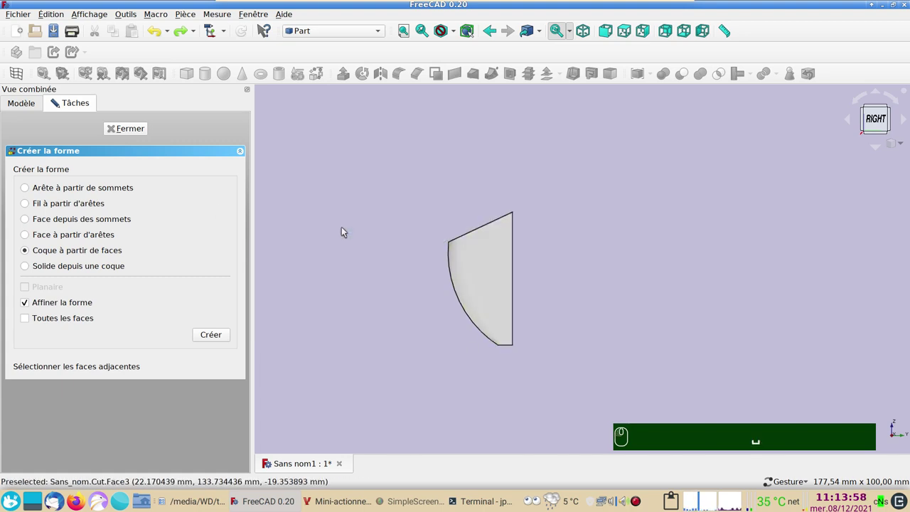
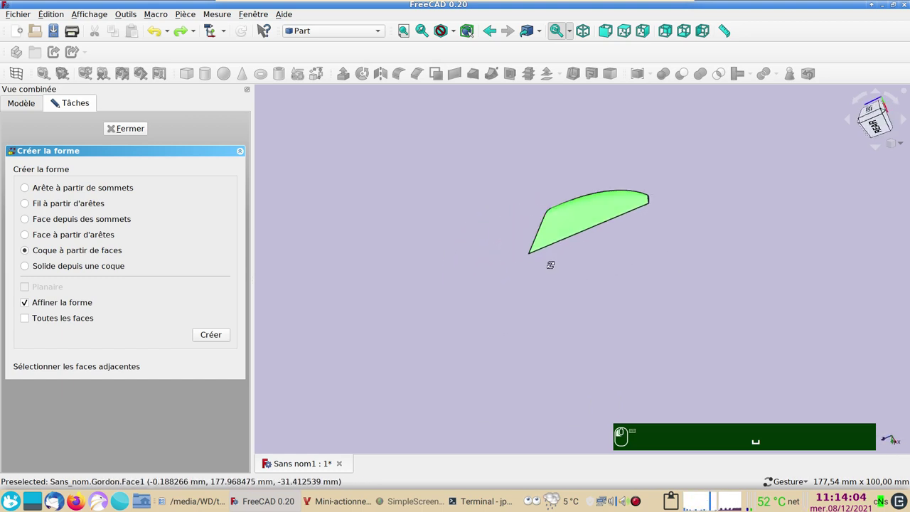
- Select the rudder faces and create a shell from them
{"action": "left_click", "coordinate": [588, 267]}
{"action": "scroll", "scroll_direction": "up", "scroll_amount": 3}
{"action": "left_click_drag", "start_coordinate": [624, 198], "coordinate": [572, 203]}
{"action": "left_click", "coordinate": [572, 202]}
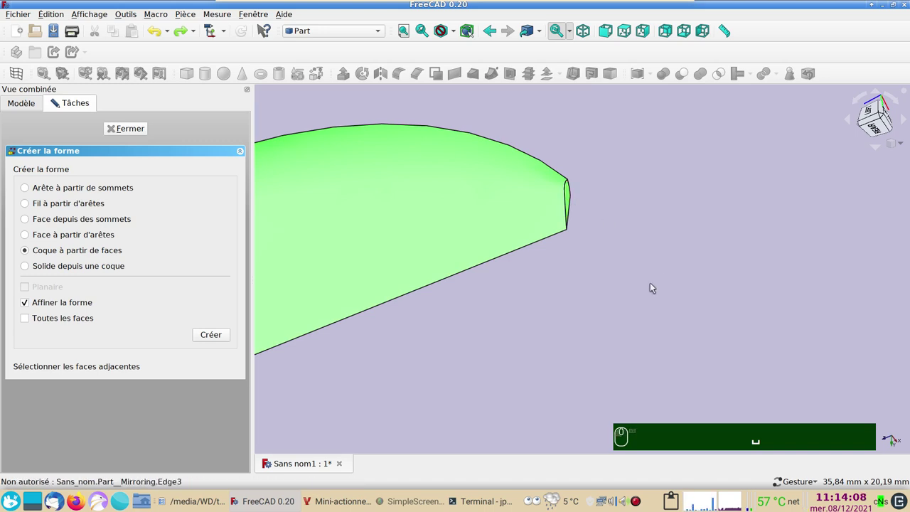
{"action": "left_click", "coordinate": [209, 335]}
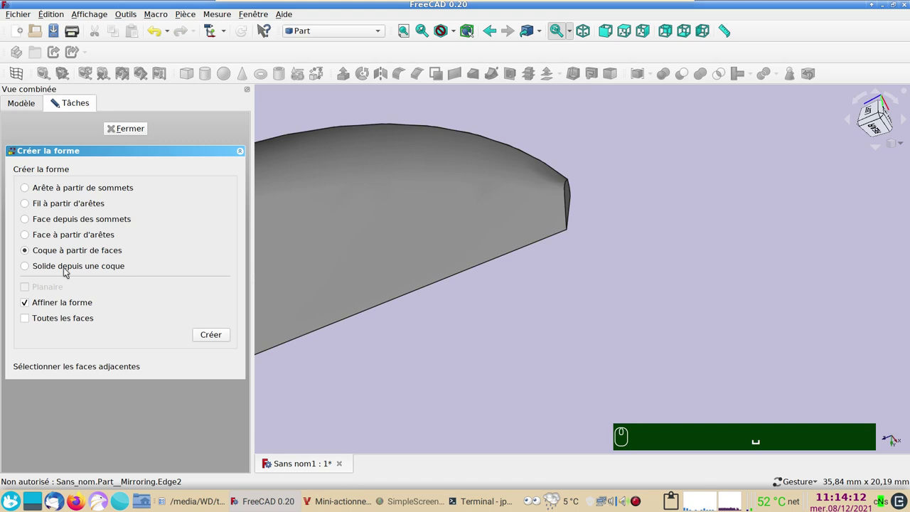
- Build a Solid from the rudder shell using 'Solide depuis une coque'
{"action": "left_click", "coordinate": [66, 270]}
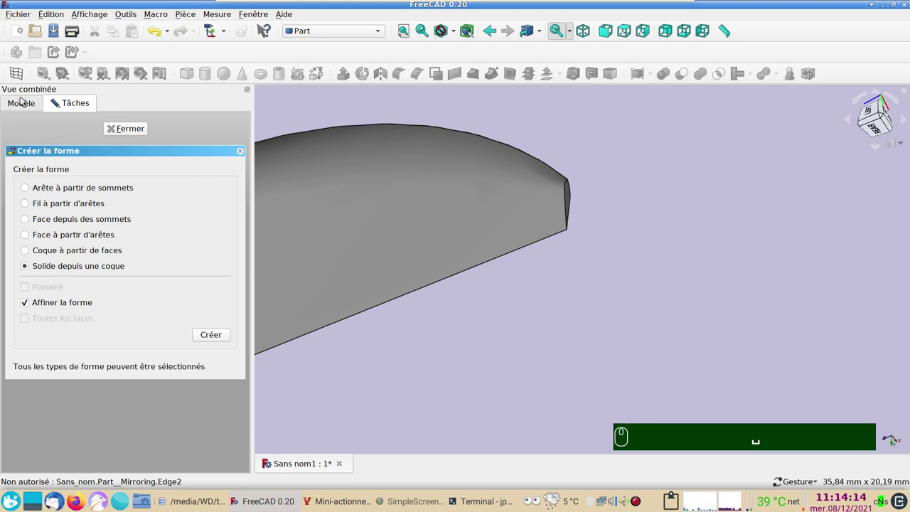
{"action": "left_click", "coordinate": [29, 102]}
{"action": "scroll", "scroll_direction": "down", "scroll_amount": 3}
{"action": "left_click", "coordinate": [69, 265]}
{"action": "left_click", "coordinate": [77, 103]}
{"action": "left_click", "coordinate": [217, 332]}
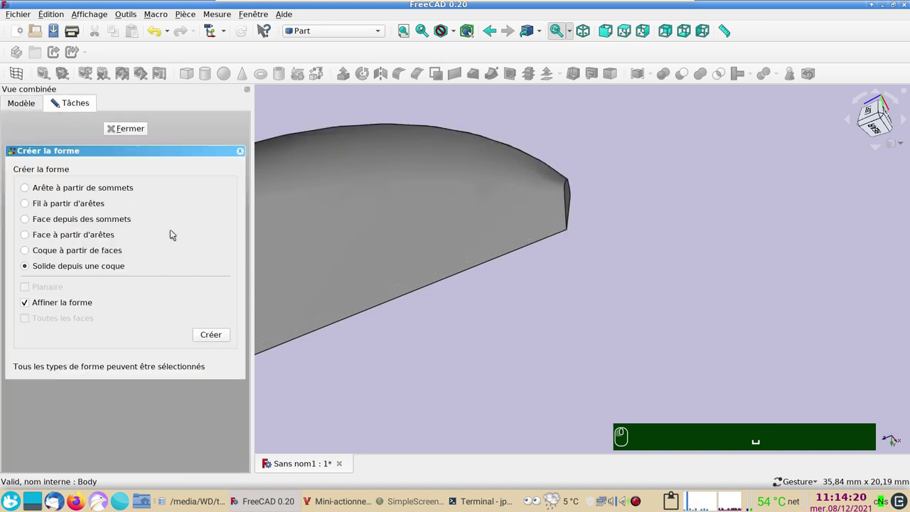
{"action": "left_click", "coordinate": [140, 132]}
- Hide the Gordon surface and the shells Surface and Surface001 so only the Solid shows
{"action": "left_click", "coordinate": [87, 249]}
{"action": "key", "text": "Delete"}
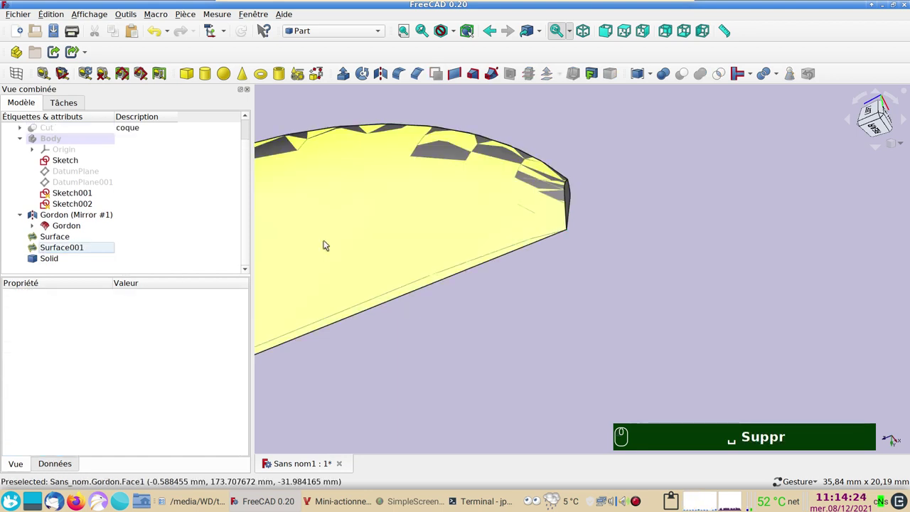
{"action": "left_click", "coordinate": [374, 227]}
{"action": "key", "text": "space"}
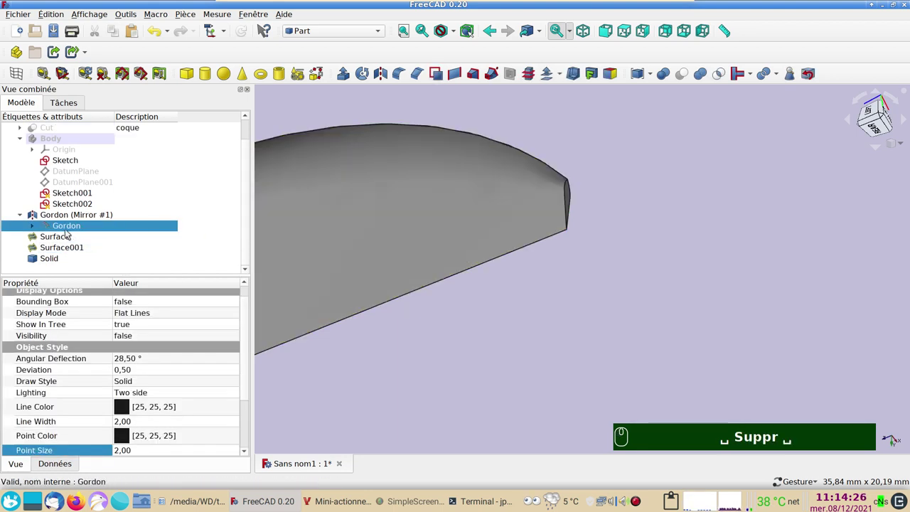
{"action": "left_click_drag", "start_coordinate": [66, 248], "coordinate": [58, 213]}
{"action": "key", "text": "space"}
{"action": "left_click", "coordinate": [55, 212]}
{"action": "left_click", "coordinate": [379, 271]}
{"action": "key", "text": "space"}
{"action": "key", "text": "space"}
- Select the new Solid and inspect it in the 3D view
{"action": "left_click", "coordinate": [103, 260]}
{"action": "scroll", "scroll_direction": "down", "scroll_amount": 3}
{"action": "left_click", "coordinate": [714, 272]}
{"action": "left_click", "coordinate": [694, 275]}
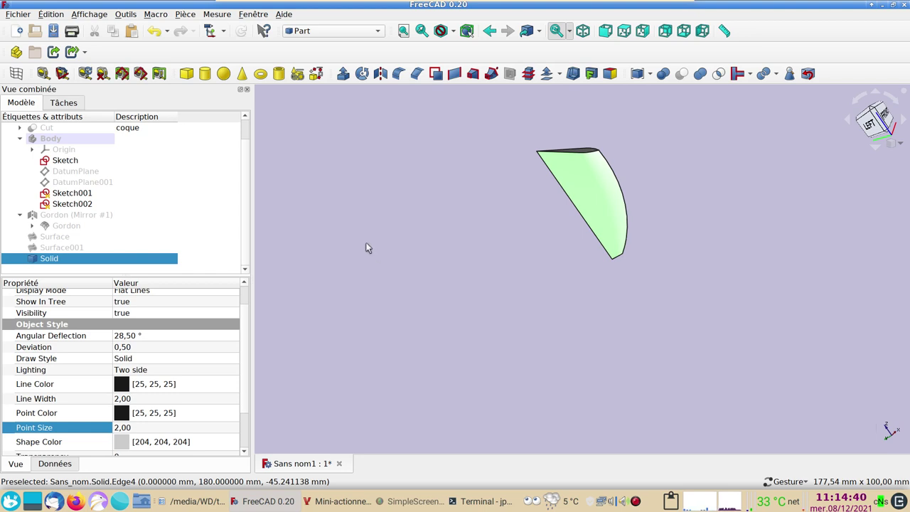
- Switch to Part Design, create Body001 and set its description to 'axe'
{"action": "key", "text": "3"}
{"action": "left_click_drag", "start_coordinate": [425, 300], "coordinate": [572, 453]}
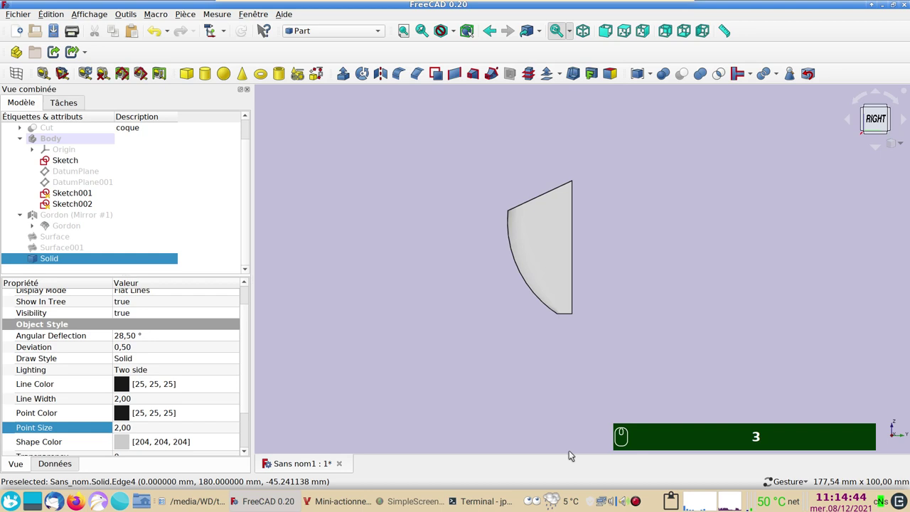
{"action": "left_click", "coordinate": [547, 402]}
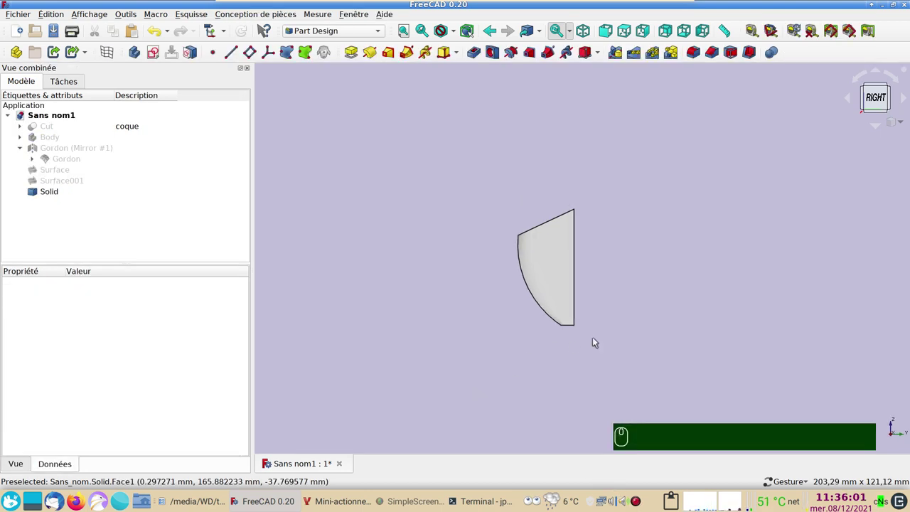
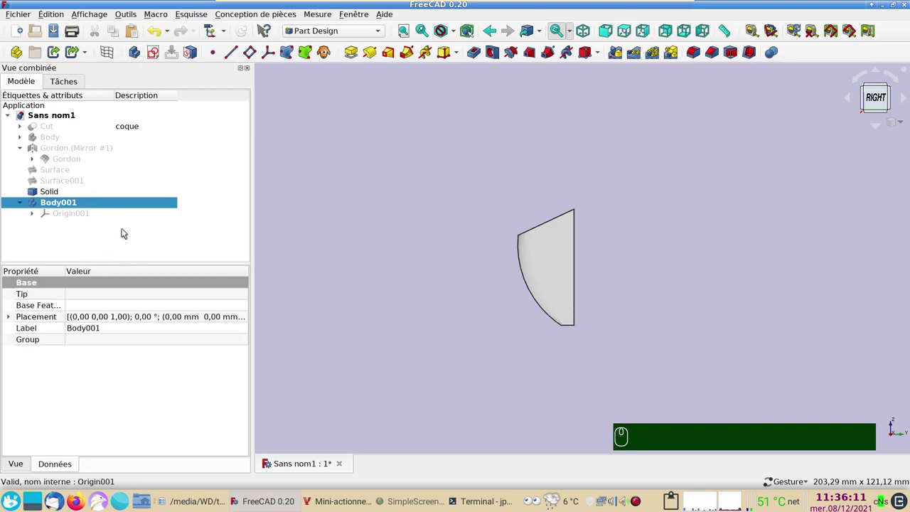
{"action": "left_click", "coordinate": [141, 206]}
{"action": "key", "text": "F2"}
{"action": "type", "text": "axe"}
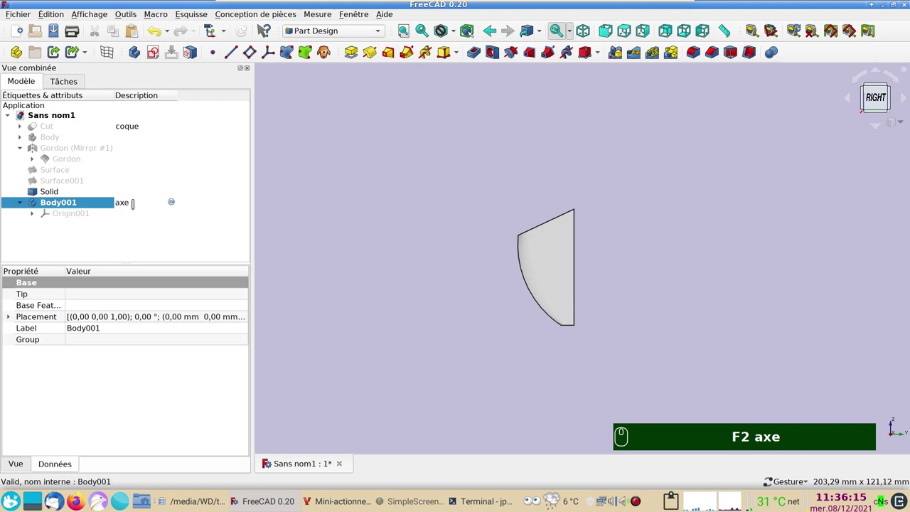
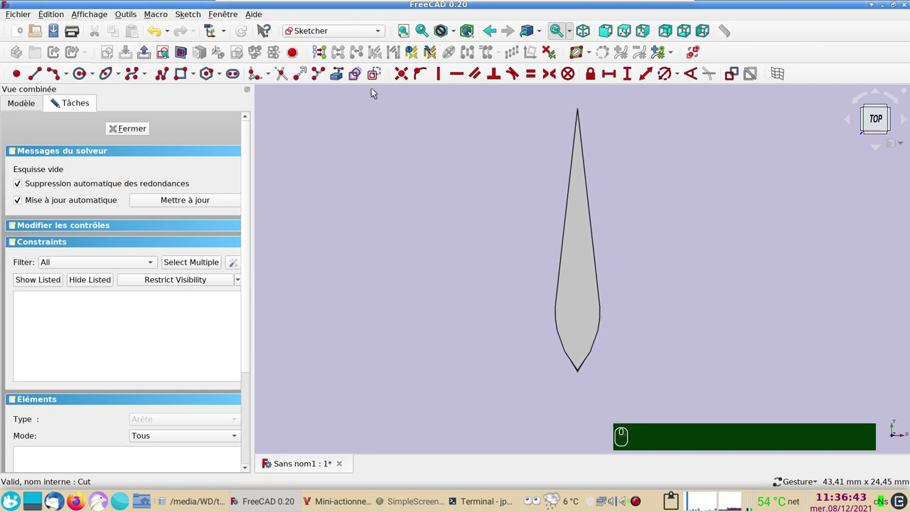
- Draw a circle centred on the vertical axis and constrain its diameter to 5 mm
{"action": "left_click", "coordinate": [381, 79]}
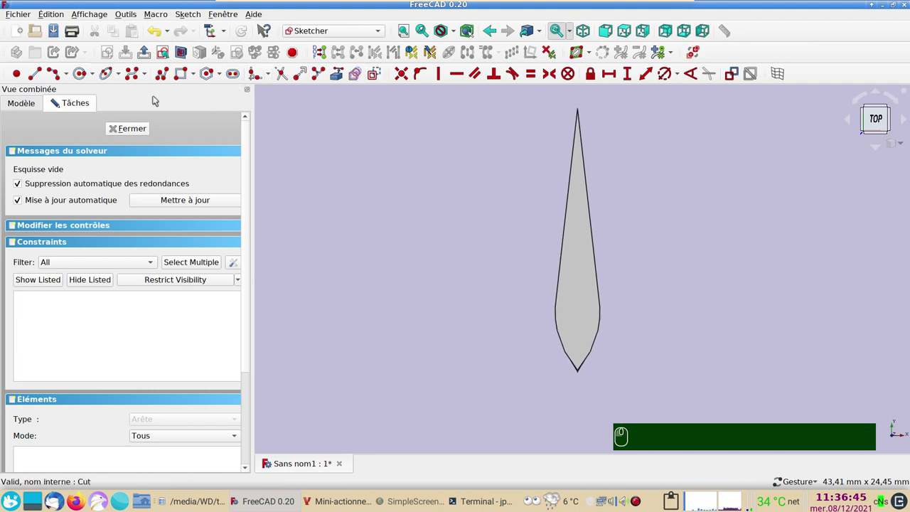
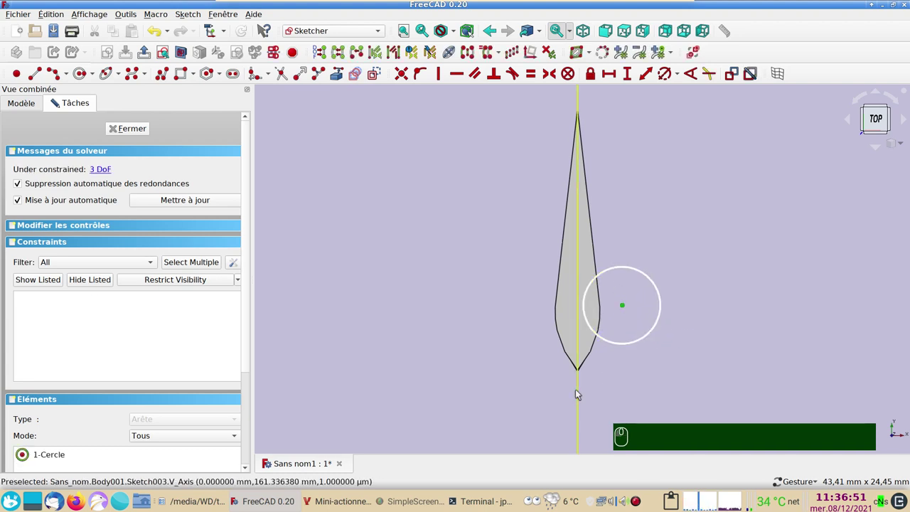
{"action": "left_click", "coordinate": [579, 392]}
{"action": "left_click", "coordinate": [418, 353]}
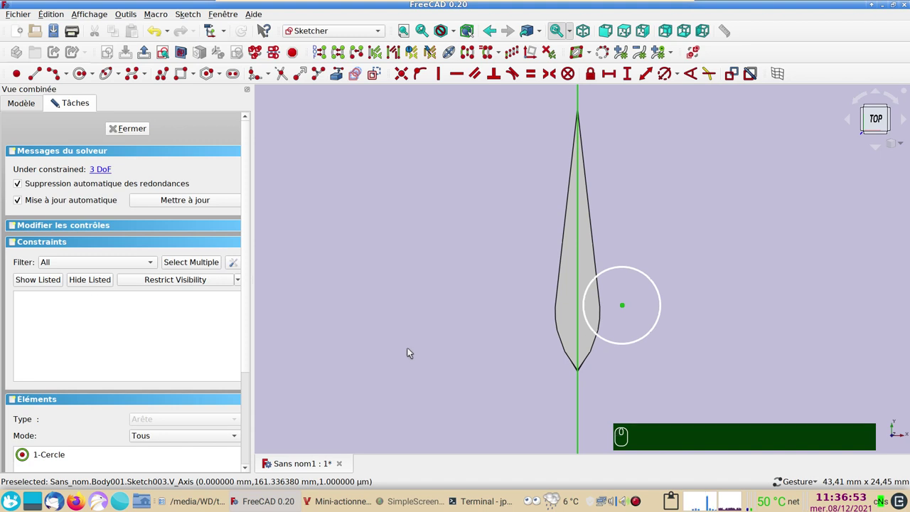
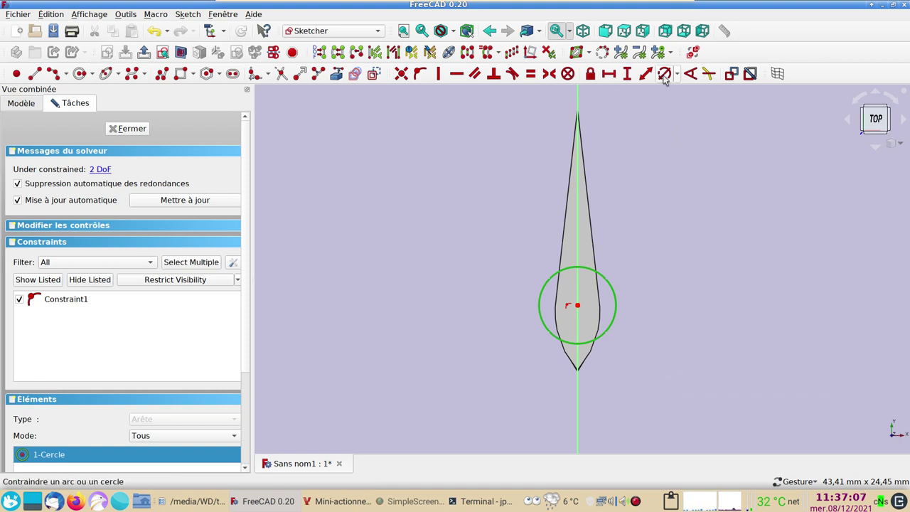
{"action": "left_click", "coordinate": [666, 78]}
{"action": "left_click", "coordinate": [683, 186]}
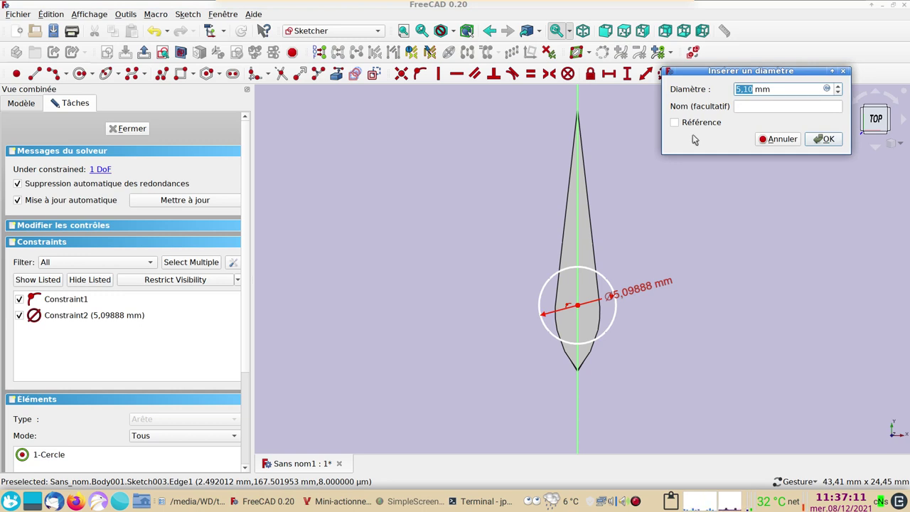
{"action": "key", "text": "5"}
{"action": "key", "text": "Return"}
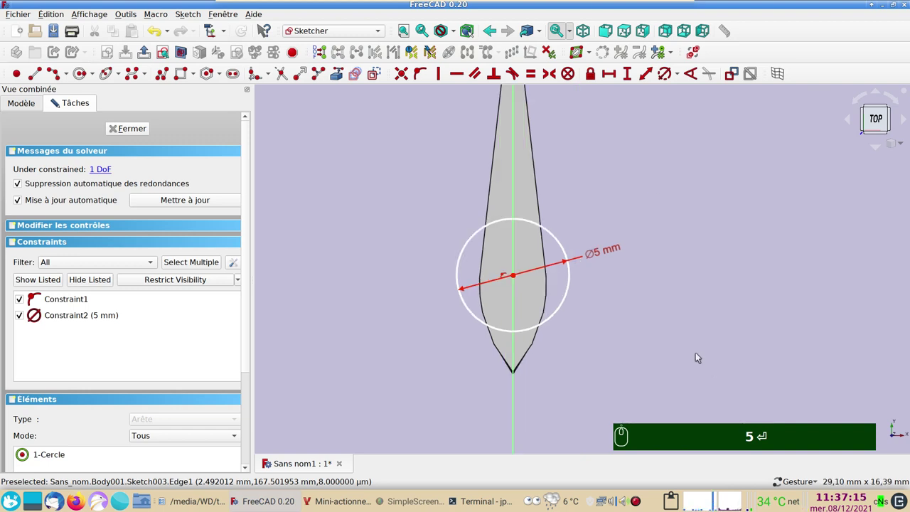
- Constrain the circle centre at a vertical distance of 166.5 mm from the origin
{"action": "scroll", "scroll_direction": "down", "scroll_amount": 3}
{"action": "scroll", "scroll_direction": "down", "scroll_amount": 3}
{"action": "scroll", "scroll_direction": "down", "scroll_amount": 3}
{"action": "left_click_drag", "start_coordinate": [562, 303], "coordinate": [702, 345]}
{"action": "scroll", "scroll_direction": "down", "scroll_amount": 3}
{"action": "scroll", "scroll_direction": "up", "scroll_amount": 3}
{"action": "scroll", "scroll_direction": "down", "scroll_amount": 3}
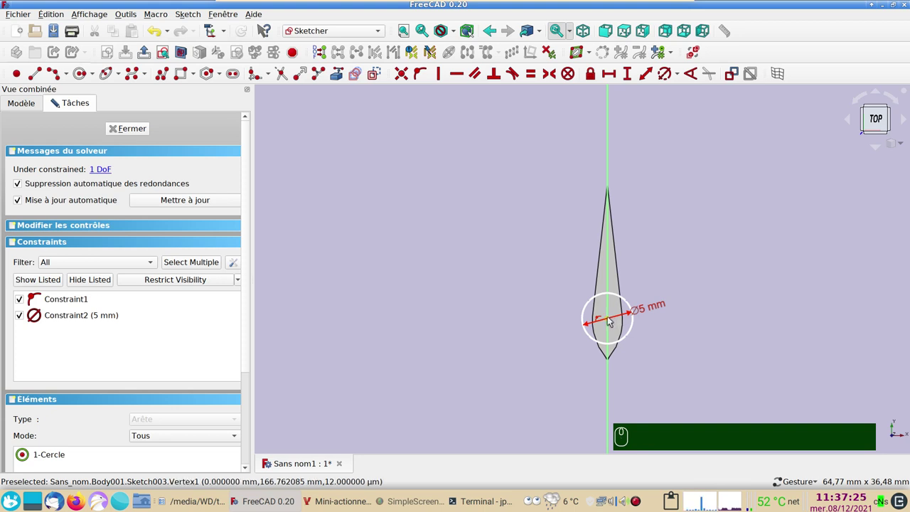
{"action": "left_click", "coordinate": [610, 319]}
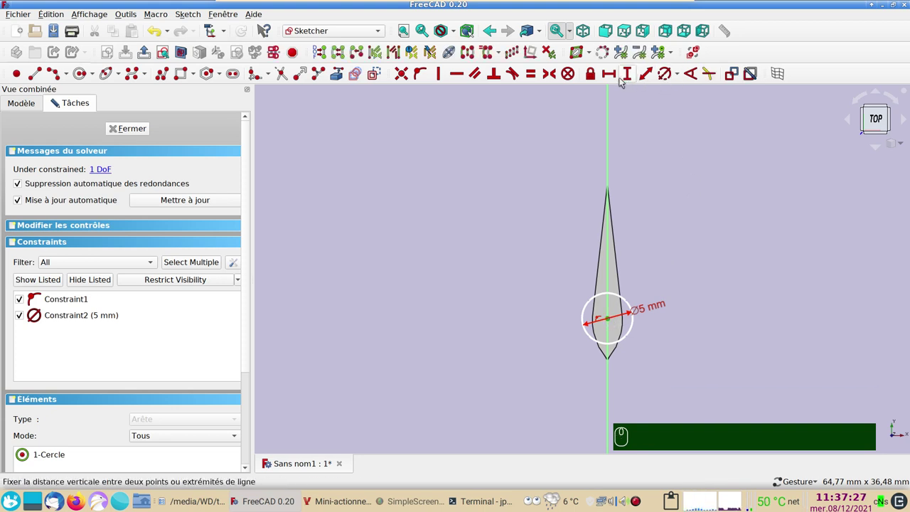
{"action": "left_click", "coordinate": [589, 79]}
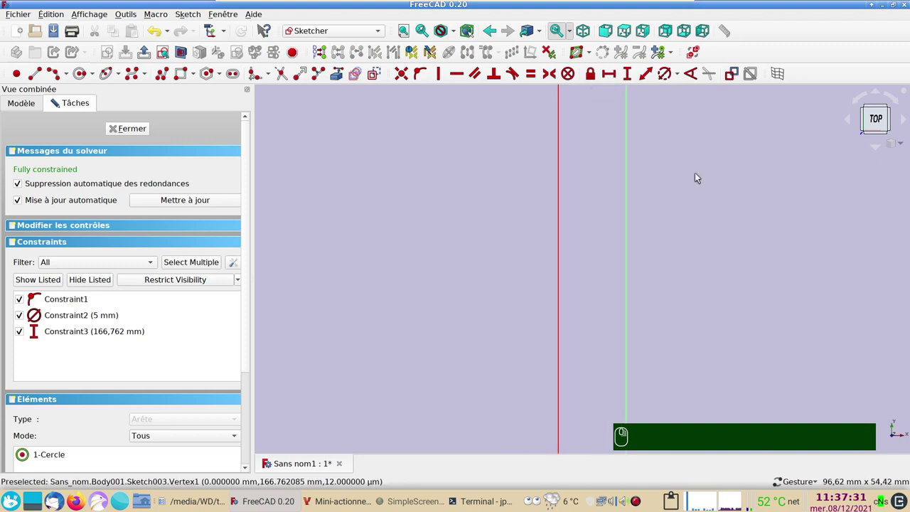
{"action": "left_click", "coordinate": [660, 315]}
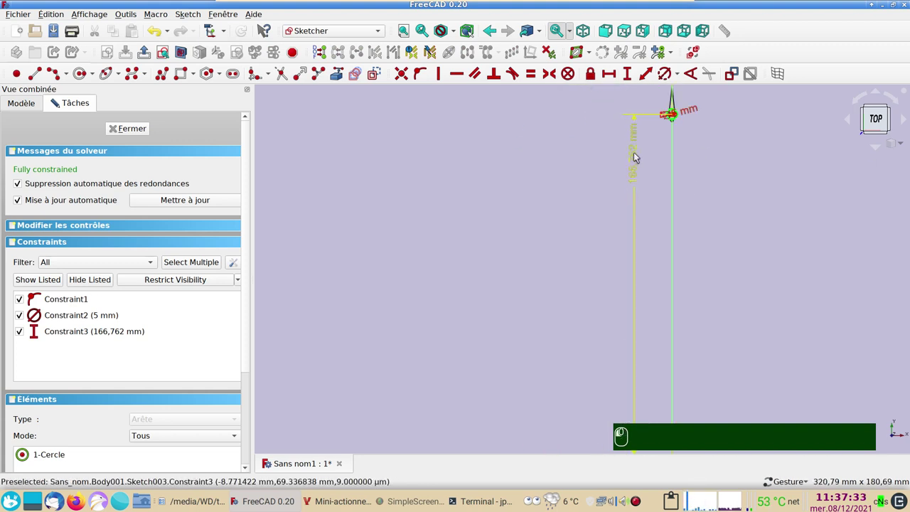
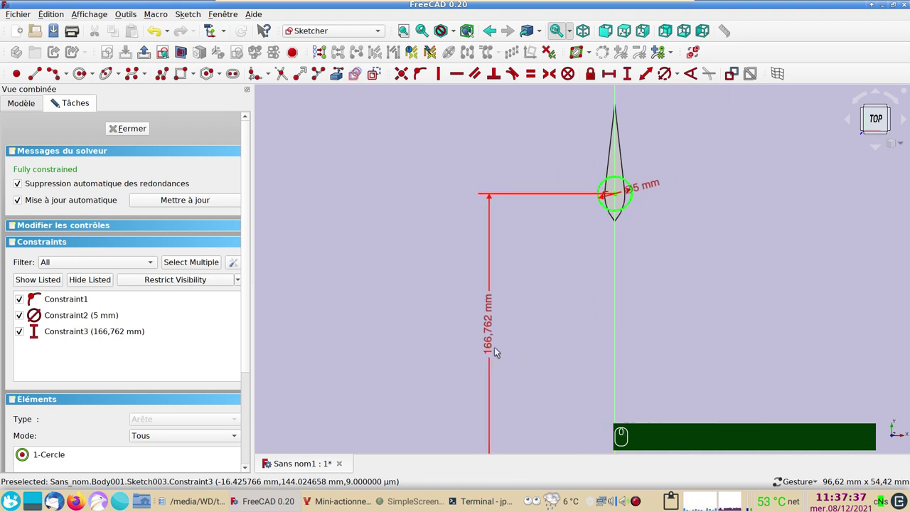
{"action": "double_click", "coordinate": [496, 350]}
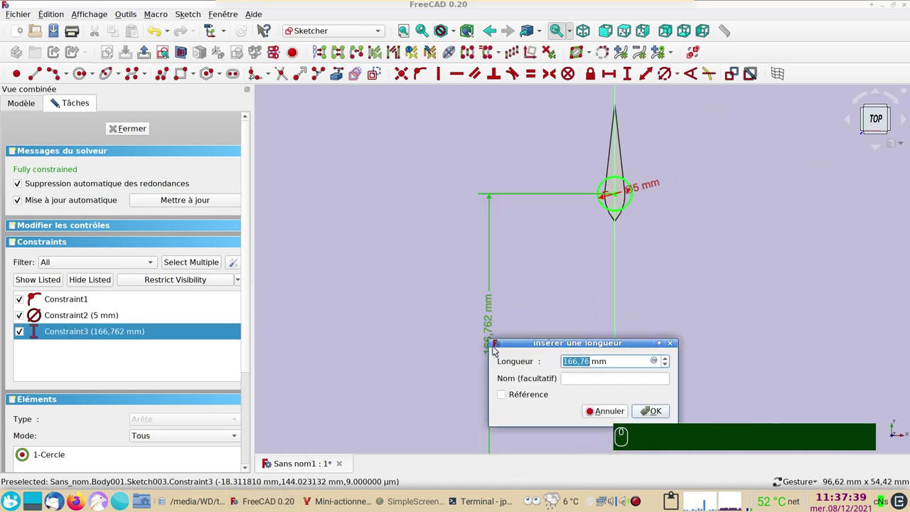
{"action": "type", "text": "166.5"}
{"action": "key", "text": "Return"}
- Fit the whole fully constrained sketch in the view
{"action": "left_click", "coordinate": [633, 290]}
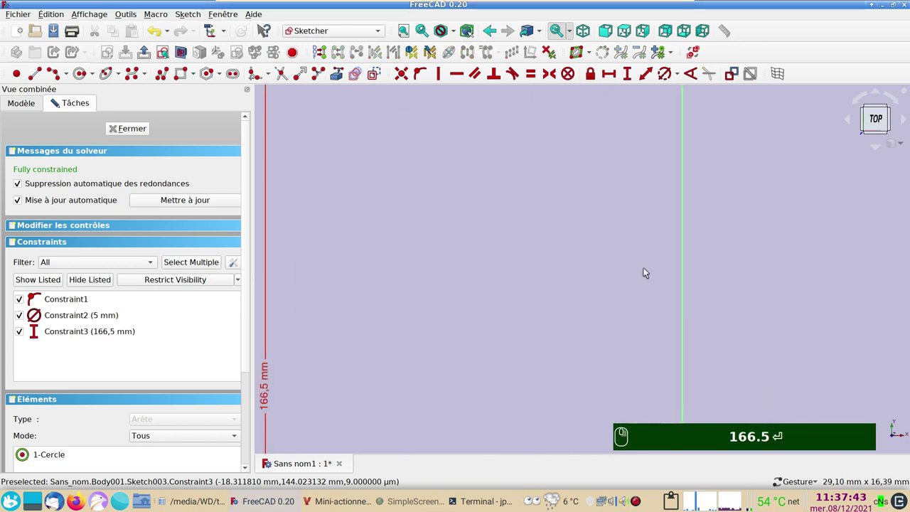
{"action": "right_click", "coordinate": [644, 273]}
{"action": "key", "text": "Return"}
{"action": "scroll", "scroll_direction": "down", "scroll_amount": 3}
{"action": "scroll", "scroll_direction": "up", "scroll_amount": 3}
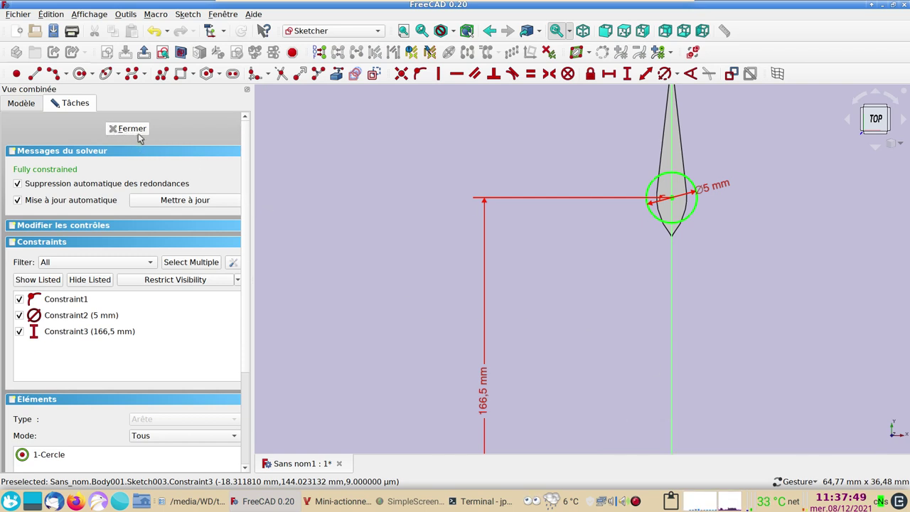
- Close Sketch003 and shift its placement to -3 mm along Z
{"action": "left_click", "coordinate": [140, 135]}
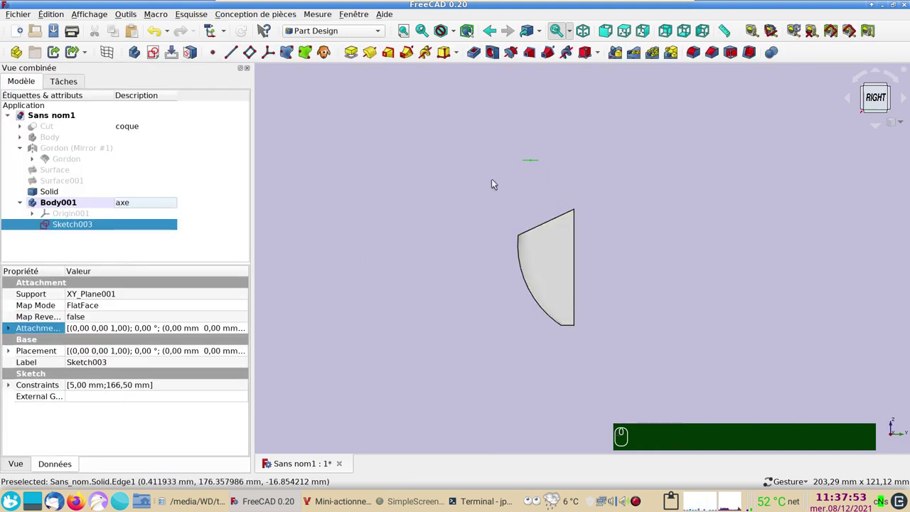
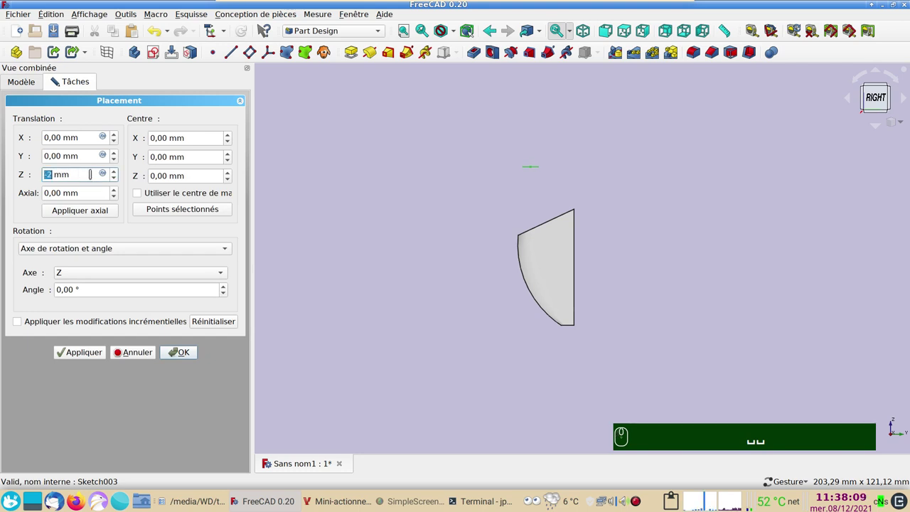
{"action": "scroll", "scroll_direction": "down", "scroll_amount": 3}
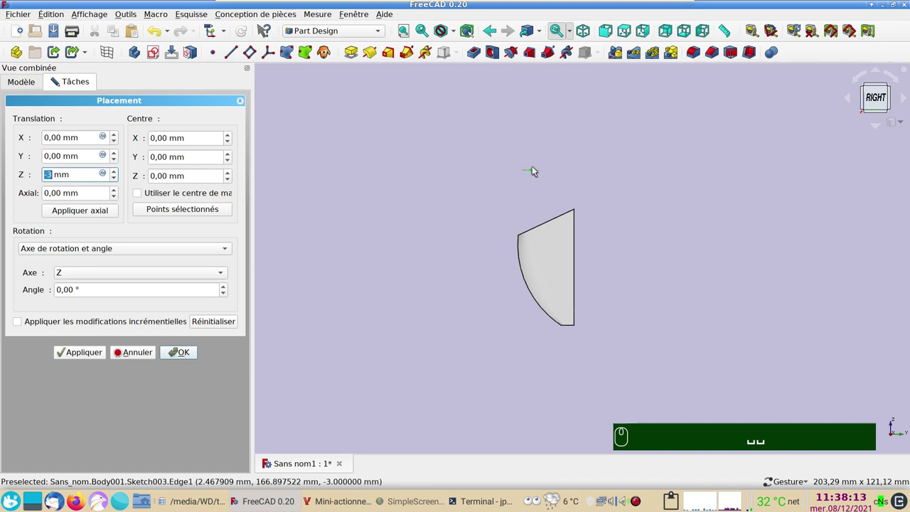
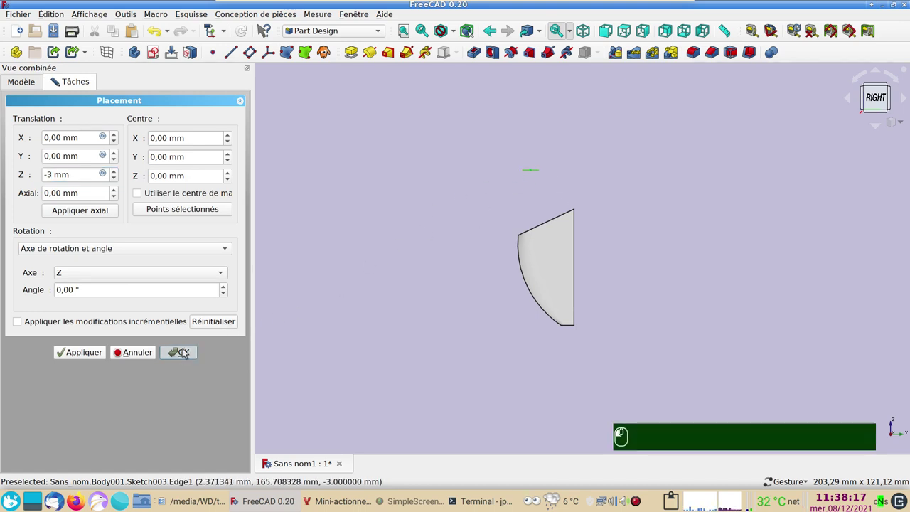
{"action": "key", "text": "space"}
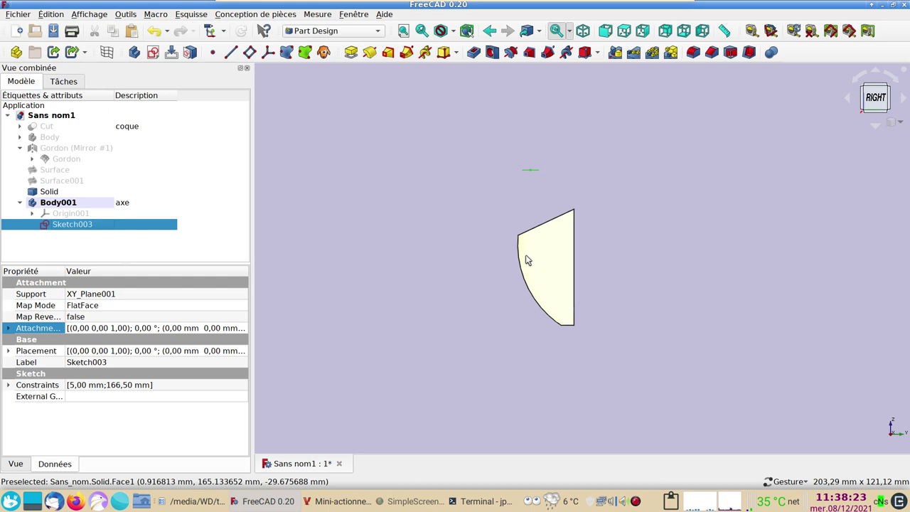
{"action": "left_click_drag", "start_coordinate": [634, 273], "coordinate": [547, 248]}
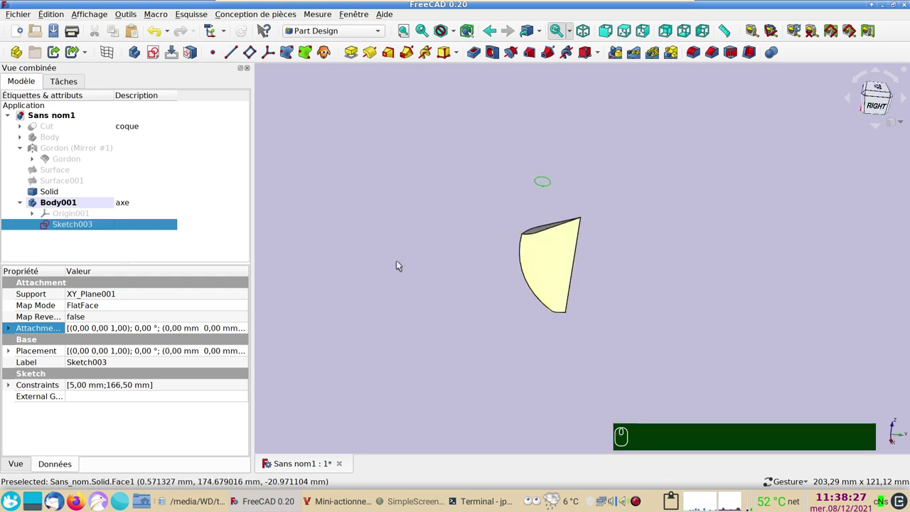
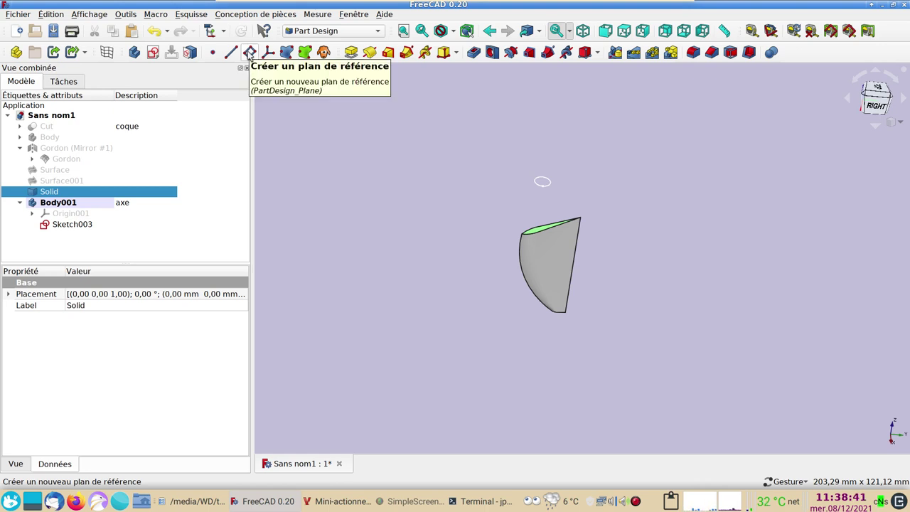
- Create DatumPlane002 on the hull's top face via an independent CopySolid copy
{"action": "left_click", "coordinate": [253, 54]}
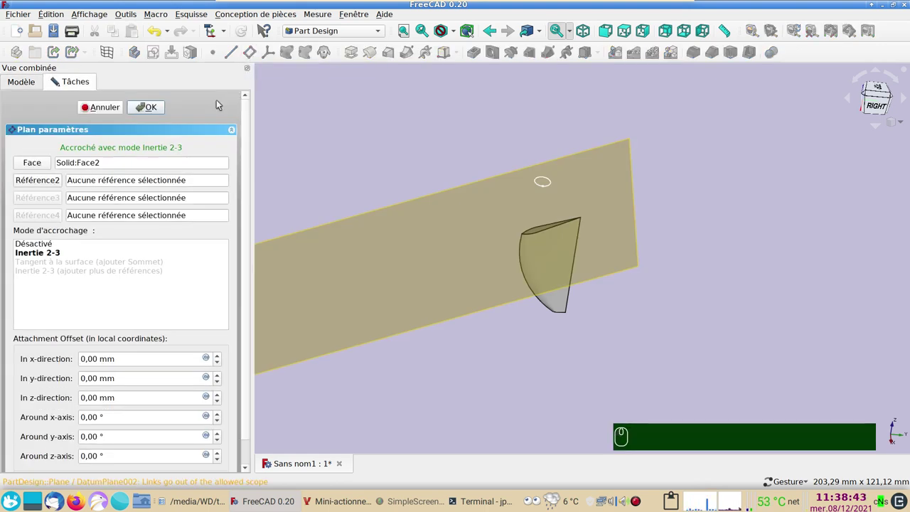
{"action": "left_click", "coordinate": [162, 111]}
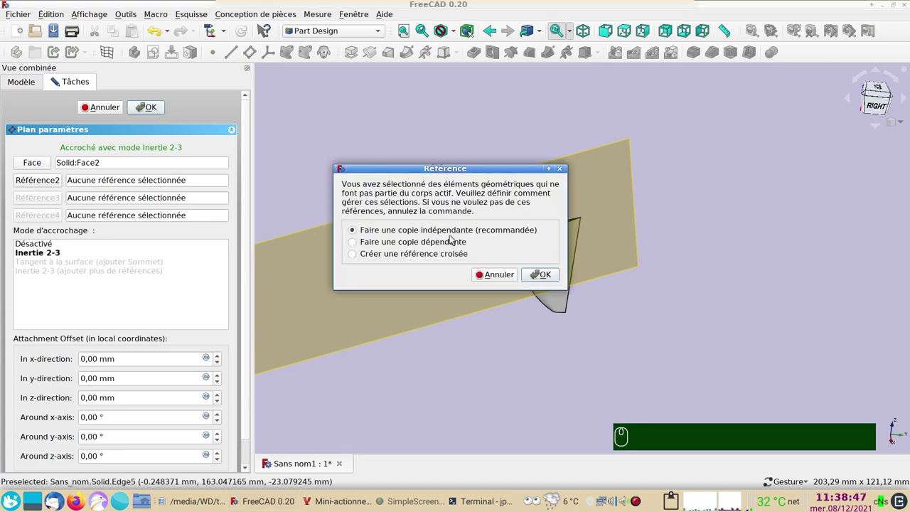
{"action": "left_click", "coordinate": [545, 273]}
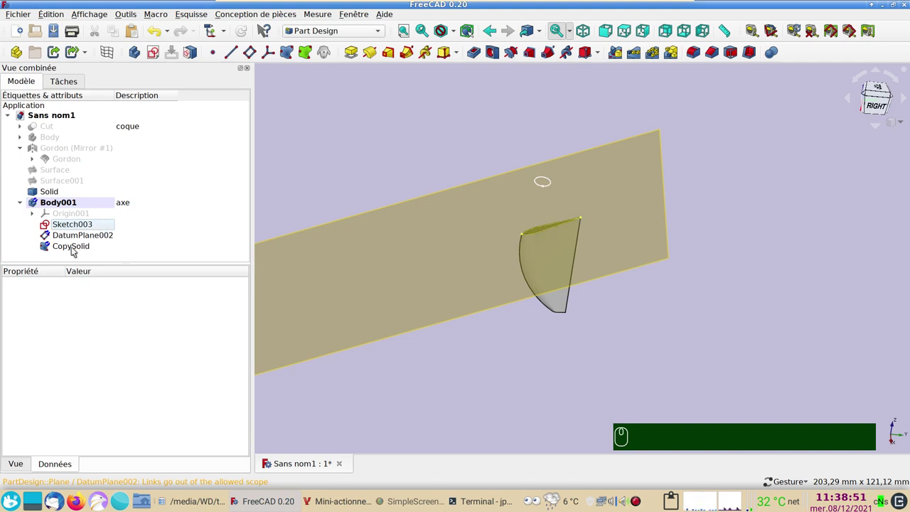
- Hide the CopySolid copy and select Sketch003 for extrusion
{"action": "left_click", "coordinate": [76, 251]}
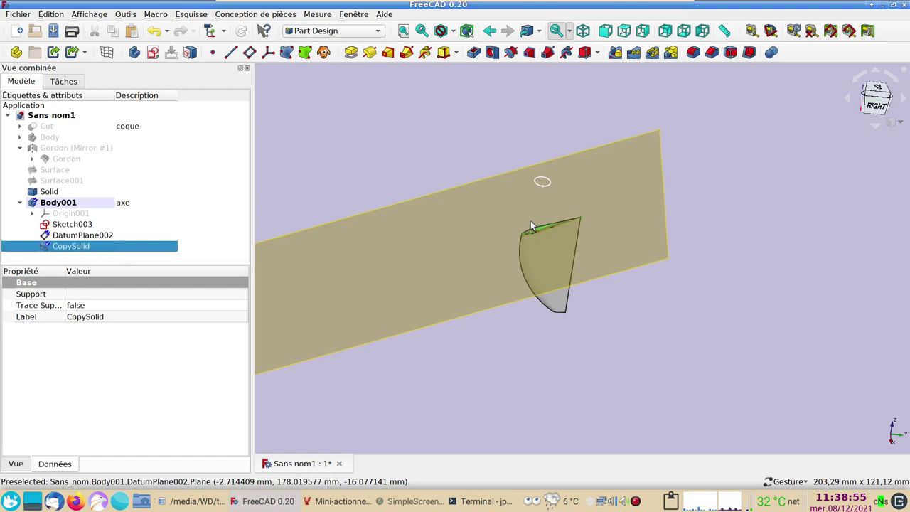
{"action": "key", "text": "space"}
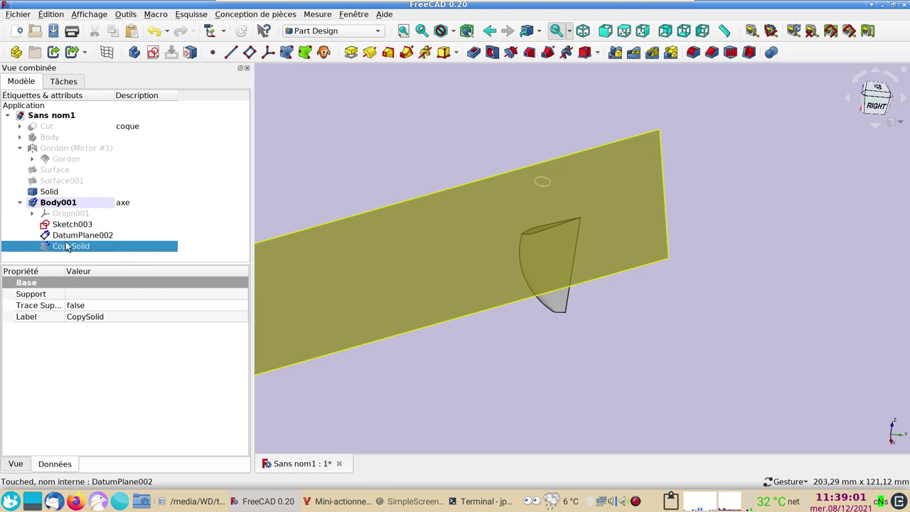
{"action": "left_click_drag", "start_coordinate": [479, 376], "coordinate": [380, 205]}
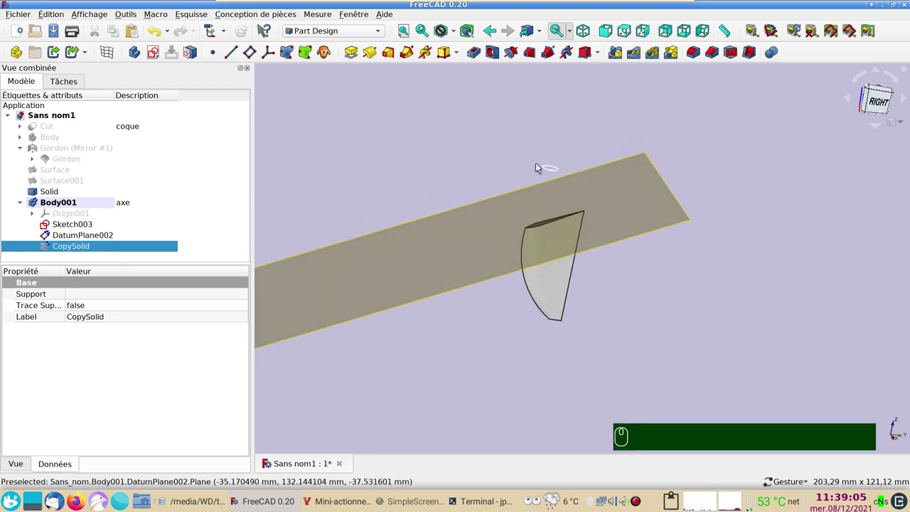
{"action": "left_click", "coordinate": [549, 169]}
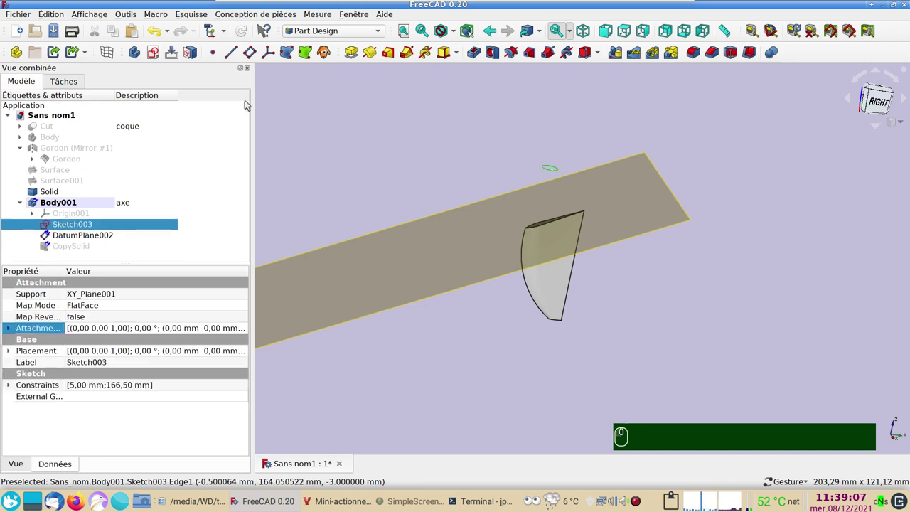
- Pad Sketch003 reversed, up to face DatumPlane002
{"action": "left_click", "coordinate": [358, 53]}
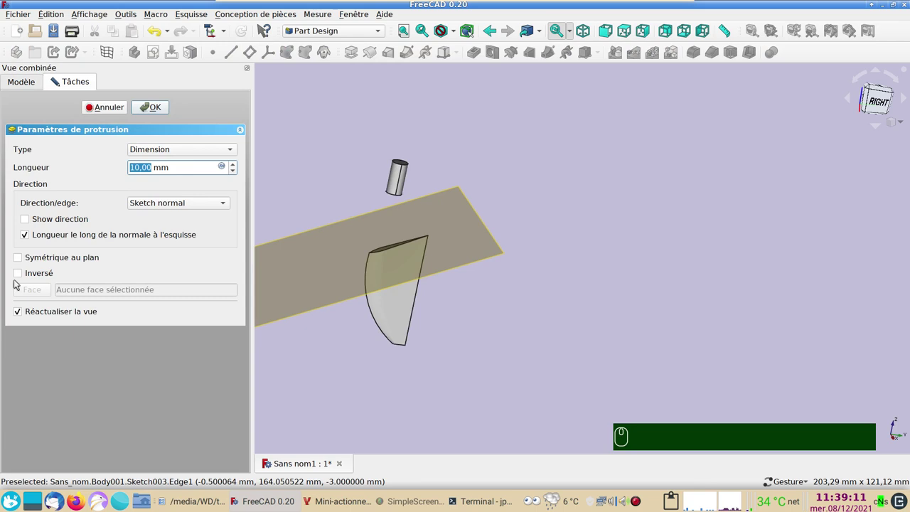
{"action": "left_click", "coordinate": [20, 280]}
{"action": "left_click", "coordinate": [189, 153]}
{"action": "left_click", "coordinate": [187, 190]}
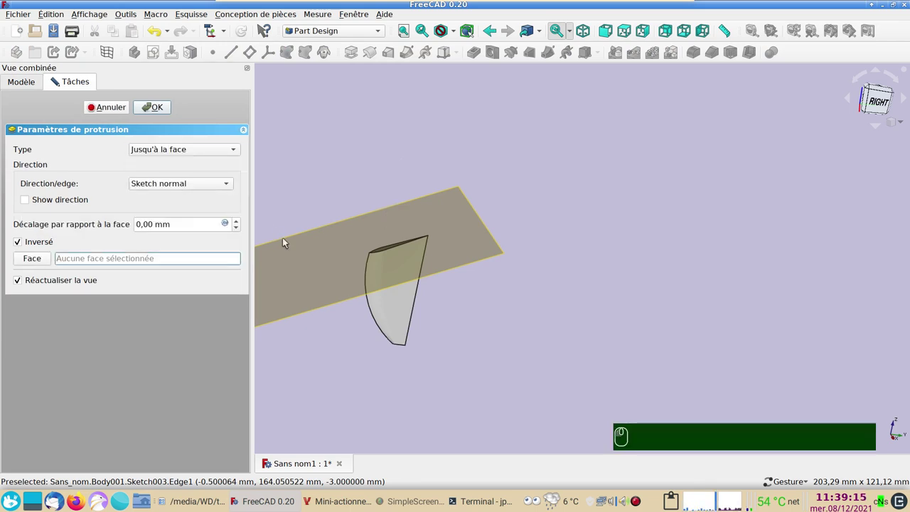
{"action": "left_click", "coordinate": [318, 261]}
- Check the shaft preview from several angles and confirm the pad
{"action": "left_click_drag", "start_coordinate": [483, 366], "coordinate": [459, 290]}
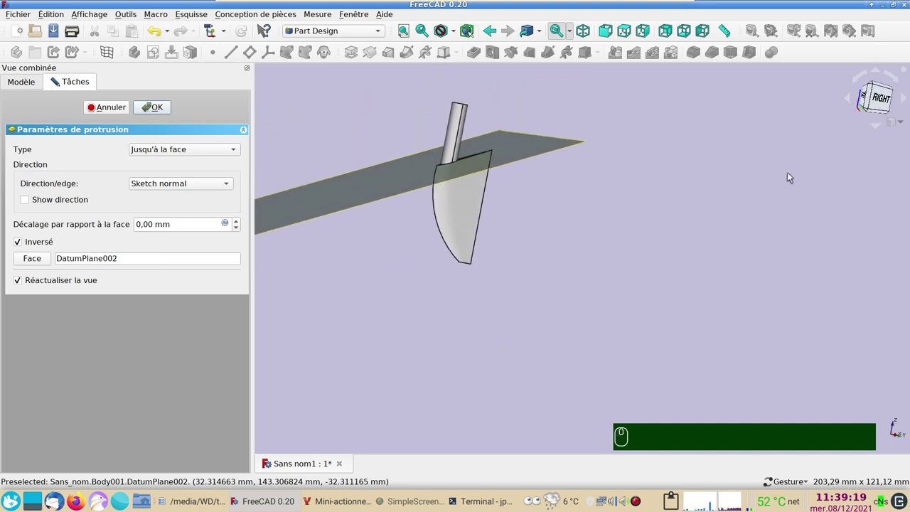
{"action": "middle_click", "coordinate": [450, 167]}
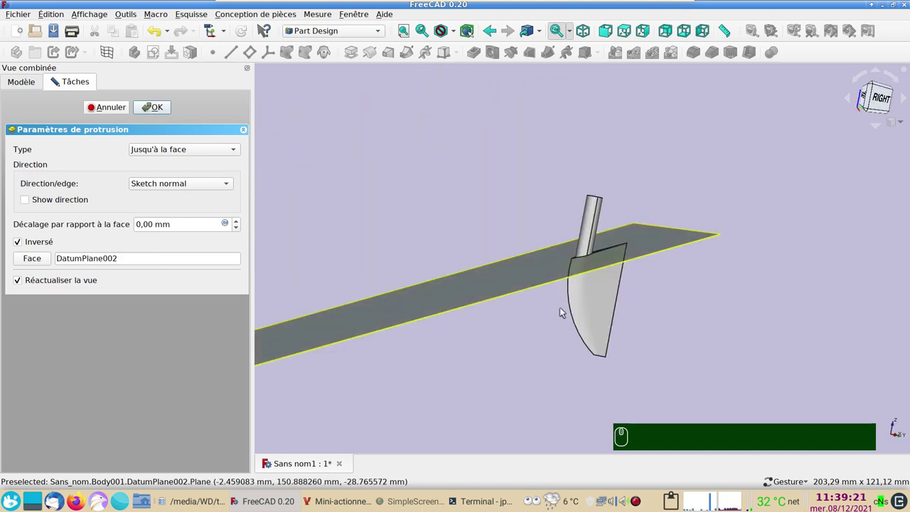
{"action": "left_click_drag", "start_coordinate": [716, 355], "coordinate": [690, 330]}
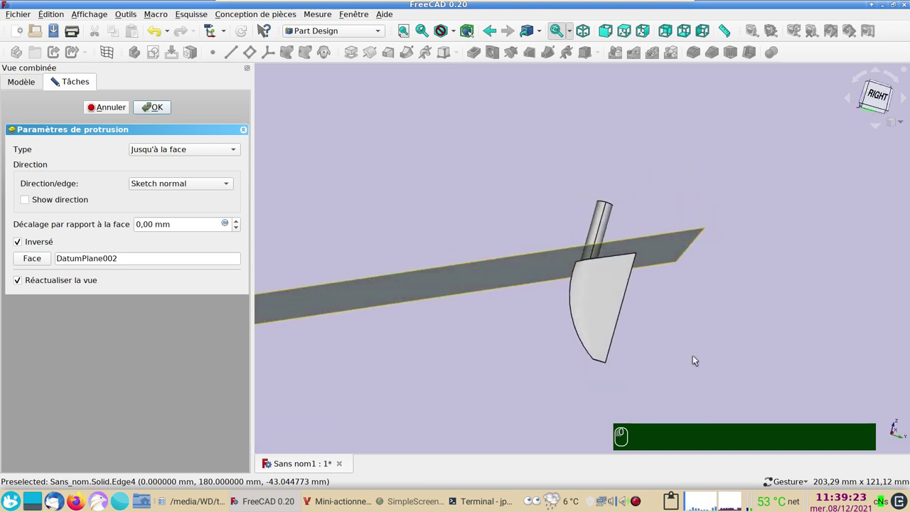
{"action": "left_click_drag", "start_coordinate": [748, 309], "coordinate": [728, 307]}
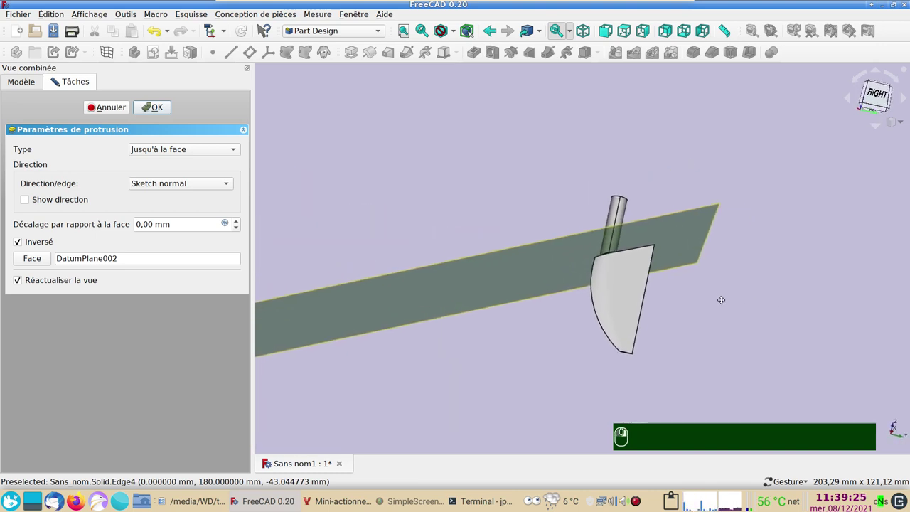
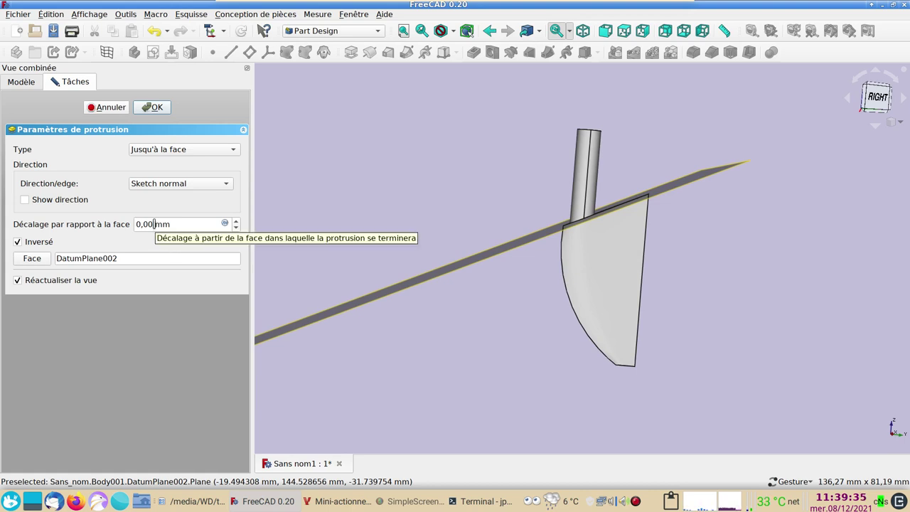
{"action": "scroll", "scroll_direction": "up", "scroll_amount": 3}
{"action": "scroll", "scroll_direction": "down", "scroll_amount": 3}
{"action": "scroll", "scroll_direction": "down", "scroll_amount": 3}
{"action": "scroll", "scroll_direction": "down", "scroll_amount": 3}
{"action": "scroll", "scroll_direction": "up", "scroll_amount": 3}
{"action": "left_click_drag", "start_coordinate": [492, 351], "coordinate": [591, 197]}
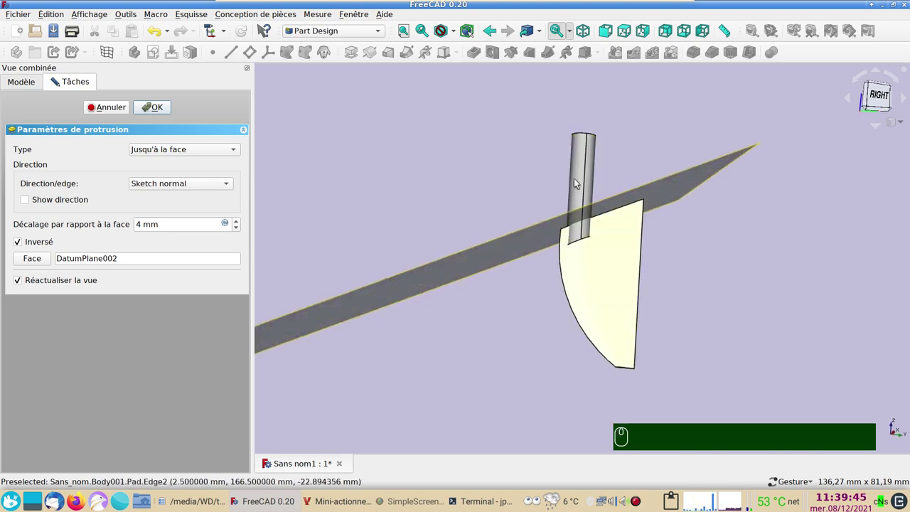
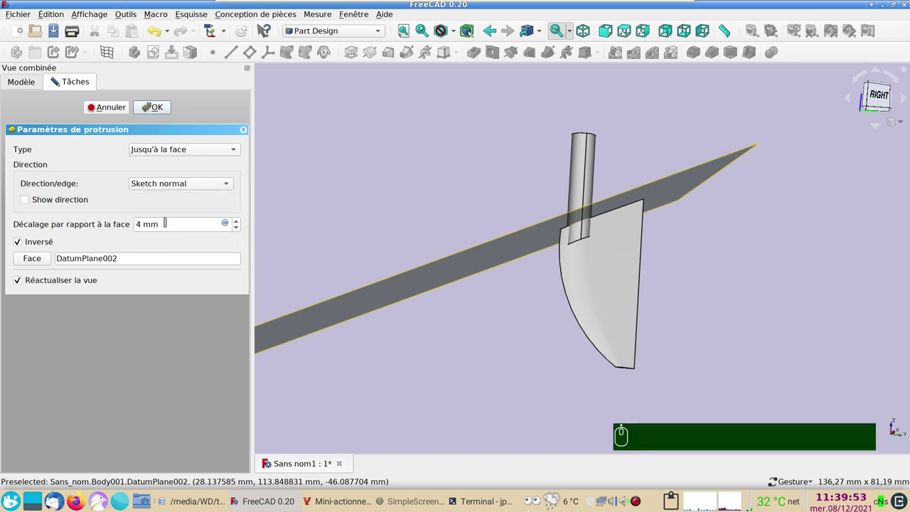
{"action": "scroll", "scroll_direction": "up", "scroll_amount": 3}
{"action": "left_click", "coordinate": [164, 115]}
- Hide DatumPlane002 and bring the top of the shaft into close view
{"action": "scroll", "scroll_direction": "down", "scroll_amount": 3}
{"action": "left_click_drag", "start_coordinate": [450, 255], "coordinate": [485, 295]}
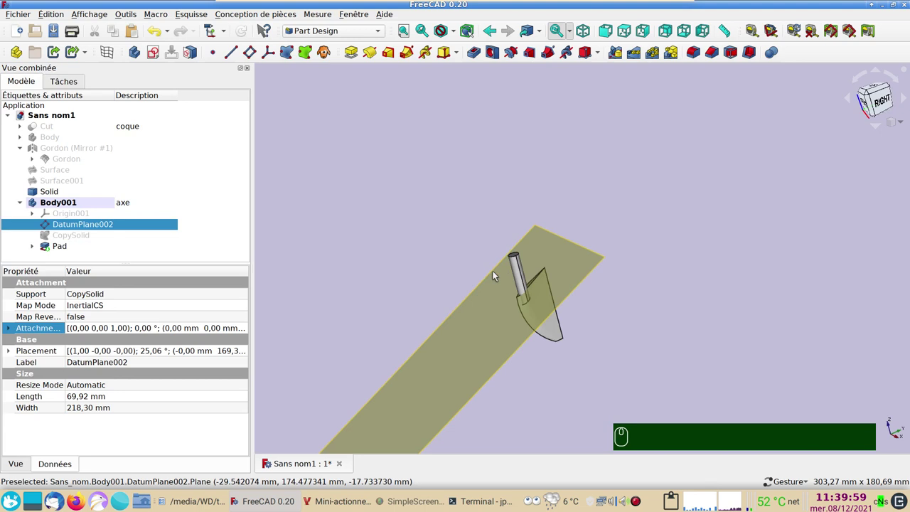
{"action": "left_click", "coordinate": [493, 330]}
{"action": "key", "text": "space"}
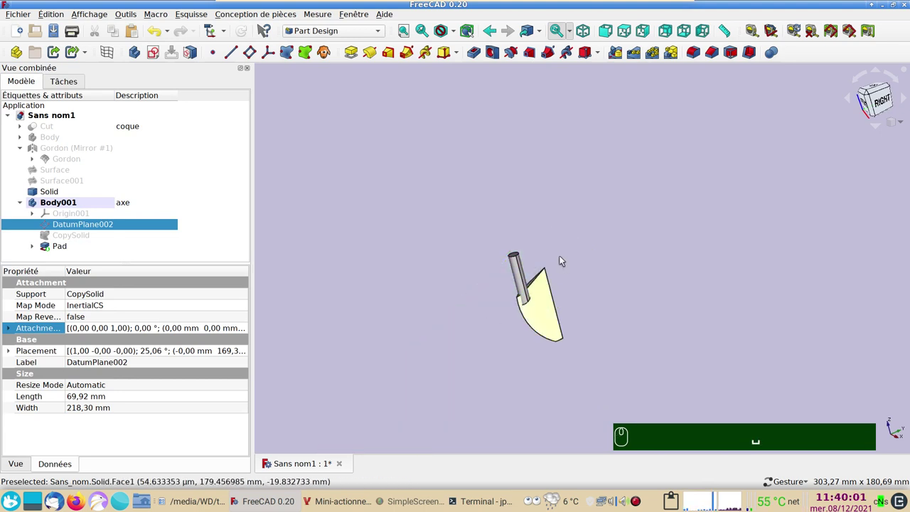
{"action": "left_click_drag", "start_coordinate": [537, 250], "coordinate": [413, 274]}
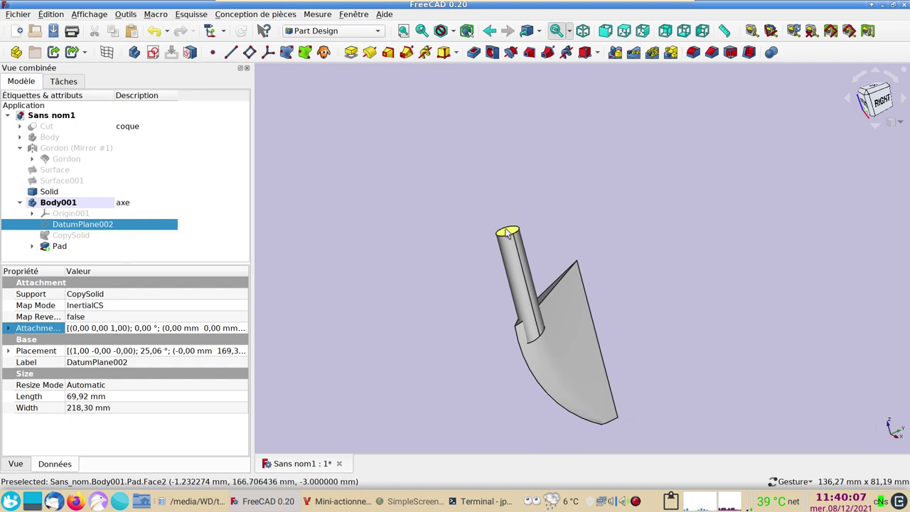
- Create a ShapeBinder from the shaft's top face
{"action": "left_click", "coordinate": [511, 231]}
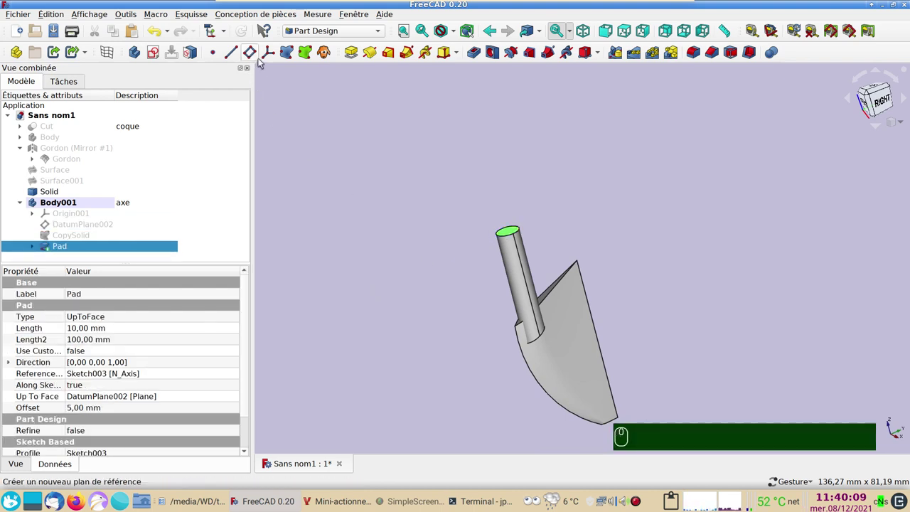
{"action": "left_click", "coordinate": [286, 55]}
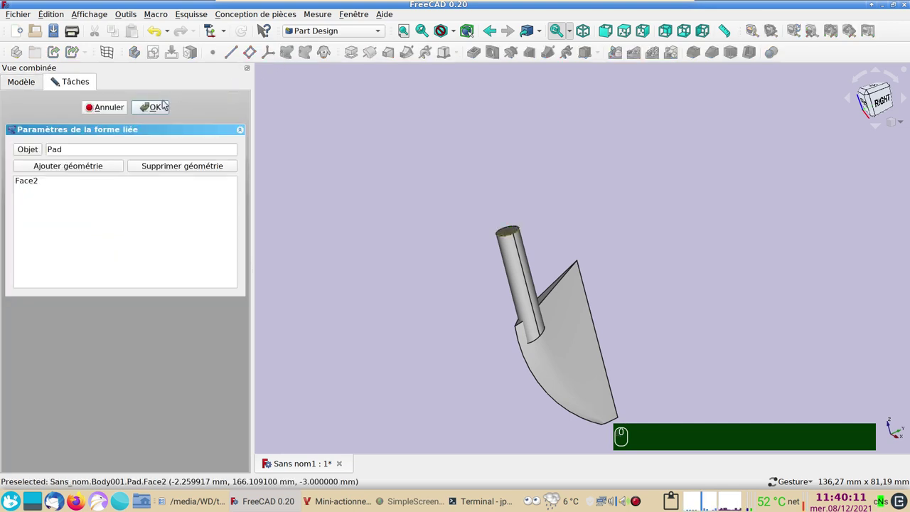
{"action": "left_click", "coordinate": [162, 109]}
- Hide the Pad so only the ShapeBinder disc remains, and select it
{"action": "scroll", "scroll_direction": "down", "scroll_amount": 3}
{"action": "left_click", "coordinate": [94, 248]}
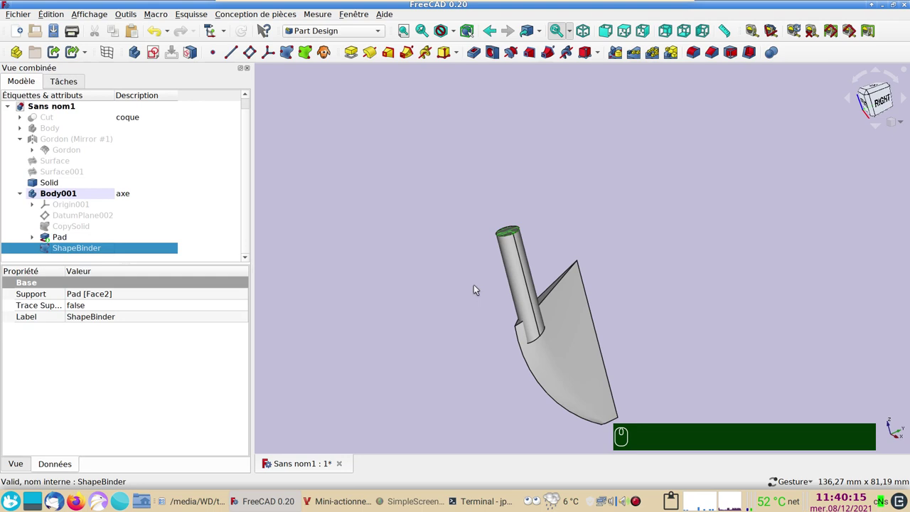
{"action": "left_click", "coordinate": [517, 277]}
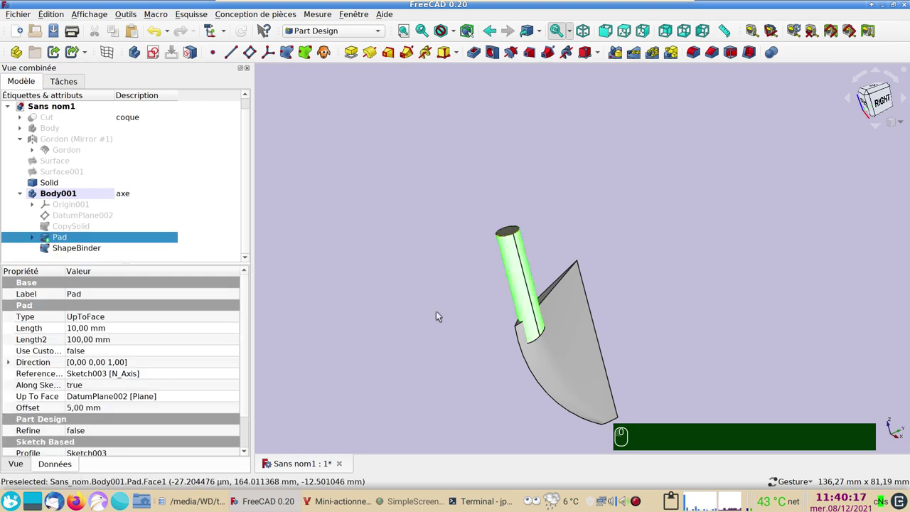
{"action": "key", "text": "space"}
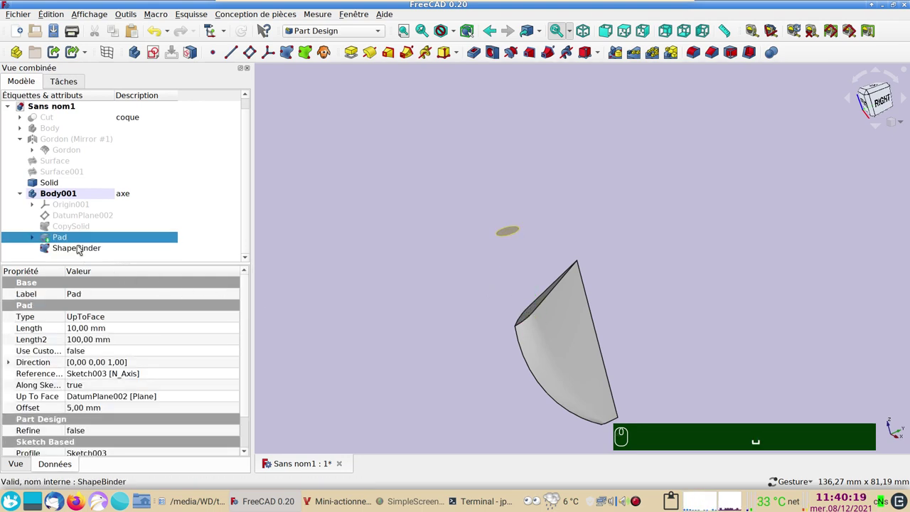
{"action": "left_click", "coordinate": [82, 247]}
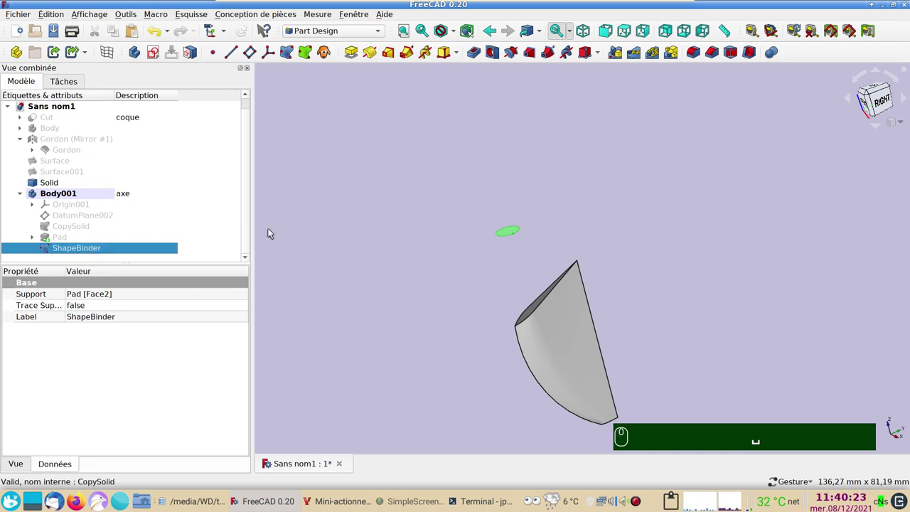
- Create a new sketch with the ShapeBinder as support and bring the shaft outline into view
{"action": "left_click", "coordinate": [158, 58]}
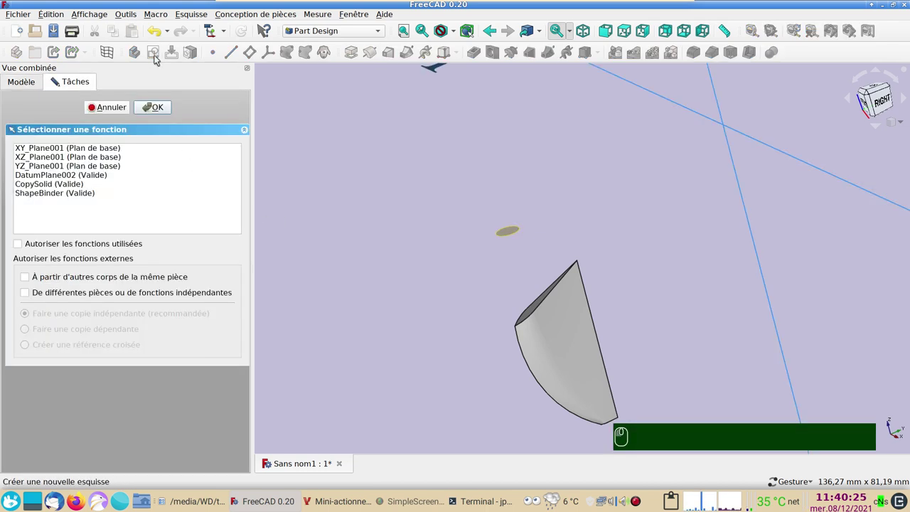
{"action": "left_click", "coordinate": [76, 196]}
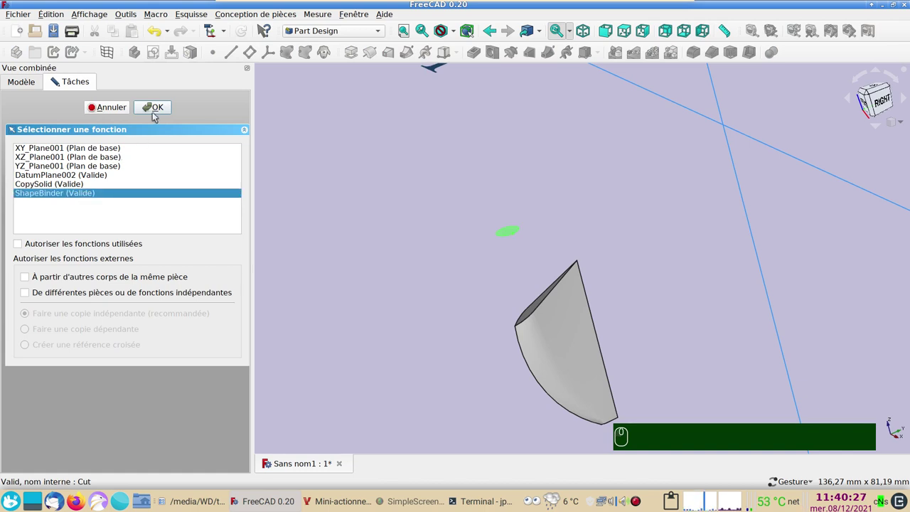
{"action": "left_click", "coordinate": [157, 111]}
{"action": "scroll", "scroll_direction": "up", "scroll_amount": 3}
{"action": "left_click_drag", "start_coordinate": [528, 282], "coordinate": [360, 101]}
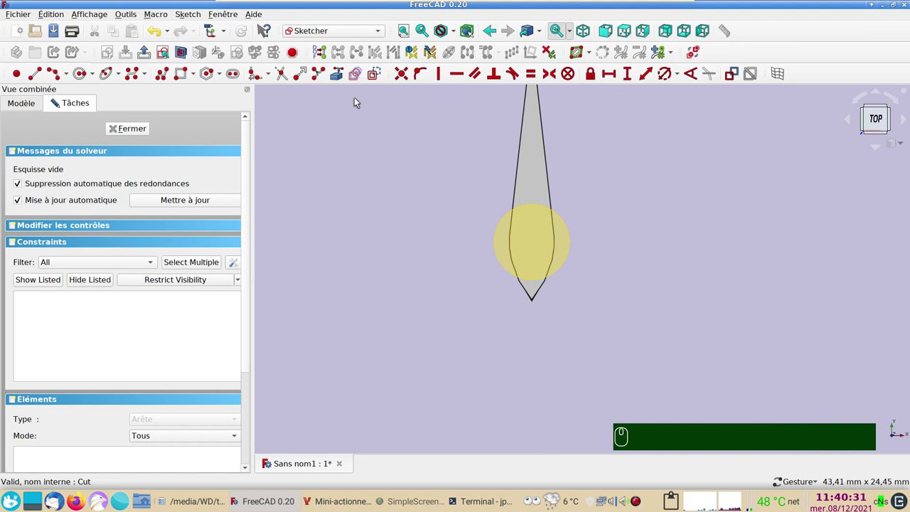
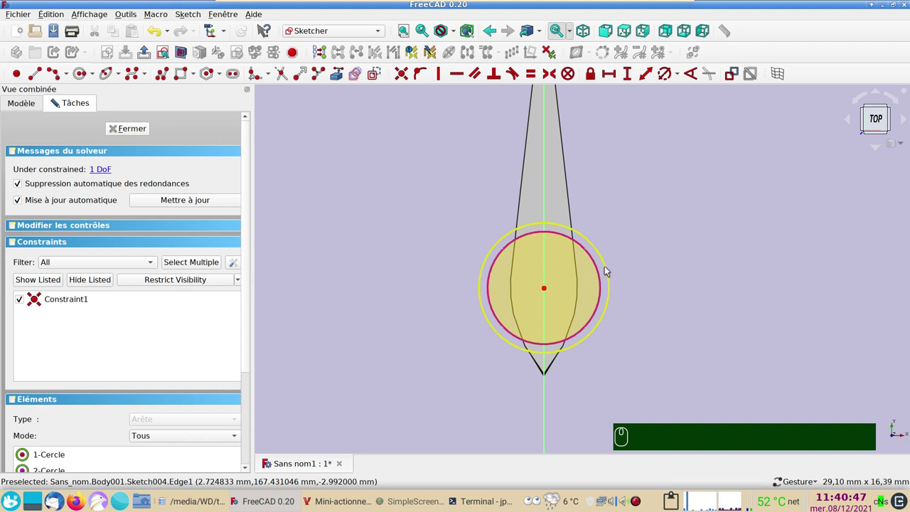
- Constrain the sketch circle's diameter to 5.2 mm
{"action": "left_click", "coordinate": [610, 270]}
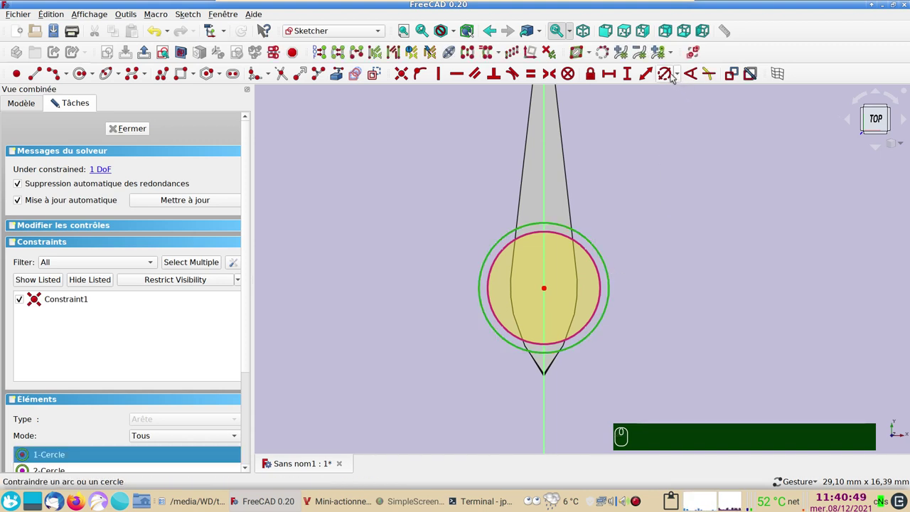
{"action": "left_click", "coordinate": [668, 76]}
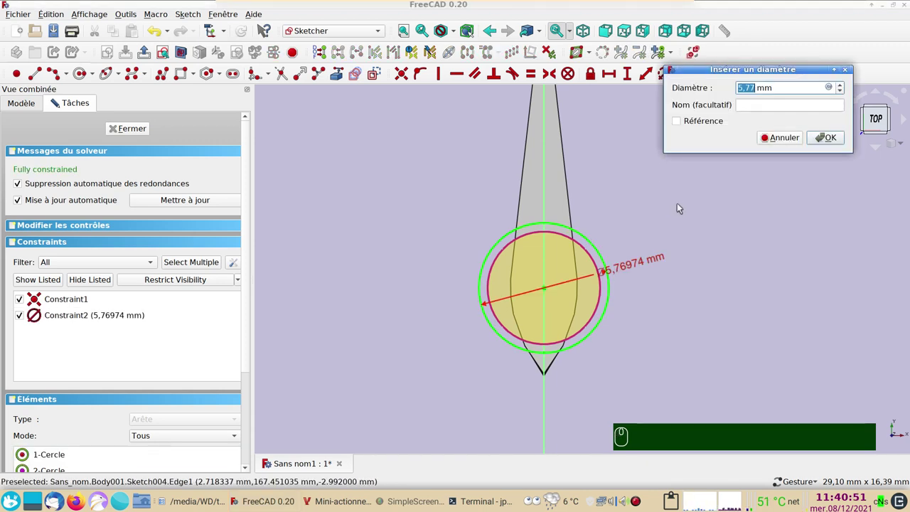
{"action": "type", "text": "5."}
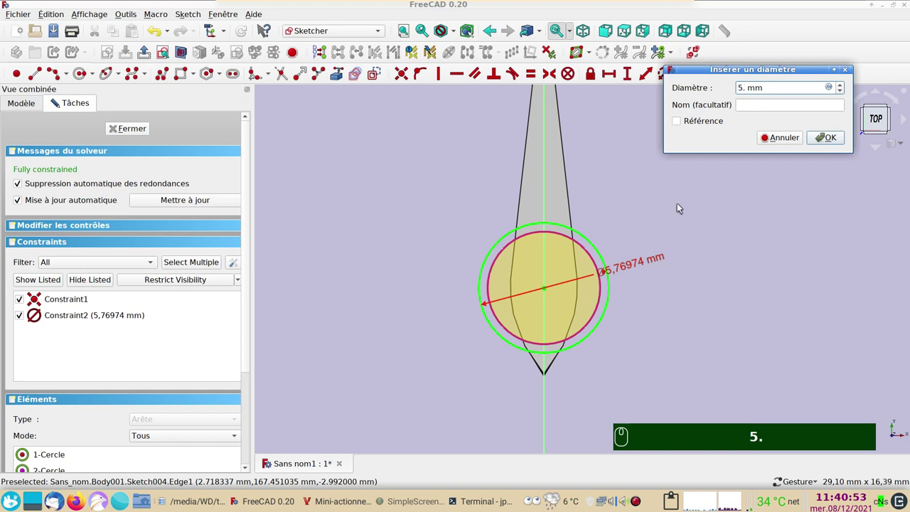
{"action": "type", "text": "2"}
{"action": "key", "text": "Return"}
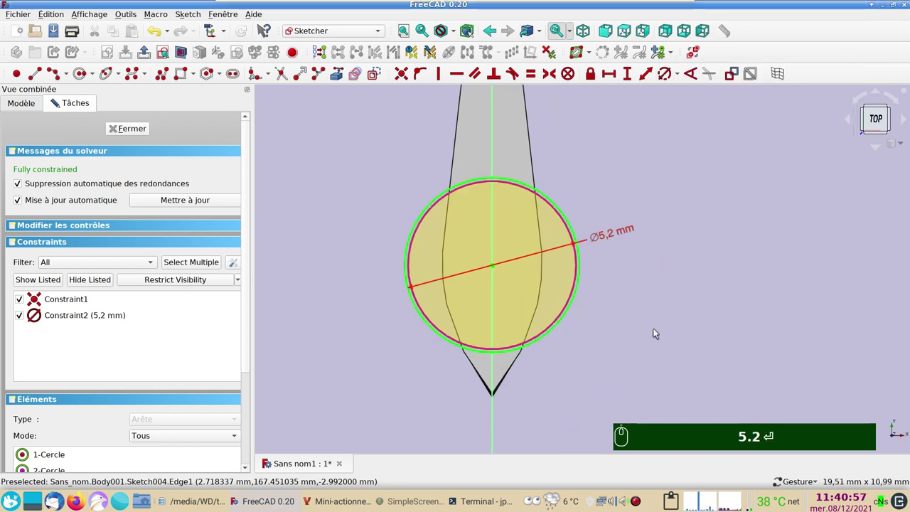
{"action": "left_click", "coordinate": [665, 338]}
{"action": "key", "text": "Return"}
{"action": "right_click", "coordinate": [657, 333]}
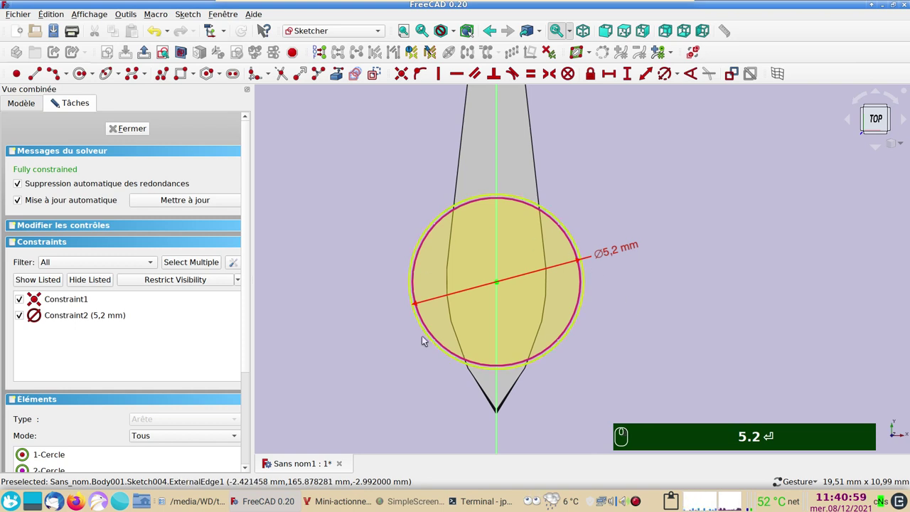
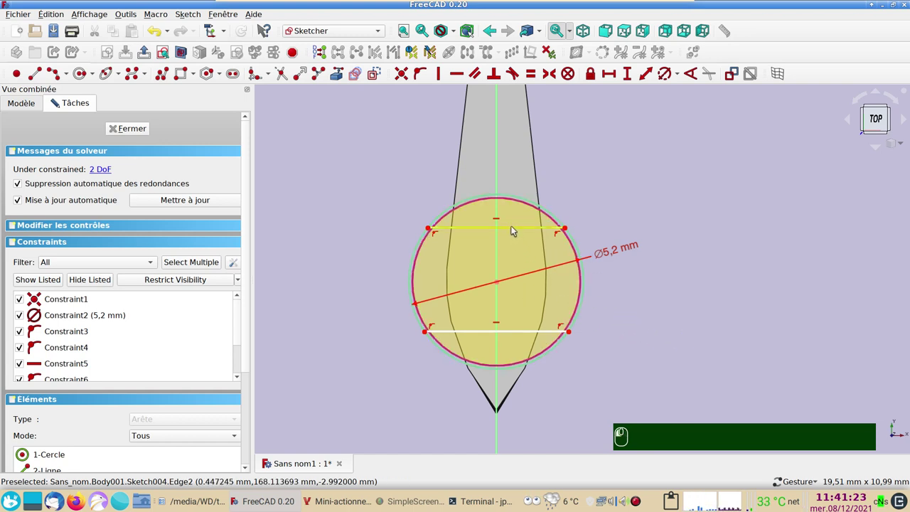
- Make the two chords equal and space their right endpoints 3 mm apart vertically
{"action": "left_click", "coordinate": [519, 331]}
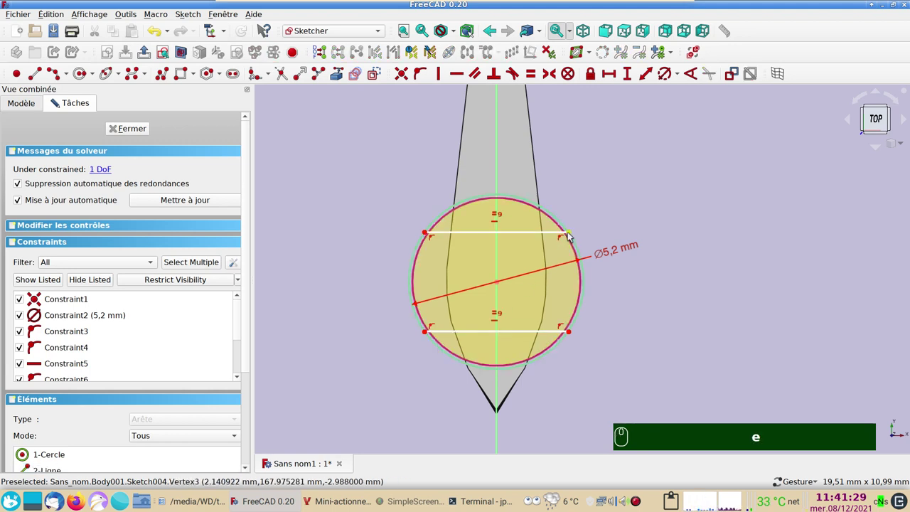
{"action": "left_click", "coordinate": [572, 234]}
{"action": "left_click", "coordinate": [574, 307]}
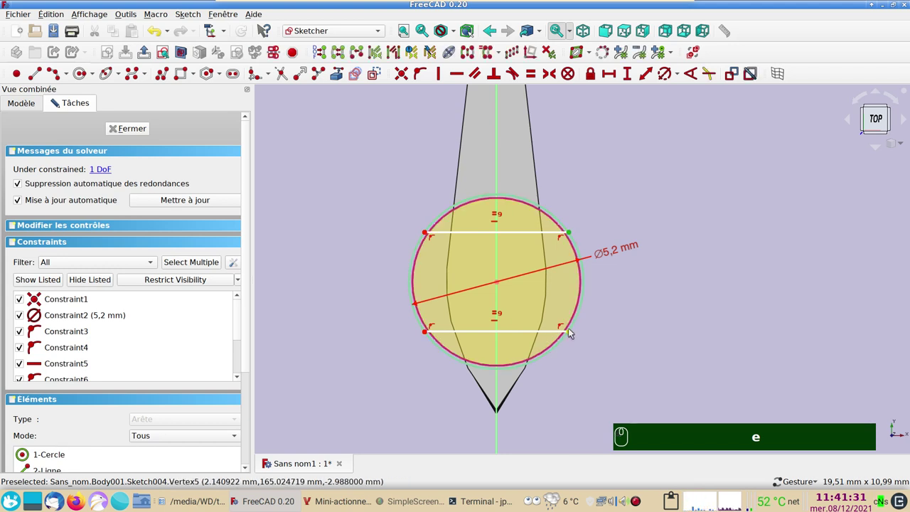
{"action": "left_click", "coordinate": [571, 332]}
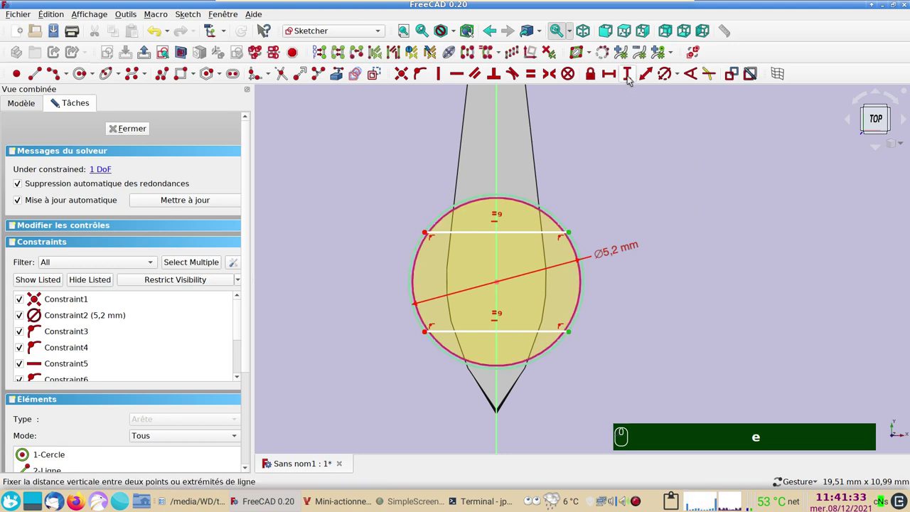
{"action": "type", "text": "e"}
{"action": "left_click", "coordinate": [630, 78]}
{"action": "type", "text": "3"}
{"action": "key", "text": "Return"}
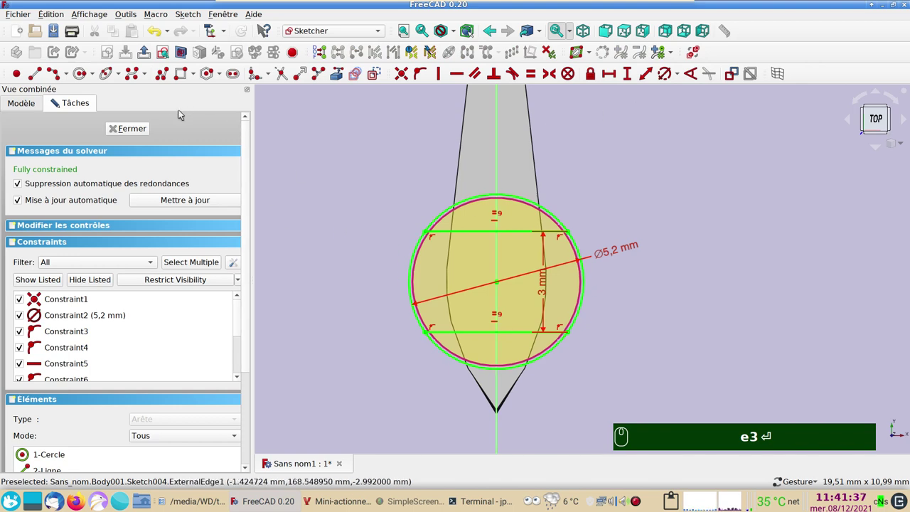
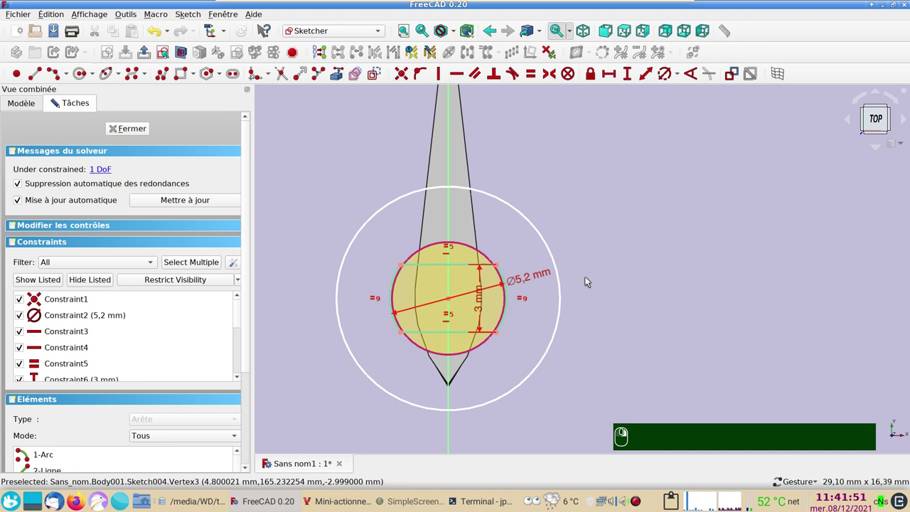
- Constrain the outer circle to a 9.93 mm diameter and close the sketch
{"action": "left_click", "coordinate": [553, 246]}
{"action": "left_click", "coordinate": [665, 77]}
{"action": "left_click", "coordinate": [827, 140]}
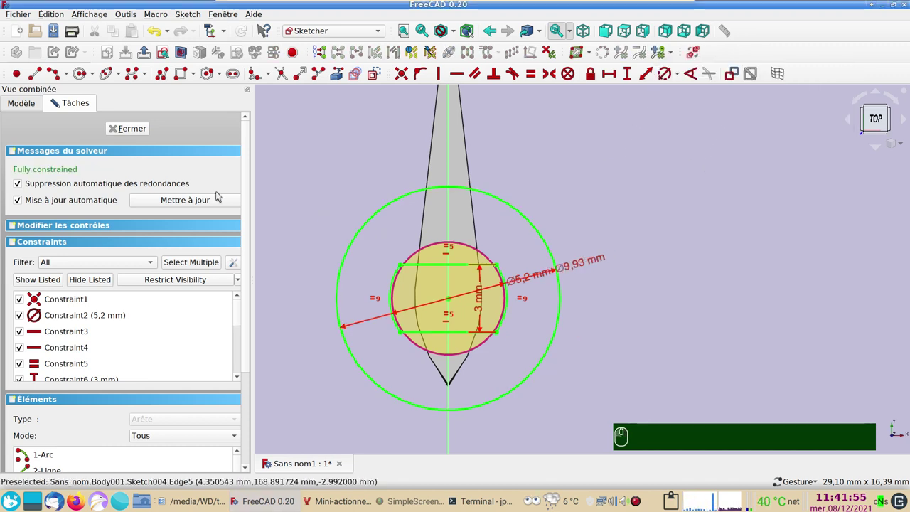
{"action": "left_click", "coordinate": [145, 133]}
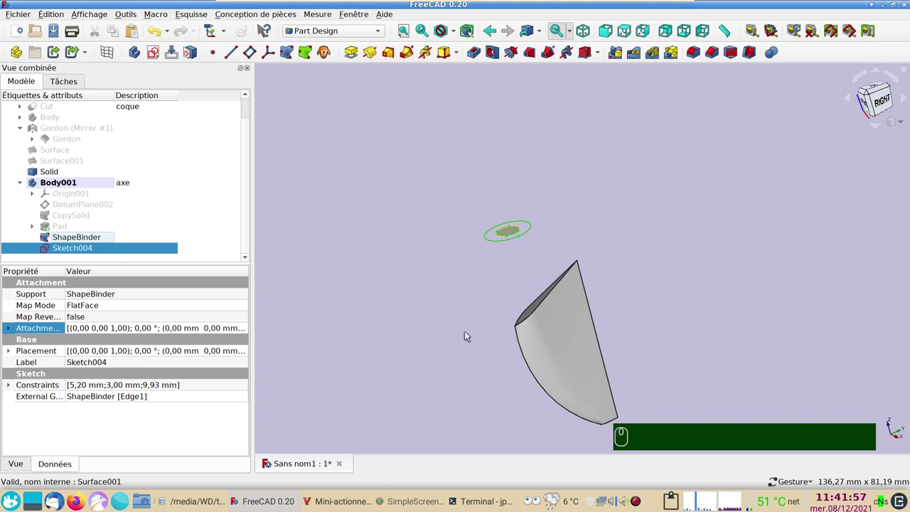
- Show the shaft pad again and pocket Sketch004 3 mm into the shaft's upper end
{"action": "left_click", "coordinate": [482, 332]}
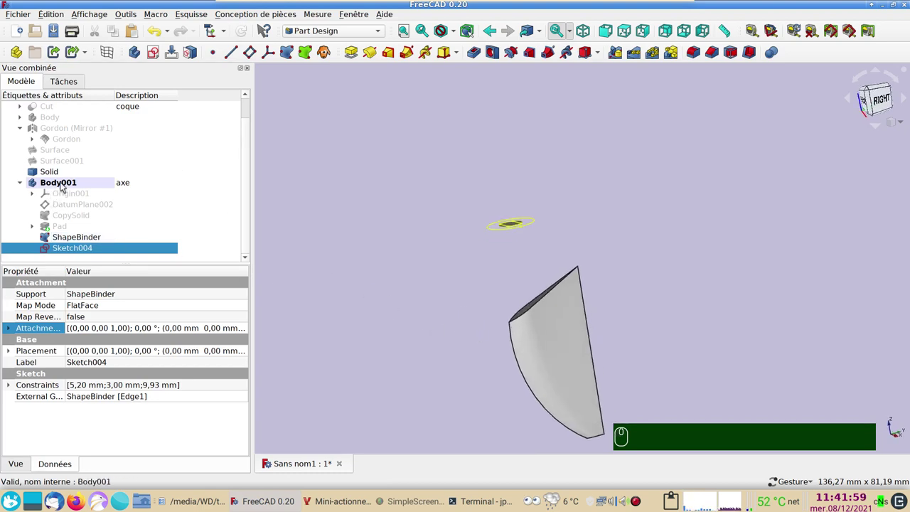
{"action": "left_click", "coordinate": [65, 228]}
{"action": "key", "text": "space"}
{"action": "left_click", "coordinate": [81, 250]}
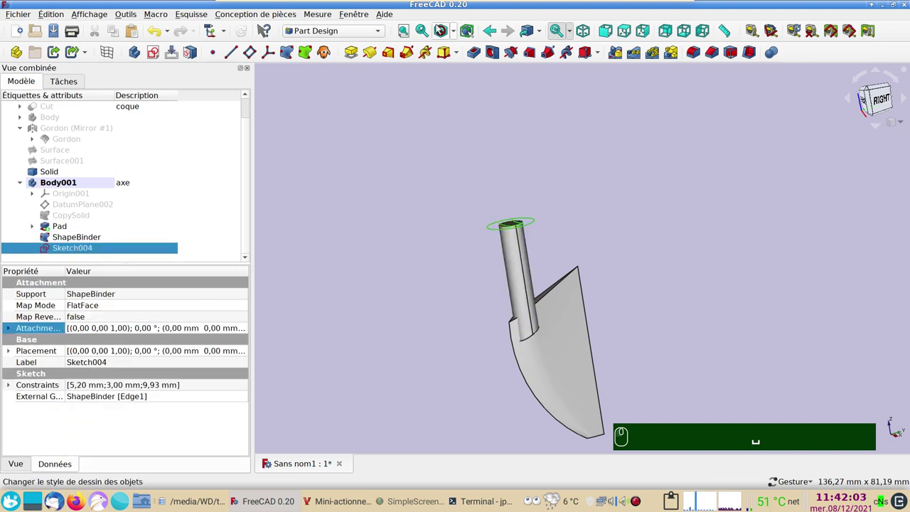
{"action": "left_click", "coordinate": [480, 56]}
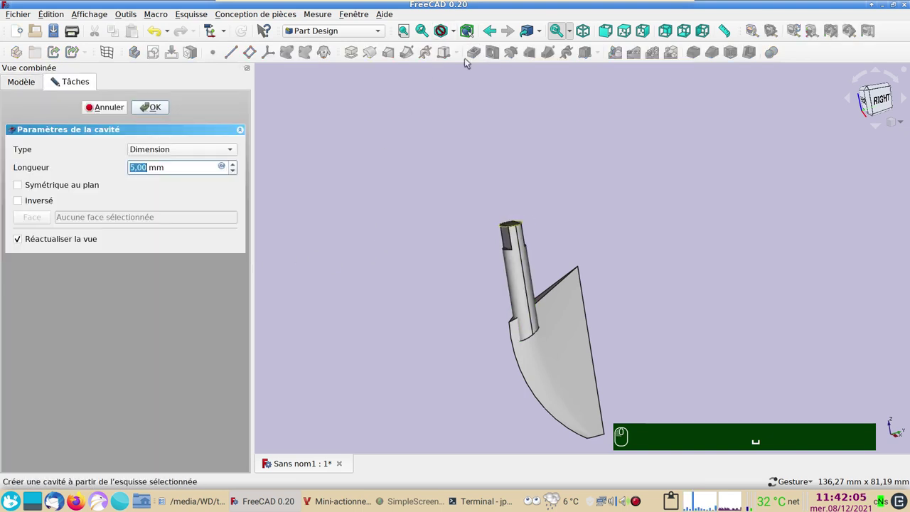
{"action": "key", "text": "Return"}
{"action": "scroll", "scroll_direction": "down", "scroll_amount": 3}
{"action": "left_click_drag", "start_coordinate": [469, 281], "coordinate": [323, 275]}
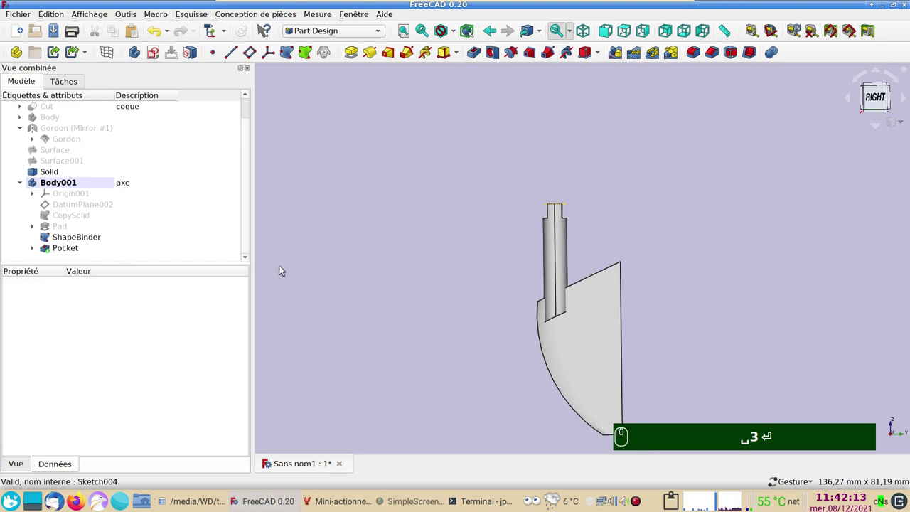
- Fillet the shaft's bottom edge where it meets the rudder with a 3 mm radius
{"action": "left_click_drag", "start_coordinate": [454, 327], "coordinate": [589, 290]}
{"action": "type", "text": "␣3 ↩"}
{"action": "left_click", "coordinate": [588, 290]}
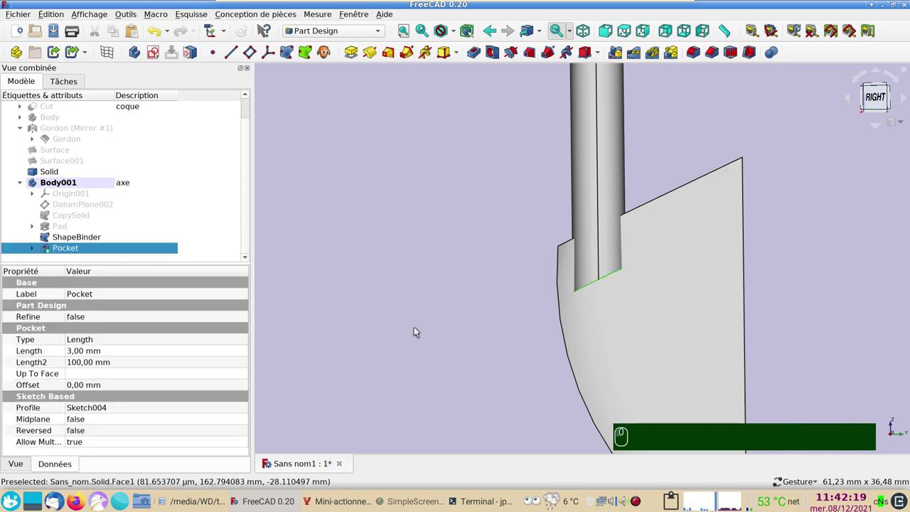
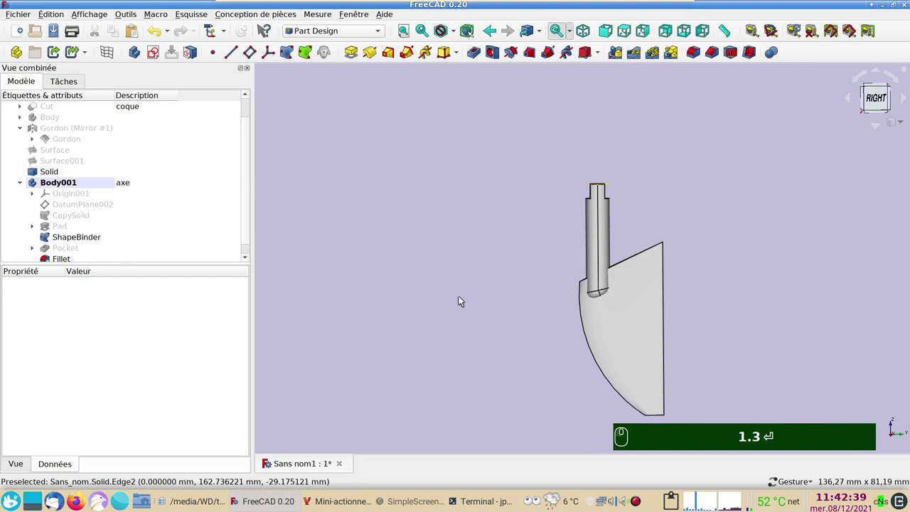
- Create a new body Body002 and set its description to 'palier'
{"action": "left_click_drag", "start_coordinate": [490, 233], "coordinate": [201, 98]}
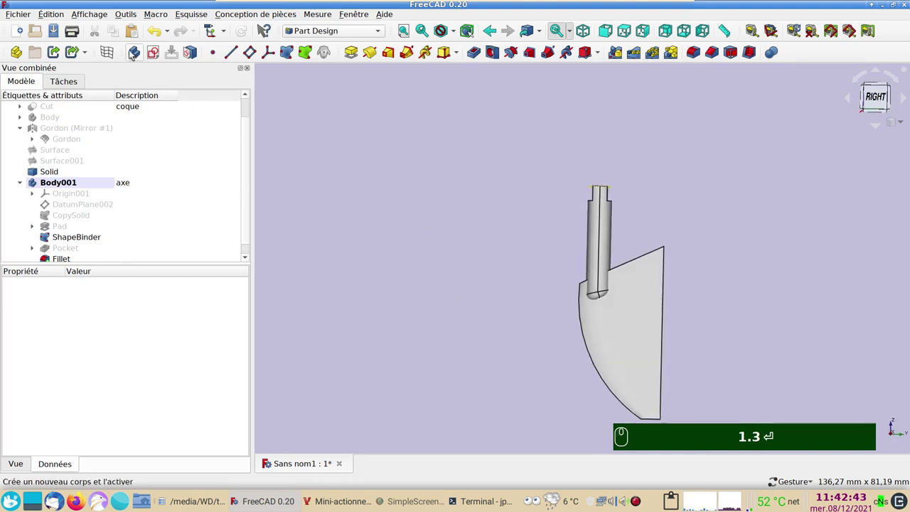
{"action": "left_click", "coordinate": [134, 53]}
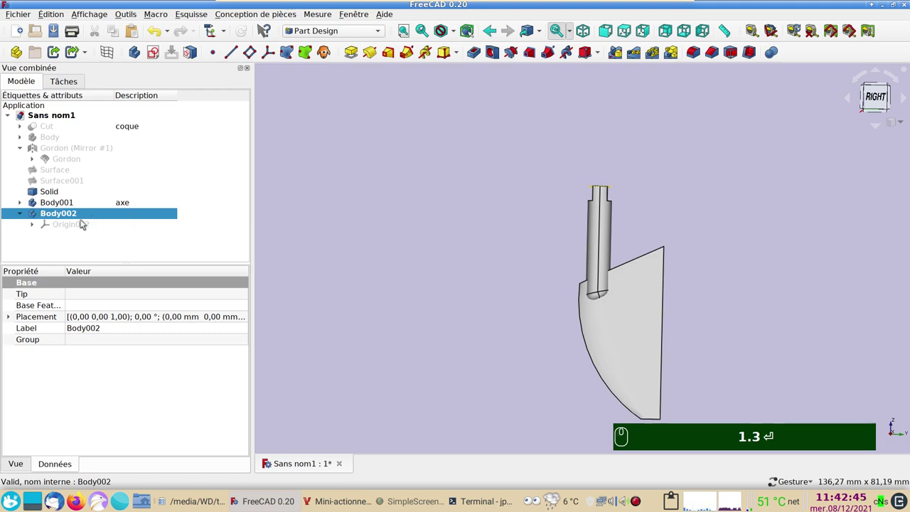
{"action": "left_click", "coordinate": [134, 214]}
{"action": "key", "text": "F2"}
{"action": "type", "text": "alier"}
{"action": "key", "text": "Return"}
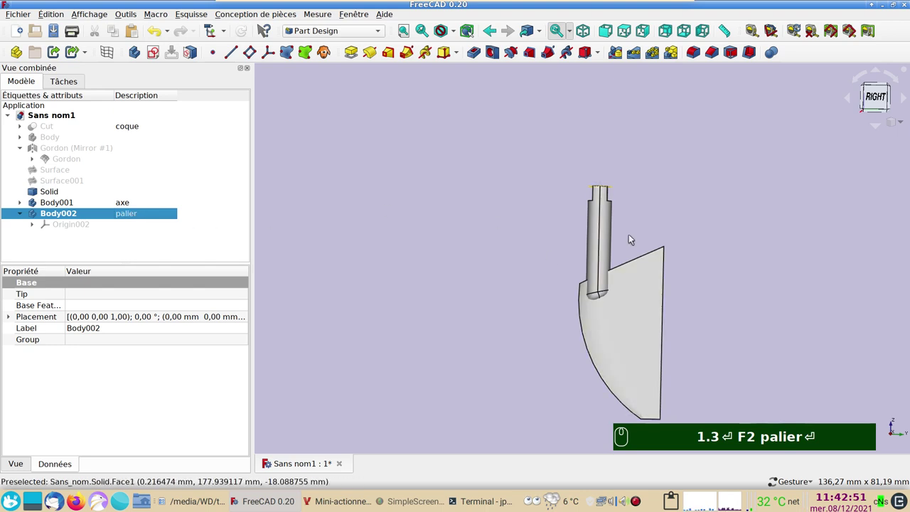
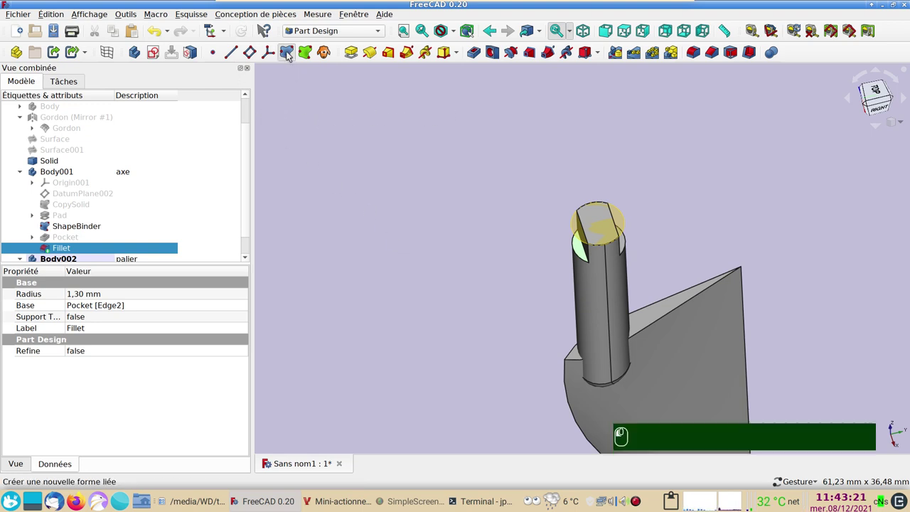
- Bind a face of the filleted shaft into Body002 and start Sketch005 on ShapeBinder001
{"action": "left_click", "coordinate": [151, 104]}
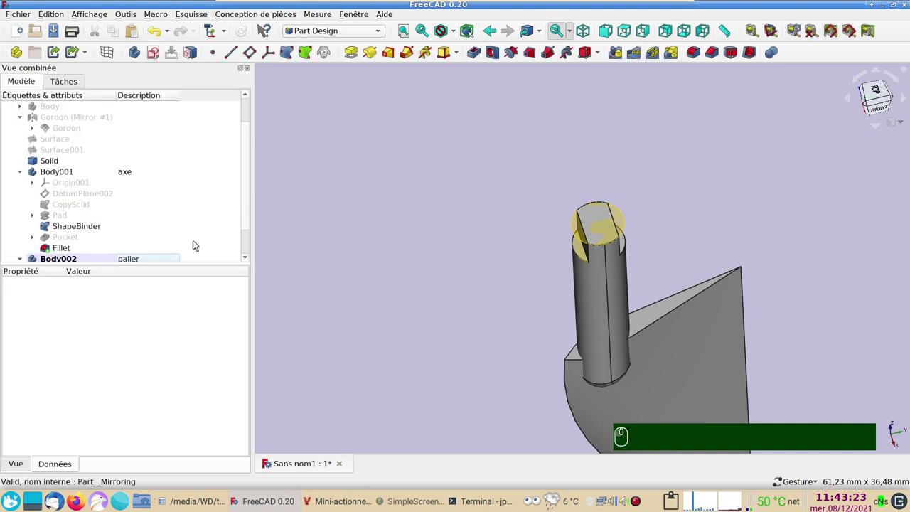
{"action": "scroll", "scroll_direction": "down", "scroll_amount": 3}
{"action": "left_click", "coordinate": [82, 246]}
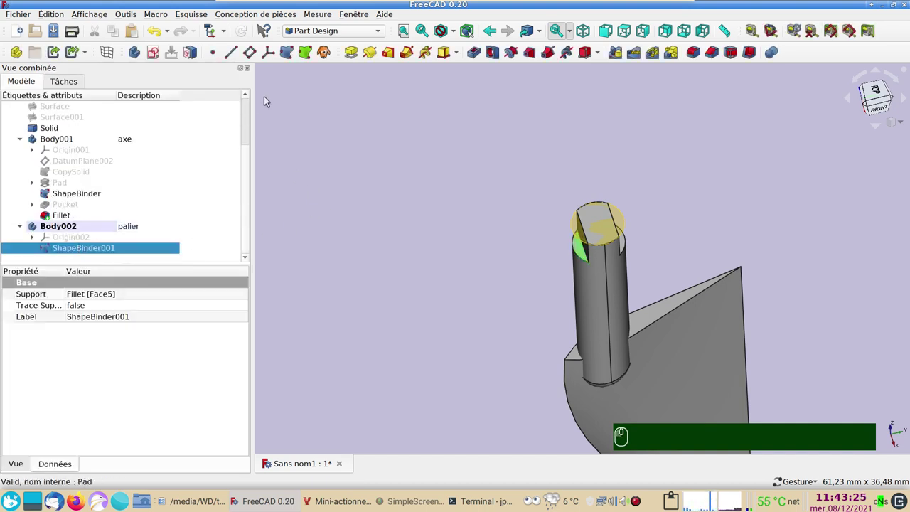
{"action": "left_click", "coordinate": [163, 54]}
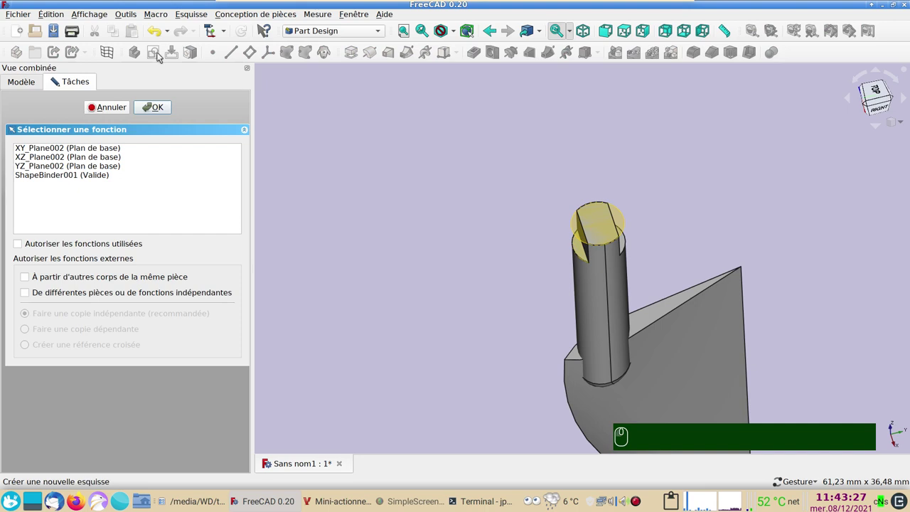
{"action": "left_click", "coordinate": [54, 178]}
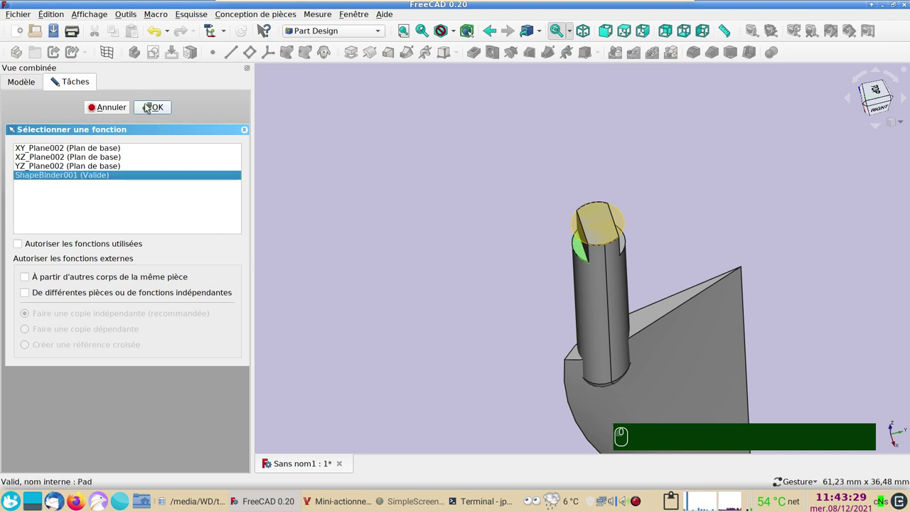
{"action": "left_click", "coordinate": [149, 104]}
{"action": "left_click_drag", "start_coordinate": [479, 263], "coordinate": [365, 315]}
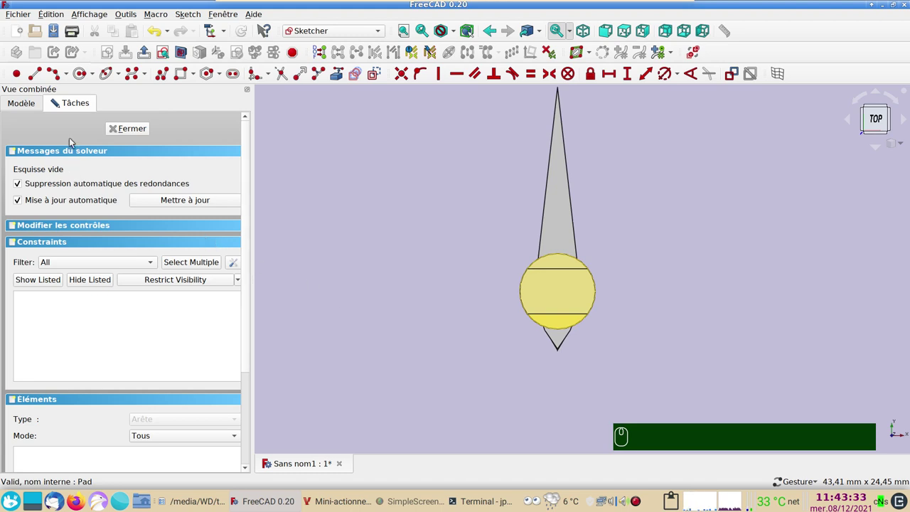
- Leave the empty sketch, hide the axle body's fillet and reopen Sketch005 for editing
{"action": "left_click", "coordinate": [130, 134]}
{"action": "left_click", "coordinate": [591, 298]}
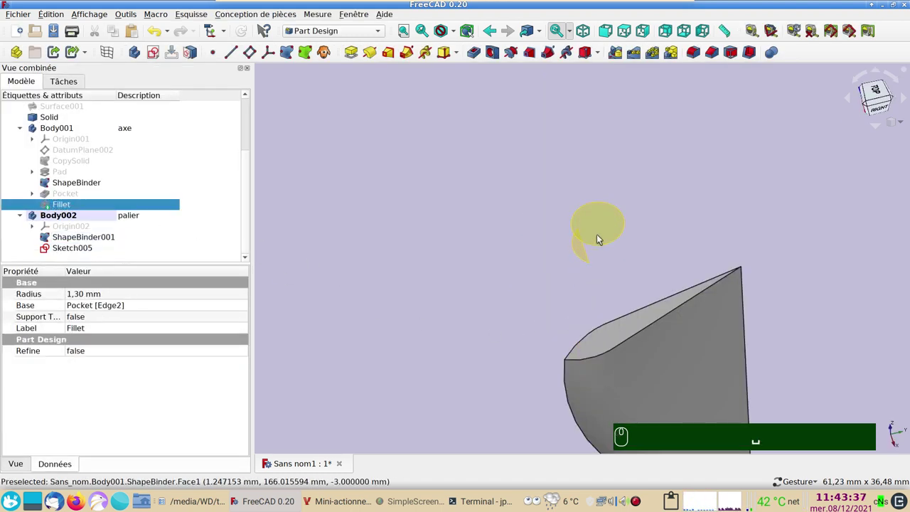
{"action": "left_click", "coordinate": [602, 237]}
{"action": "key", "text": "space"}
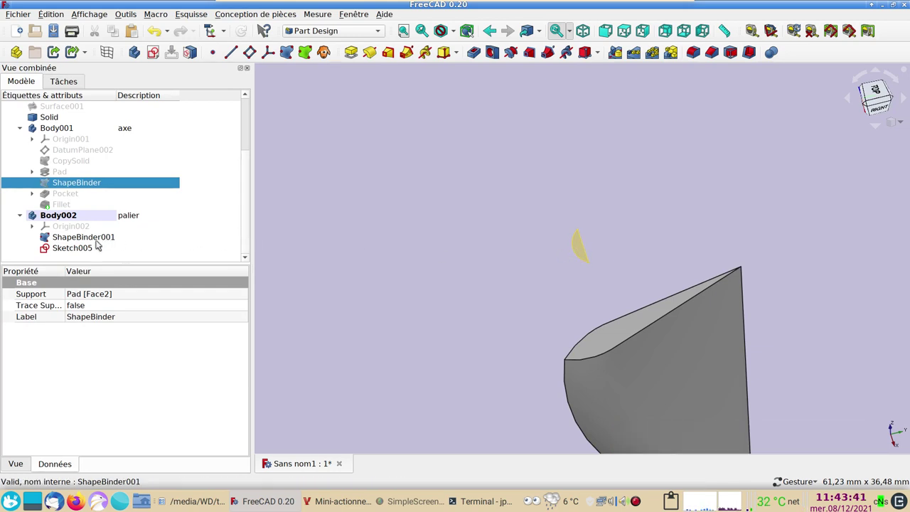
{"action": "left_click", "coordinate": [88, 251]}
{"action": "scroll", "scroll_direction": "up", "scroll_amount": 3}
- Recentre the keel outline and link ShapeBinder001's curved edge as external geometry
{"action": "middle_click", "coordinate": [505, 295]}
{"action": "left_click_drag", "start_coordinate": [524, 289], "coordinate": [378, 75]}
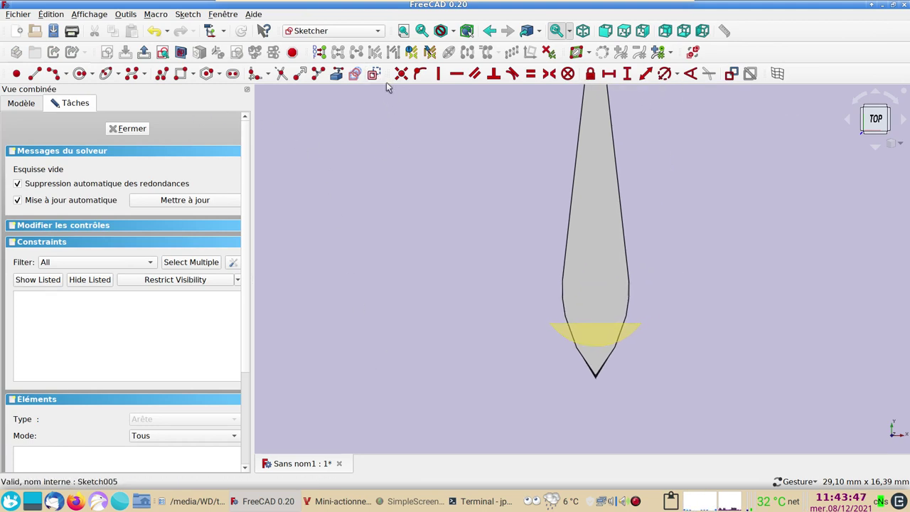
{"action": "key", "text": "g"}
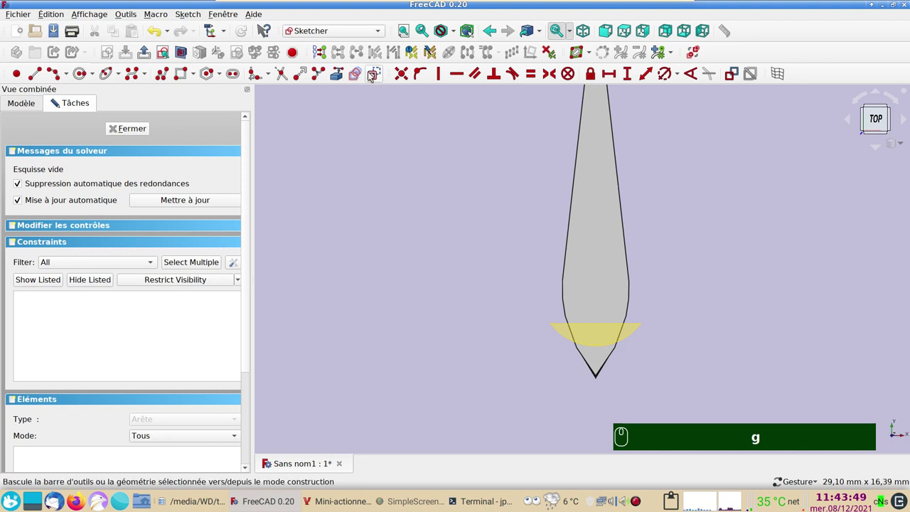
{"action": "left_click", "coordinate": [374, 75]}
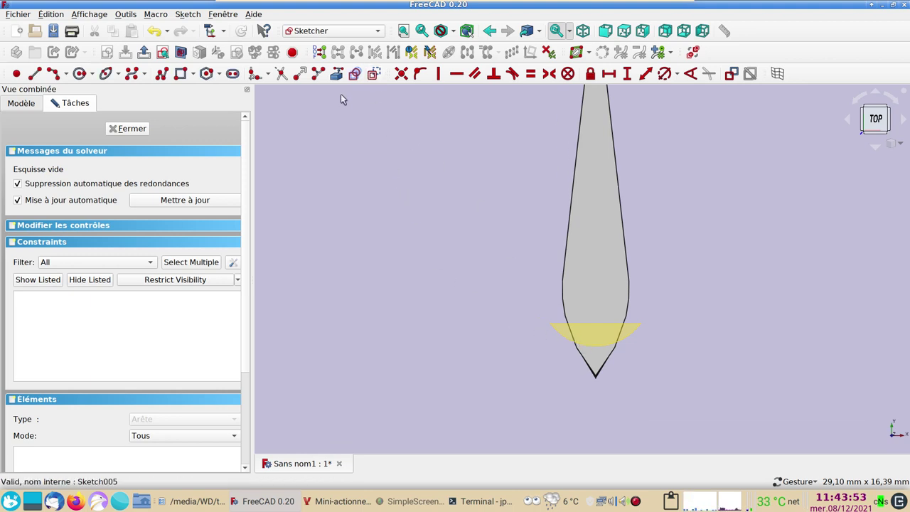
{"action": "left_click", "coordinate": [340, 75]}
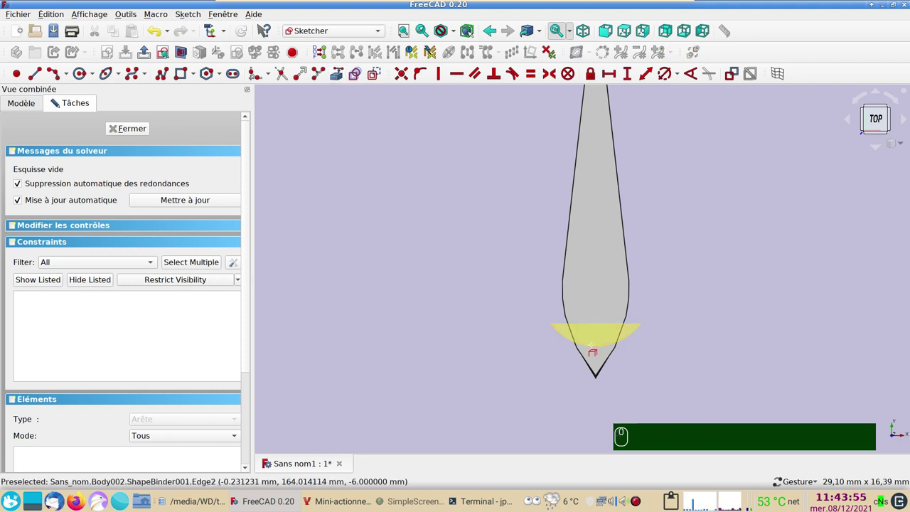
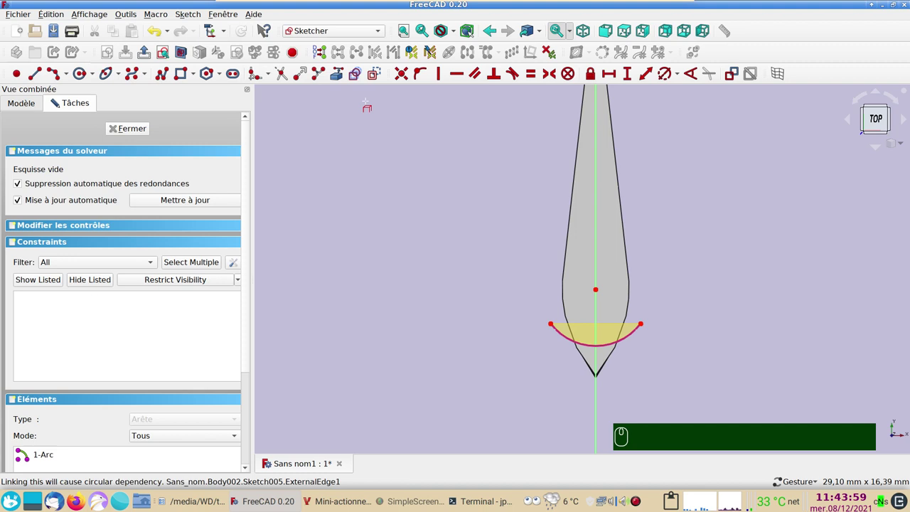
- Draw a circle on the axis with two horizontal chords, nudging the upper chord lower
{"action": "left_click", "coordinate": [376, 73]}
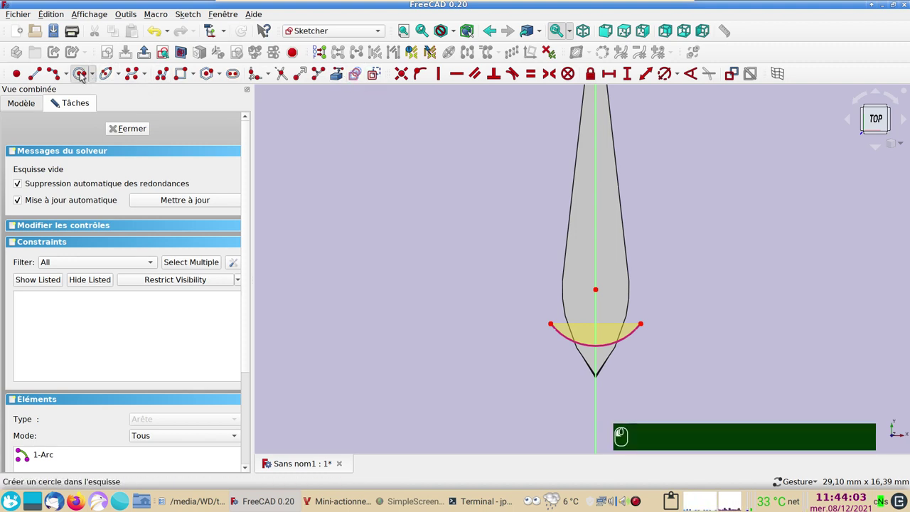
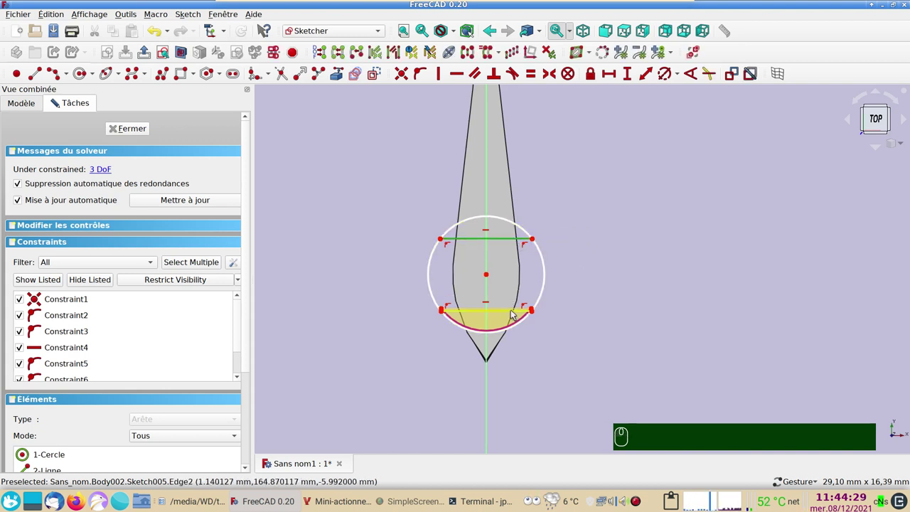
{"action": "left_click", "coordinate": [516, 313]}
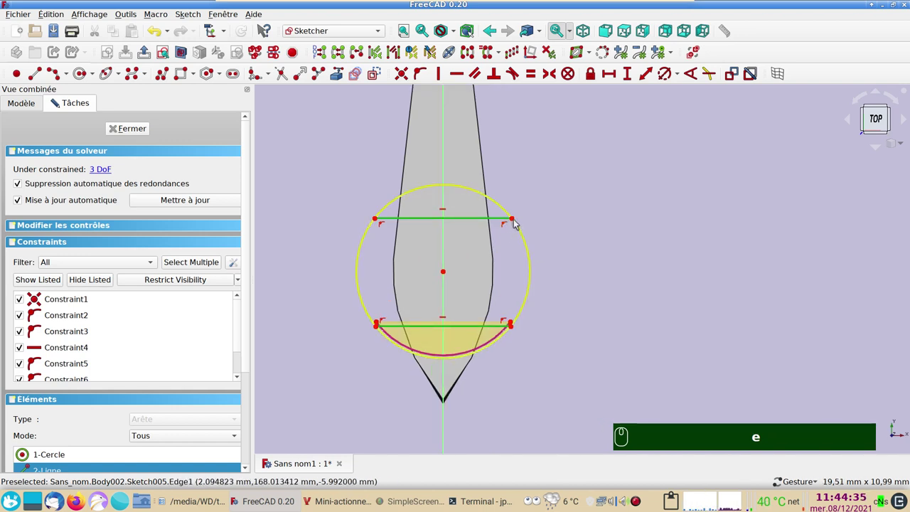
{"action": "left_click_drag", "start_coordinate": [516, 221], "coordinate": [523, 241]}
{"action": "left_click", "coordinate": [528, 247]}
- Constrain the circle's diameter to 5.3 mm, correcting the first entry
{"action": "left_click", "coordinate": [663, 82]}
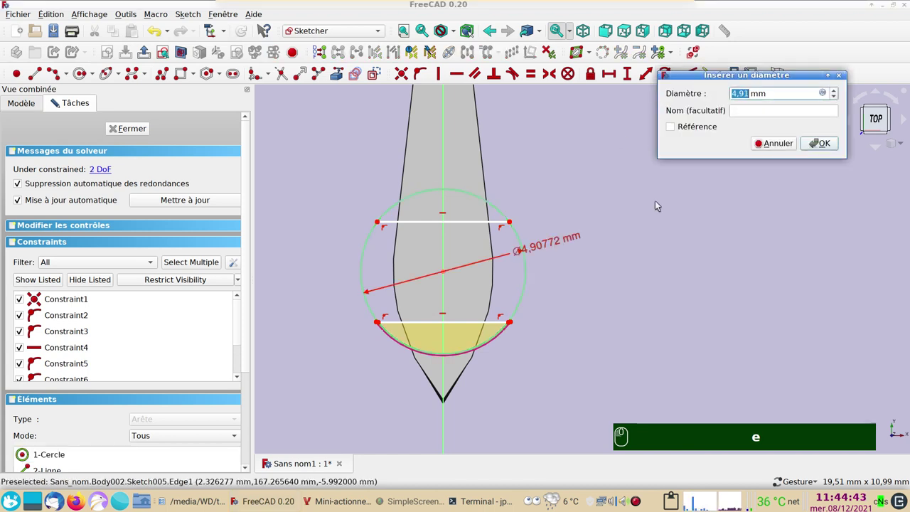
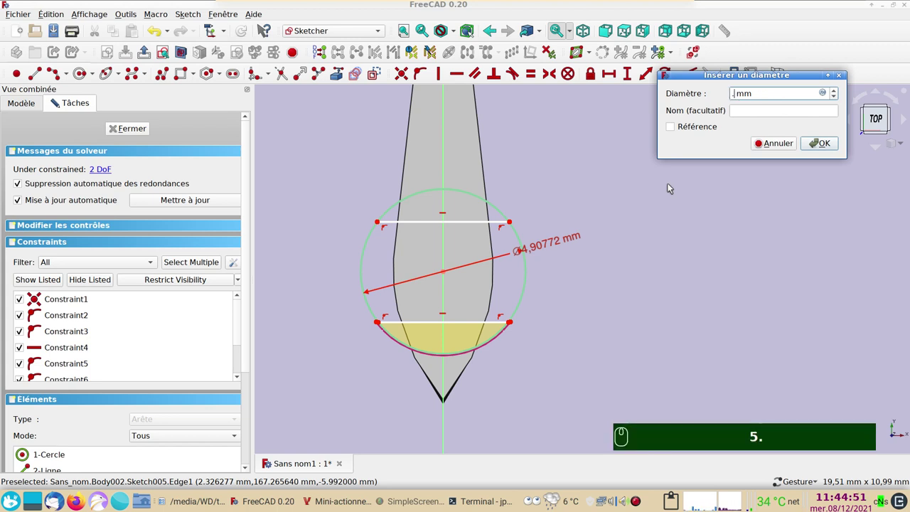
{"action": "type", "text": "5."}
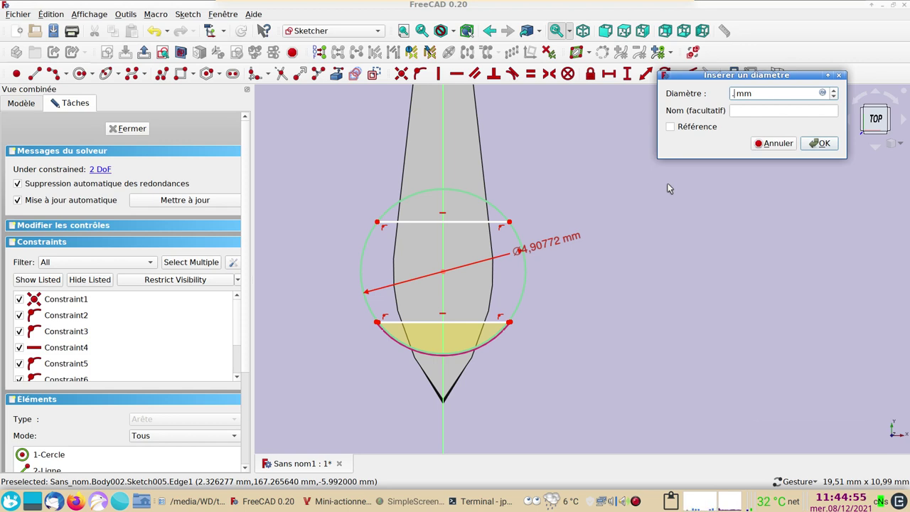
{"action": "type", "text": "3"}
{"action": "key", "text": "Return"}
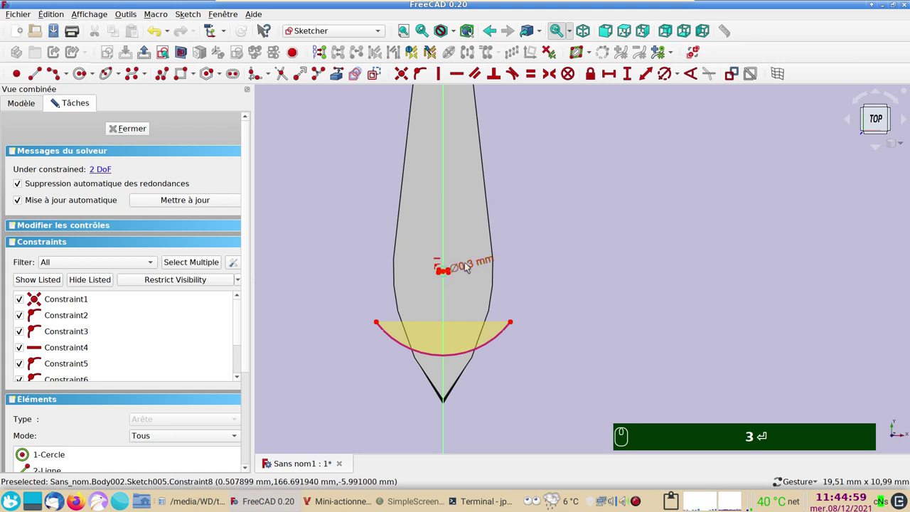
{"action": "left_click_drag", "start_coordinate": [469, 266], "coordinate": [474, 271]}
{"action": "left_click", "coordinate": [473, 271]}
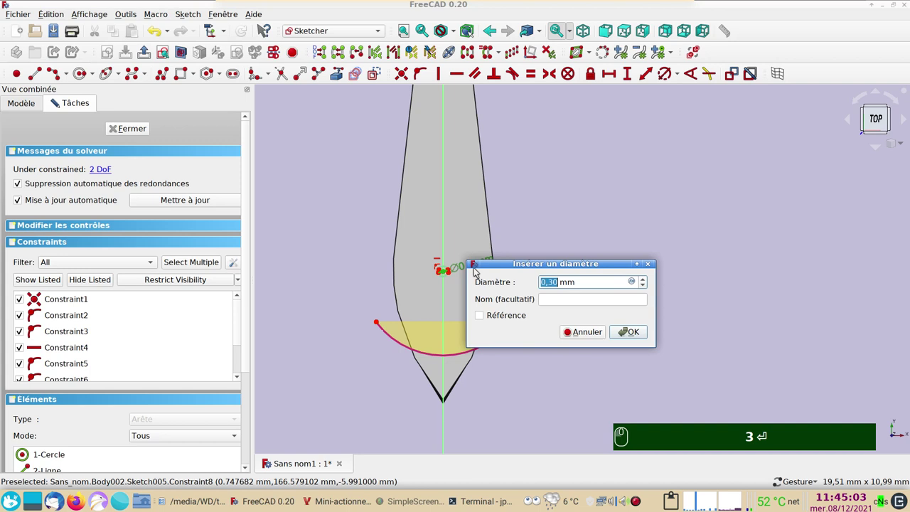
{"action": "type", "text": "5.3"}
{"action": "key", "text": "Return"}
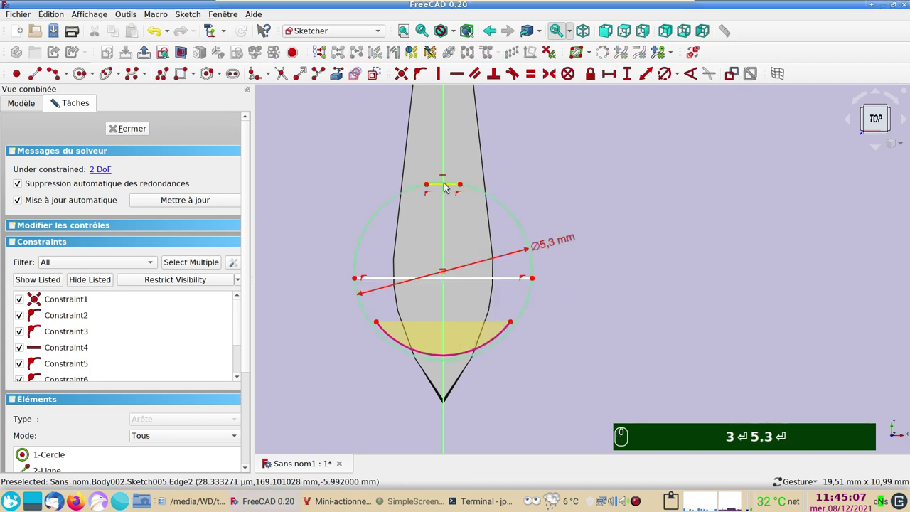
- Reposition the chords on the circle and make them equal length with E
{"action": "left_click_drag", "start_coordinate": [449, 184], "coordinate": [457, 275]}
{"action": "left_click_drag", "start_coordinate": [459, 280], "coordinate": [432, 336]}
{"action": "left_click", "coordinate": [445, 323]}
{"action": "left_click", "coordinate": [463, 329]}
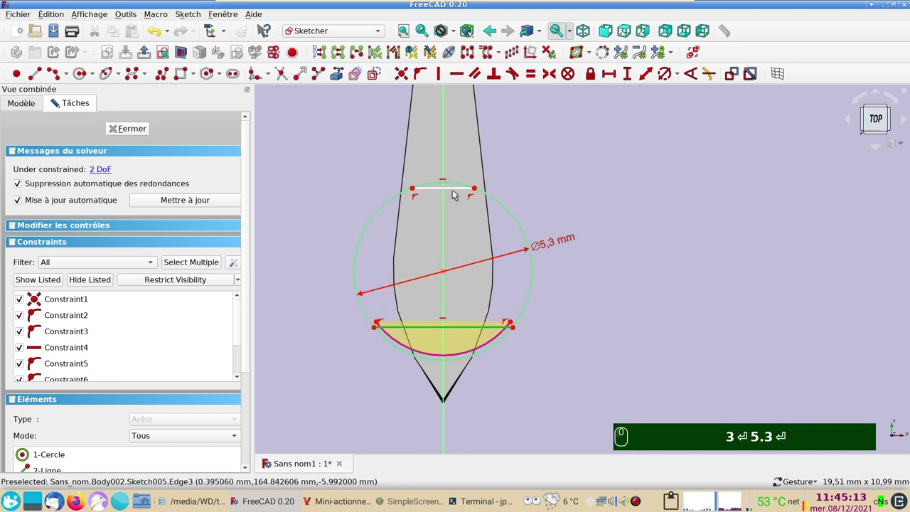
{"action": "left_click", "coordinate": [457, 189]}
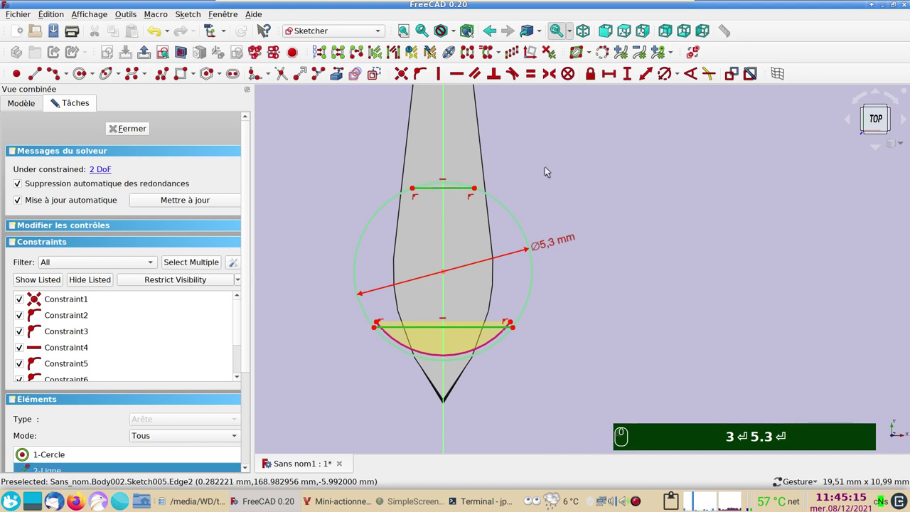
{"action": "type", "text": "e"}
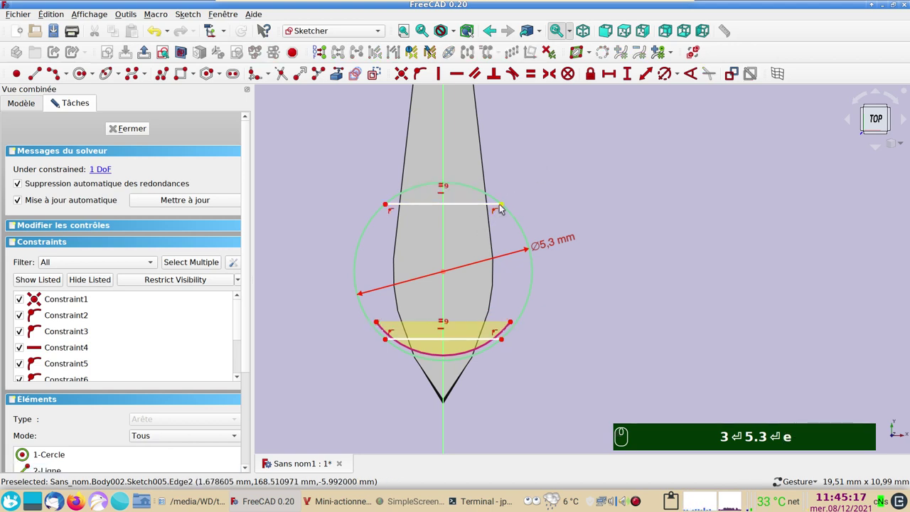
{"action": "left_click", "coordinate": [508, 207]}
- Space the chords' right endpoints 3 mm apart and drag the dimension clear
{"action": "left_click", "coordinate": [521, 333]}
{"action": "left_click", "coordinate": [507, 340]}
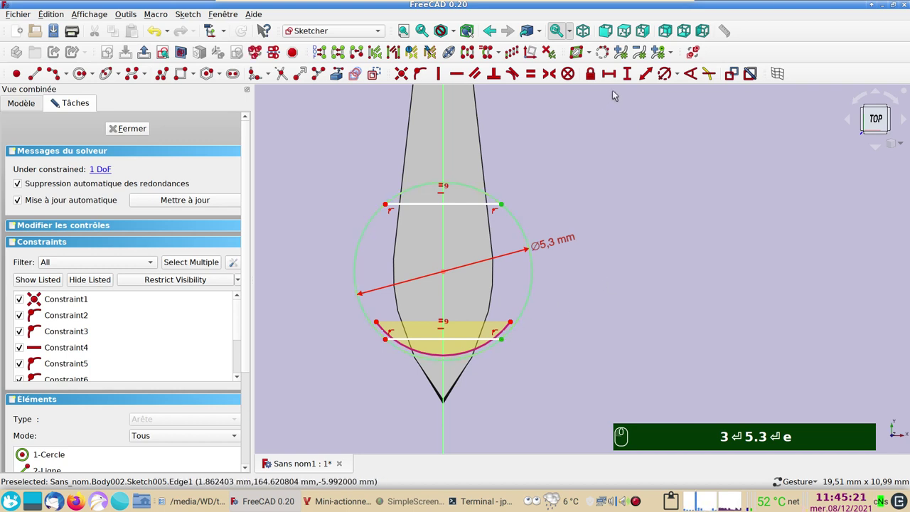
{"action": "left_click", "coordinate": [631, 77]}
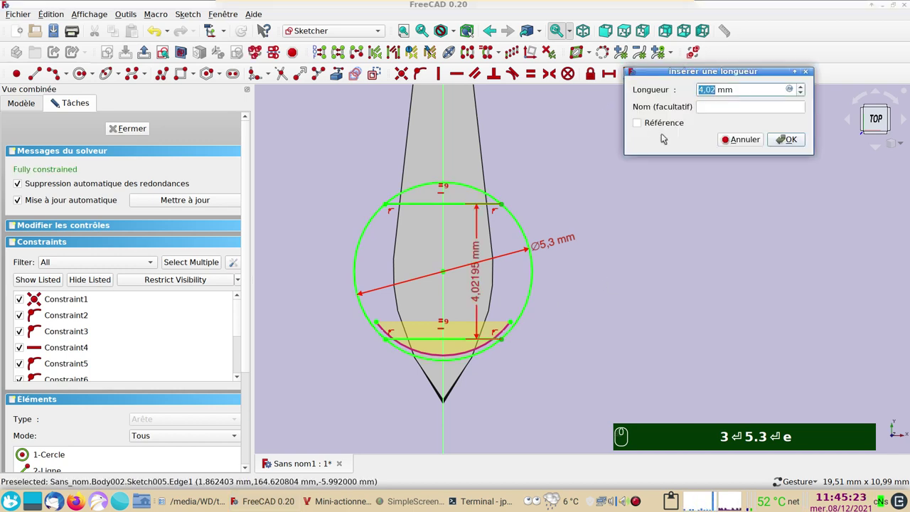
{"action": "type", "text": "3"}
{"action": "key", "text": "Return"}
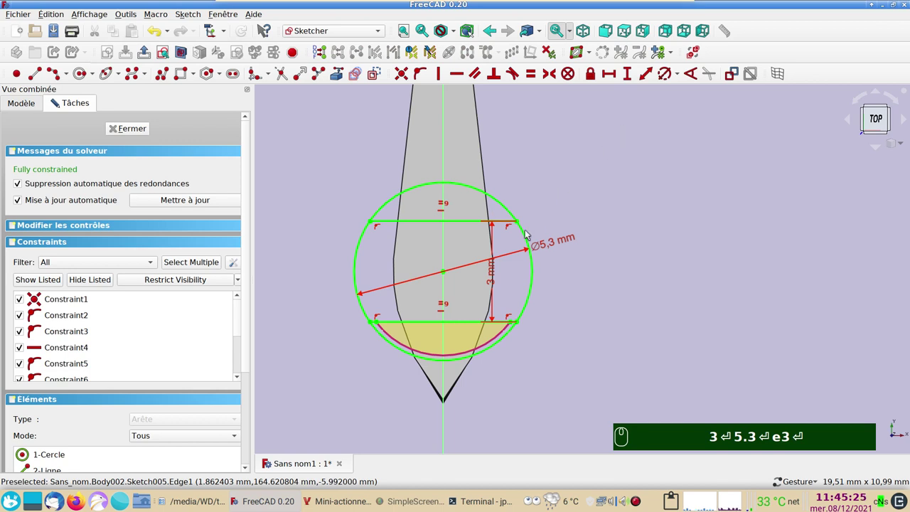
{"action": "left_click_drag", "start_coordinate": [498, 281], "coordinate": [239, 119]}
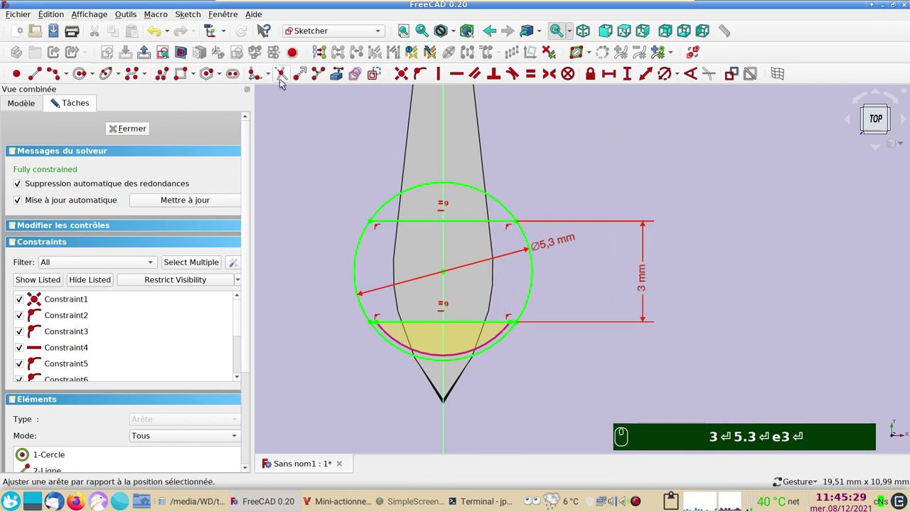
- Trim the circle's top and bottom arcs and start a larger 14 mm surrounding circle
{"action": "left_click", "coordinate": [280, 77]}
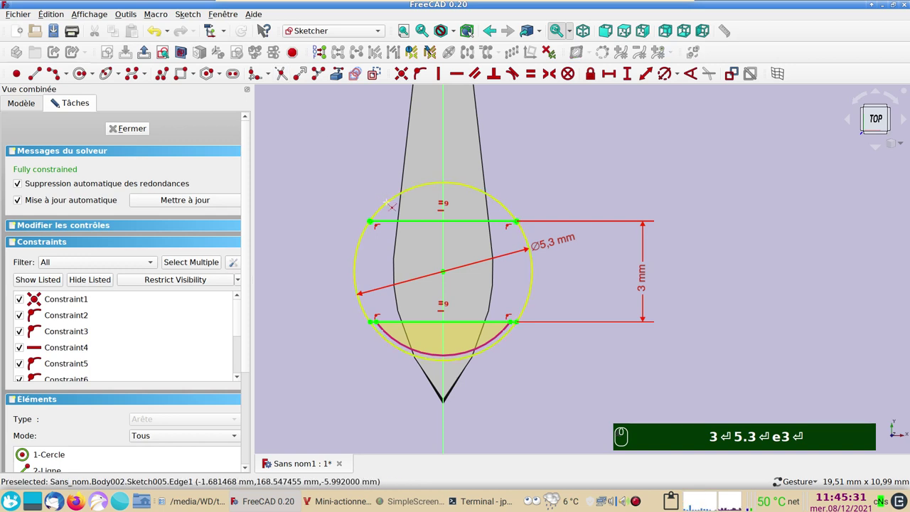
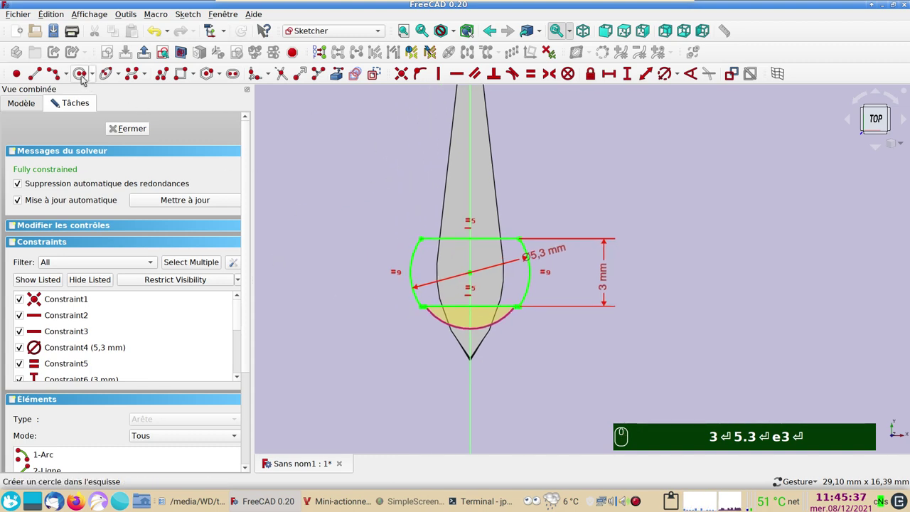
{"action": "left_click", "coordinate": [84, 76]}
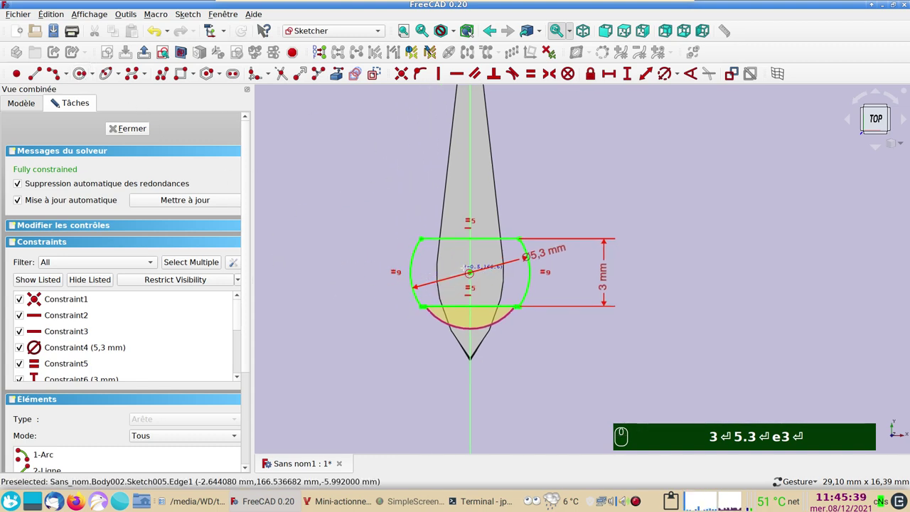
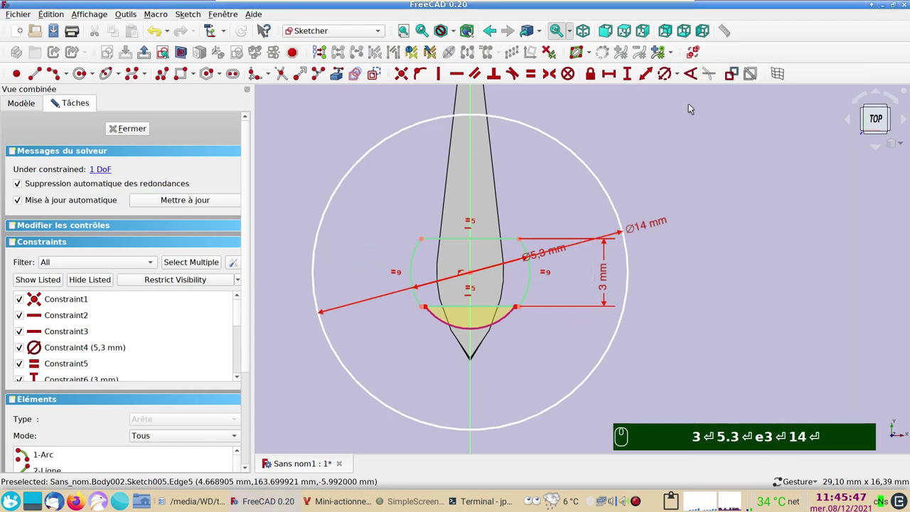
{"action": "left_click", "coordinate": [147, 129]}
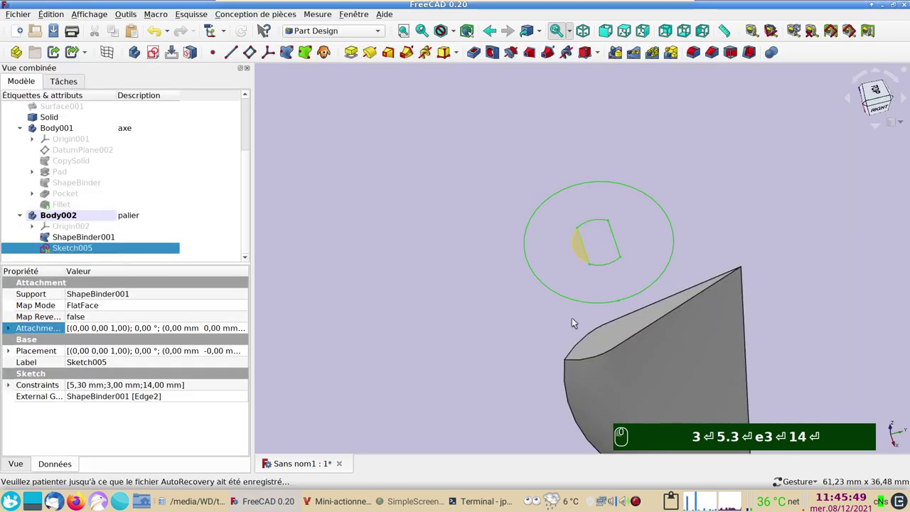
{"action": "left_click", "coordinate": [549, 342]}
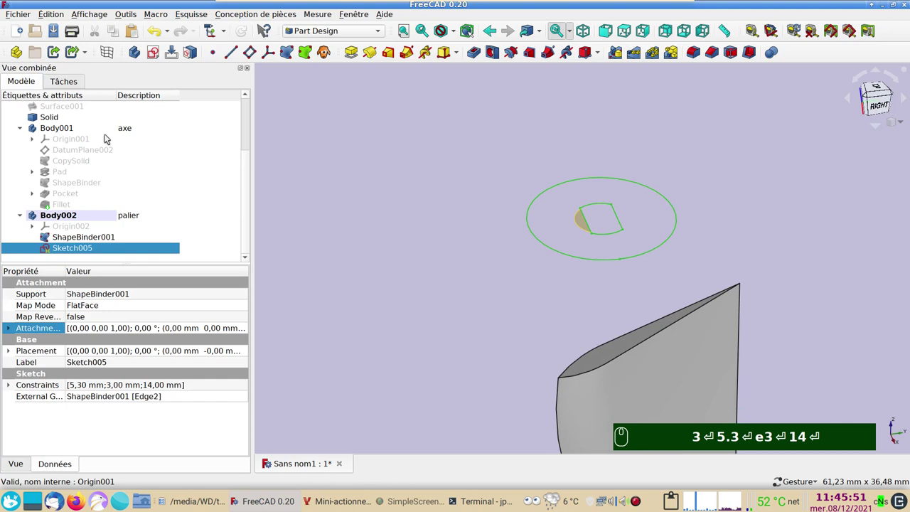
{"action": "left_click", "coordinate": [106, 133]}
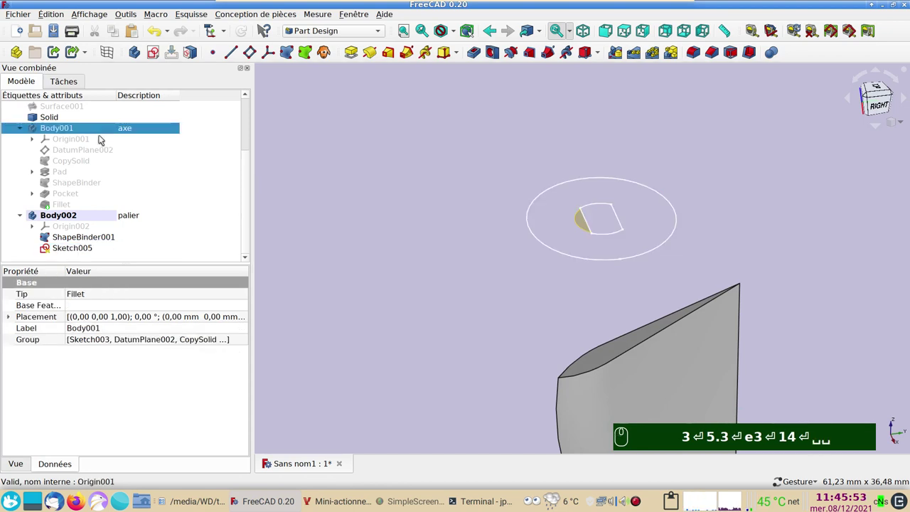
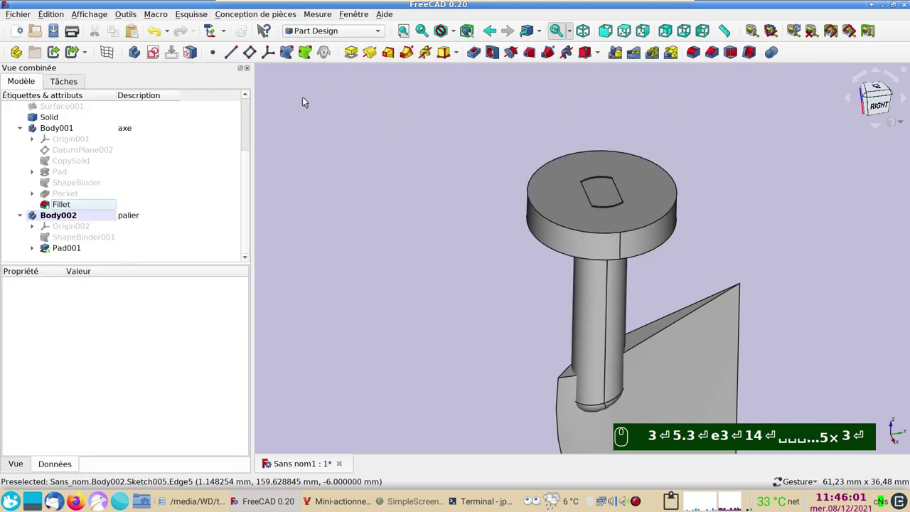
{"action": "left_click_drag", "start_coordinate": [370, 275], "coordinate": [300, 189]}
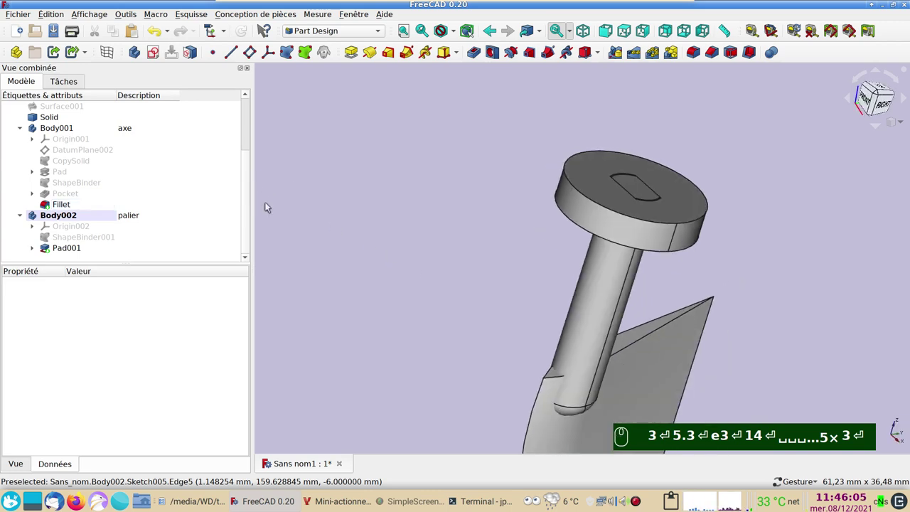
{"action": "type", "text": "1"}
{"action": "scroll", "scroll_direction": "down", "scroll_amount": 3}
{"action": "left_click", "coordinate": [414, 290]}
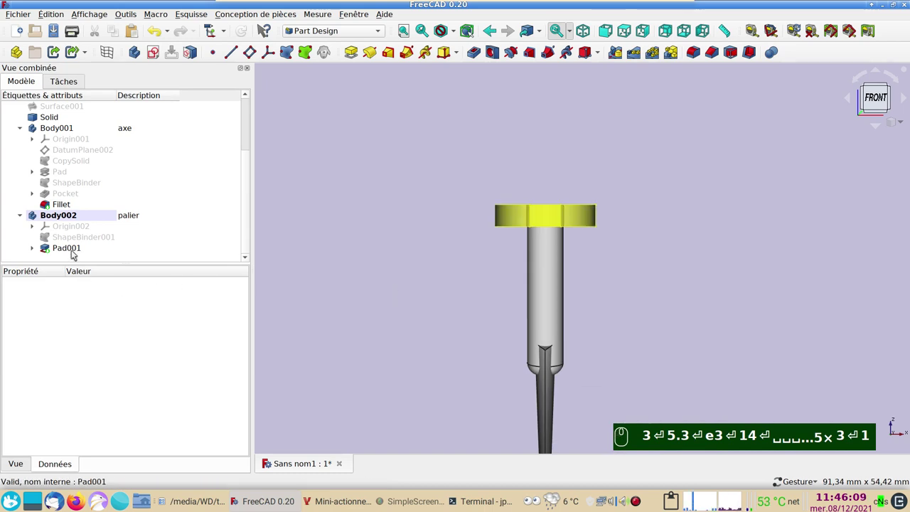
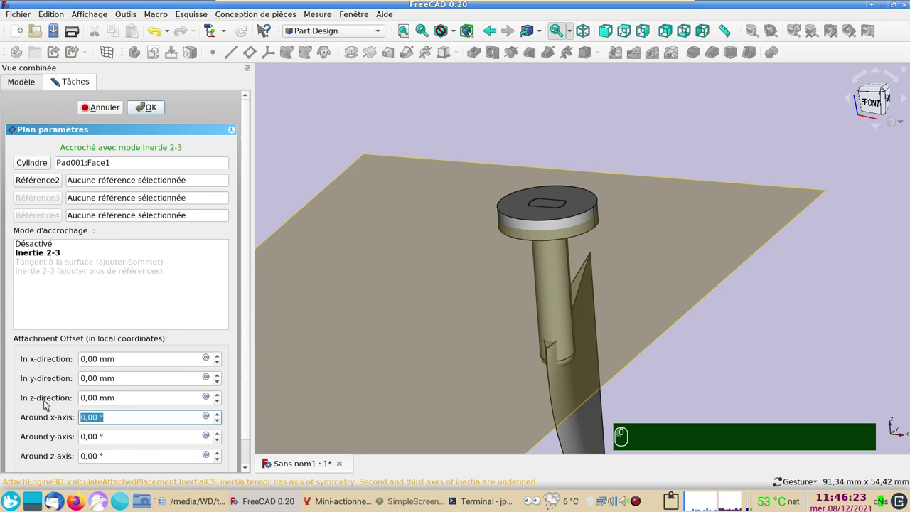
- Rotate the datum plane 90° about its x-axis, accept it and fit the model in view
{"action": "type", "text": "90"}
{"action": "key", "text": "Return"}
{"action": "key", "text": "Return"}
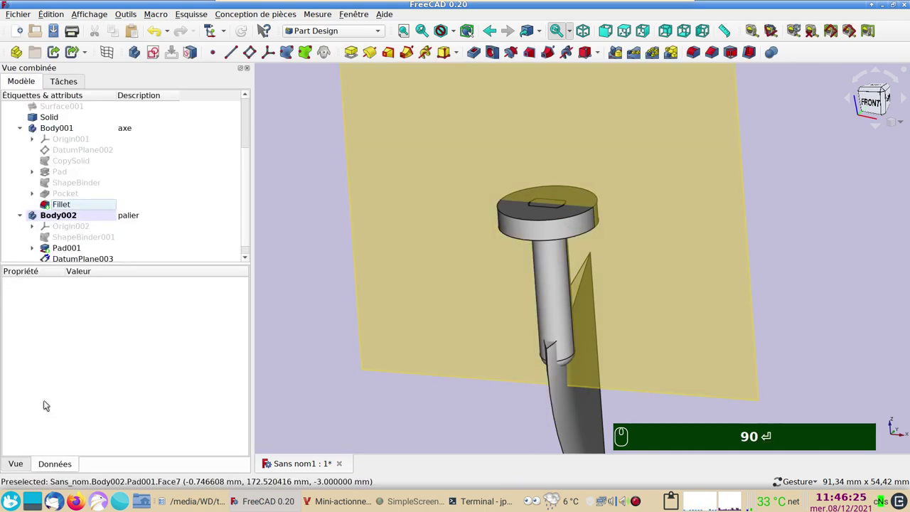
{"action": "key", "text": "BackSpace"}
{"action": "scroll", "scroll_direction": "down", "scroll_amount": 3}
{"action": "key", "text": "Return"}
{"action": "left_click", "coordinate": [626, 299]}
{"action": "left_click", "coordinate": [486, 303]}
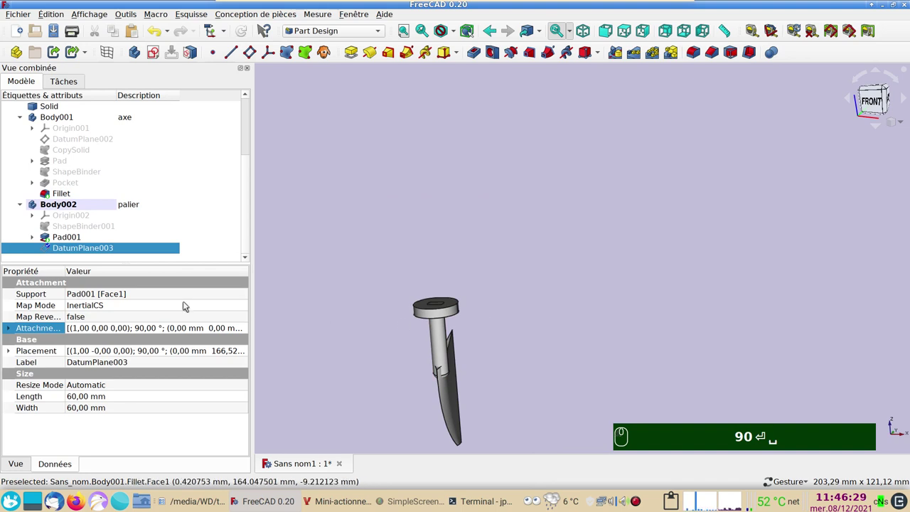
{"action": "left_click", "coordinate": [103, 251]}
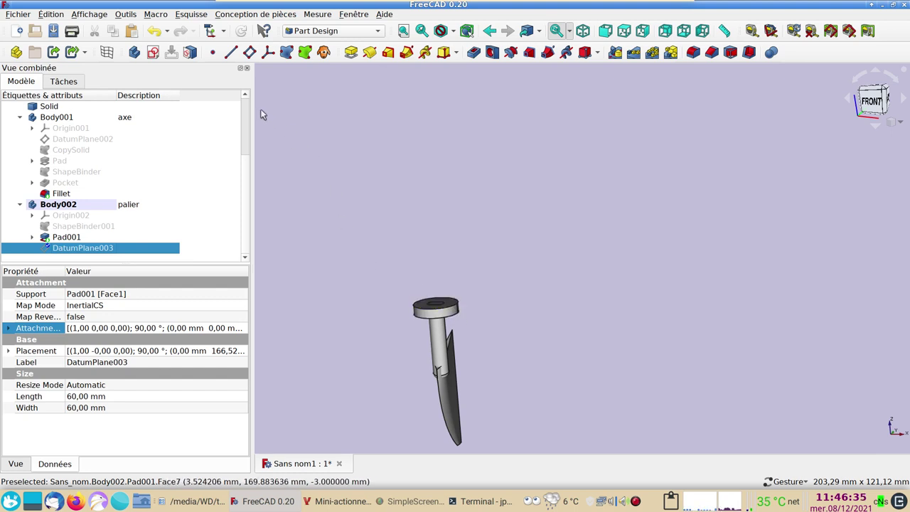
- Start Sketch006 on DatumPlane003 with section view and lay out the trapezoid polyline
{"action": "left_click", "coordinate": [162, 57]}
{"action": "scroll", "scroll_direction": "up", "scroll_amount": 3}
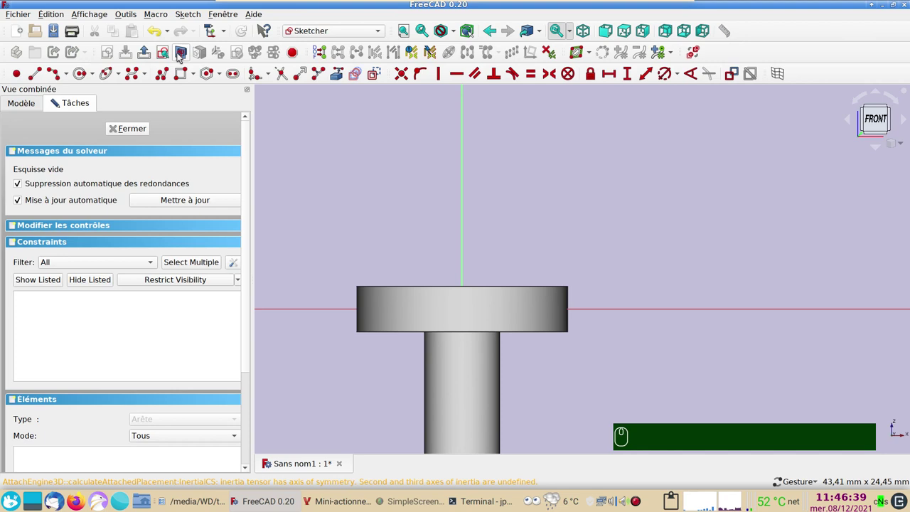
{"action": "left_click", "coordinate": [182, 56]}
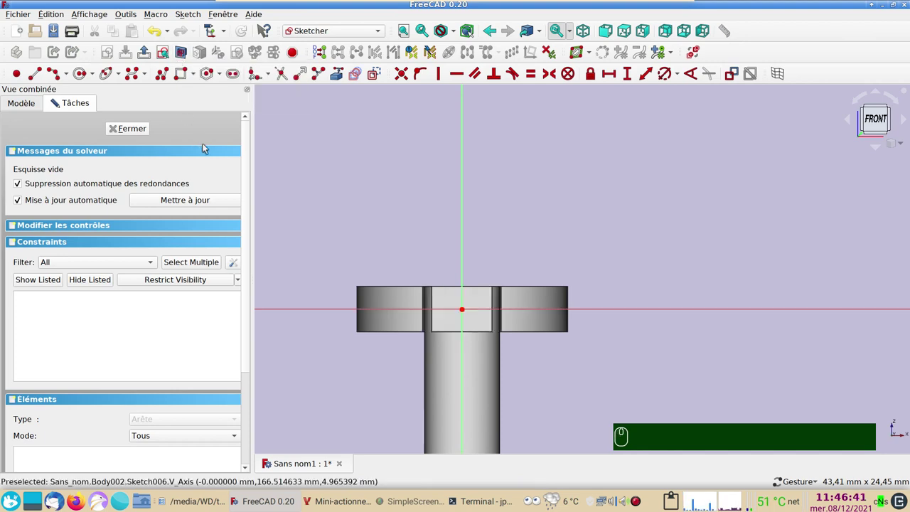
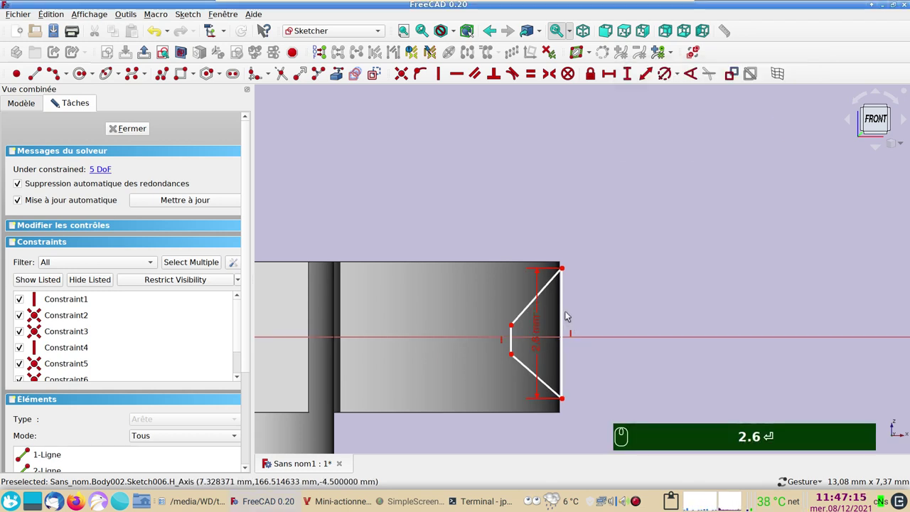
{"action": "key", "text": "Return"}
- Make the groove profile symmetric about the horizontal sketch axis
{"action": "left_click", "coordinate": [566, 268]}
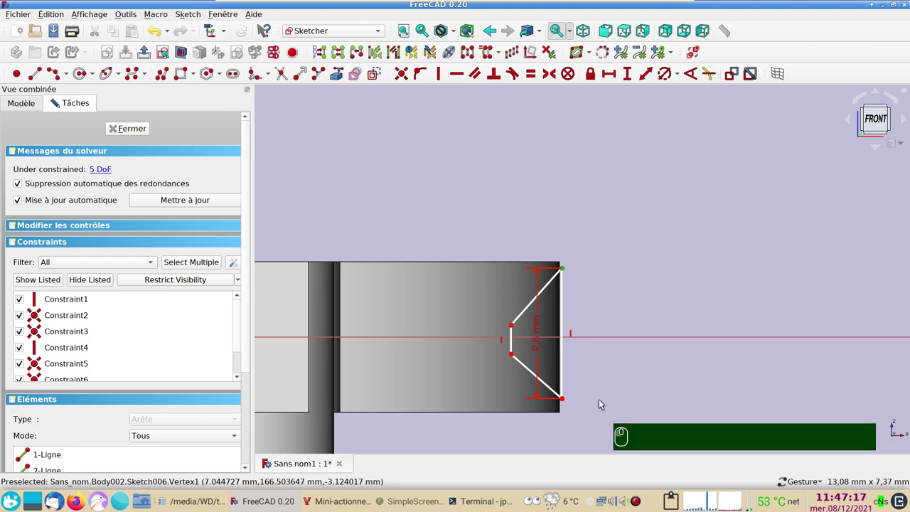
{"action": "left_click", "coordinate": [566, 398]}
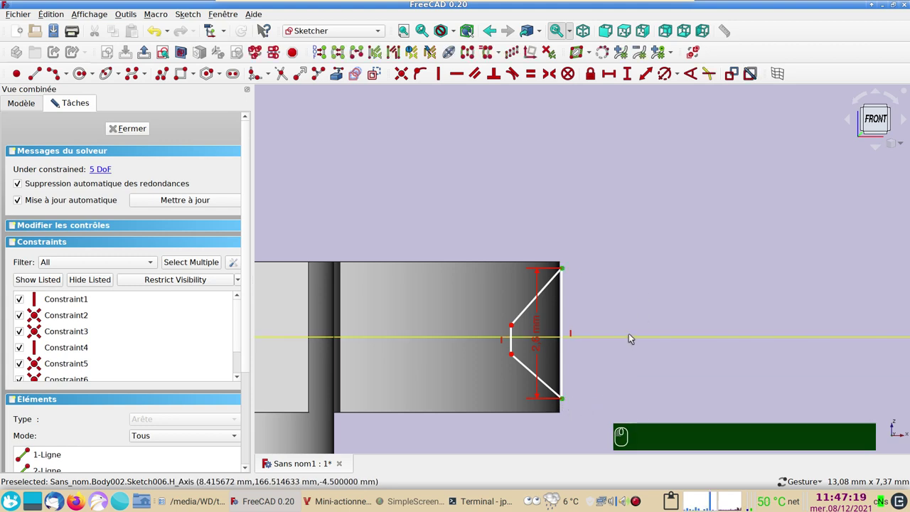
{"action": "left_click", "coordinate": [634, 340]}
{"action": "left_click", "coordinate": [628, 311]}
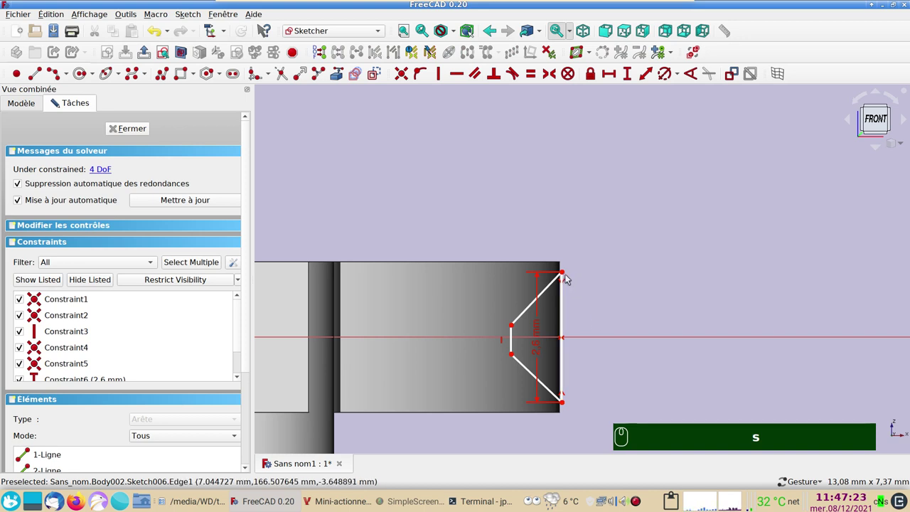
- Fix the profile's outer corner at 7 mm horizontal distance from the origin
{"action": "left_click", "coordinate": [566, 273]}
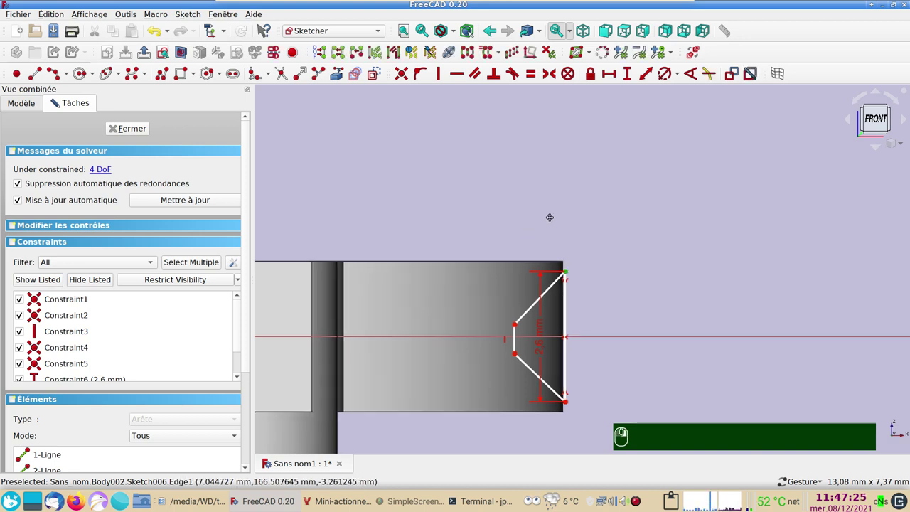
{"action": "left_click", "coordinate": [631, 192]}
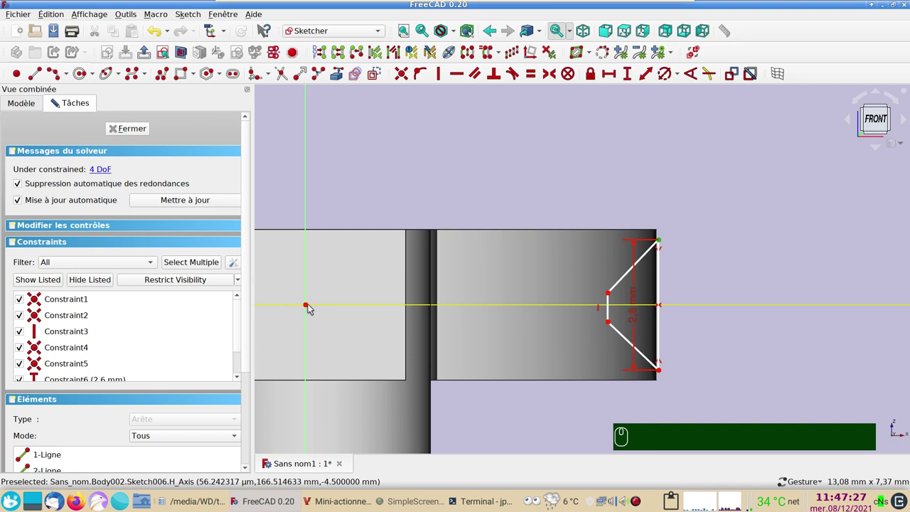
{"action": "left_click", "coordinate": [311, 307]}
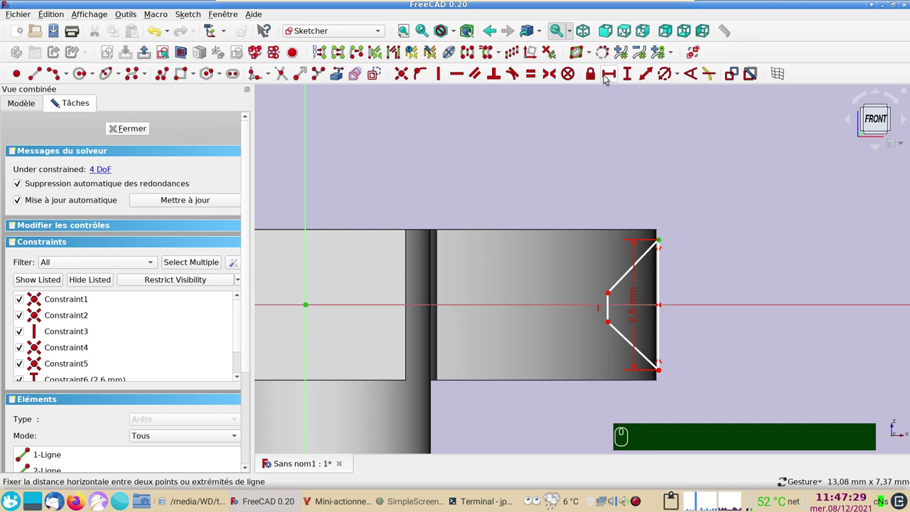
{"action": "left_click", "coordinate": [609, 75]}
{"action": "key", "text": "7"}
{"action": "key", "text": "Return"}
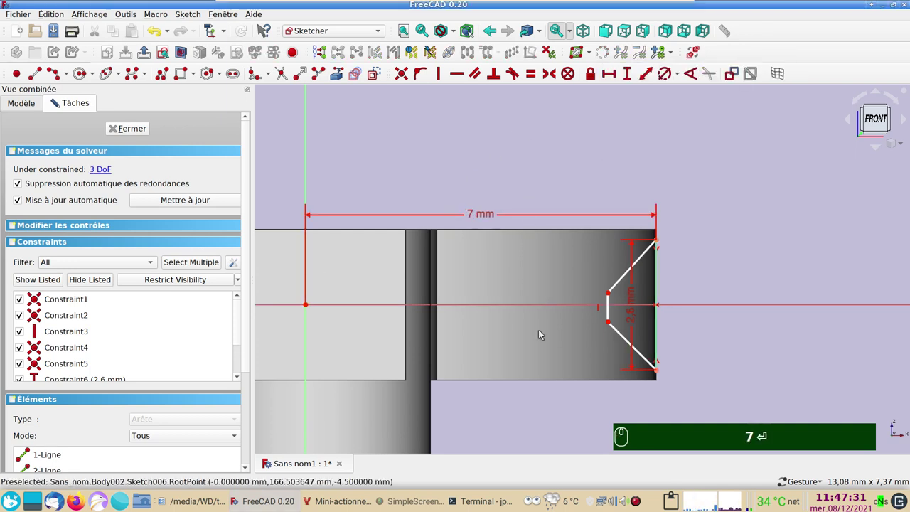
- Constrain the two slanted edges of the trapezoid to equal length
{"action": "left_click_drag", "start_coordinate": [526, 322], "coordinate": [413, 313]}
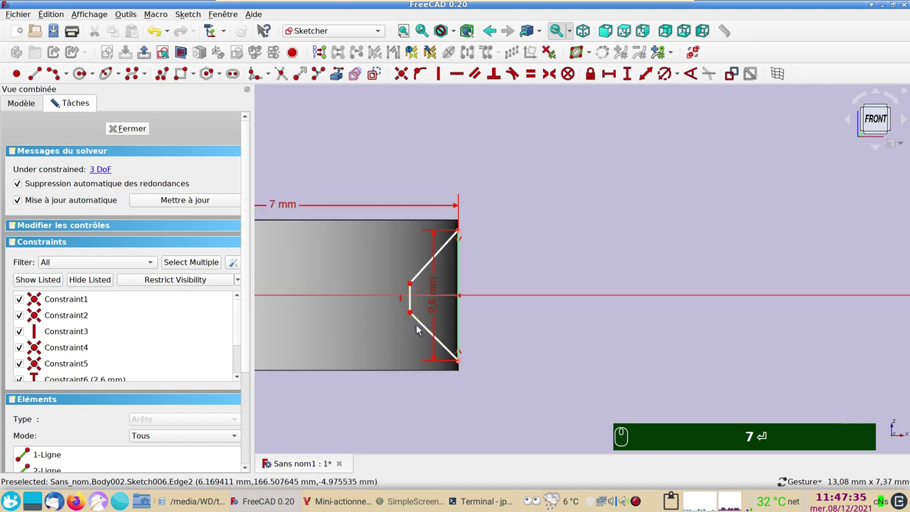
{"action": "left_click", "coordinate": [424, 324]}
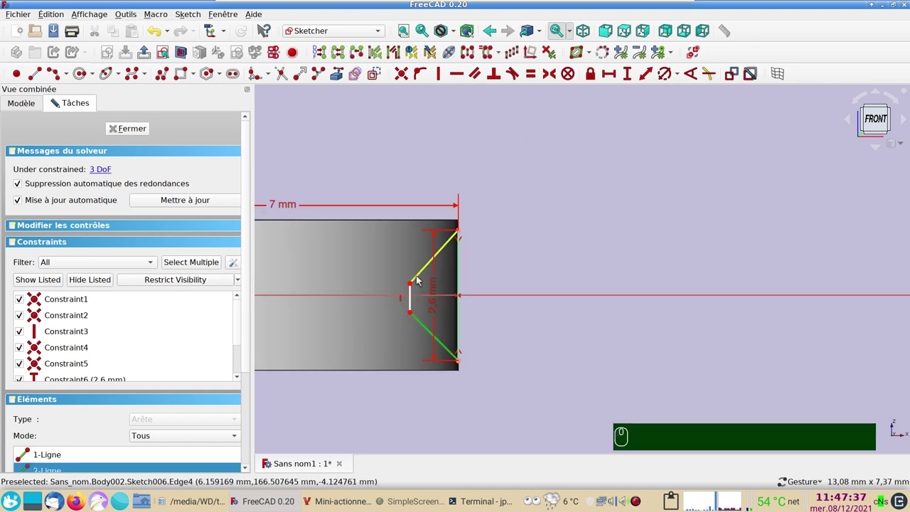
{"action": "left_click", "coordinate": [420, 279]}
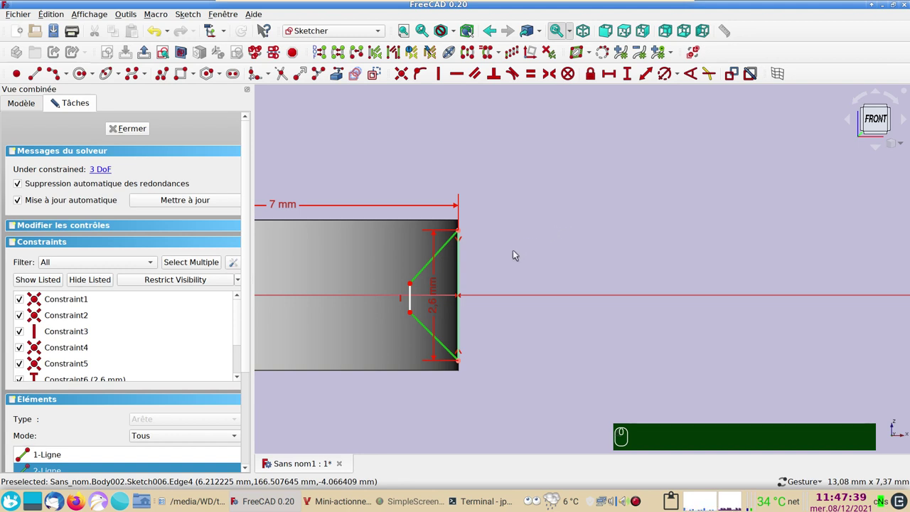
{"action": "key", "text": "e"}
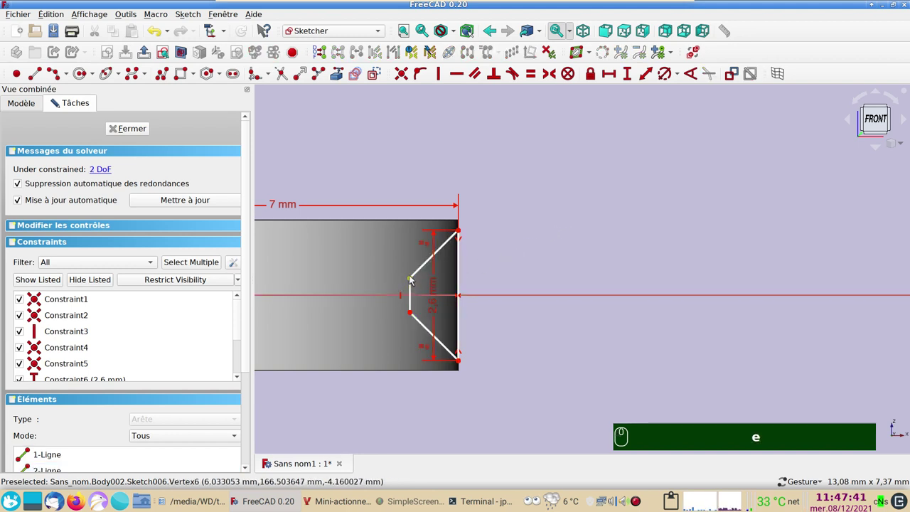
- Set the short inner edge of the profile to 1 mm length
{"action": "left_click_drag", "start_coordinate": [412, 279], "coordinate": [407, 288]}
{"action": "left_click", "coordinate": [409, 297]}
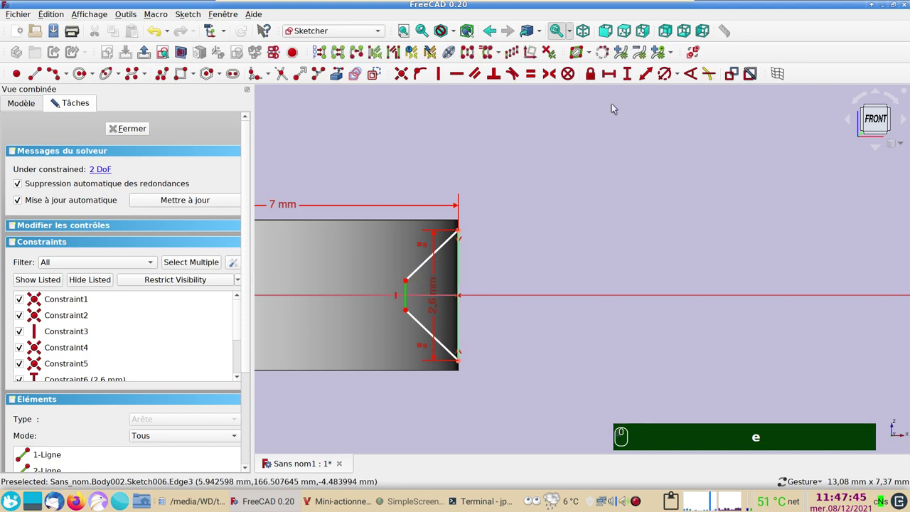
{"action": "left_click", "coordinate": [627, 78]}
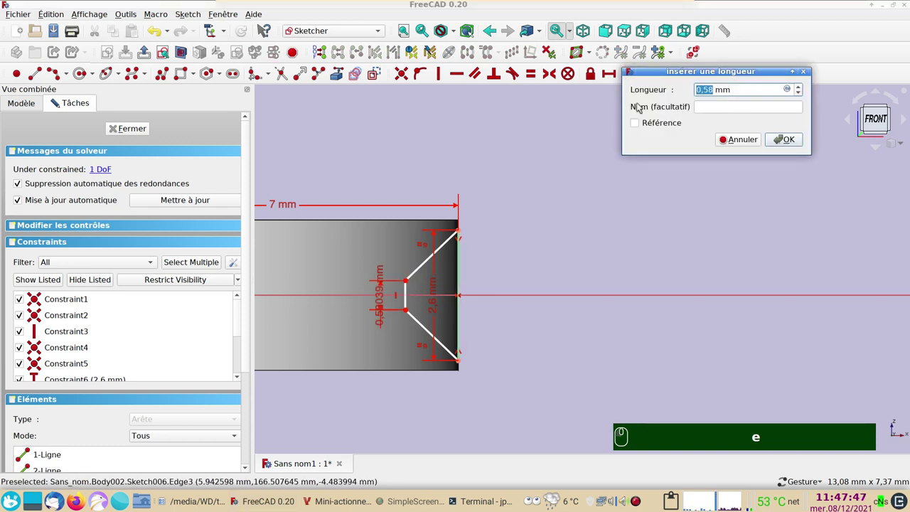
{"action": "type", "text": "e1"}
{"action": "key", "text": "Return"}
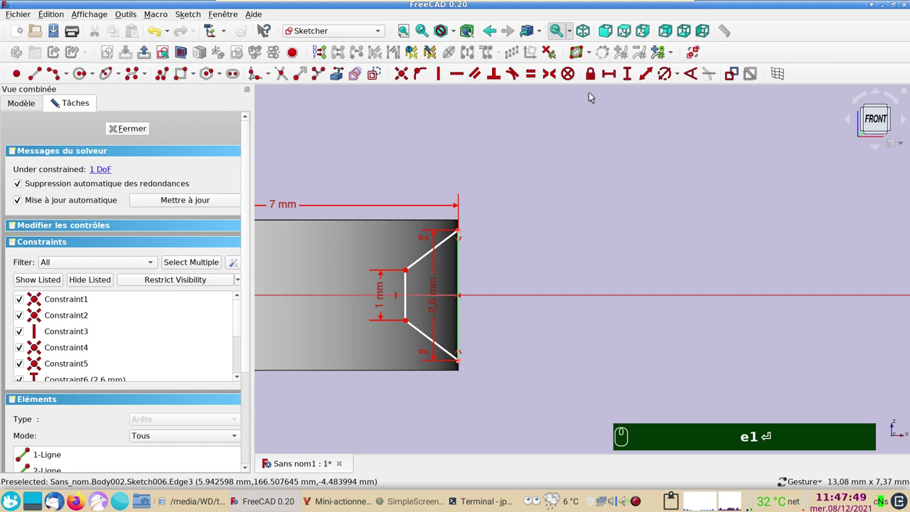
{"action": "right_click", "coordinate": [453, 253]}
{"action": "key", "text": "Return"}
- Dimension the groove depth as a 1 mm horizontal offset between adjacent corners
{"action": "left_click", "coordinate": [442, 245]}
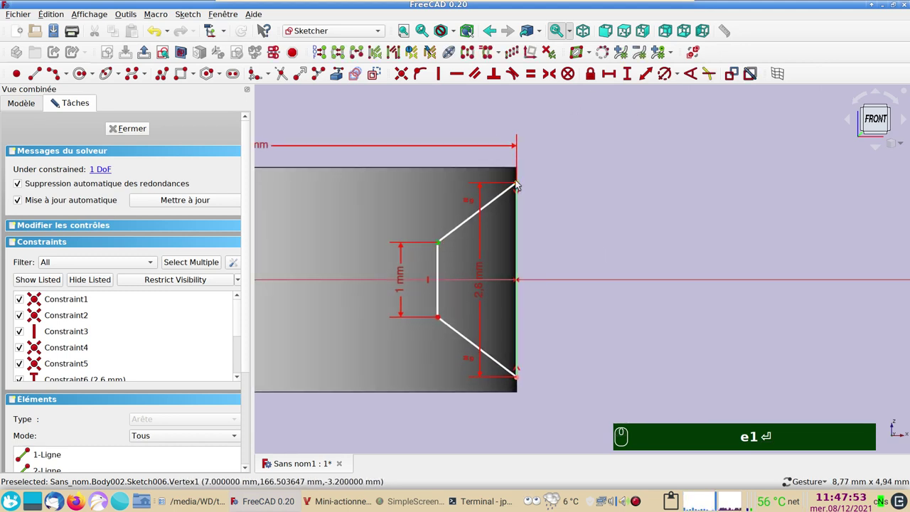
{"action": "left_click", "coordinate": [519, 184]}
{"action": "left_click", "coordinate": [610, 76]}
{"action": "key", "text": "BackSpace"}
{"action": "key", "text": "1"}
{"action": "key", "text": "Return"}
{"action": "key", "text": "Return"}
{"action": "type", "text": "1"}
{"action": "scroll", "scroll_direction": "down", "scroll_amount": 3}
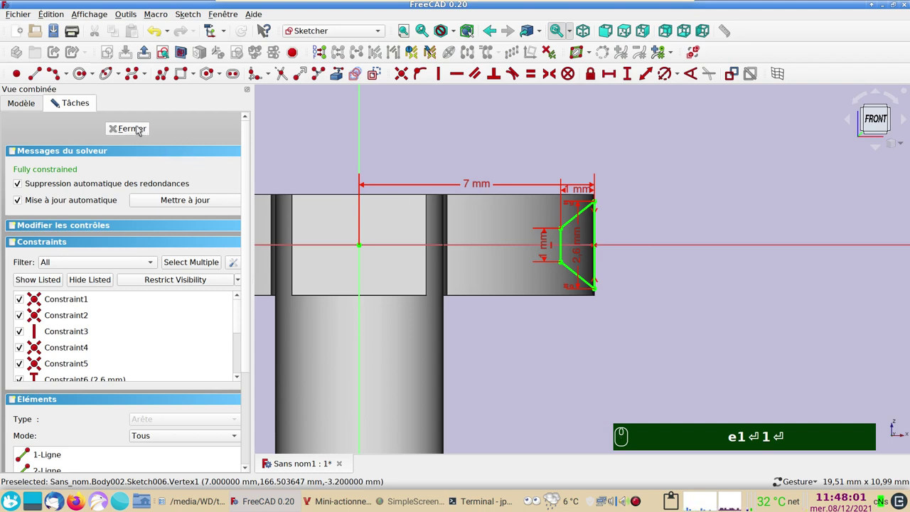
- Revolve Sketch006 as a 360° Groove into the disc rim, choosing the horizontal sketch axis
{"action": "left_click", "coordinate": [140, 128]}
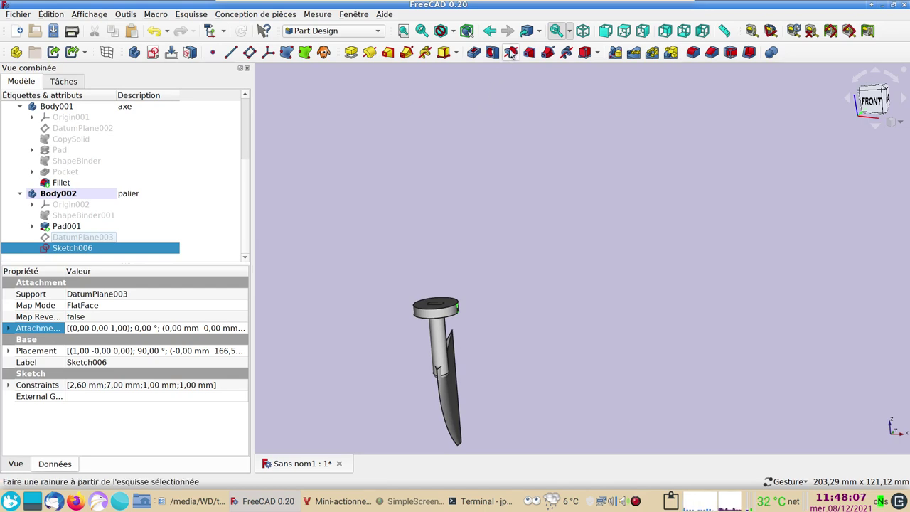
{"action": "double_click", "coordinate": [512, 52]}
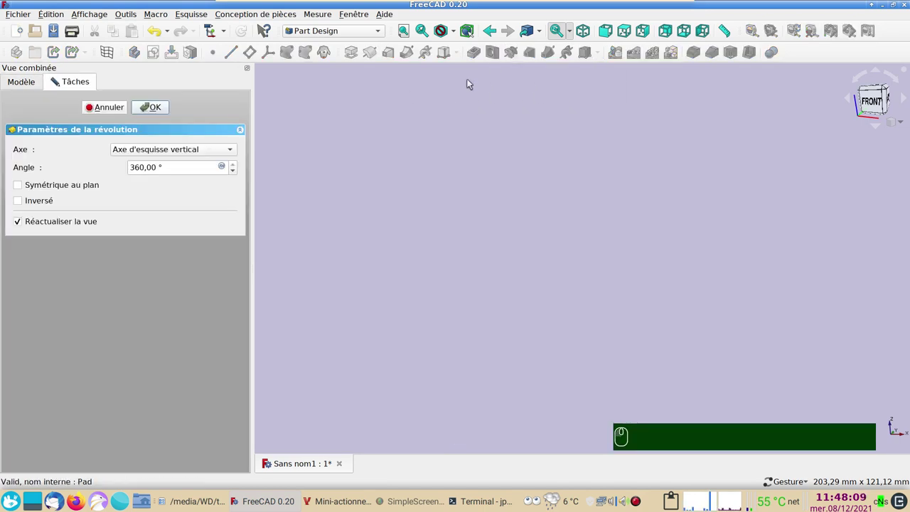
{"action": "scroll", "scroll_direction": "down", "scroll_amount": 3}
{"action": "scroll", "scroll_direction": "up", "scroll_amount": 3}
{"action": "left_click_drag", "start_coordinate": [366, 321], "coordinate": [454, 424]}
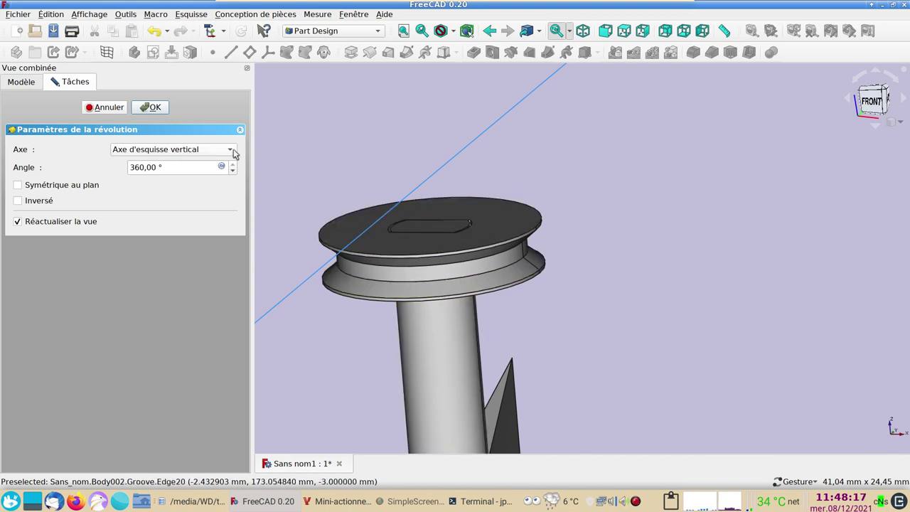
{"action": "left_click", "coordinate": [239, 152]}
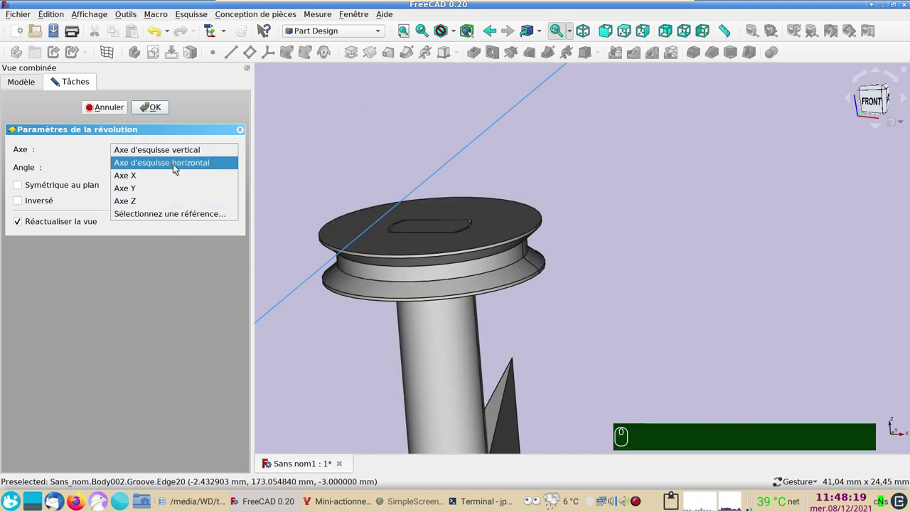
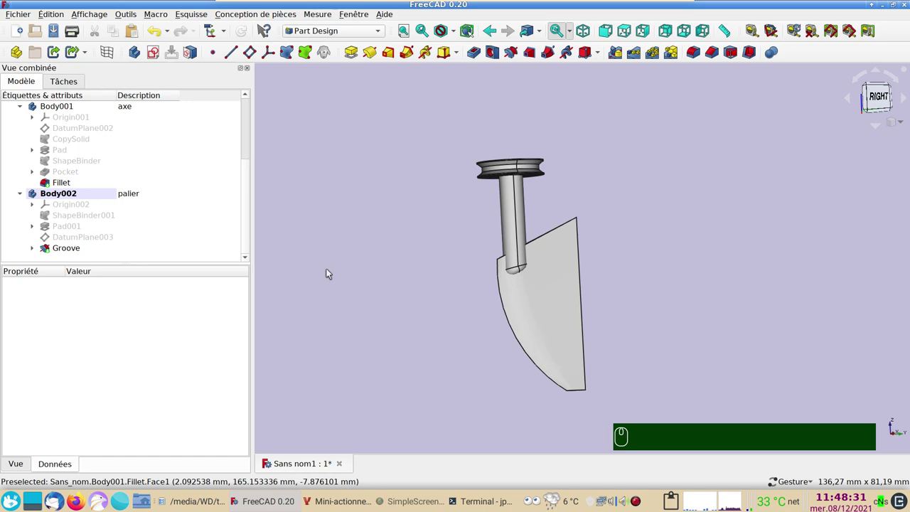
- Colour the rudder solid light pink (#ffaaff) via its display properties
{"action": "left_click", "coordinate": [572, 306]}
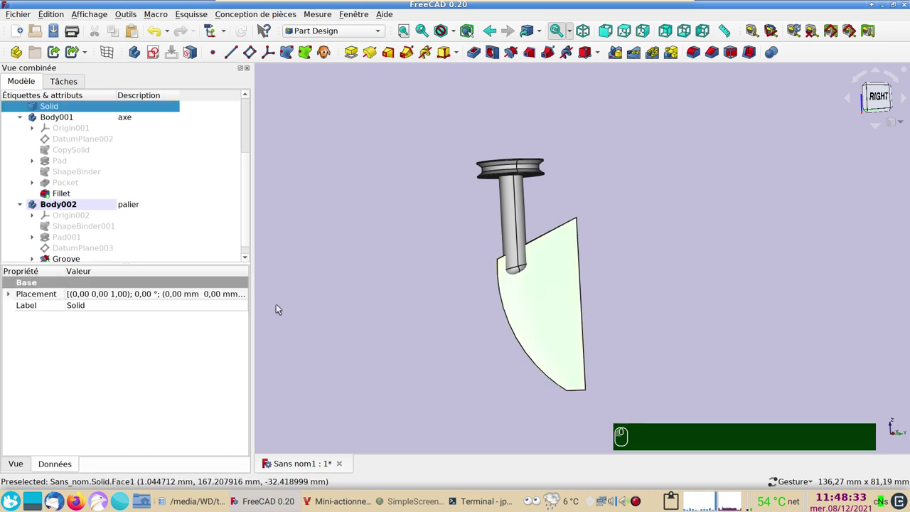
{"action": "key", "text": "ctrl+d"}
{"action": "left_click", "coordinate": [186, 212]}
{"action": "left_click", "coordinate": [369, 205]}
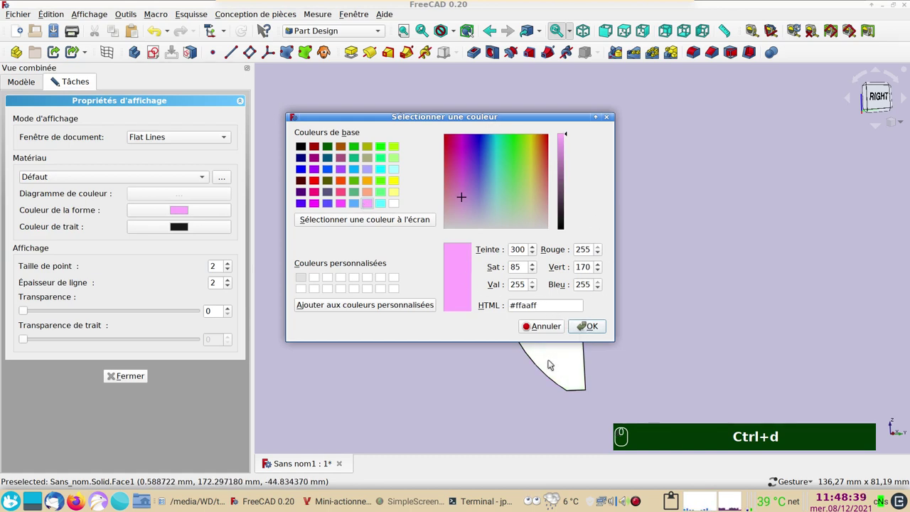
{"action": "left_click", "coordinate": [594, 330]}
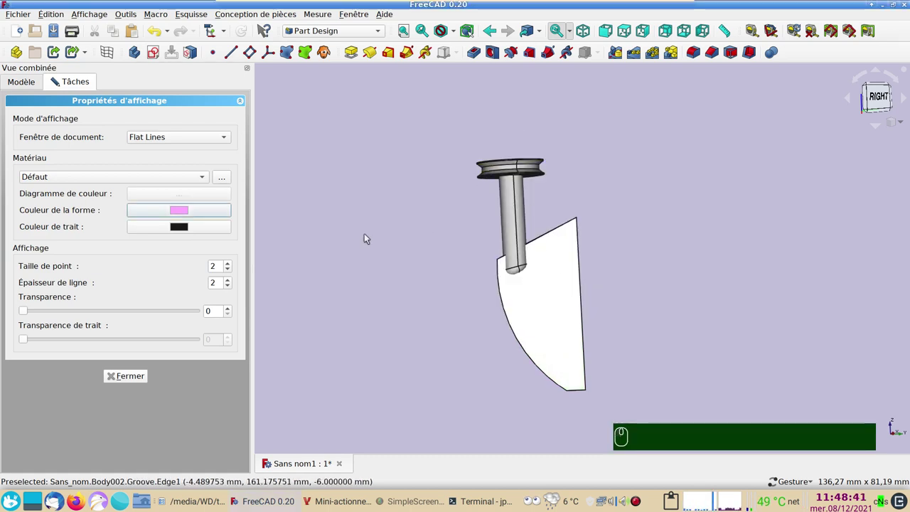
- Give the shaft the same light pink shape colour
{"action": "left_click", "coordinate": [511, 218]}
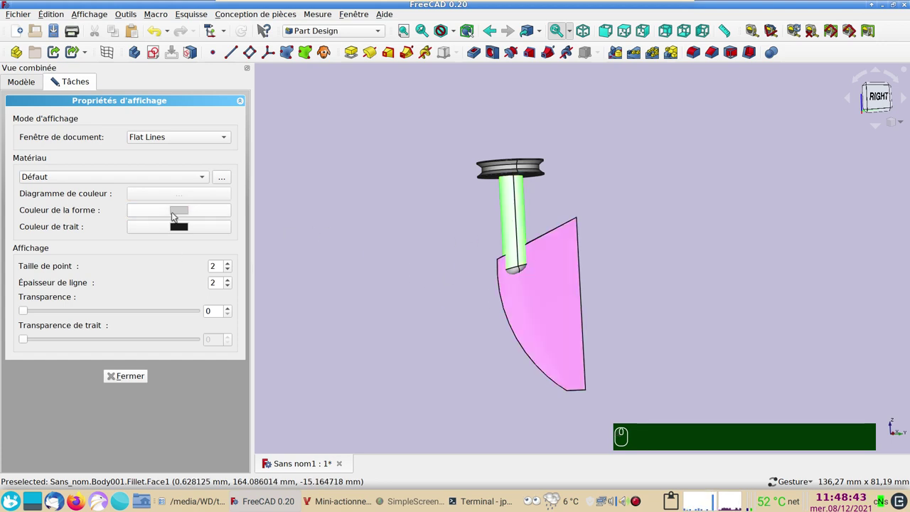
{"action": "left_click", "coordinate": [180, 214]}
{"action": "left_click", "coordinate": [347, 206]}
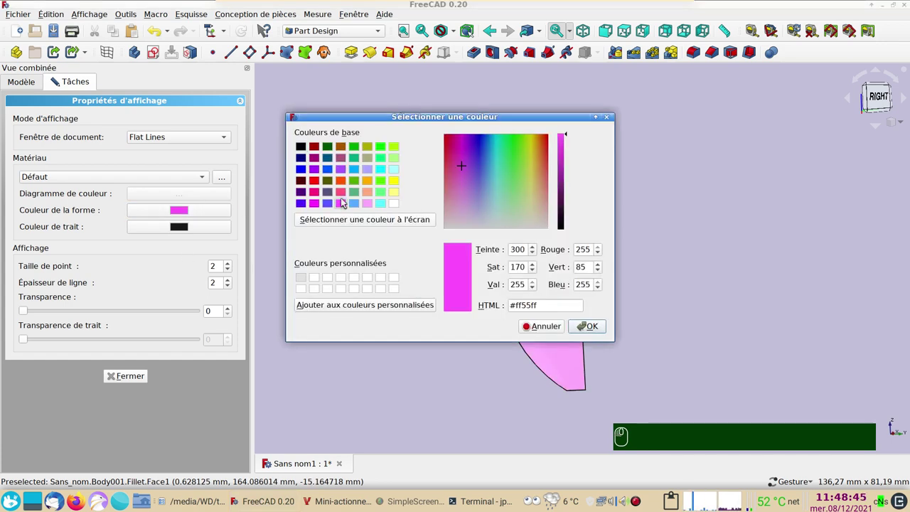
{"action": "left_click", "coordinate": [369, 204]}
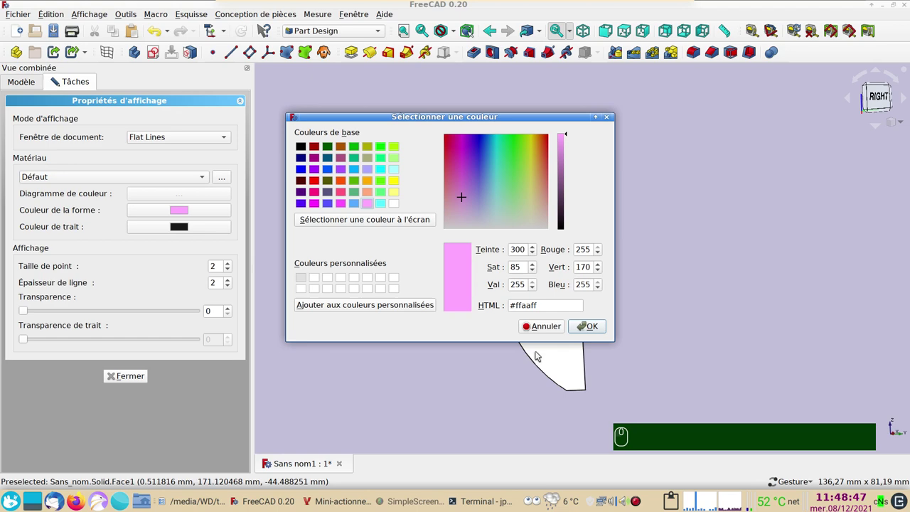
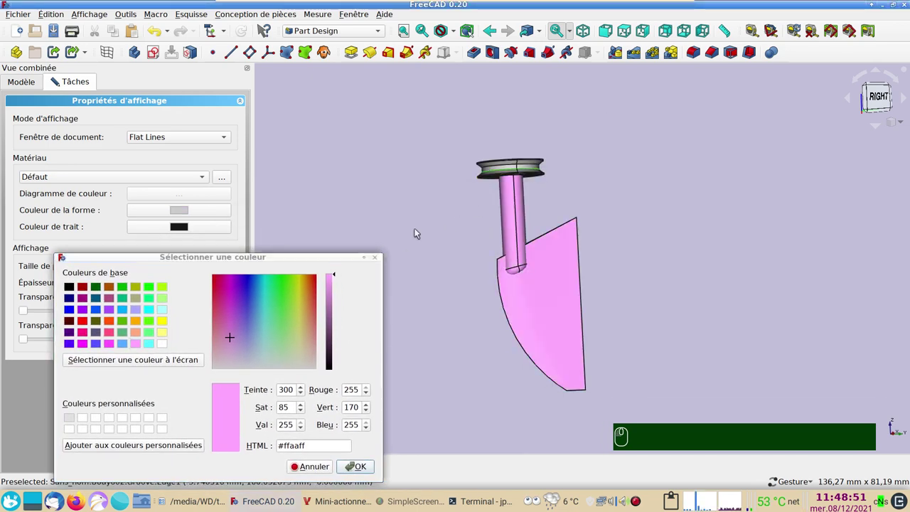
- Colour the grooved pulley a deeper pinkish red and leave display properties
{"action": "left_click", "coordinate": [112, 336]}
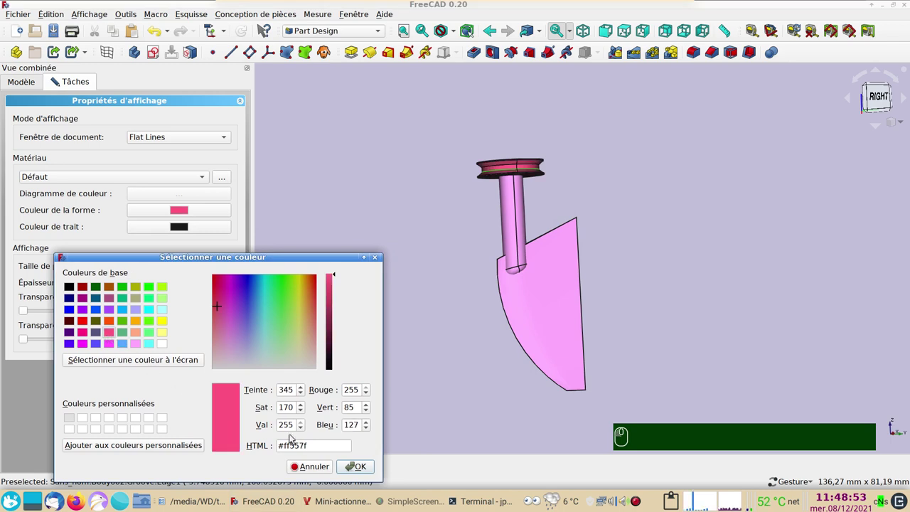
{"action": "left_click_drag", "start_coordinate": [350, 467], "coordinate": [103, 380]}
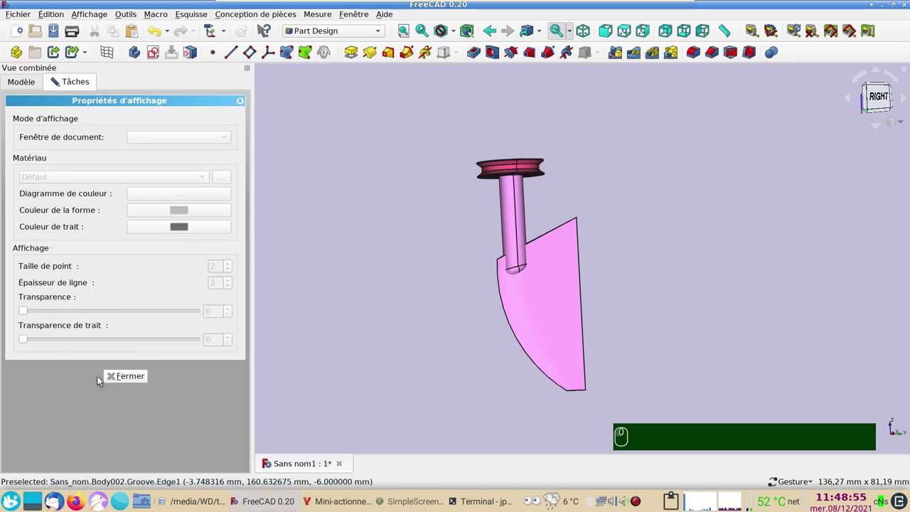
{"action": "left_click_drag", "start_coordinate": [116, 381], "coordinate": [162, 178]}
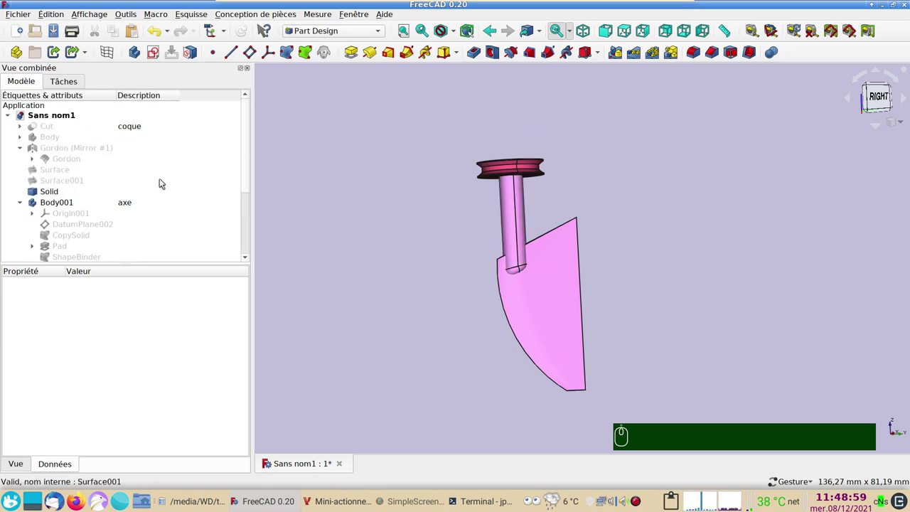
- Hide the pulley's Pad001 to reveal the shaft top
{"action": "scroll", "scroll_direction": "down", "scroll_amount": 3}
{"action": "scroll", "scroll_direction": "down", "scroll_amount": 3}
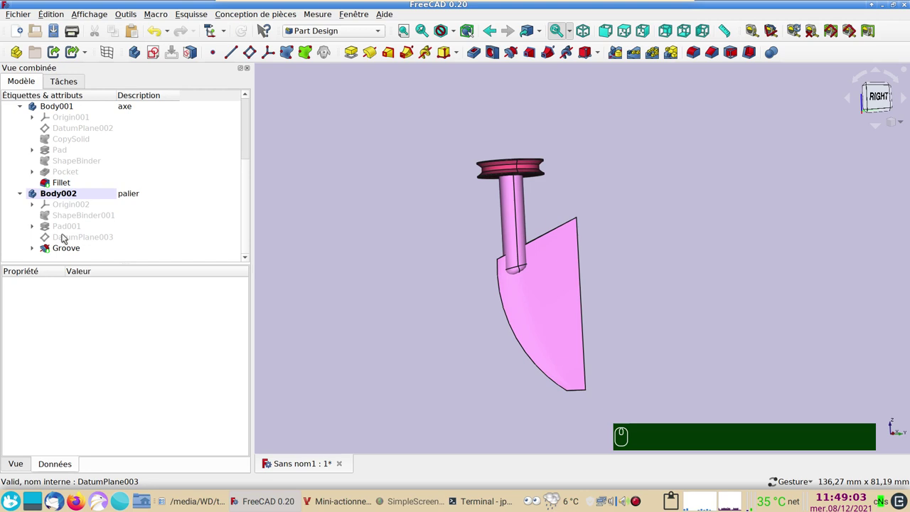
{"action": "left_click", "coordinate": [66, 232]}
{"action": "key", "text": "space"}
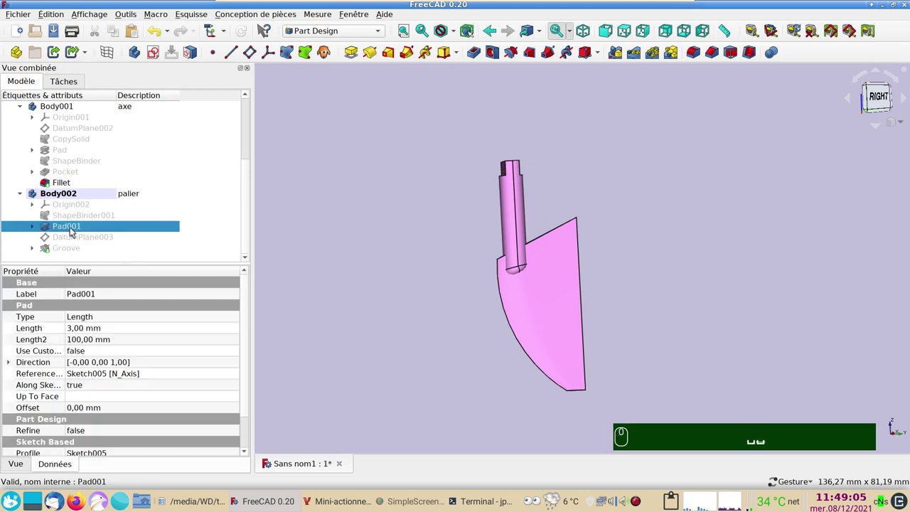
{"action": "scroll", "scroll_direction": "up", "scroll_amount": 3}
- Change Body002's description from palier to poulie
{"action": "left_click", "coordinate": [140, 195]}
{"action": "left_click", "coordinate": [138, 194]}
{"action": "key", "text": "F2"}
{"action": "type", "text": "poulie"}
{"action": "key", "text": "Return"}
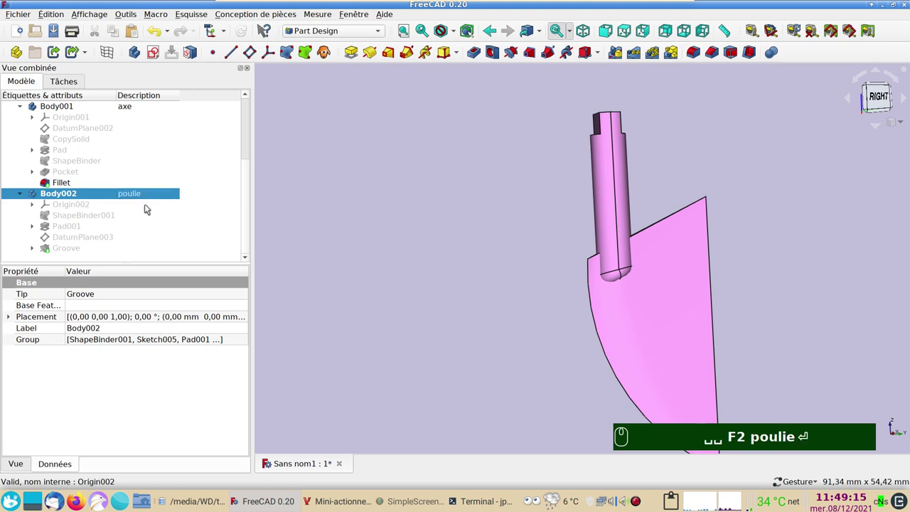
- Show the pulley pad again and clear the selection
{"action": "left_click", "coordinate": [54, 255]}
{"action": "key", "text": "space"}
{"action": "left_click", "coordinate": [304, 188]}
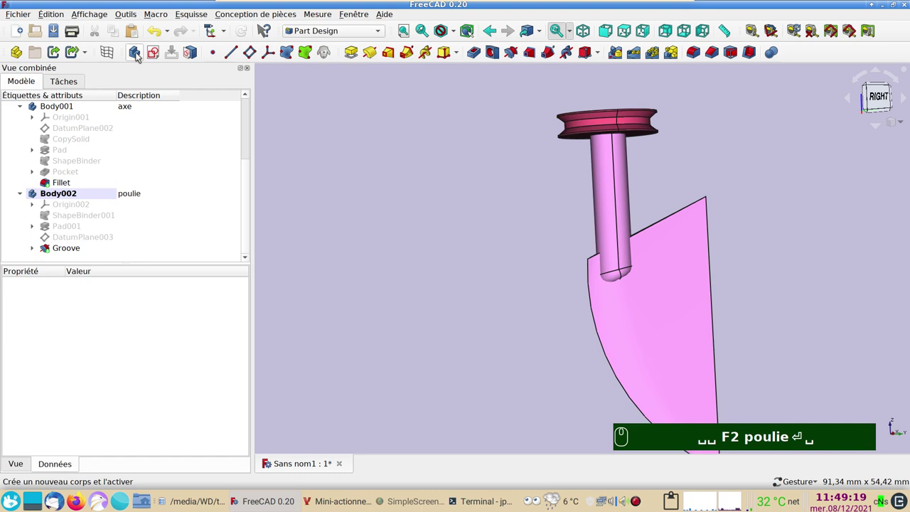
- Add a new body Body003 and describe it as palier
{"action": "left_click", "coordinate": [141, 57]}
{"action": "scroll", "scroll_direction": "down", "scroll_amount": 3}
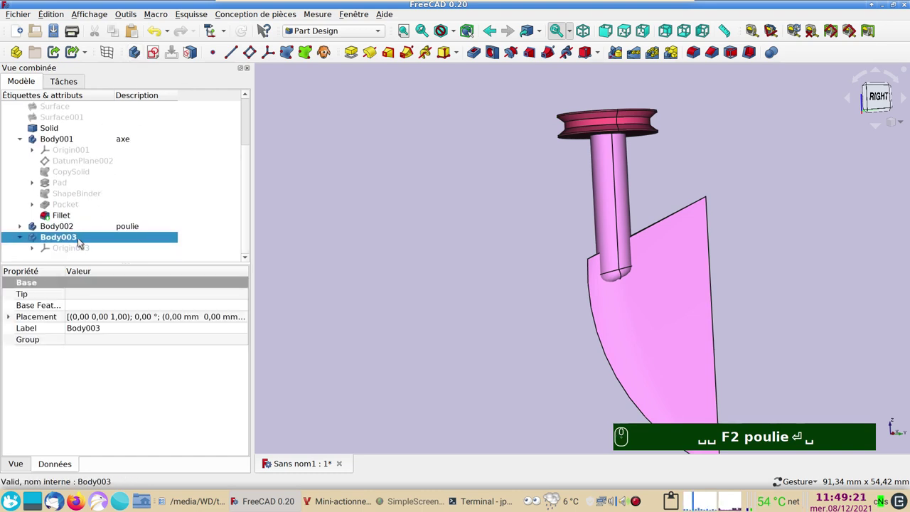
{"action": "left_click", "coordinate": [138, 238]}
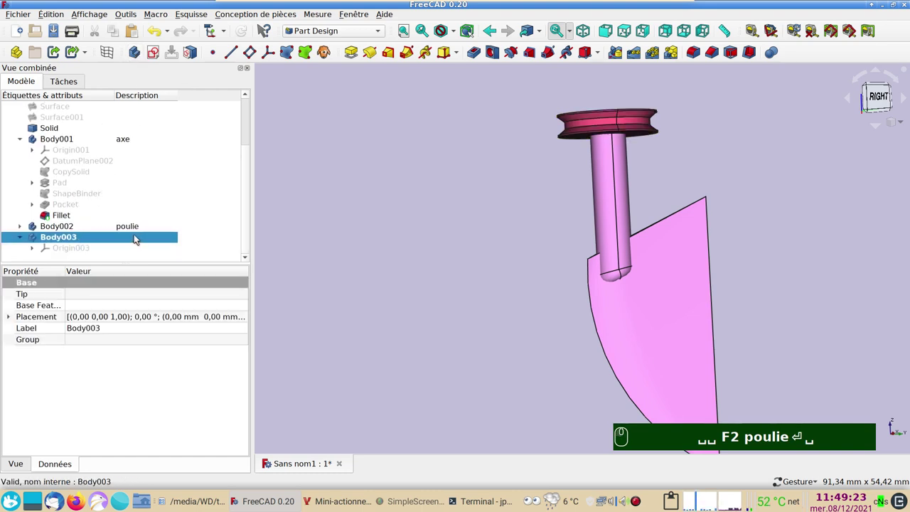
{"action": "key", "text": "F2"}
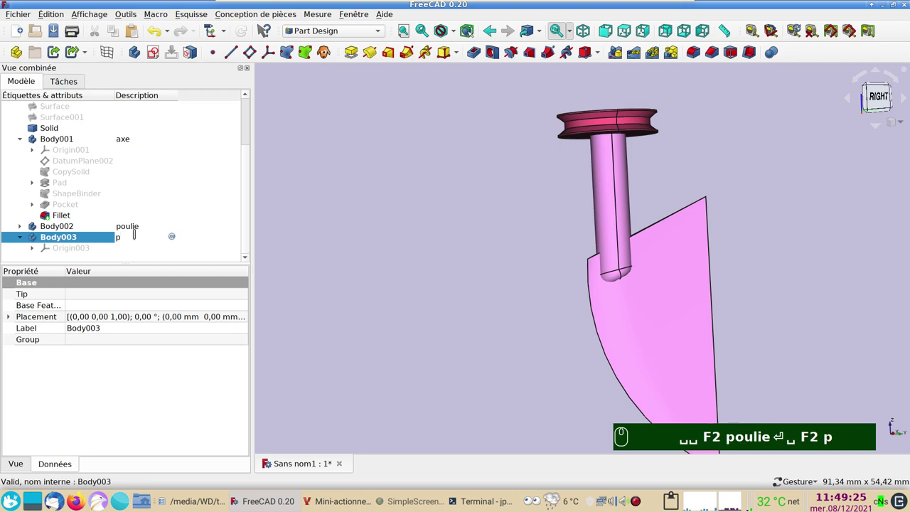
{"action": "type", "text": "alier"}
{"action": "key", "text": "Return"}
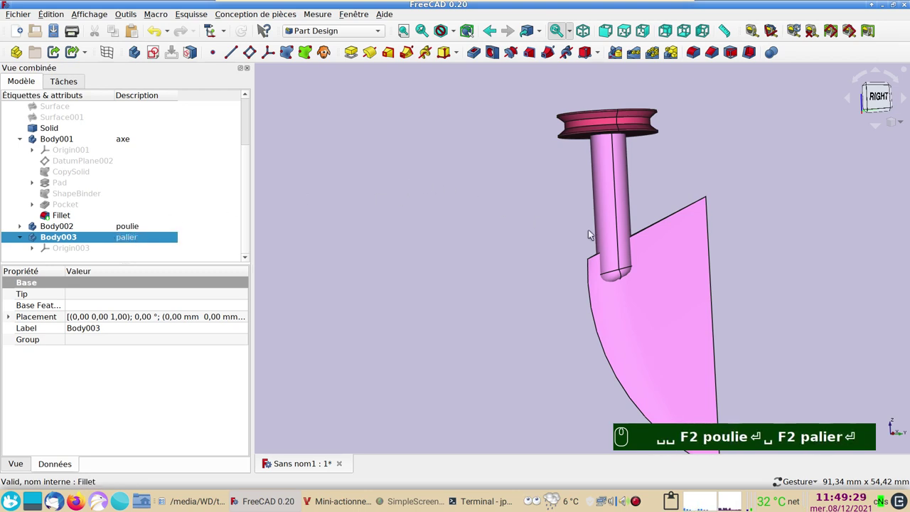
- Orbit down onto the pulley and select a face at the shaft's top
{"action": "left_click_drag", "start_coordinate": [681, 177], "coordinate": [664, 190]}
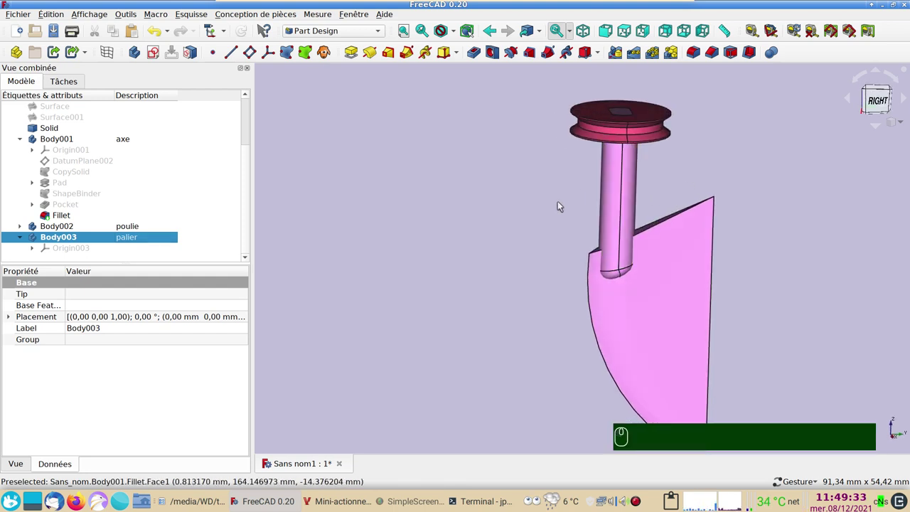
{"action": "left_click_drag", "start_coordinate": [542, 205], "coordinate": [560, 173]}
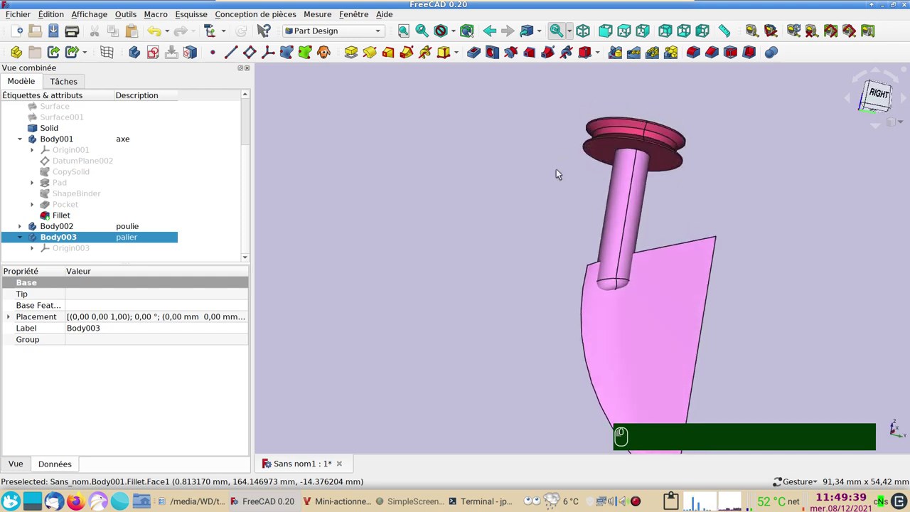
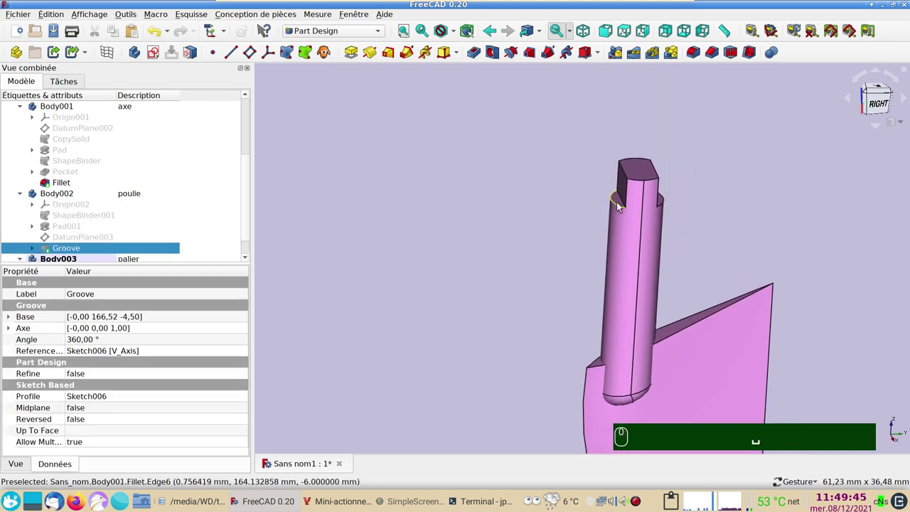
{"action": "left_click", "coordinate": [621, 201]}
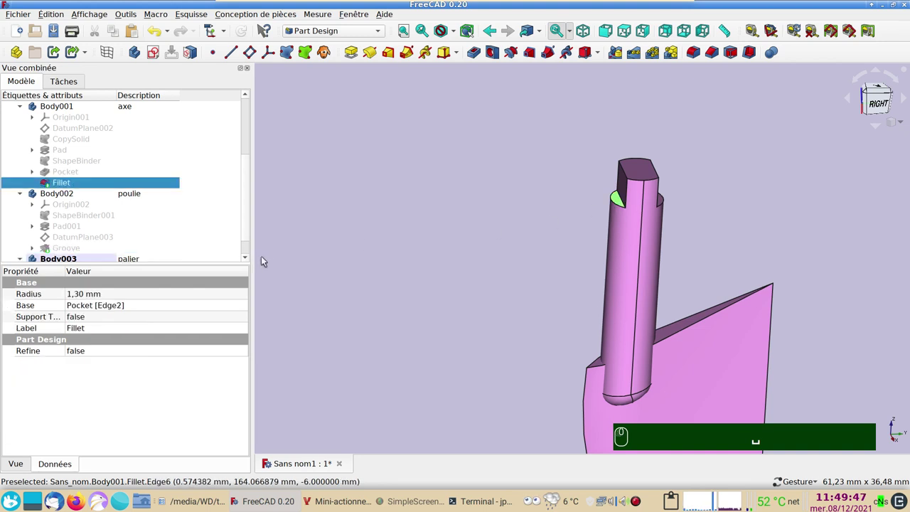
{"action": "scroll", "scroll_direction": "down", "scroll_amount": 3}
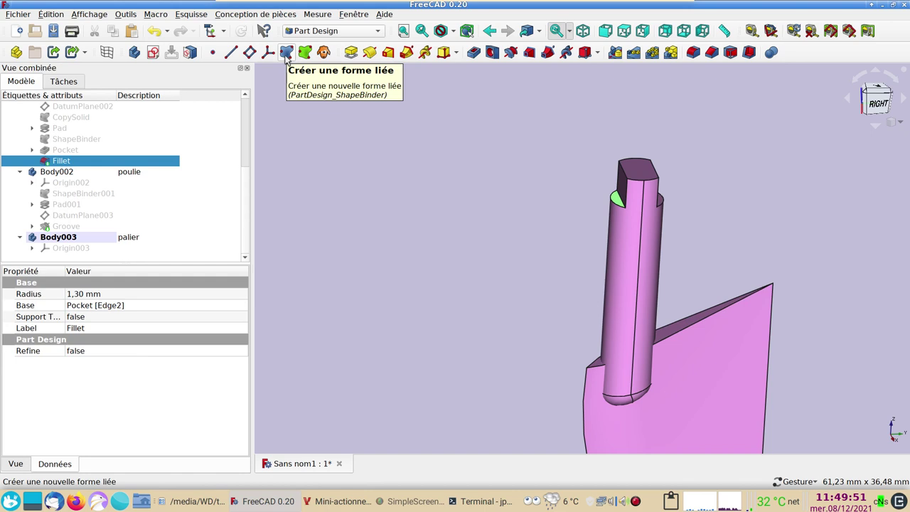
- Create ShapeBinder002 in Body003 from the selected shaft face
{"action": "left_click", "coordinate": [290, 60]}
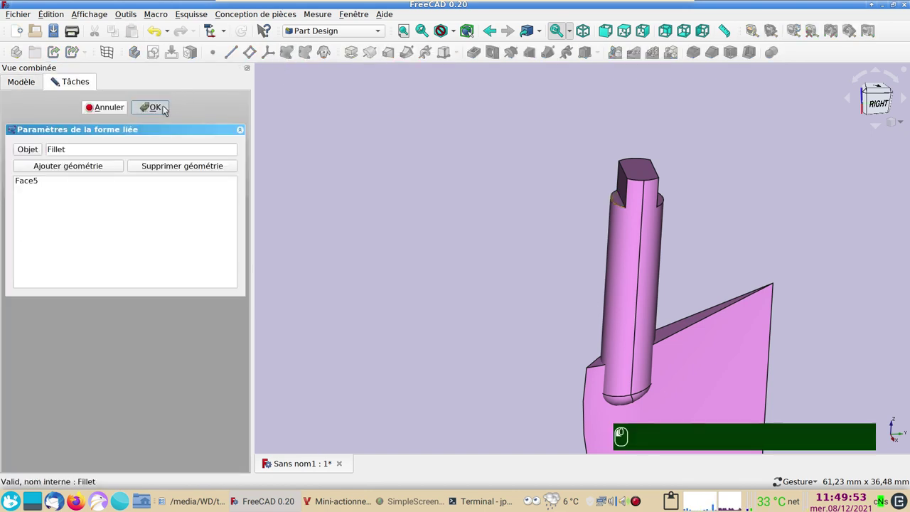
{"action": "left_click", "coordinate": [167, 110]}
{"action": "scroll", "scroll_direction": "down", "scroll_amount": 3}
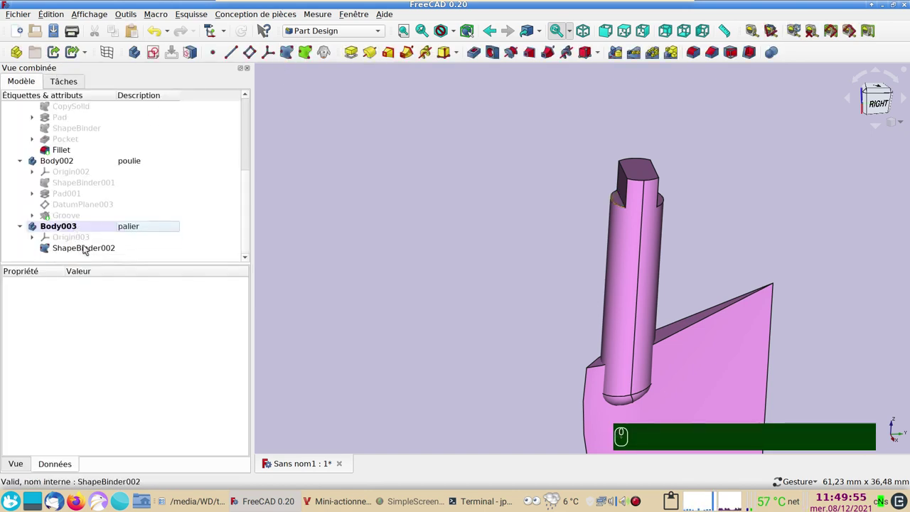
{"action": "left_click", "coordinate": [88, 248]}
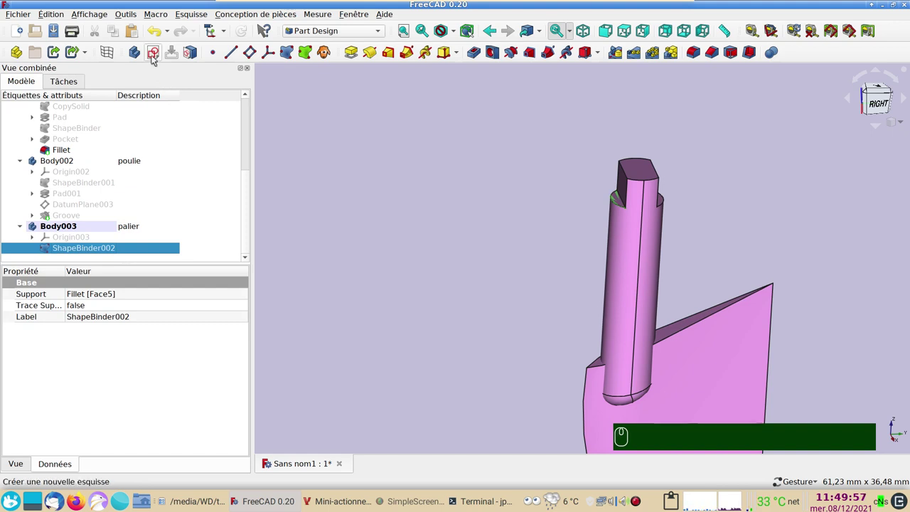
- Start a new sketch in the bearing body on the chosen support plane
{"action": "left_click", "coordinate": [154, 59]}
{"action": "left_click", "coordinate": [78, 179]}
{"action": "left_click", "coordinate": [150, 108]}
- Constrain the first circle's centre onto the vertical sketch axis
{"action": "left_click", "coordinate": [240, 157]}
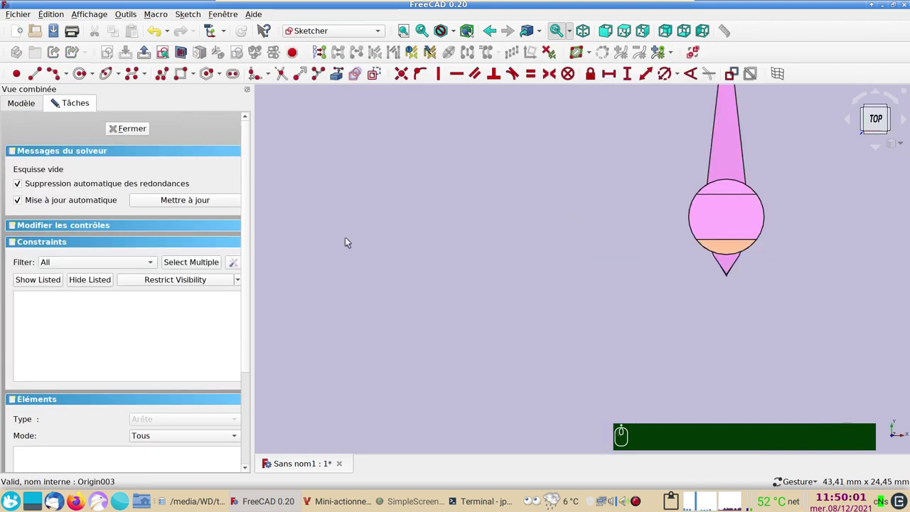
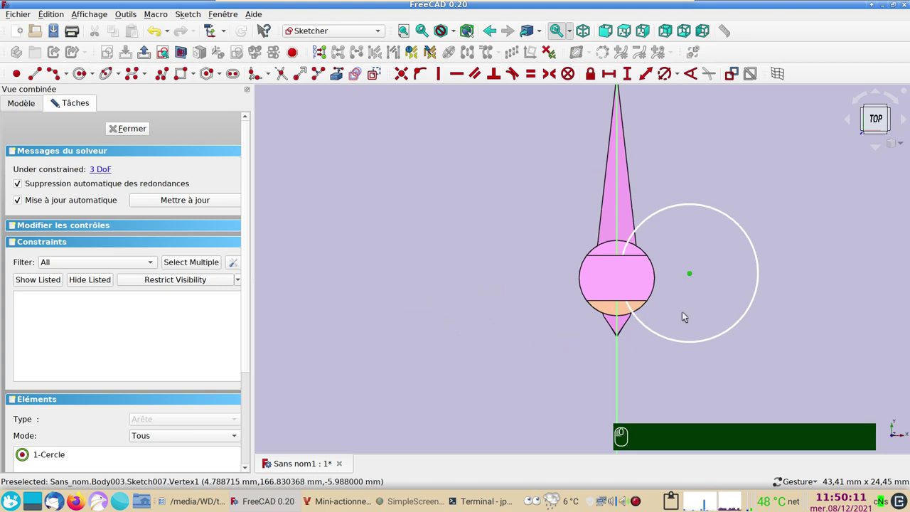
{"action": "left_click", "coordinate": [622, 365]}
{"action": "left_click", "coordinate": [662, 378]}
{"action": "key", "text": "o"}
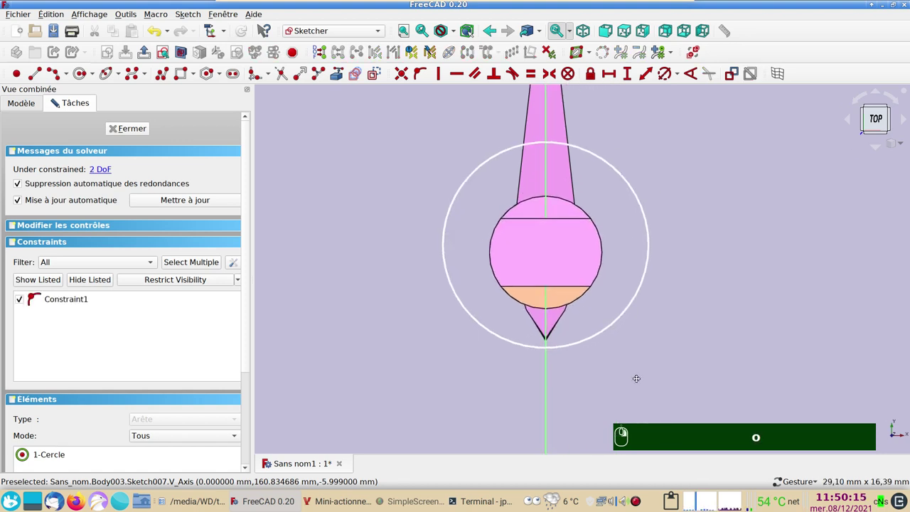
{"action": "left_click_drag", "start_coordinate": [577, 329], "coordinate": [552, 294]}
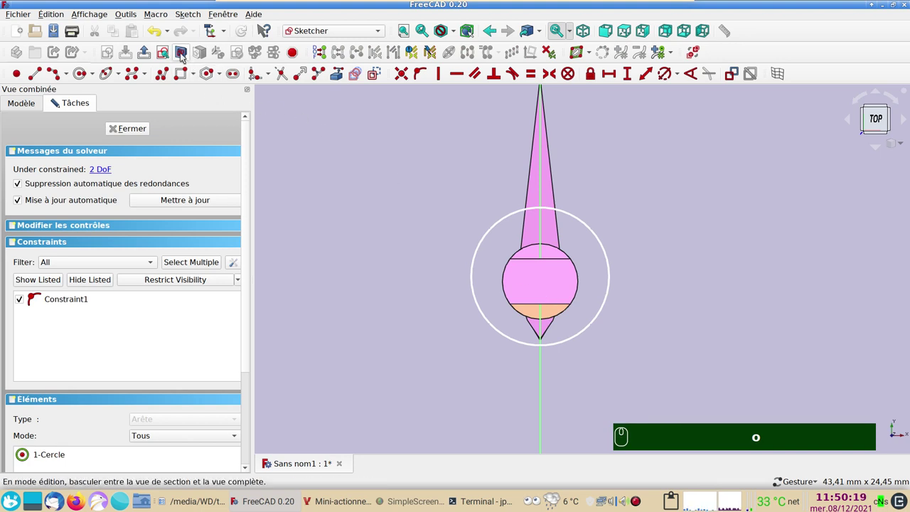
- Hide the axe body and import the shaft binder edge as external geometry
{"action": "left_click", "coordinate": [183, 55]}
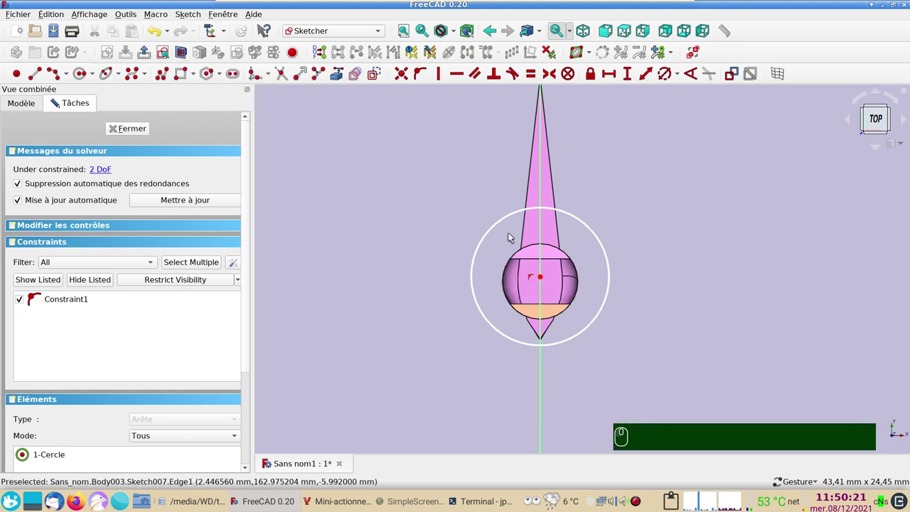
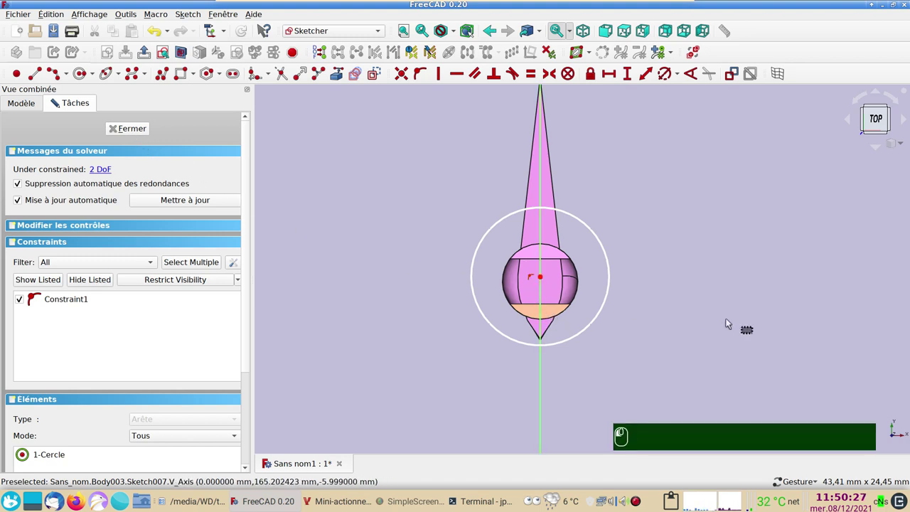
{"action": "left_click", "coordinate": [21, 108]}
{"action": "left_click", "coordinate": [89, 154]}
{"action": "key", "text": "space"}
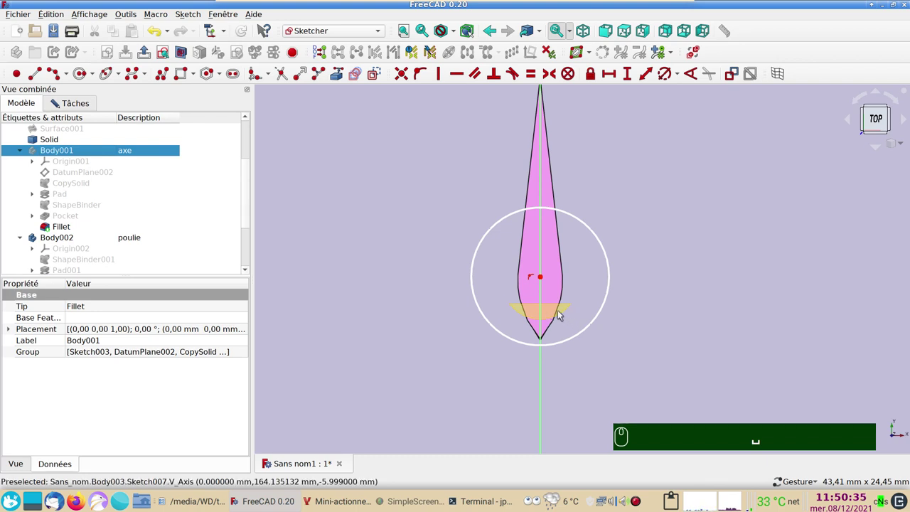
{"action": "left_click", "coordinate": [343, 79]}
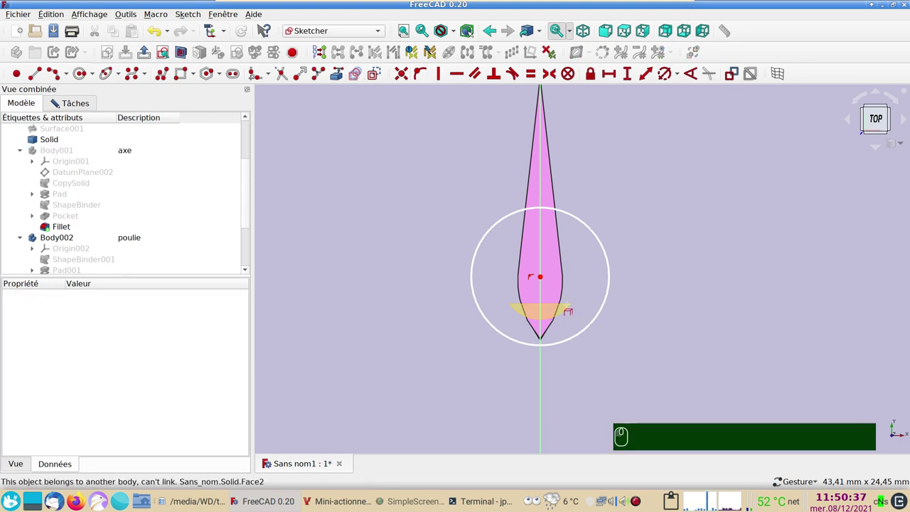
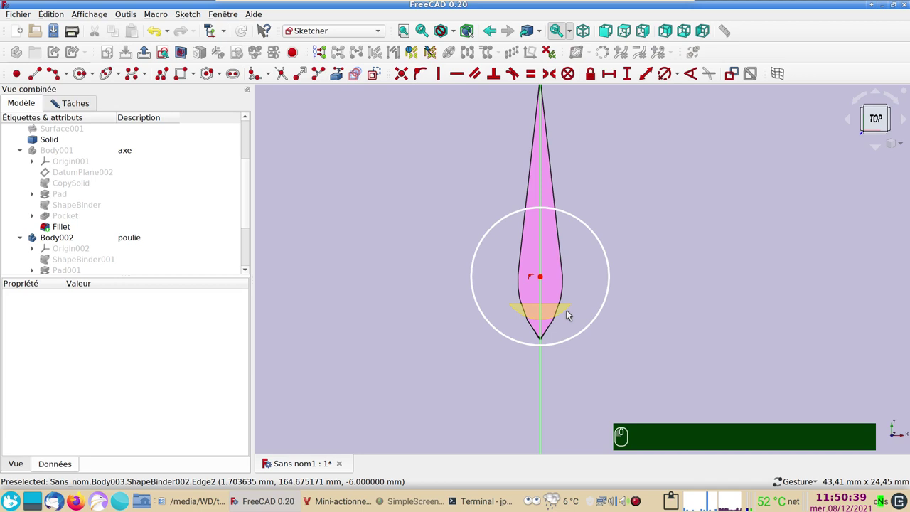
{"action": "double_click", "coordinate": [568, 314]}
- Constrain the inner circle to a 5.3 mm diameter around the shaft outline
{"action": "scroll", "scroll_direction": "up", "scroll_amount": 3}
{"action": "left_click", "coordinate": [400, 232]}
{"action": "left_click", "coordinate": [403, 243]}
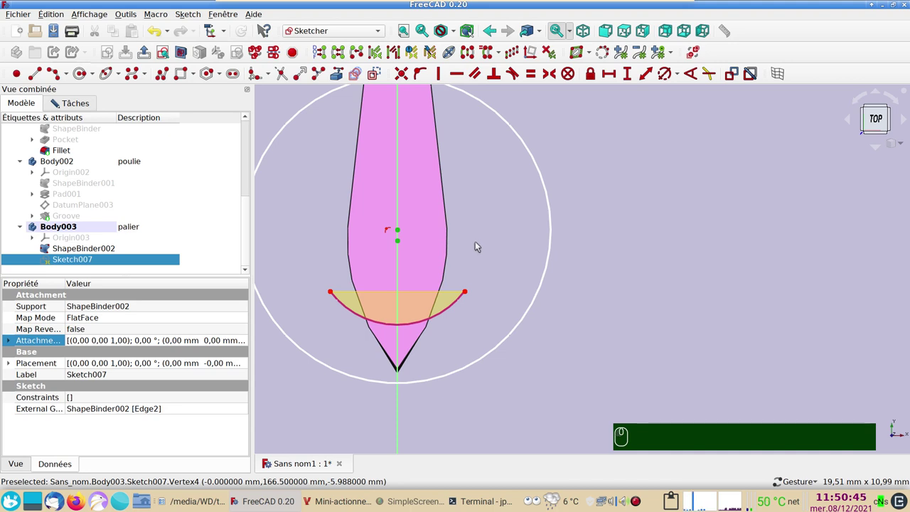
{"action": "key", "text": "c"}
{"action": "scroll", "scroll_direction": "down", "scroll_amount": 3}
{"action": "left_click", "coordinate": [531, 256]}
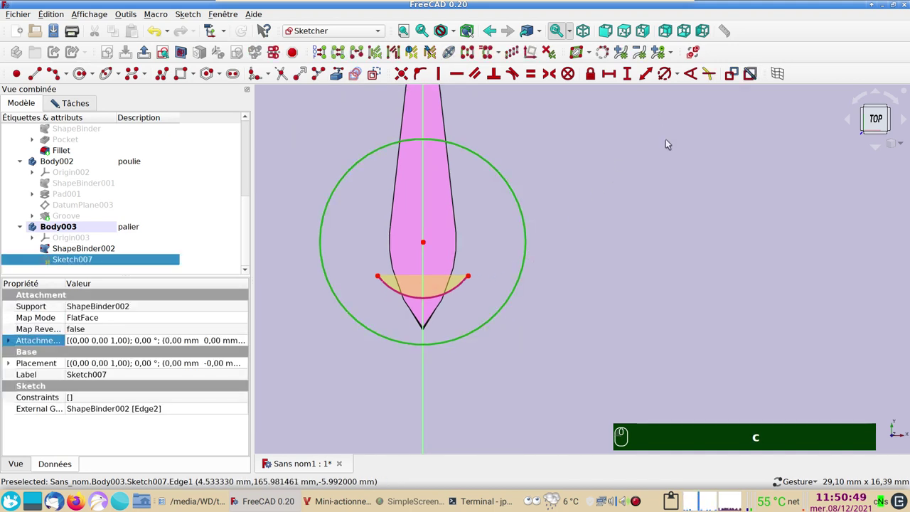
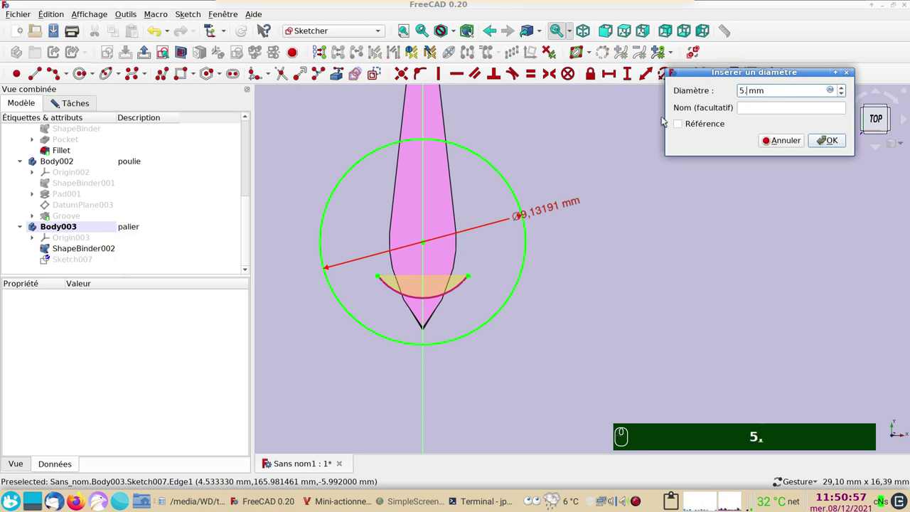
{"action": "type", "text": "5.3"}
{"action": "key", "text": "Return"}
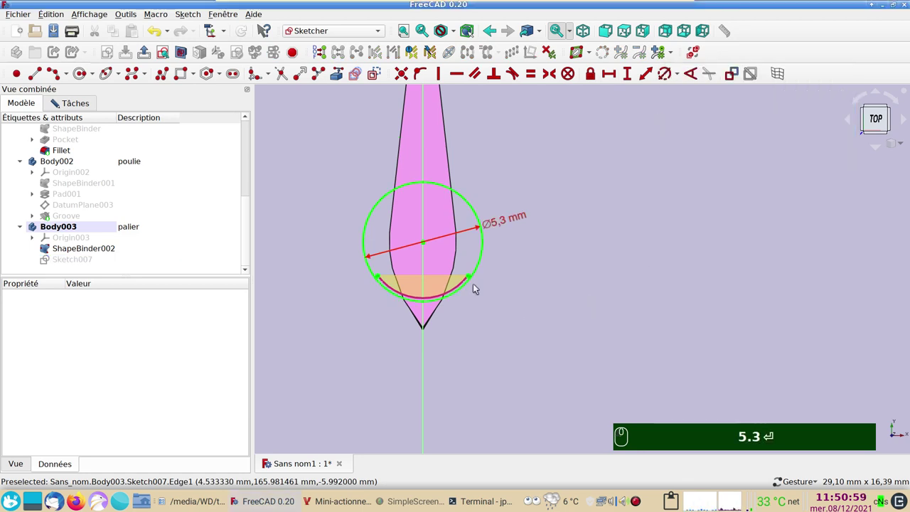
- Draw the concentric 9 mm outer circle and leave the sketch
{"action": "left_click_drag", "start_coordinate": [510, 306], "coordinate": [647, 319]}
{"action": "scroll", "scroll_direction": "down", "scroll_amount": 3}
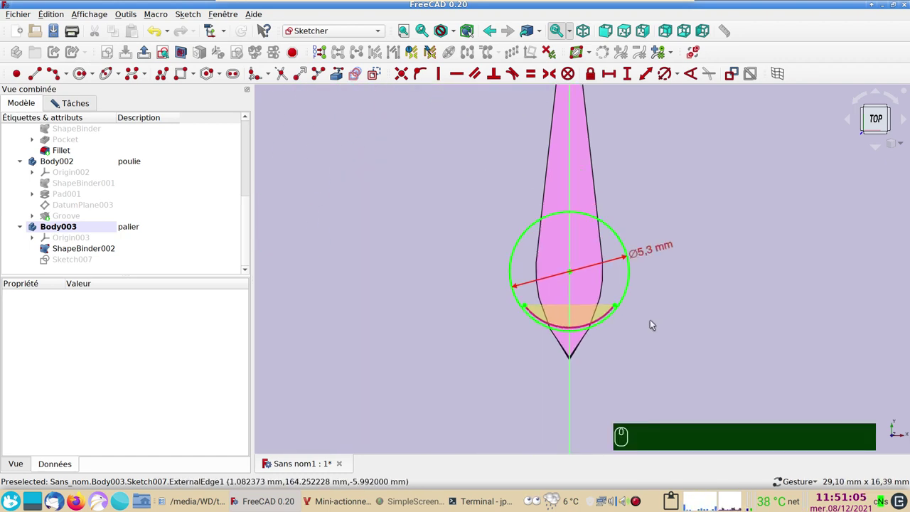
{"action": "scroll", "scroll_direction": "down", "scroll_amount": 3}
{"action": "scroll", "scroll_direction": "down", "scroll_amount": 3}
{"action": "left_click", "coordinate": [86, 74]}
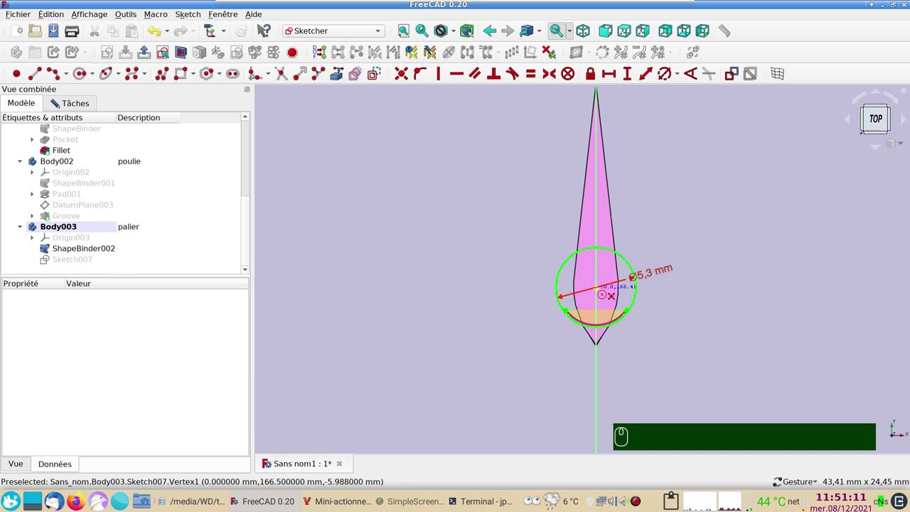
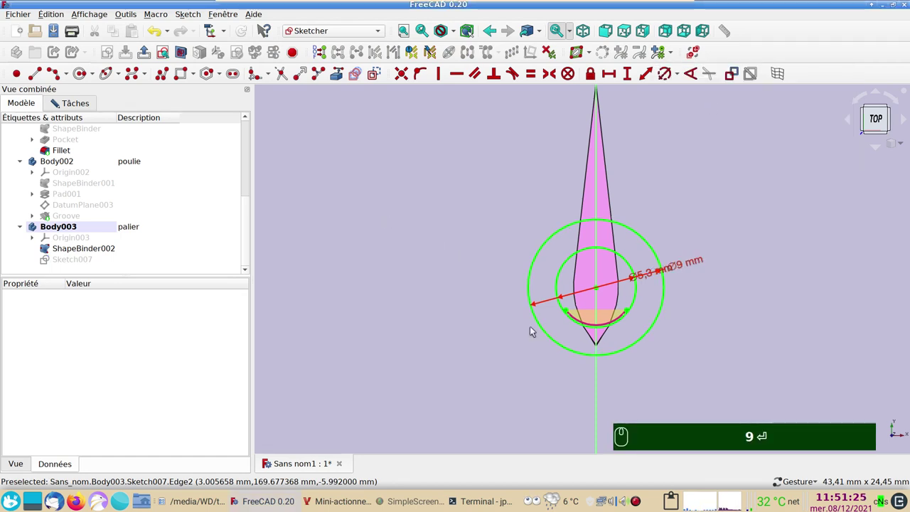
{"action": "left_click", "coordinate": [748, 373]}
{"action": "left_click", "coordinate": [448, 277]}
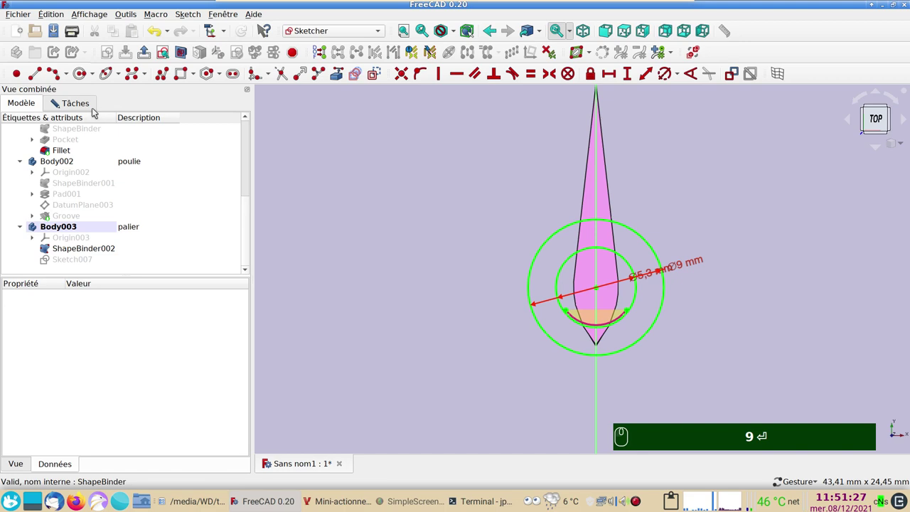
- Create ShapeBinder003 in Body003 from the two hull Cut faces around the bore
{"action": "left_click_drag", "start_coordinate": [95, 109], "coordinate": [603, 275]}
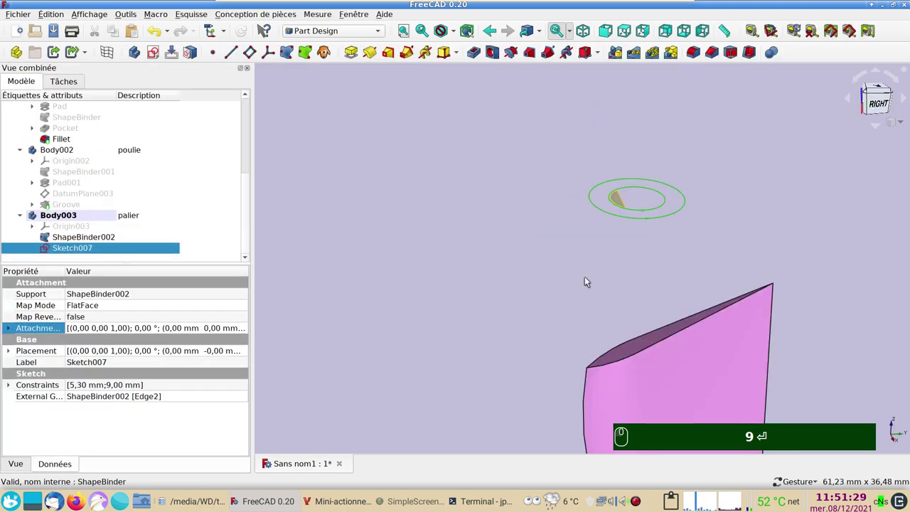
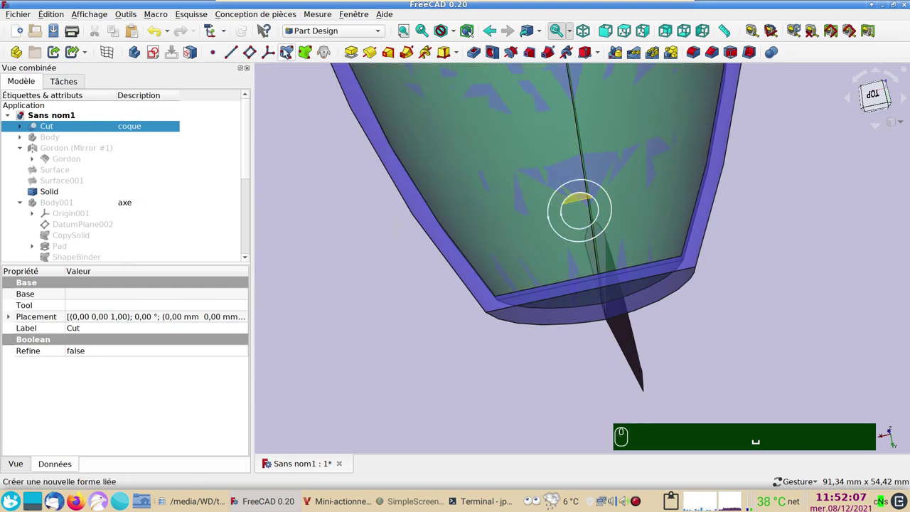
{"action": "left_click", "coordinate": [290, 56]}
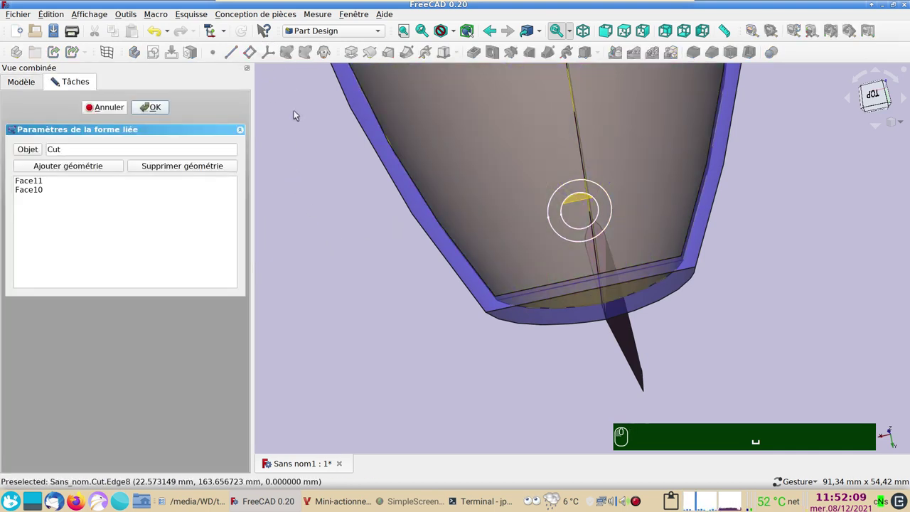
{"action": "left_click_drag", "start_coordinate": [163, 107], "coordinate": [489, 197]}
{"action": "left_click", "coordinate": [489, 196]}
{"action": "key", "text": "space"}
{"action": "left_click_drag", "start_coordinate": [422, 375], "coordinate": [635, 216]}
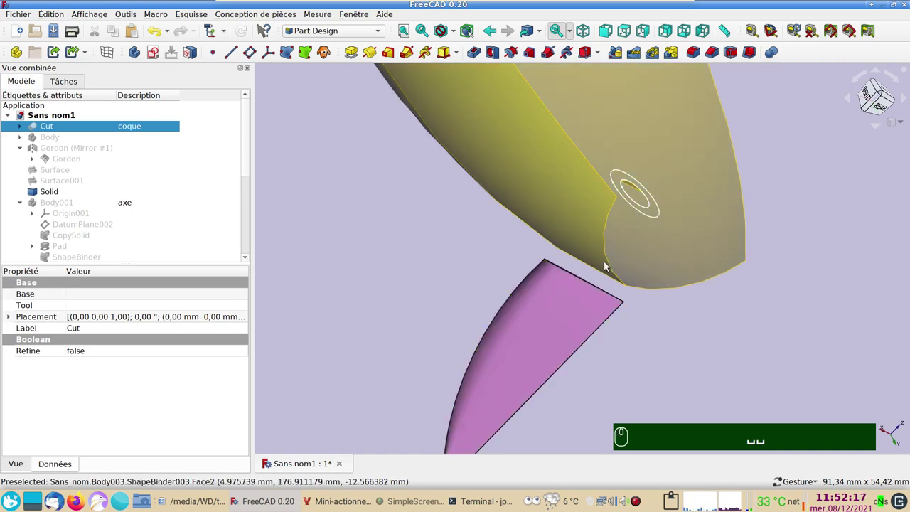
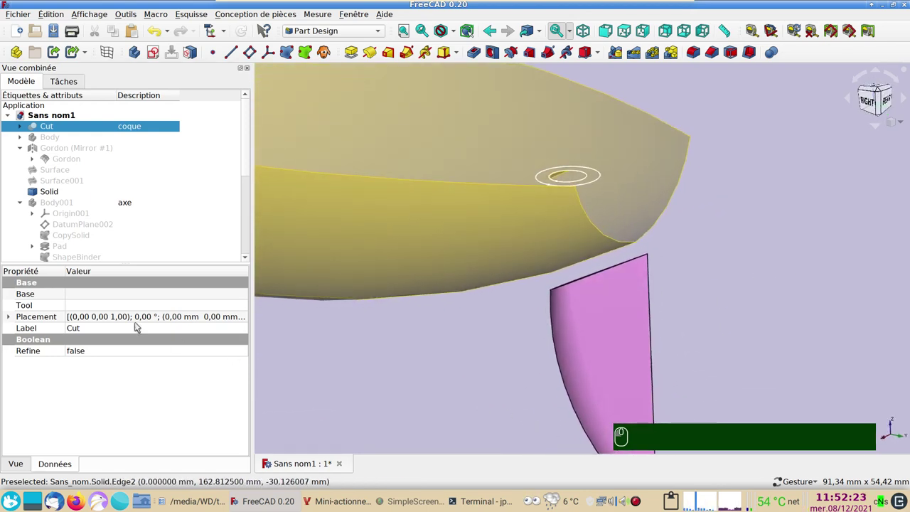
- Pad Sketch007 20 mm reversed into a bearing tube through the hull bottom
{"action": "scroll", "scroll_direction": "down", "scroll_amount": 3}
{"action": "left_click", "coordinate": [89, 235]}
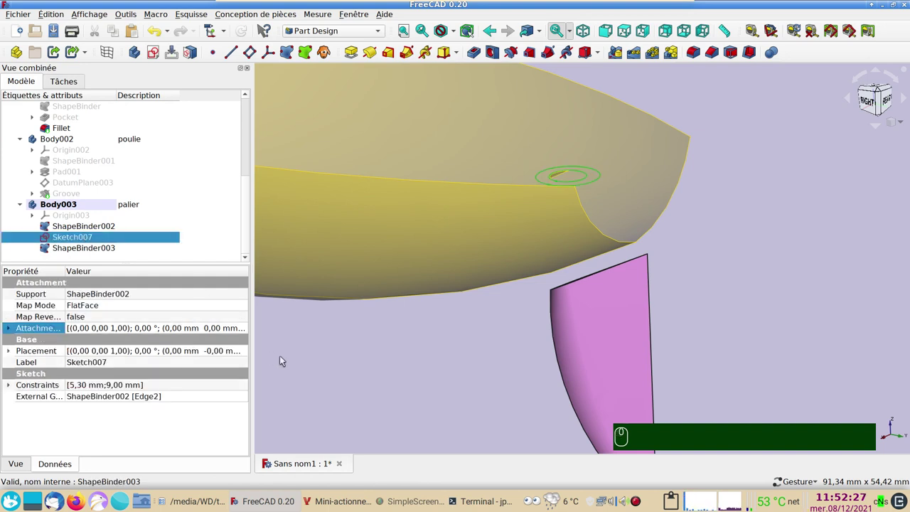
{"action": "left_click", "coordinate": [352, 57]}
{"action": "left_click", "coordinate": [29, 274]}
{"action": "scroll", "scroll_direction": "up", "scroll_amount": 3}
{"action": "scroll", "scroll_direction": "up", "scroll_amount": 3}
{"action": "scroll", "scroll_direction": "up", "scroll_amount": 3}
{"action": "left_click", "coordinate": [343, 337]}
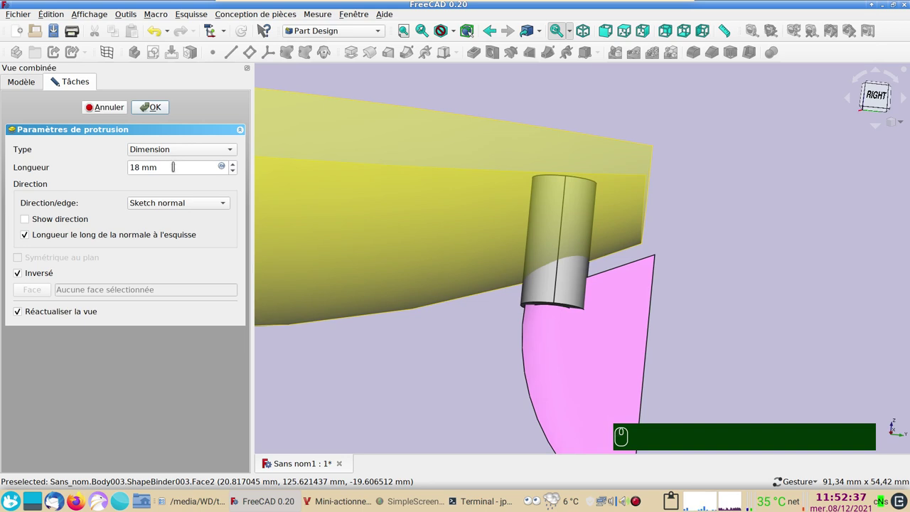
{"action": "left_click", "coordinate": [161, 114]}
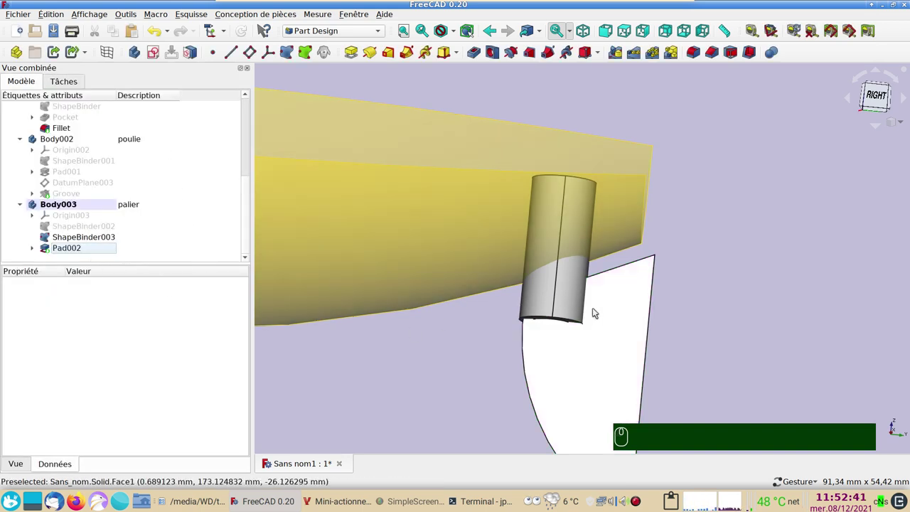
{"action": "left_click", "coordinate": [576, 293]}
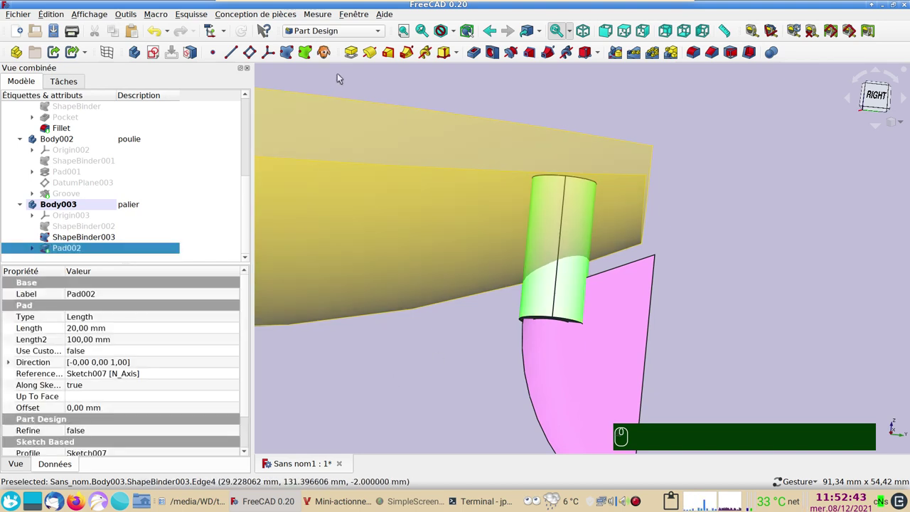
- In the Part workbench, slice Pad002 apart with ShapeBinder003 into an Exploded Slice
{"action": "left_click", "coordinate": [343, 34]}
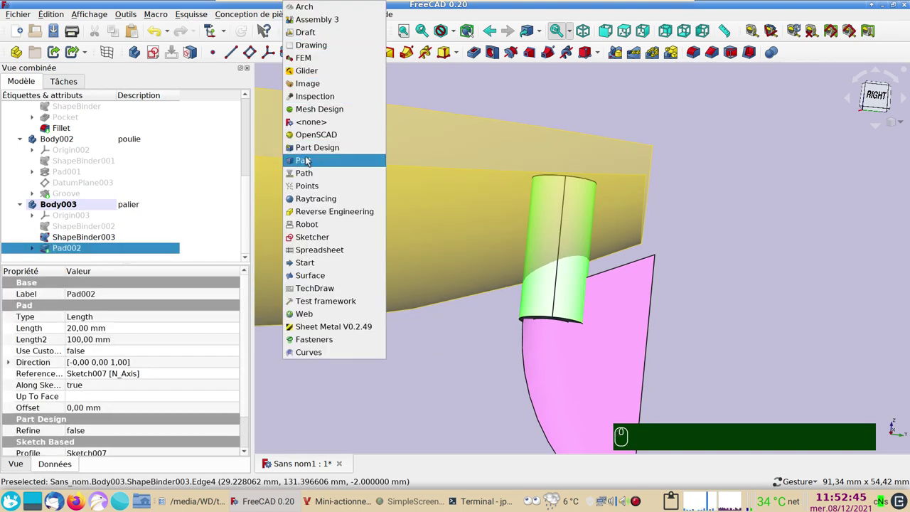
{"action": "left_click", "coordinate": [309, 159]}
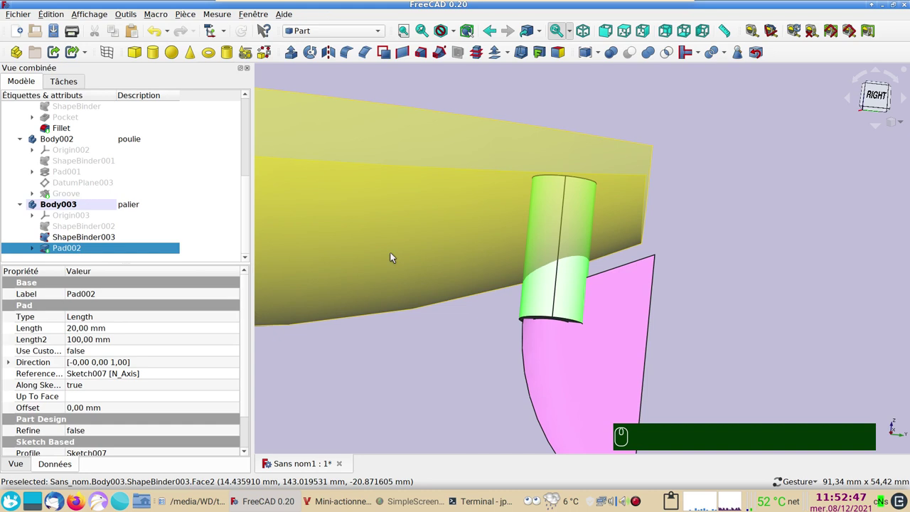
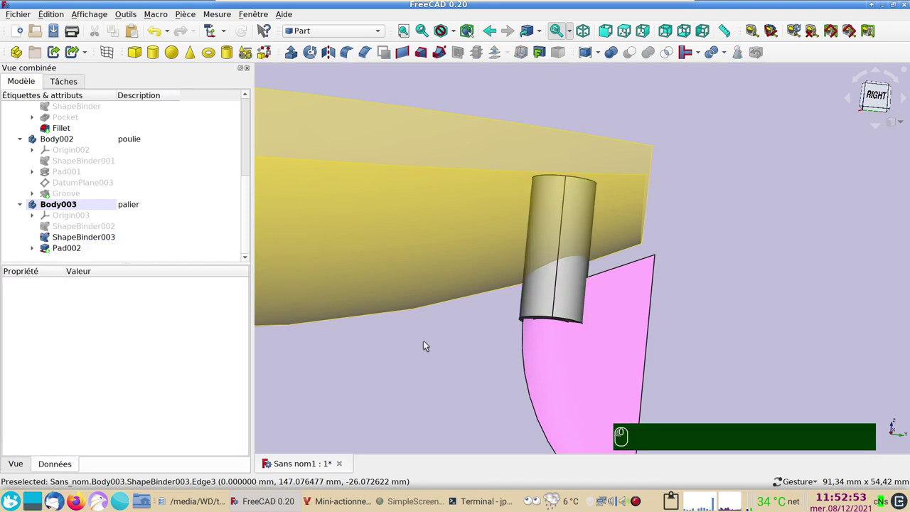
{"action": "left_click", "coordinate": [572, 287]}
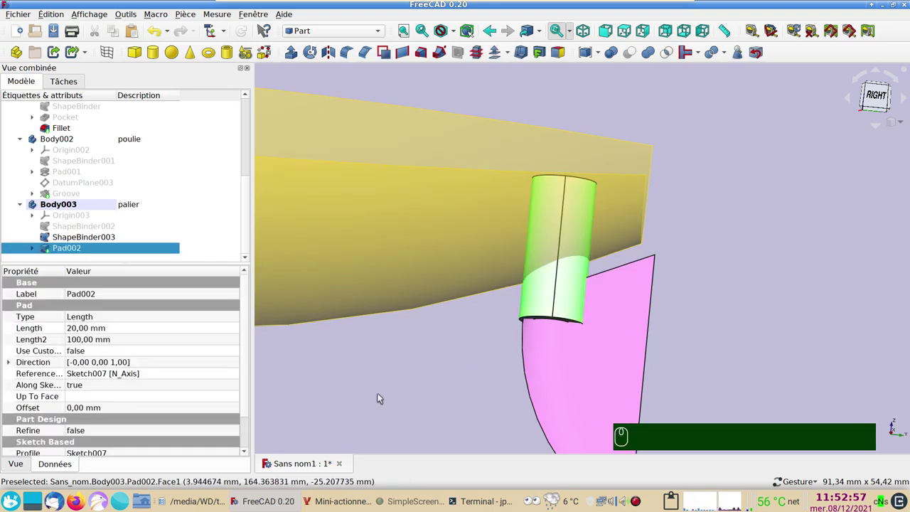
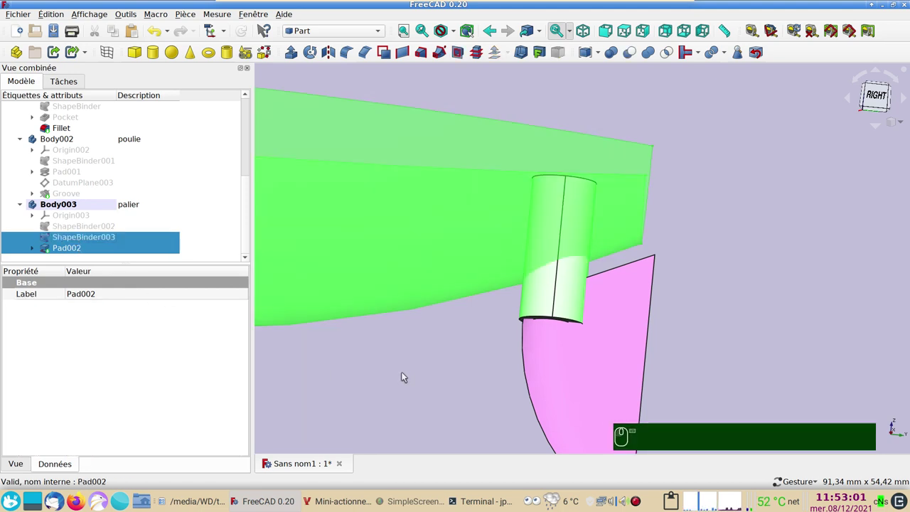
{"action": "left_click", "coordinate": [725, 59]}
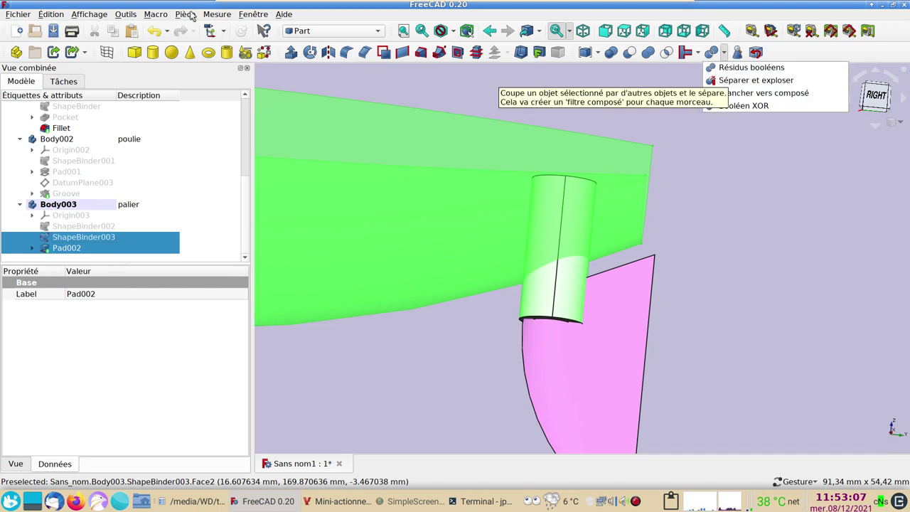
{"action": "left_click", "coordinate": [194, 14]}
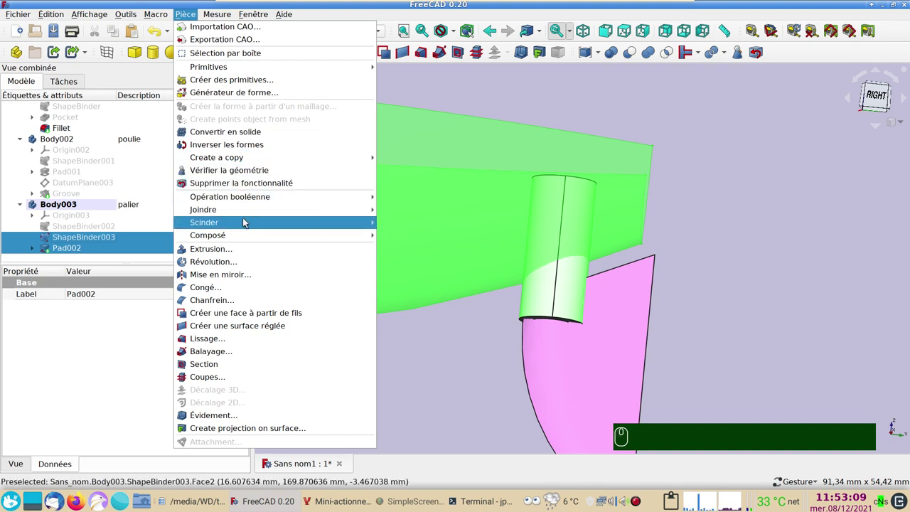
{"action": "left_click", "coordinate": [436, 235]}
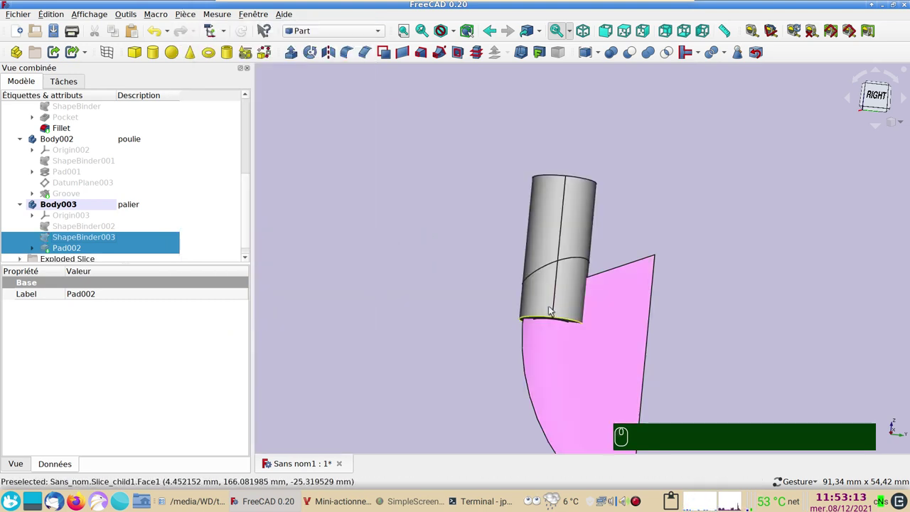
- Inspect the resulting Slice.0 and Slice.1 pieces of the bearing tube
{"action": "left_click", "coordinate": [547, 297]}
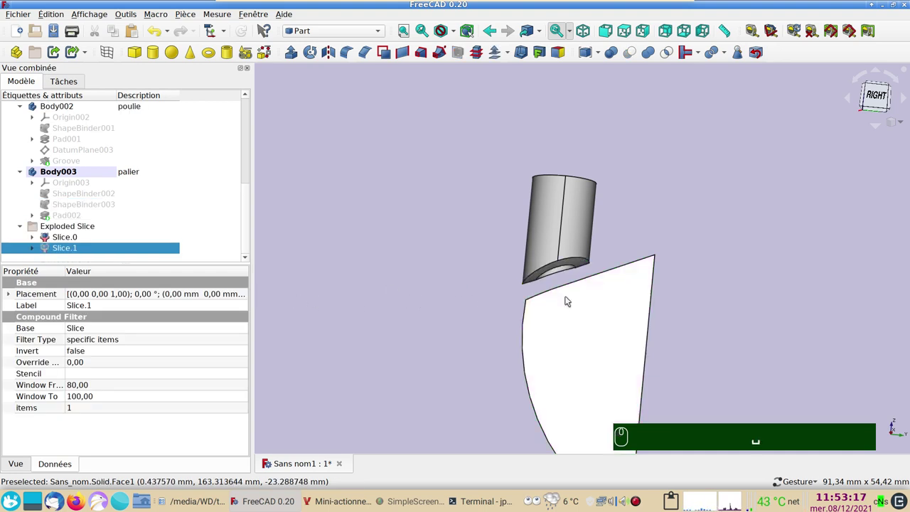
{"action": "left_click_drag", "start_coordinate": [752, 277], "coordinate": [703, 259]}
{"action": "left_click", "coordinate": [685, 255]}
{"action": "left_click", "coordinate": [664, 197]}
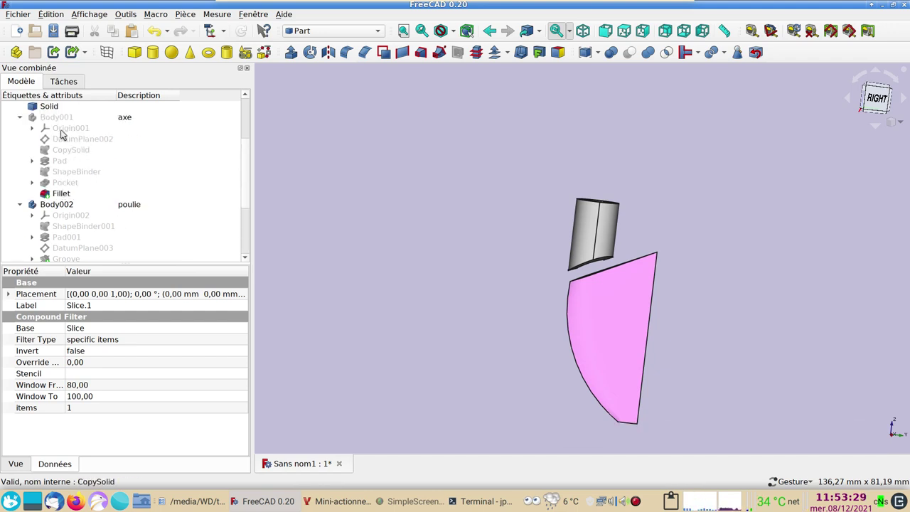
- Give the bearing a blue shape colour in its display properties
{"action": "left_click", "coordinate": [66, 120]}
{"action": "key", "text": "space"}
{"action": "left_click", "coordinate": [336, 260]}
{"action": "left_click", "coordinate": [545, 242]}
{"action": "left_click", "coordinate": [579, 226]}
{"action": "key", "text": "ctrl+d"}
{"action": "left_click", "coordinate": [187, 211]}
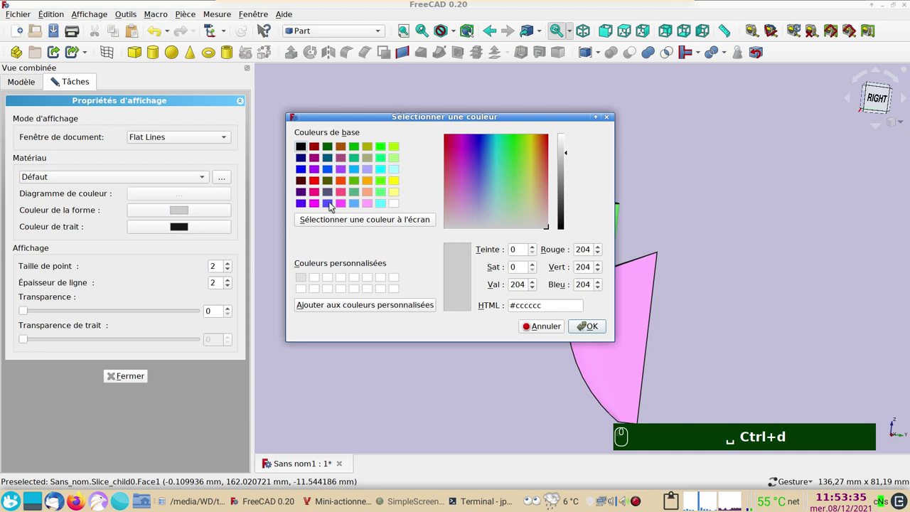
{"action": "left_click", "coordinate": [334, 204]}
{"action": "left_click", "coordinate": [599, 325]}
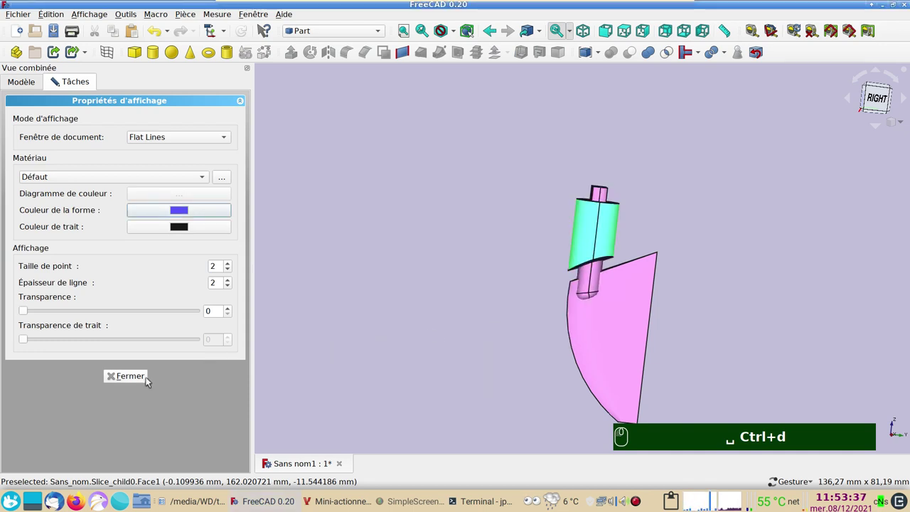
{"action": "left_click", "coordinate": [146, 381]}
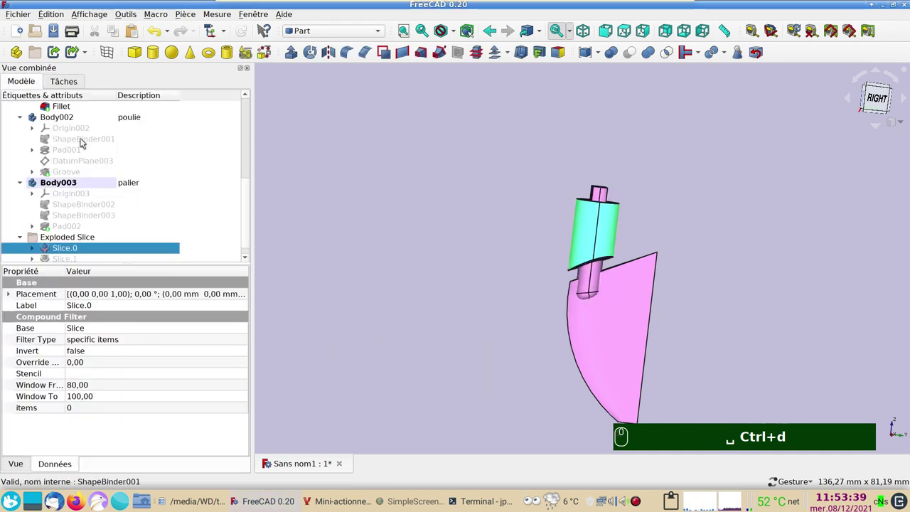
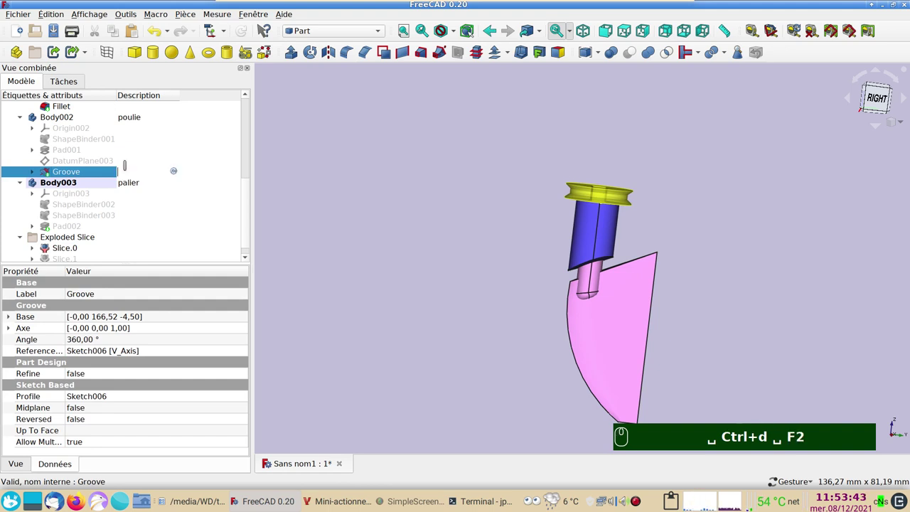
- Describe Groove as 'poulie' and Slice.0 as 'palier' in the tree
{"action": "type", "text": "poulie"}
{"action": "key", "text": "Return"}
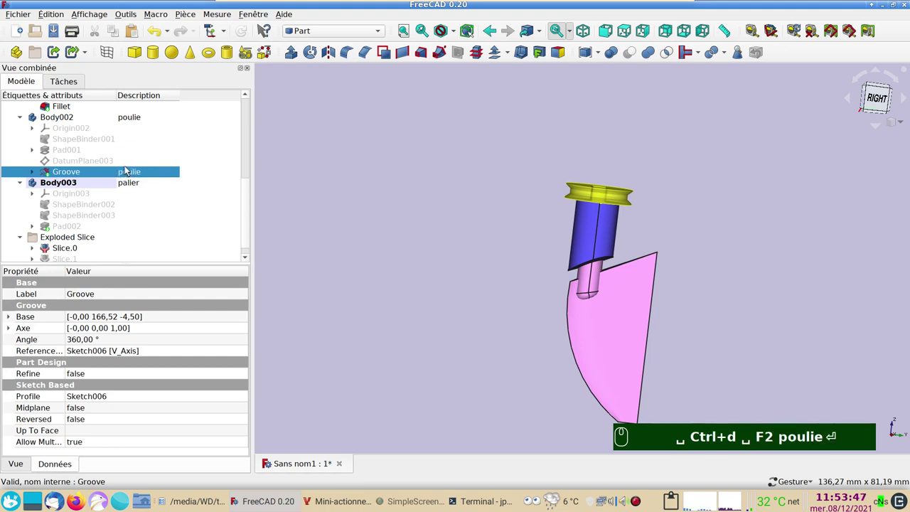
{"action": "scroll", "scroll_direction": "down", "scroll_amount": 3}
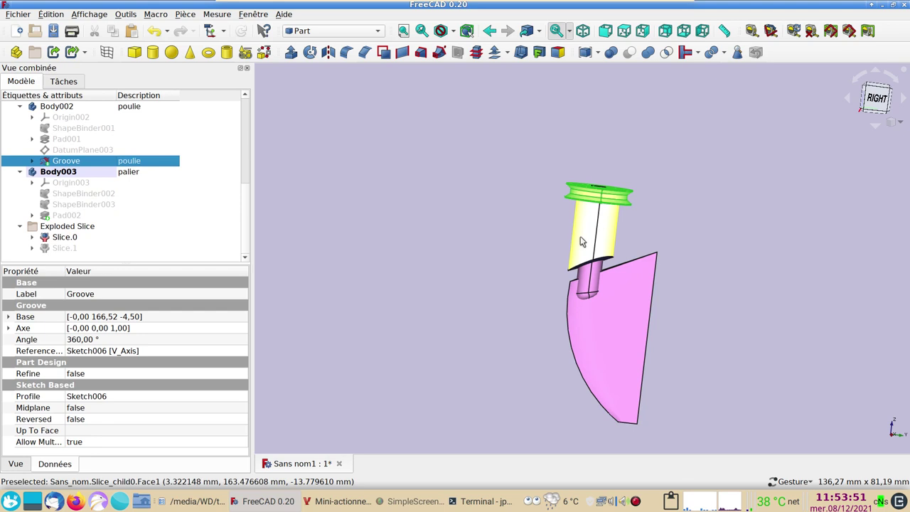
{"action": "left_click", "coordinate": [584, 239]}
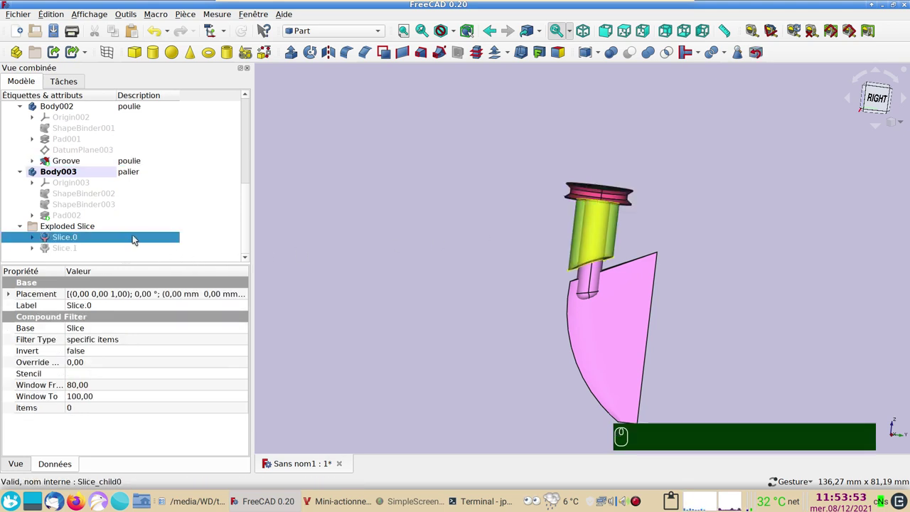
{"action": "left_click", "coordinate": [136, 238]}
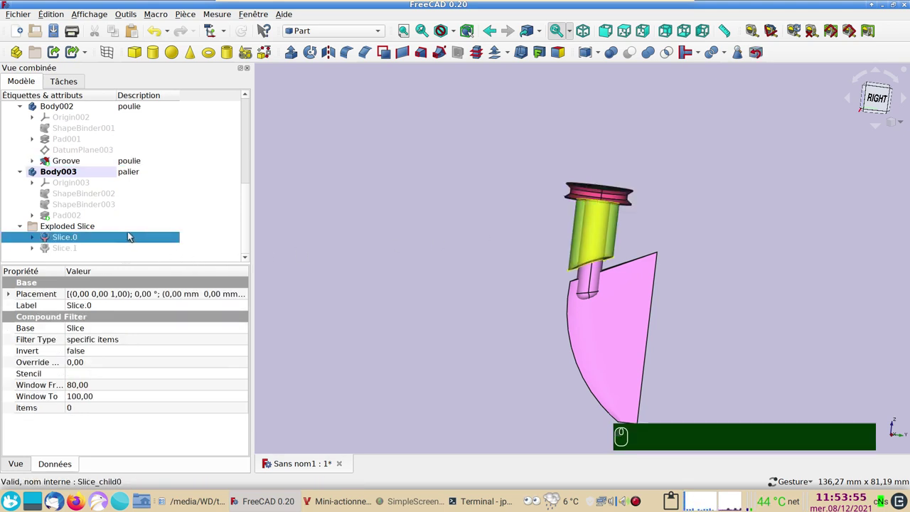
{"action": "type", "text": "palier"}
{"action": "key", "text": "Return"}
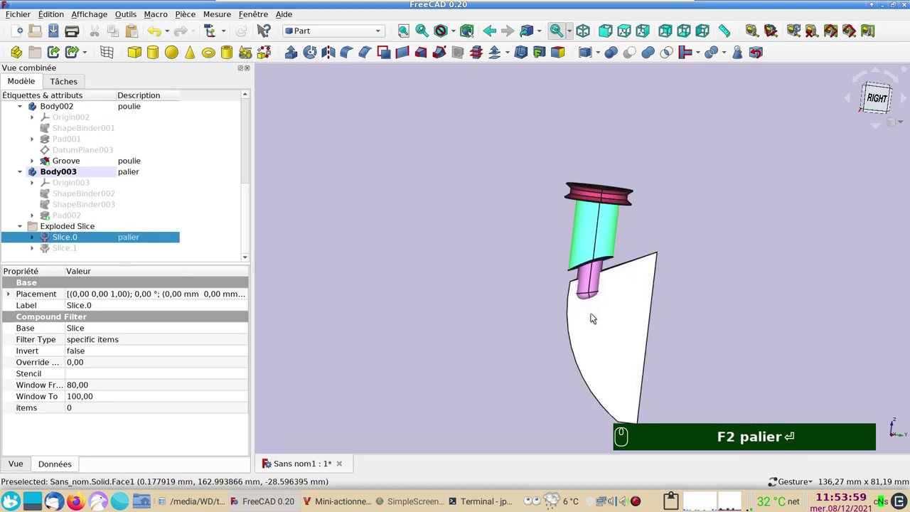
- Describe the rudder Solid as 'safran'
{"action": "left_click", "coordinate": [603, 325]}
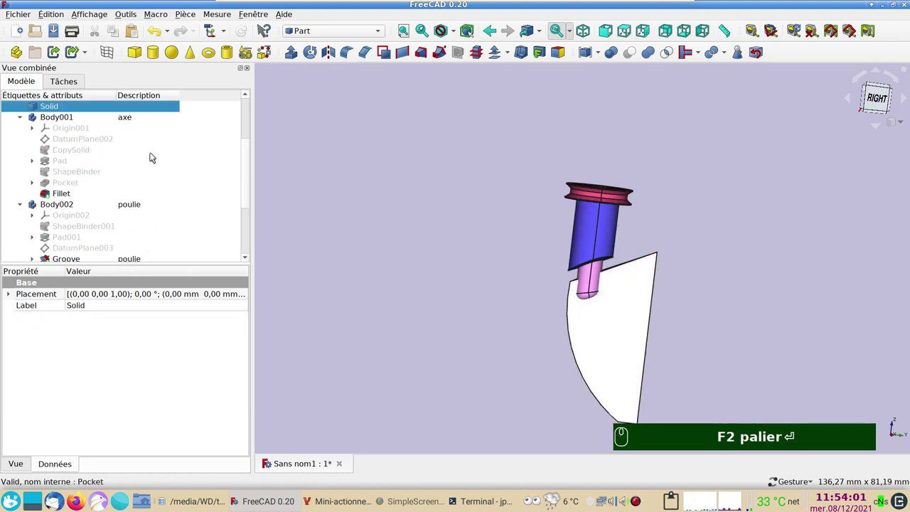
{"action": "left_click", "coordinate": [143, 109]}
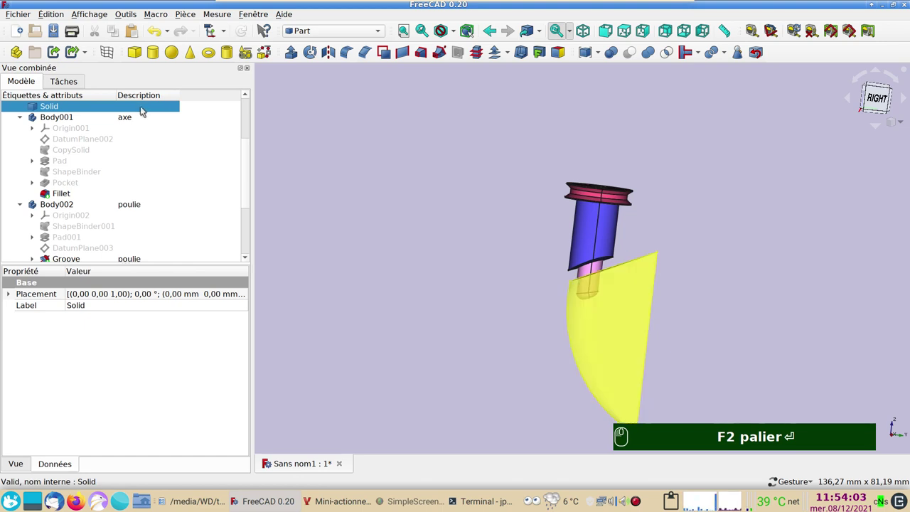
{"action": "scroll", "scroll_direction": "up", "scroll_amount": 3}
{"action": "left_click", "coordinate": [131, 140]}
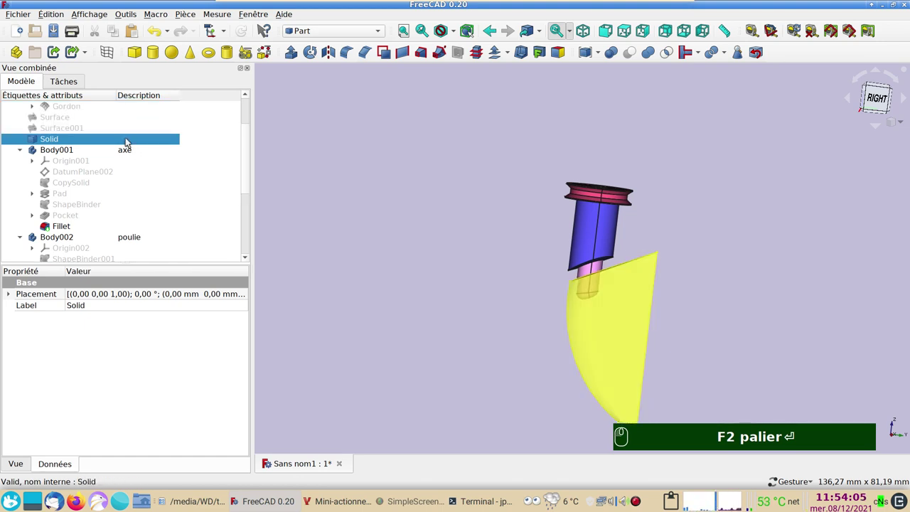
{"action": "key", "text": "F2"}
{"action": "type", "text": "afrann"}
{"action": "key", "text": "BackSpace"}
{"action": "key", "text": "Return"}
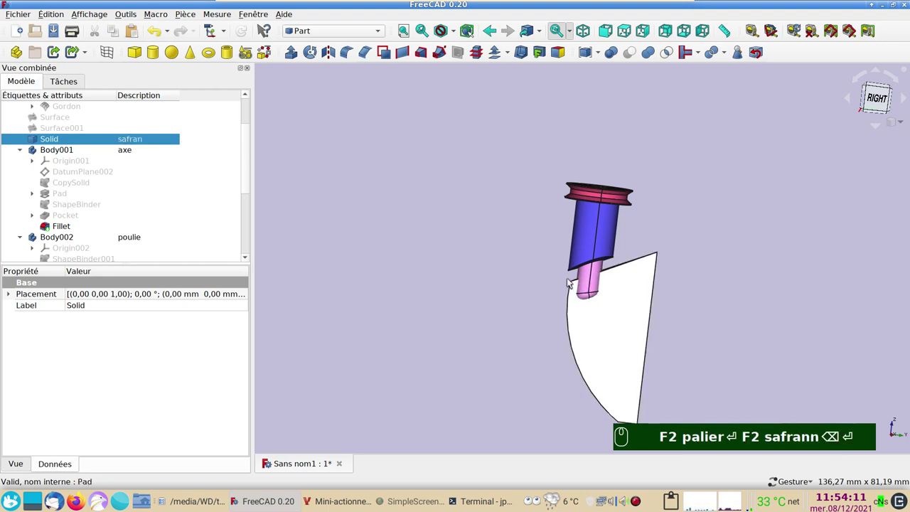
- Describe the shaft Fillet as 'axe'
{"action": "left_click", "coordinate": [591, 287]}
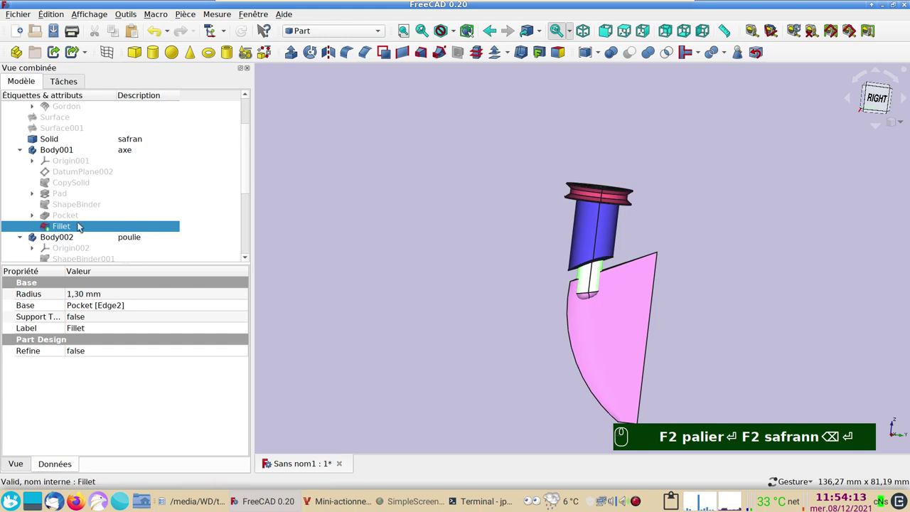
{"action": "left_click", "coordinate": [133, 229]}
{"action": "key", "text": "F2"}
{"action": "type", "text": "x"}
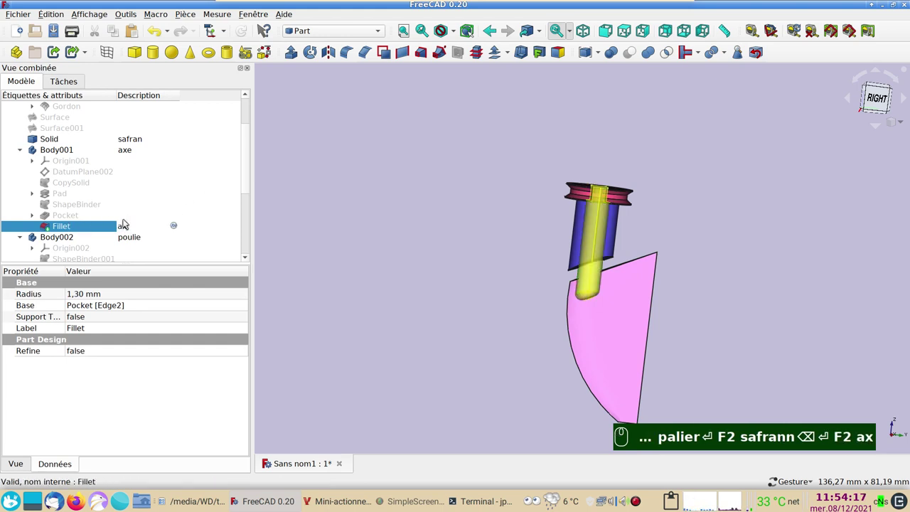
{"action": "type", "text": "e"}
{"action": "key", "text": "Return"}
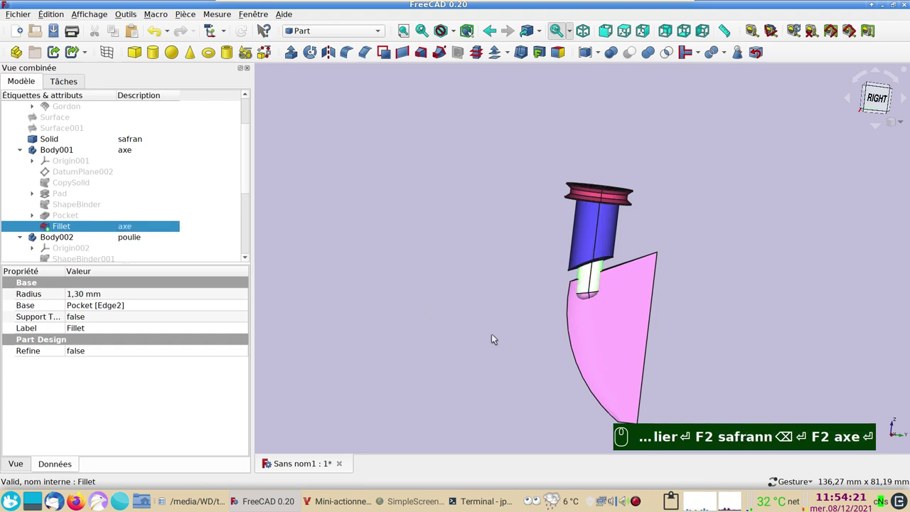
- Multi-select the rudder, shaft, pulley and bearing for copying
{"action": "left_click", "coordinate": [487, 329]}
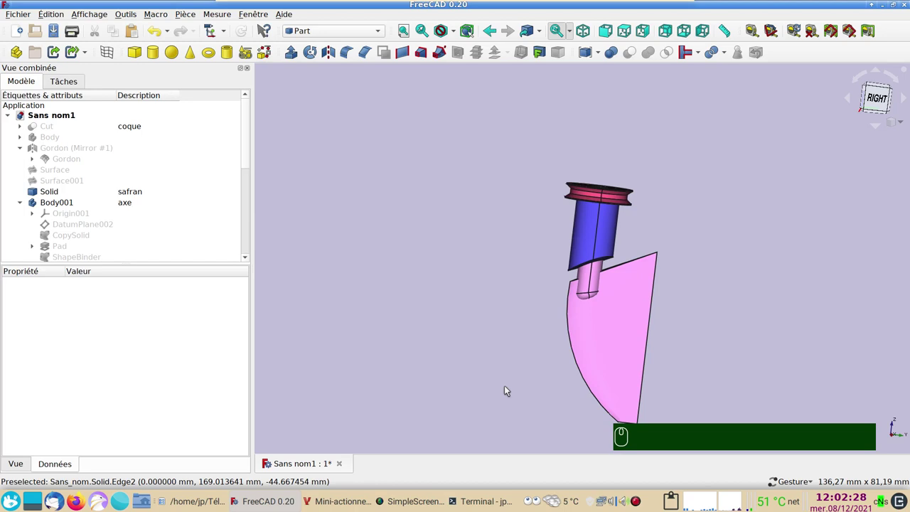
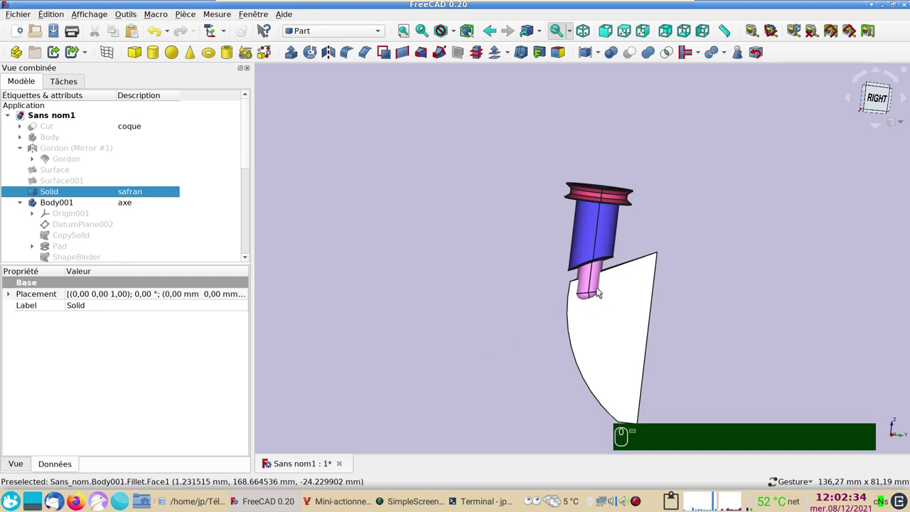
{"action": "left_click", "coordinate": [595, 285]}
{"action": "left_click", "coordinate": [613, 245]}
{"action": "left_click", "coordinate": [618, 196]}
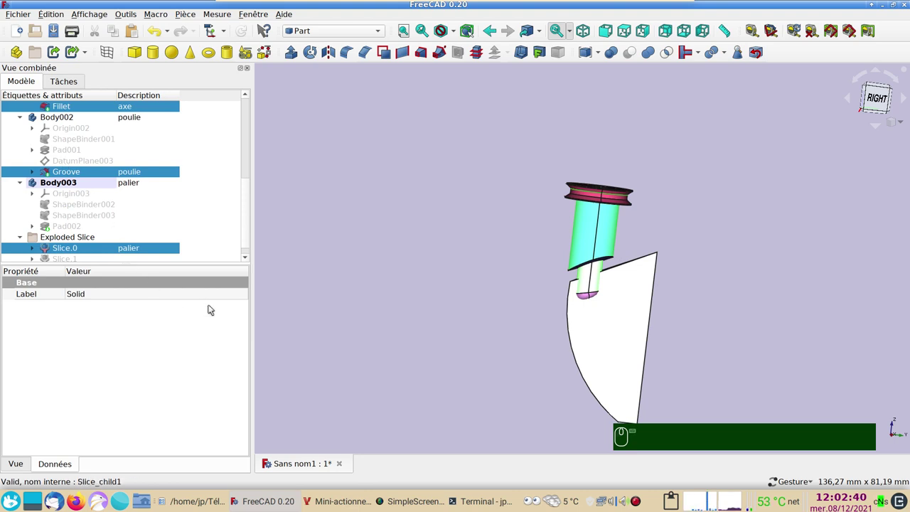
- Copy the four parts, unchecking Slice, Sketch006, Pad001 and Pocket dependencies in the dialog
{"action": "key", "text": "ctrl+c"}
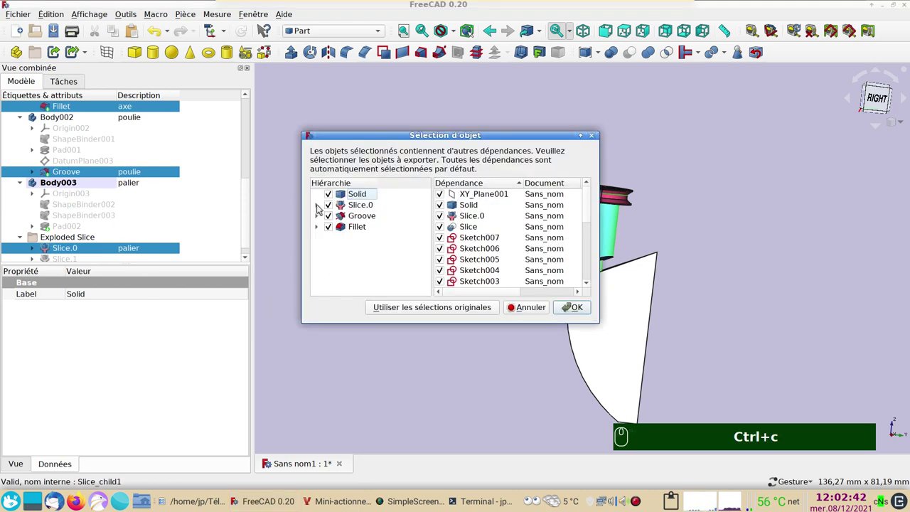
{"action": "left_click", "coordinate": [321, 208]}
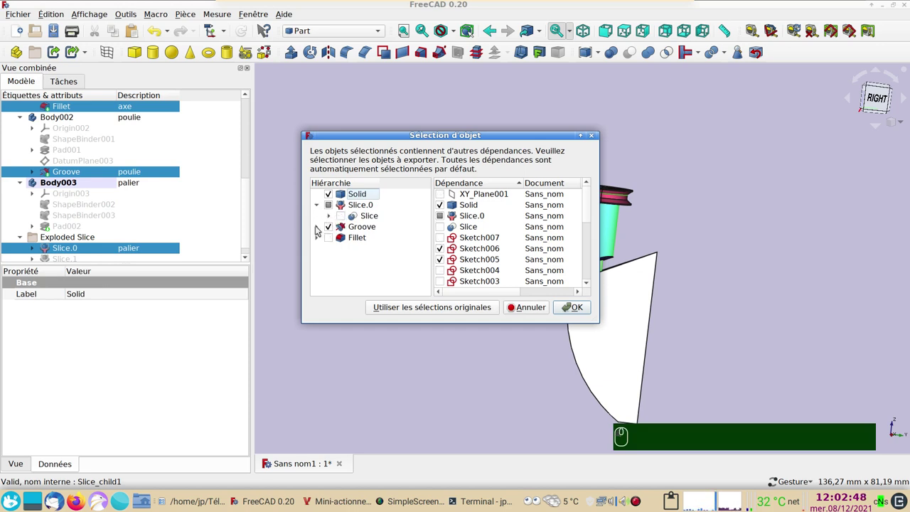
{"action": "left_click", "coordinate": [320, 228]}
{"action": "left_click", "coordinate": [346, 237]}
{"action": "left_click", "coordinate": [346, 247]}
{"action": "left_click", "coordinate": [317, 260]}
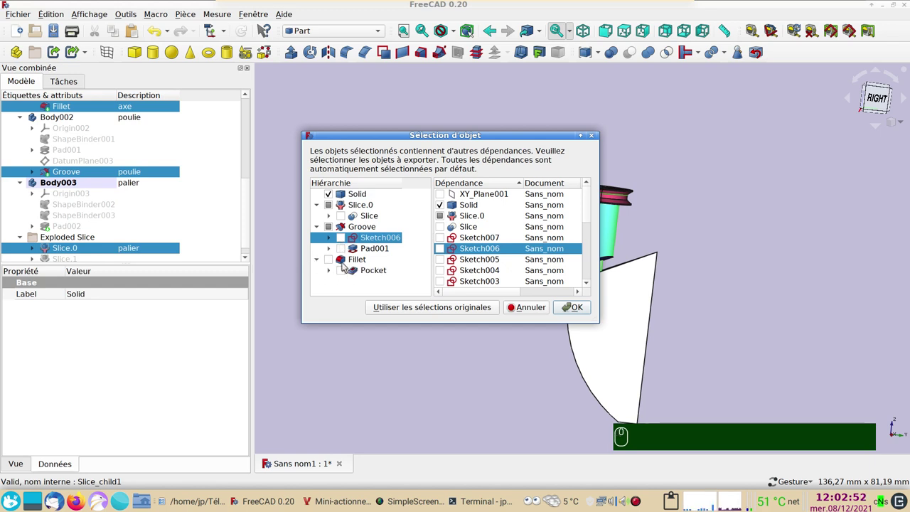
{"action": "left_click", "coordinate": [329, 263]}
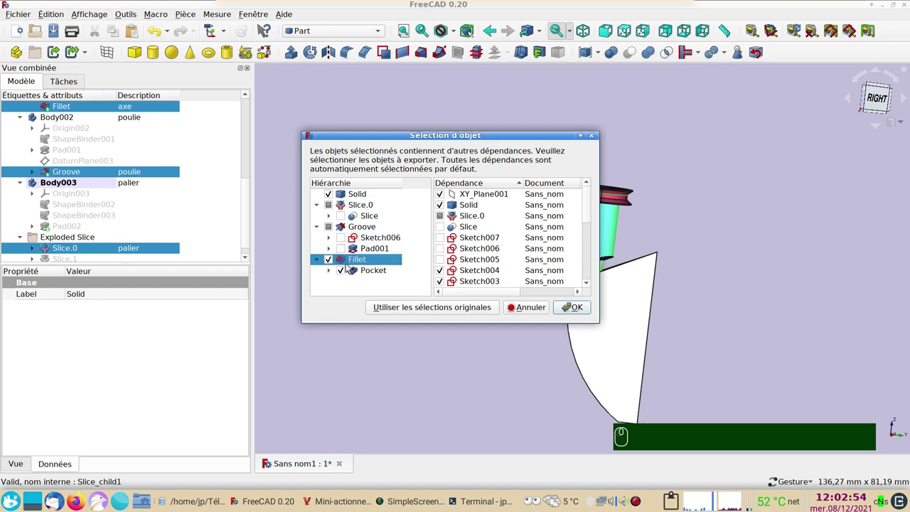
{"action": "left_click", "coordinate": [346, 273]}
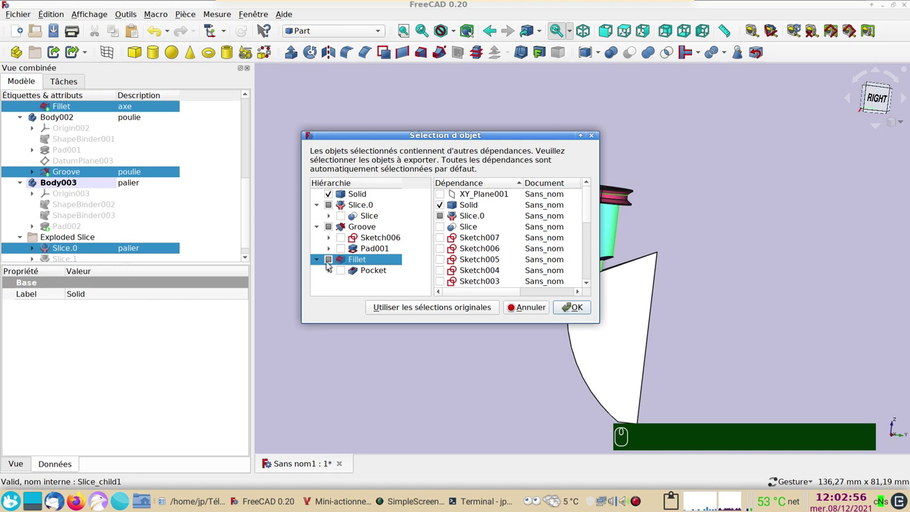
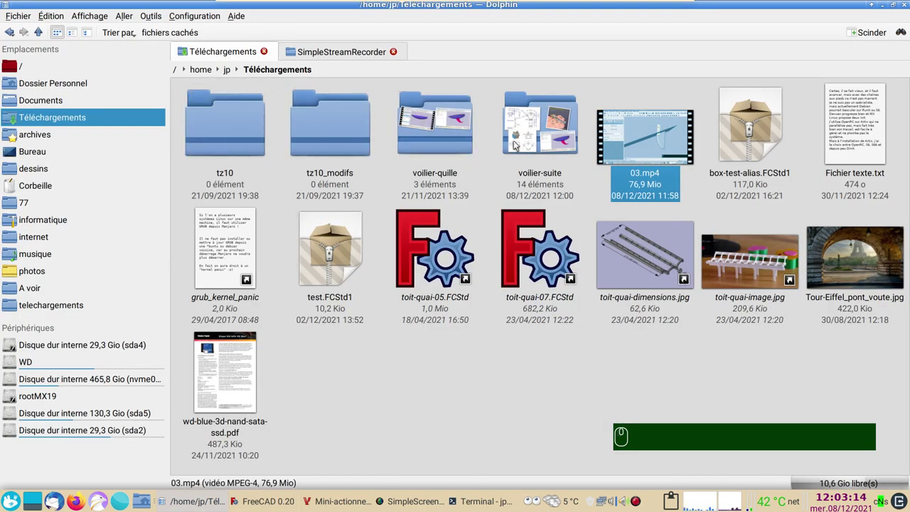
- Drag coque-voilier-quille-safran.FCStd from voilier-suite onto FreeCAD to open it
{"action": "double_click", "coordinate": [523, 142]}
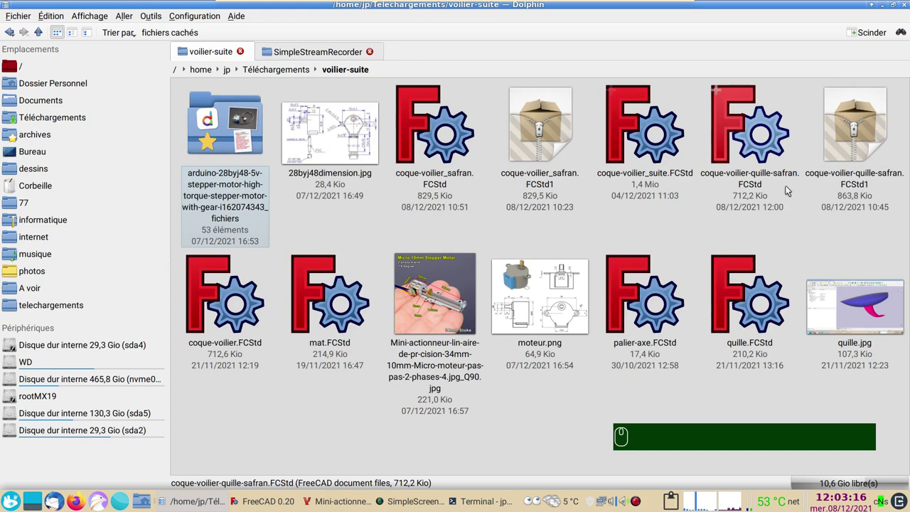
{"action": "left_click_drag", "start_coordinate": [746, 137], "coordinate": [432, 472]}
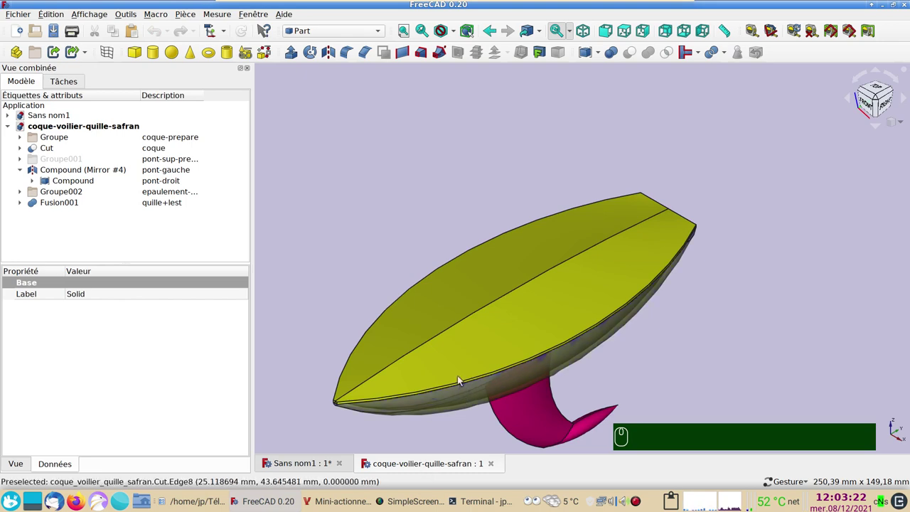
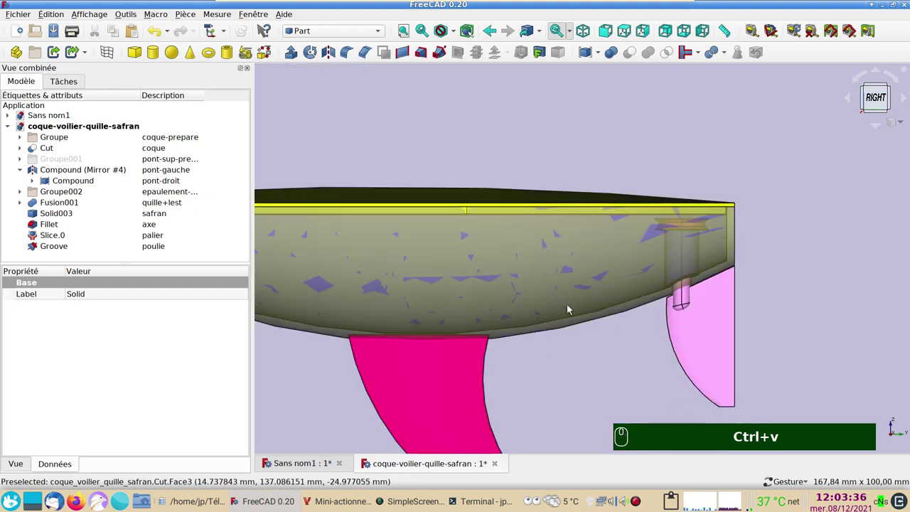
- Zoom to the stern and select the hull Cut object named coque
{"action": "scroll", "scroll_direction": "up", "scroll_amount": 3}
{"action": "left_click_drag", "start_coordinate": [614, 380], "coordinate": [509, 401]}
{"action": "scroll", "scroll_direction": "up", "scroll_amount": 3}
{"action": "scroll", "scroll_direction": "down", "scroll_amount": 3}
{"action": "scroll", "scroll_direction": "down", "scroll_amount": 3}
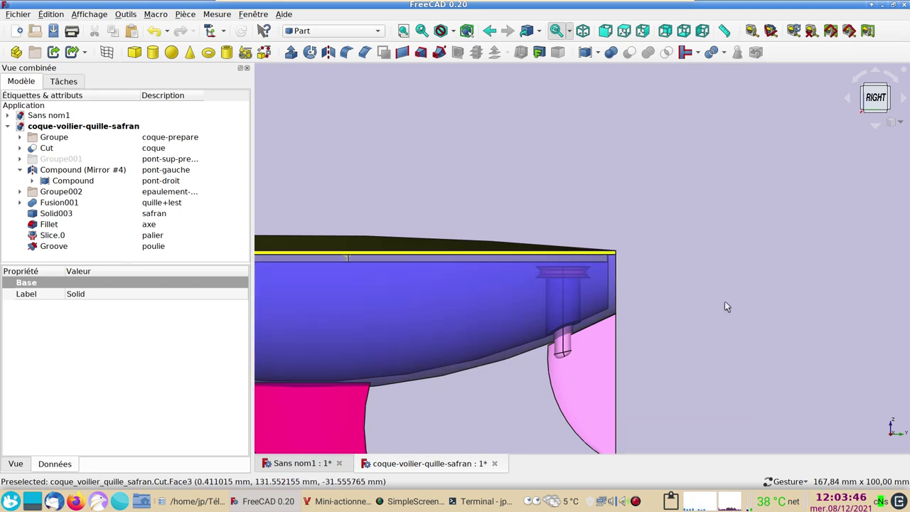
{"action": "scroll", "scroll_direction": "down", "scroll_amount": 3}
{"action": "left_click", "coordinate": [571, 315]}
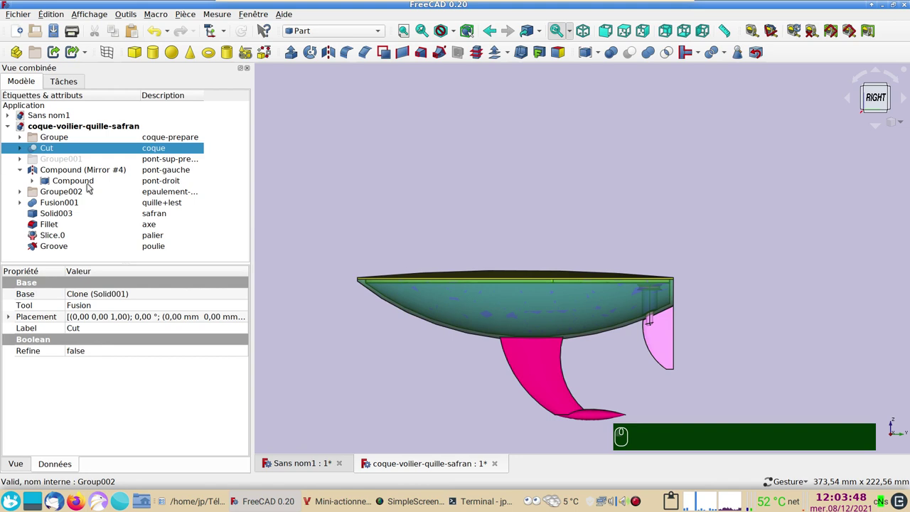
{"action": "left_click", "coordinate": [25, 151]}
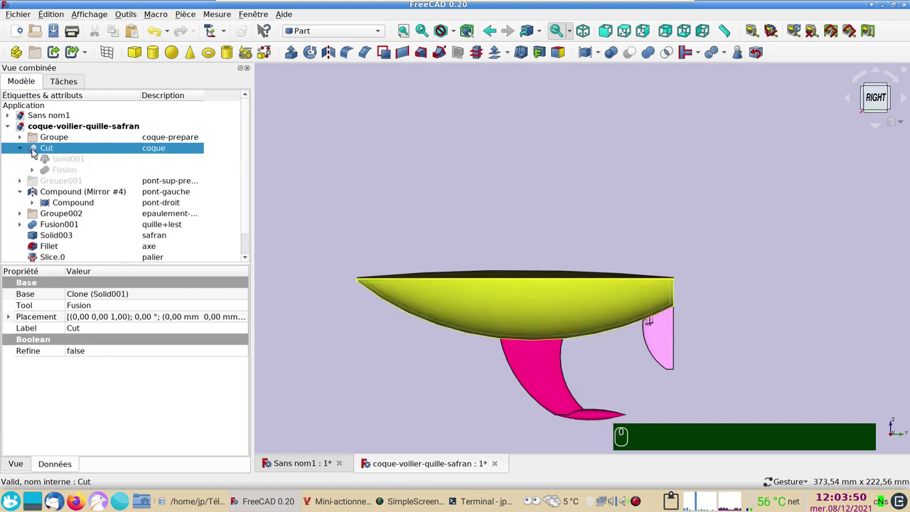
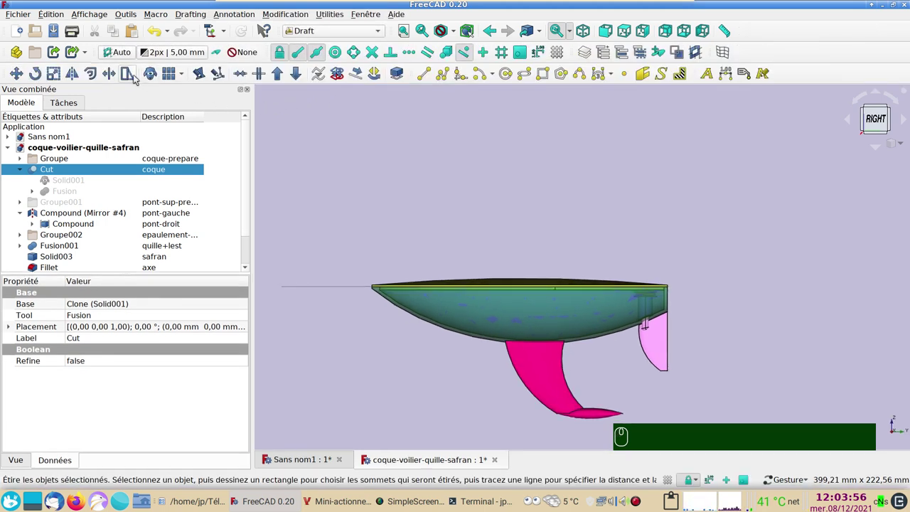
- Clone the hull in Draft and select the clone with the shaft axe
{"action": "left_click", "coordinate": [151, 73]}
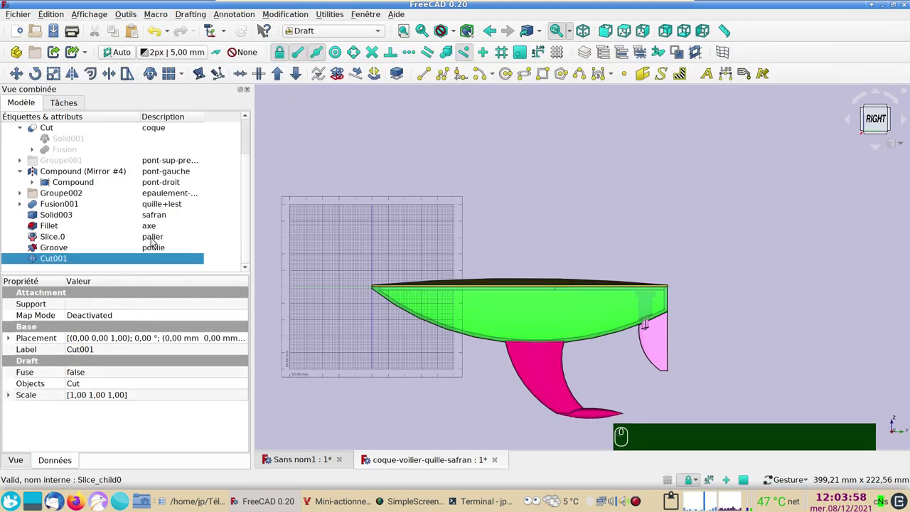
{"action": "scroll", "scroll_direction": "down", "scroll_amount": 3}
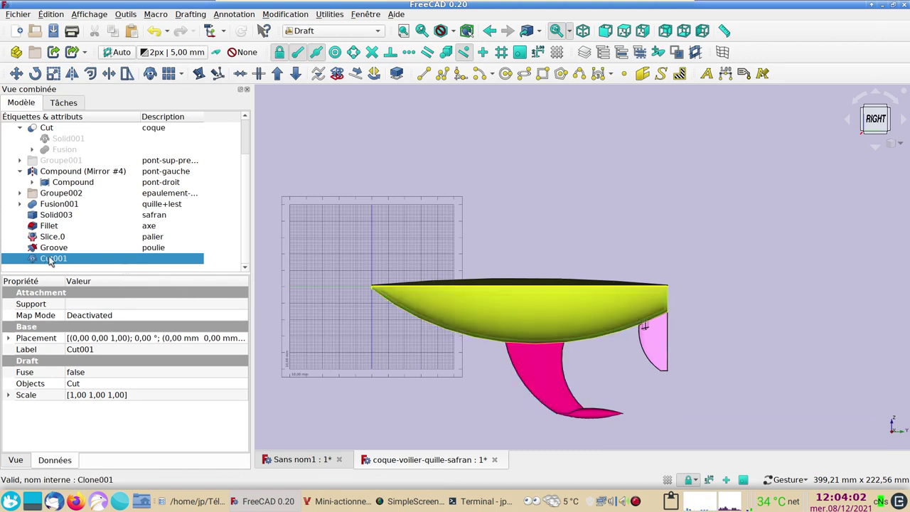
{"action": "scroll", "scroll_direction": "up", "scroll_amount": 3}
{"action": "scroll", "scroll_direction": "up", "scroll_amount": 3}
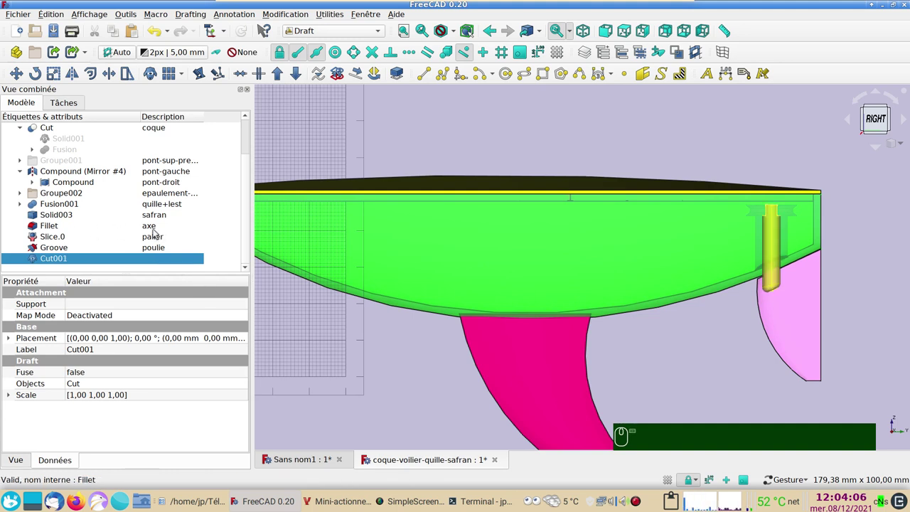
{"action": "left_click", "coordinate": [59, 229]}
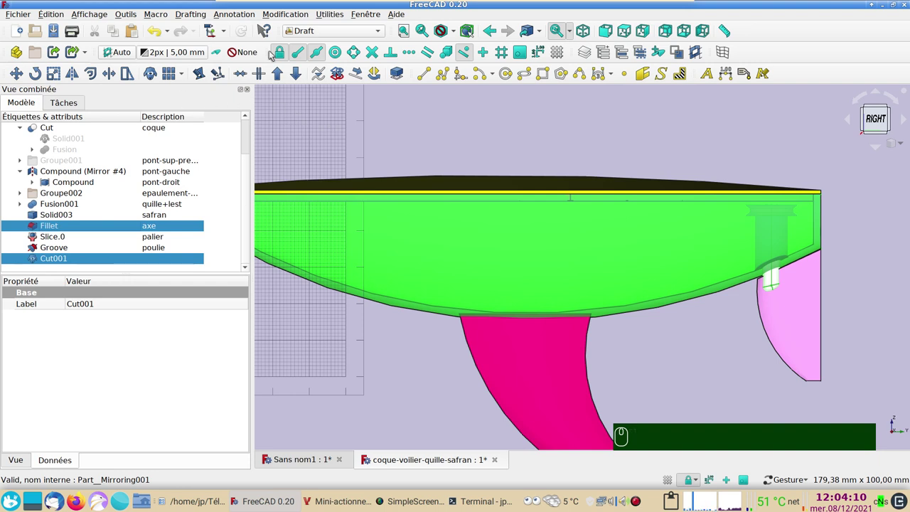
- Subtract the rudder shaft from the hull clone with Part Boolean Cut
{"action": "left_click", "coordinate": [331, 32]}
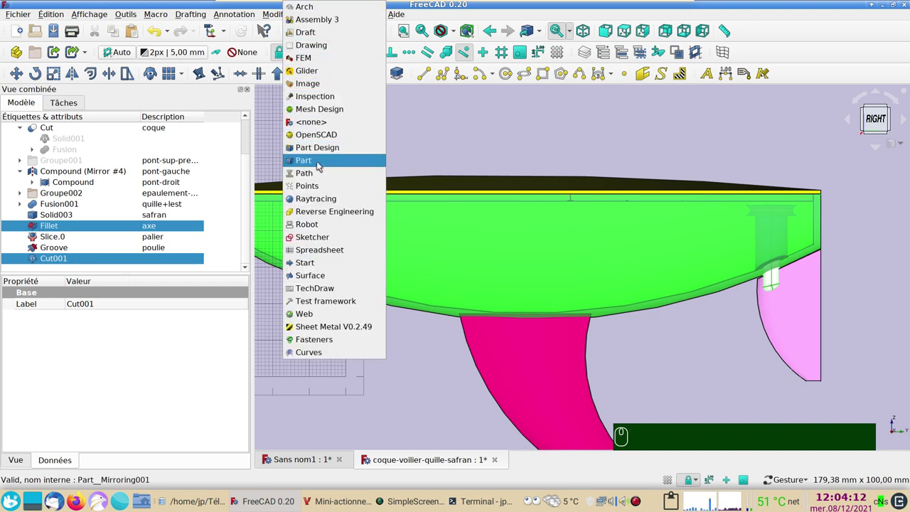
{"action": "left_click", "coordinate": [323, 166]}
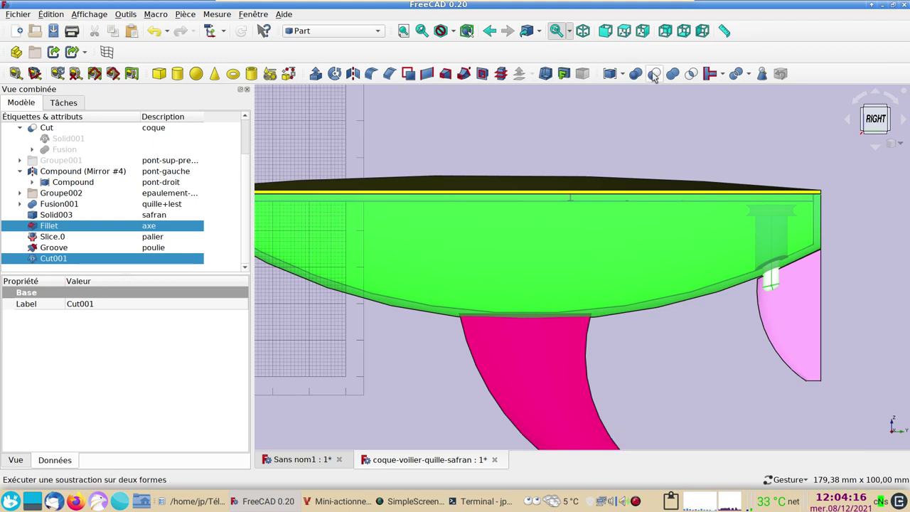
{"action": "left_click", "coordinate": [655, 75]}
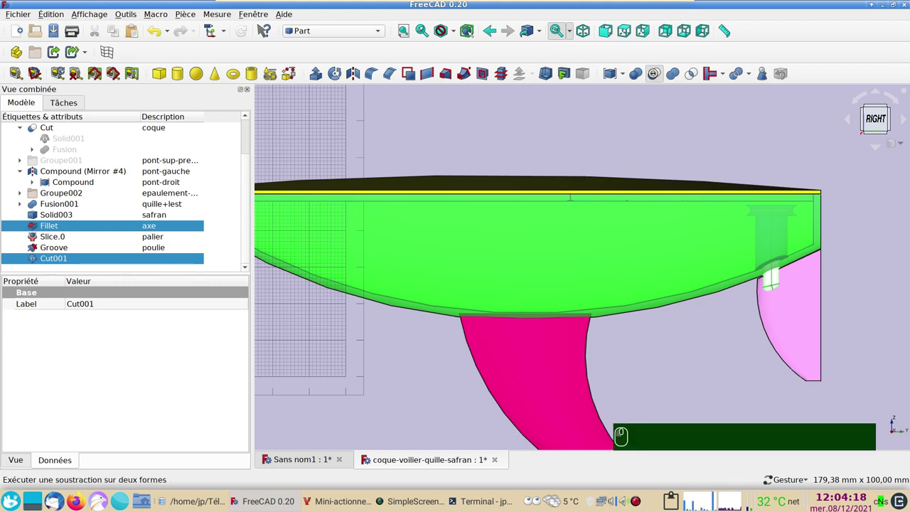
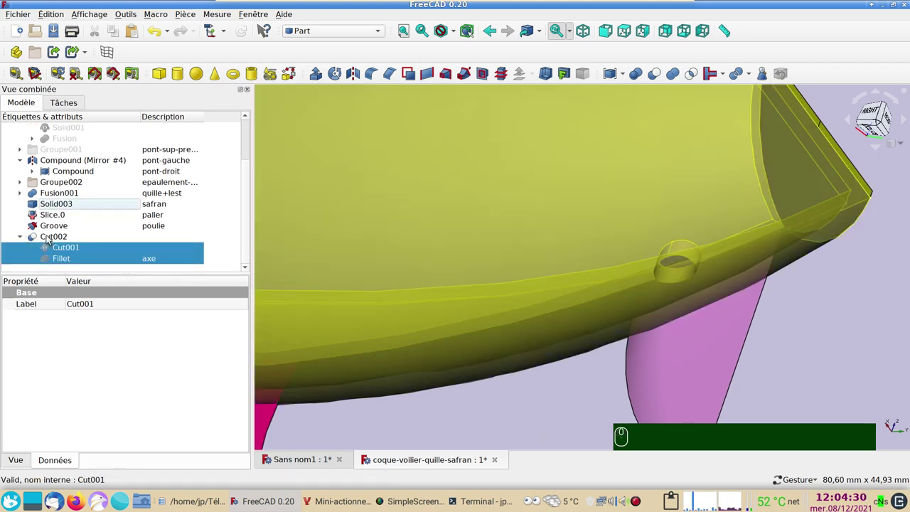
- Toggle the shaft and rudder visibility and orbit below to inspect the stern bore
{"action": "left_click", "coordinate": [64, 262]}
{"action": "key", "text": "space"}
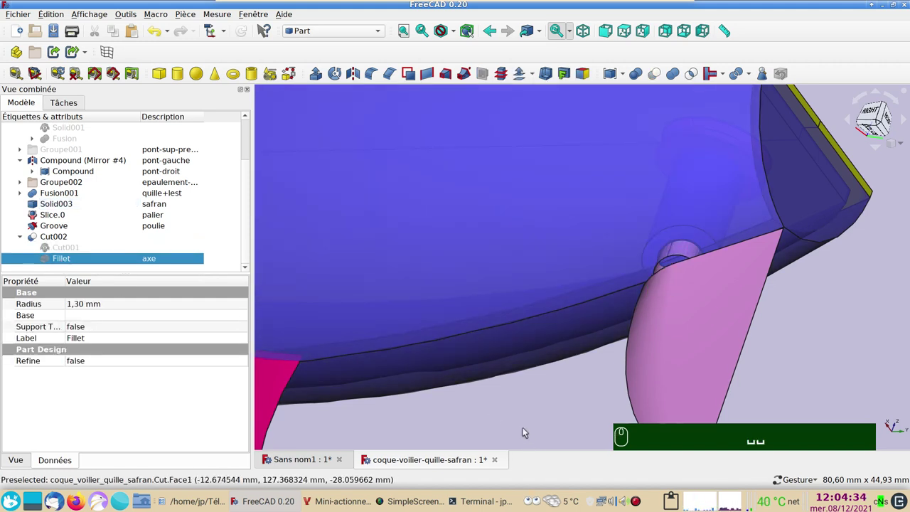
{"action": "left_click", "coordinate": [719, 337]}
{"action": "key", "text": "space"}
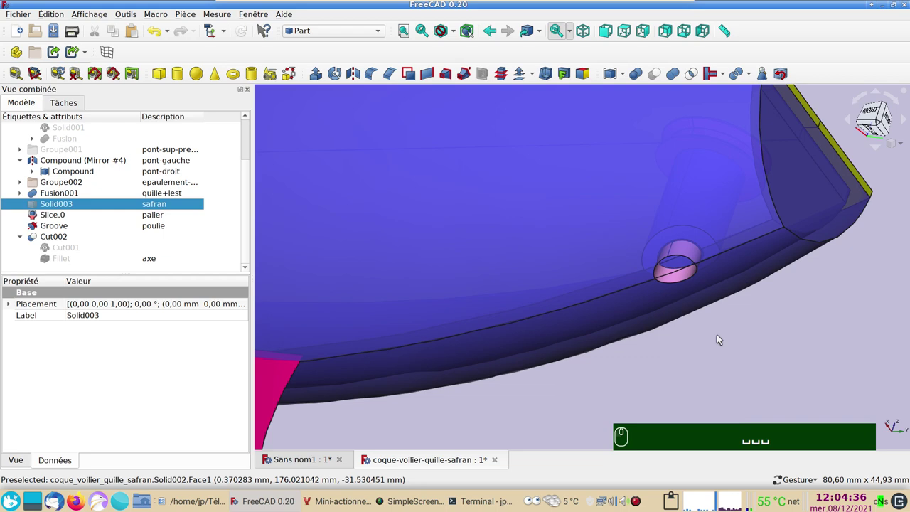
{"action": "left_click_drag", "start_coordinate": [840, 362], "coordinate": [124, 304]}
{"action": "key", "text": "space"}
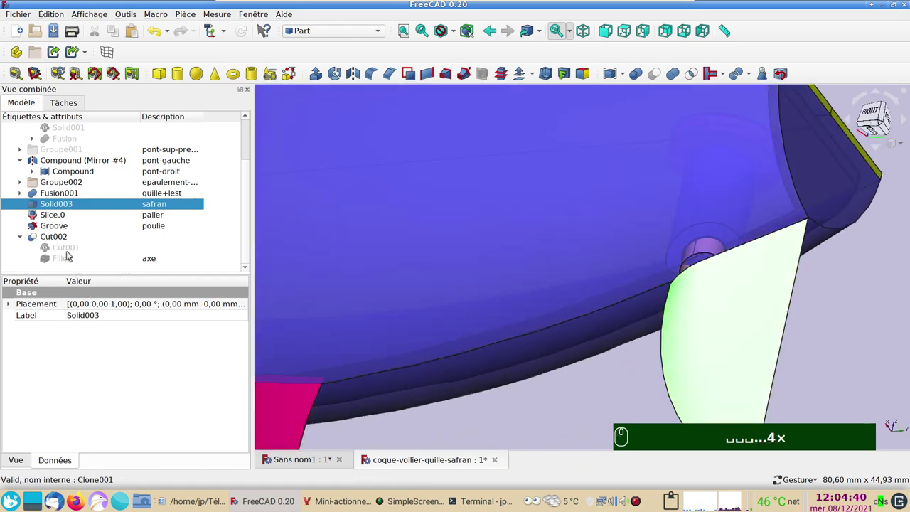
{"action": "left_click", "coordinate": [73, 255]}
{"action": "key", "text": "space"}
{"action": "key", "text": "space"}
{"action": "left_click", "coordinate": [69, 258]}
{"action": "key", "text": "space"}
- Hide the left deck half pont-gauche to expose the pulley and bearing
{"action": "left_click", "coordinate": [537, 360]}
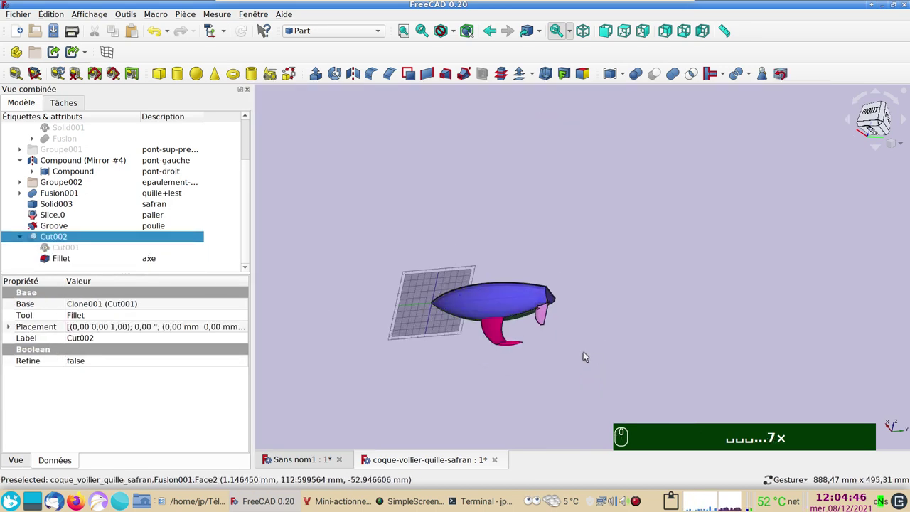
{"action": "left_click_drag", "start_coordinate": [590, 361], "coordinate": [581, 340]}
{"action": "scroll", "scroll_direction": "up", "scroll_amount": 3}
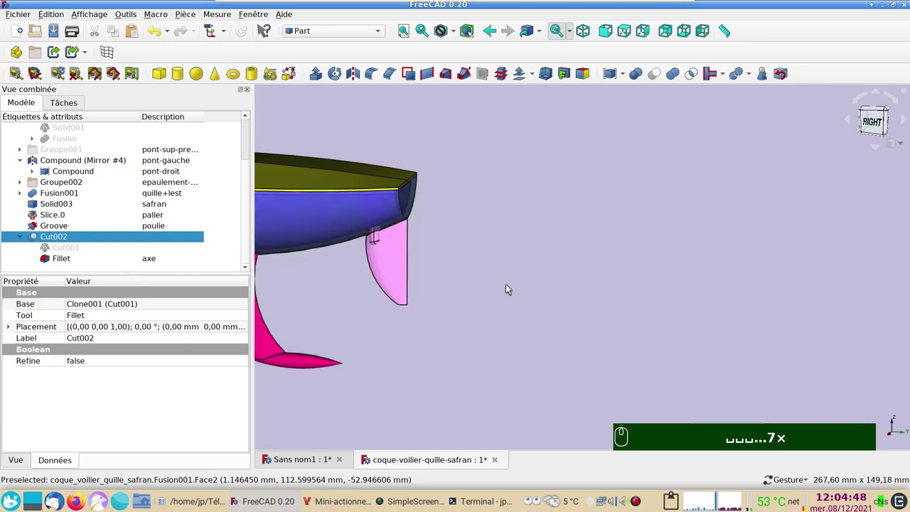
{"action": "middle_click", "coordinate": [588, 347]}
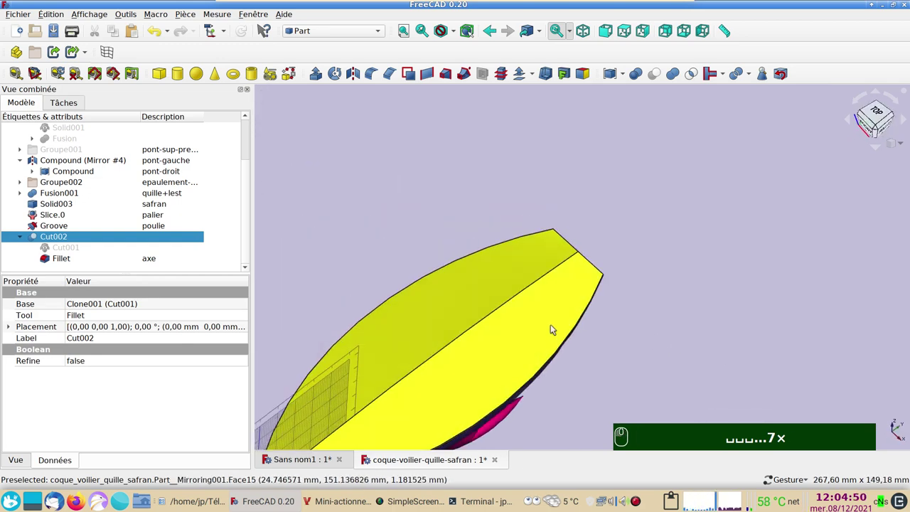
{"action": "key", "text": "space"}
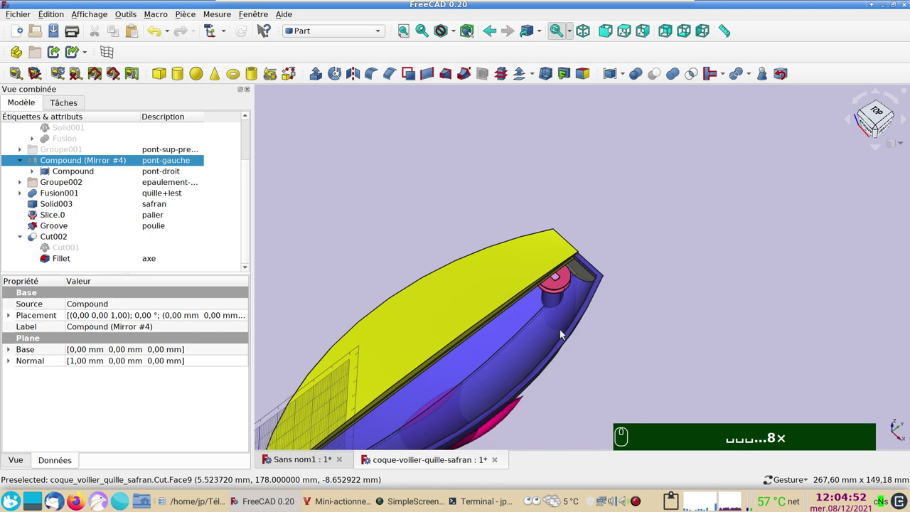
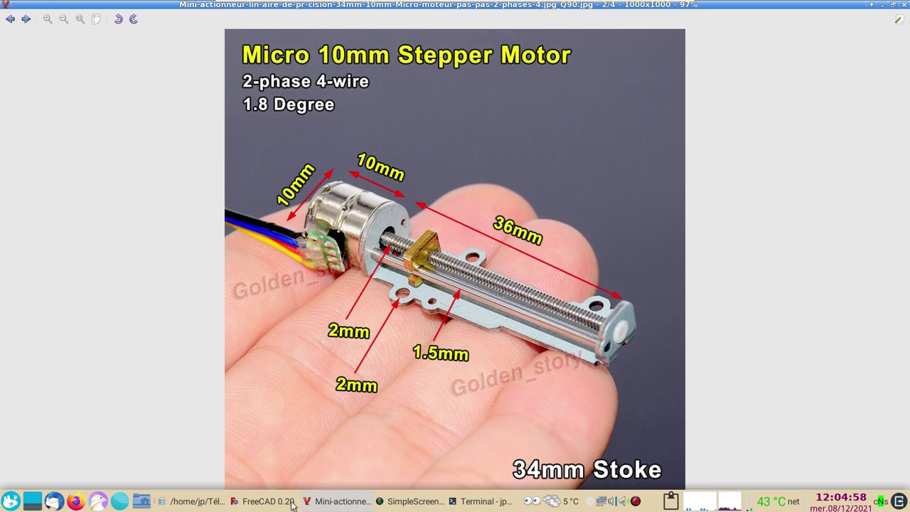
{"action": "double_click", "coordinate": [420, 393]}
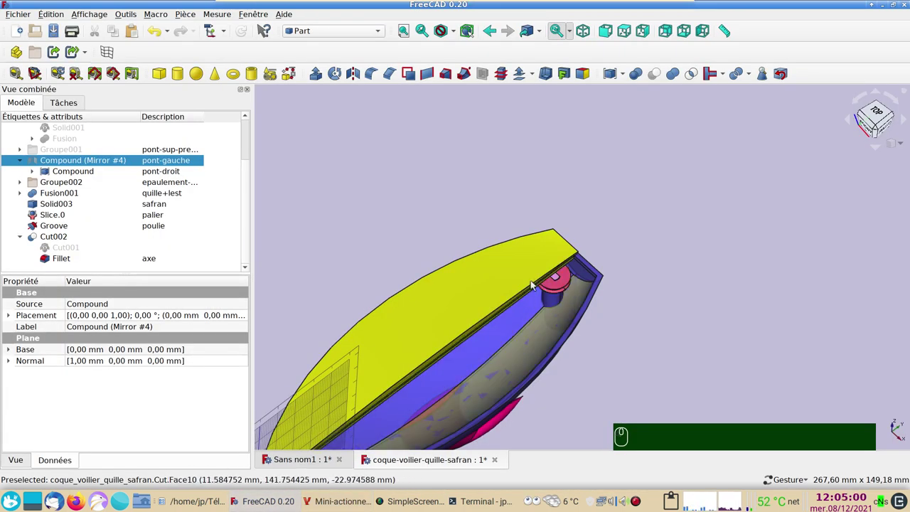
- Hide the right deck half pont-droit and orbit around the bored hull and rudder
{"action": "left_click_drag", "start_coordinate": [612, 349], "coordinate": [581, 311]}
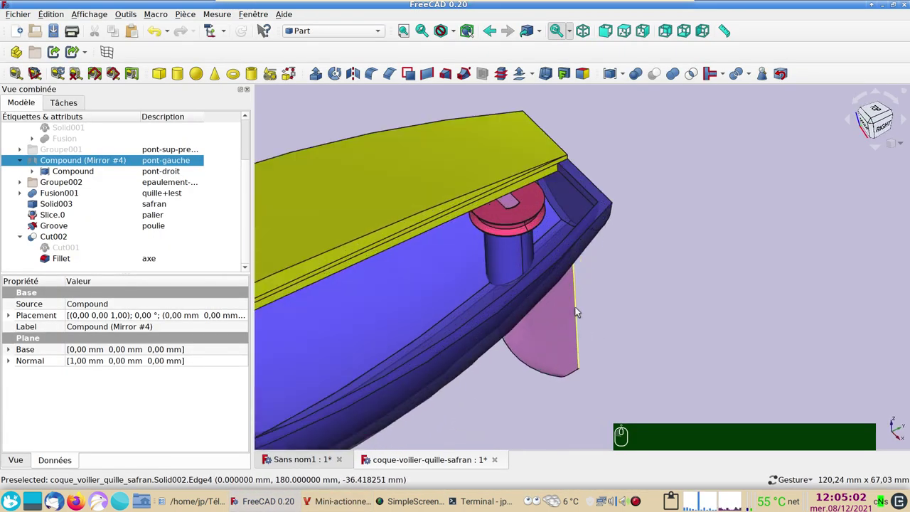
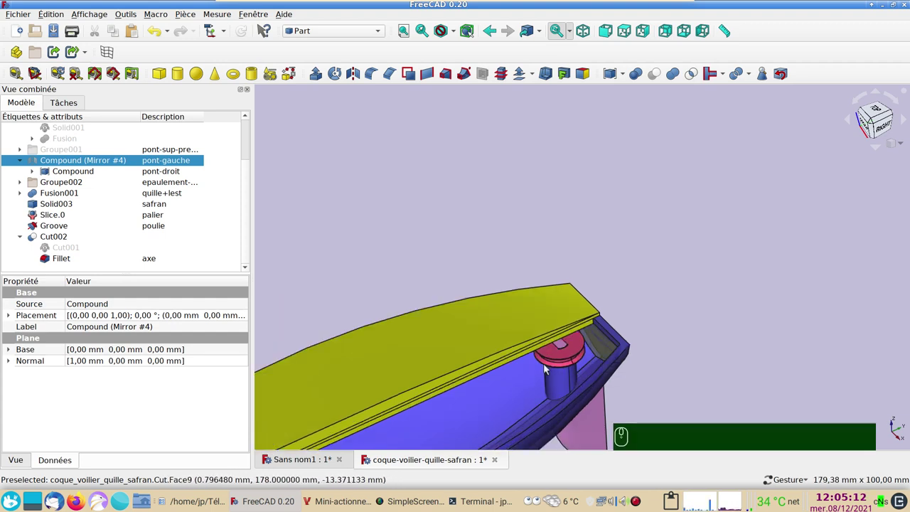
{"action": "left_click", "coordinate": [467, 356]}
{"action": "key", "text": "space"}
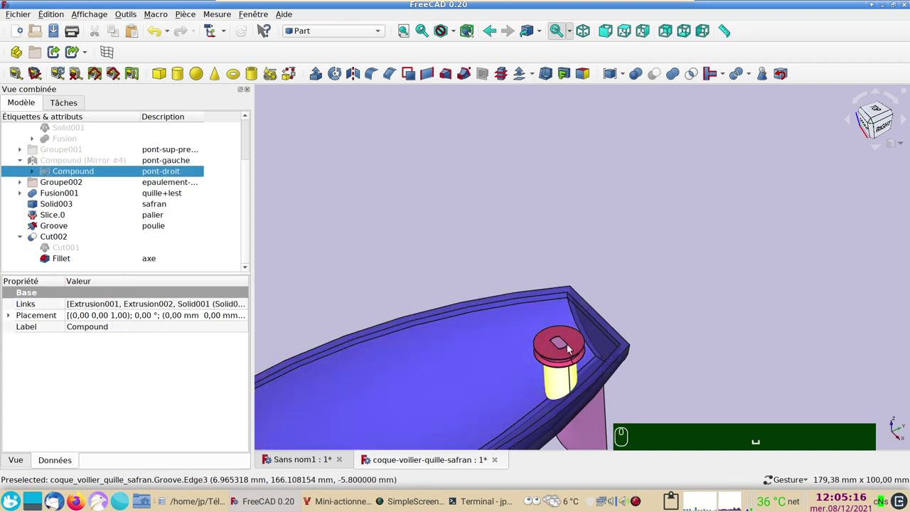
{"action": "scroll", "scroll_direction": "down", "scroll_amount": 3}
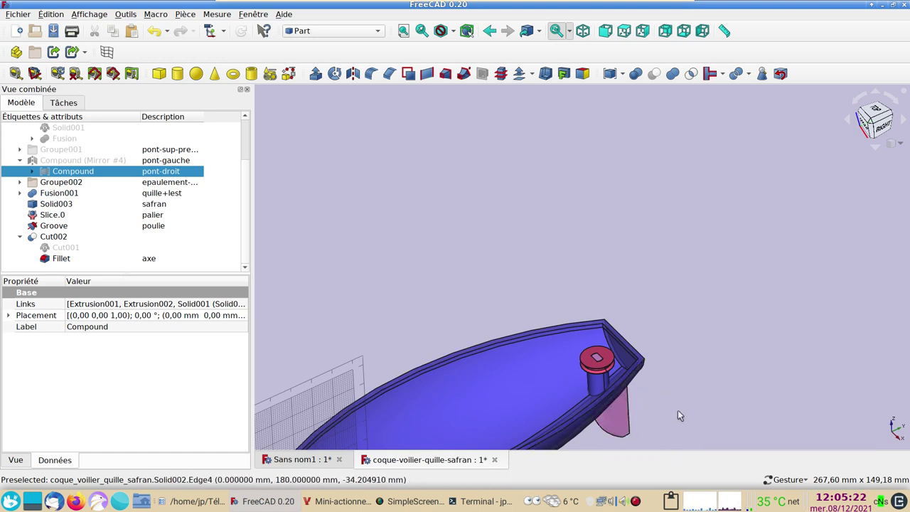
{"action": "scroll", "scroll_direction": "down", "scroll_amount": 3}
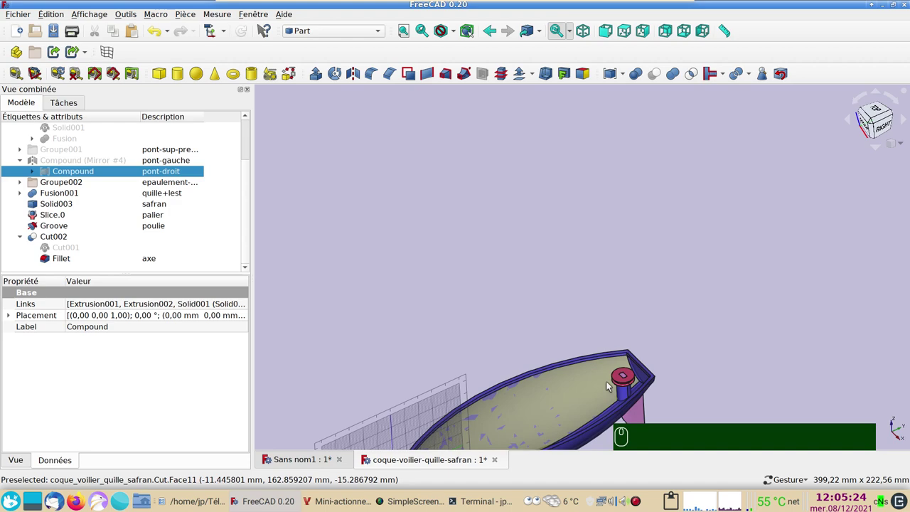
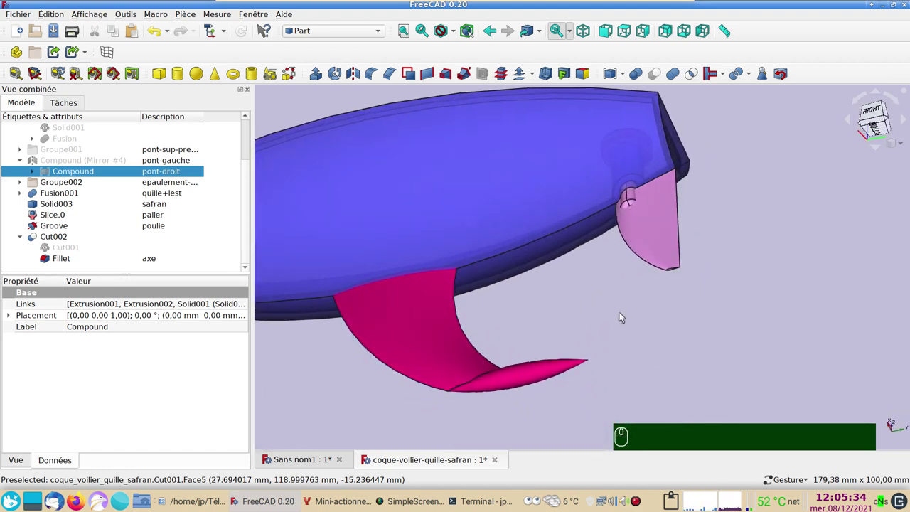
{"action": "left_click_drag", "start_coordinate": [694, 328], "coordinate": [629, 304]}
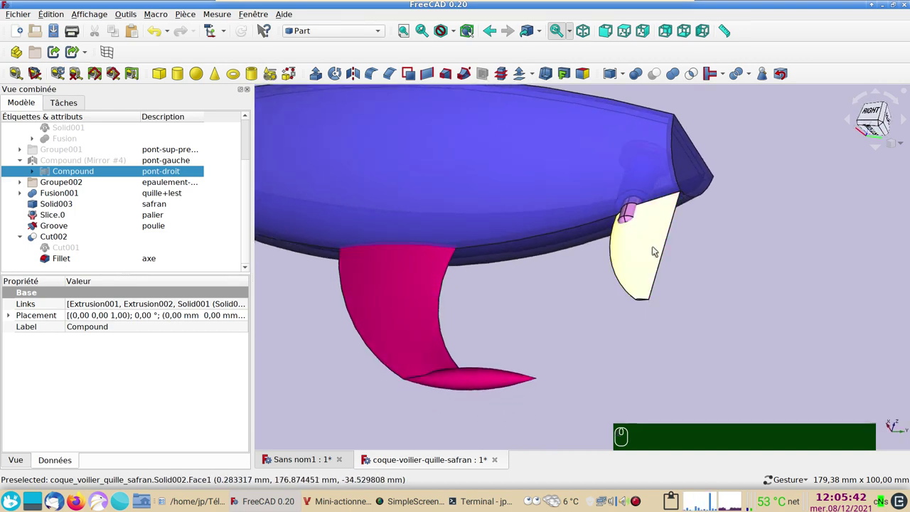
{"action": "left_click_drag", "start_coordinate": [395, 332], "coordinate": [322, 237]}
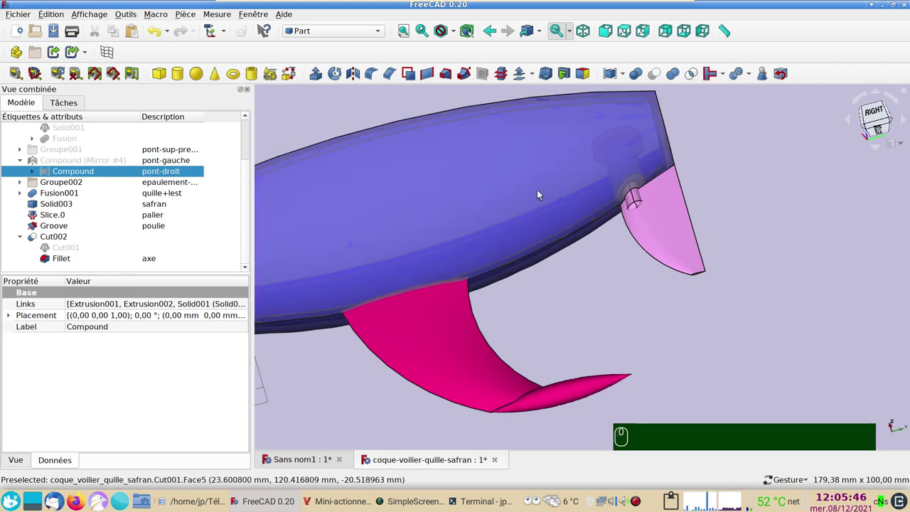